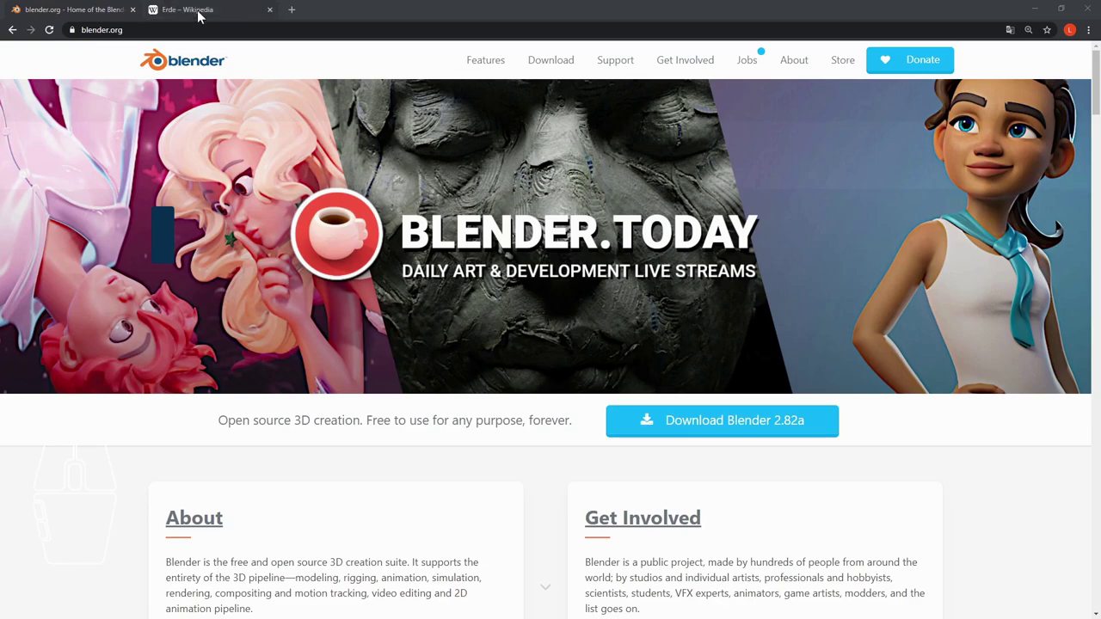
# - Switch the browser to the German Wikipedia article 'Erde'
pyautogui.click(202, 16)
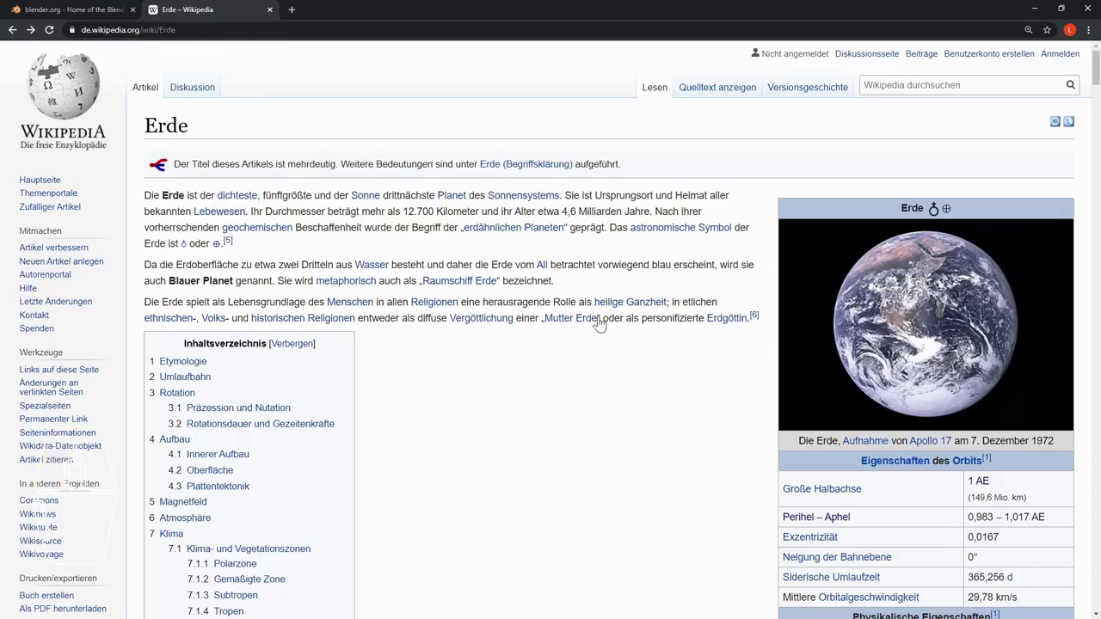
pyautogui.scroll(-3)
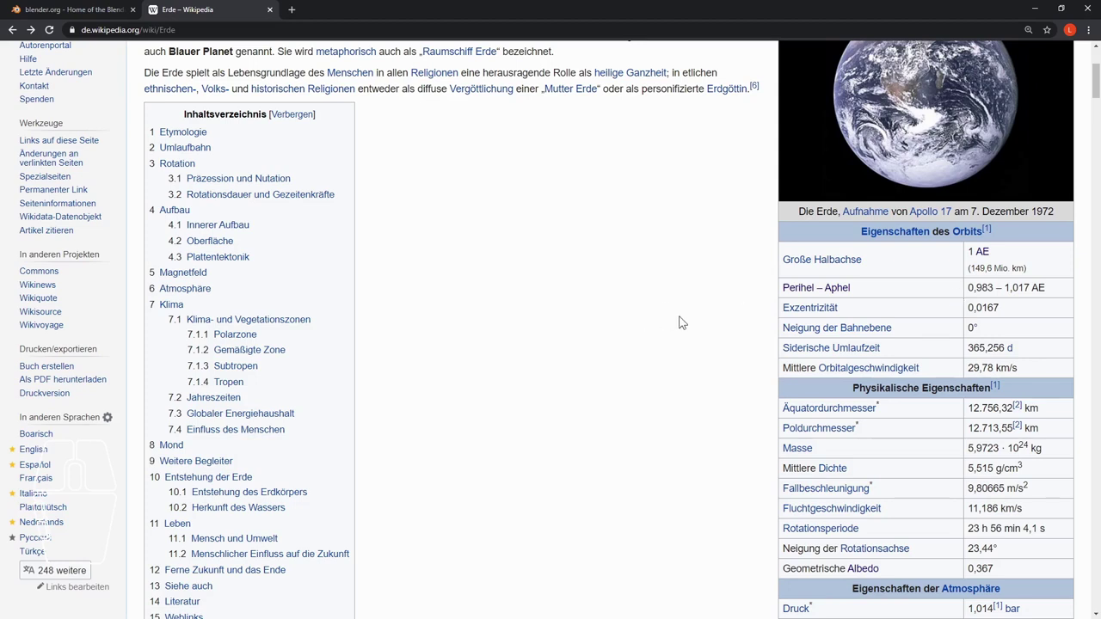
pyautogui.scroll(-3)
pyautogui.scroll(-3)
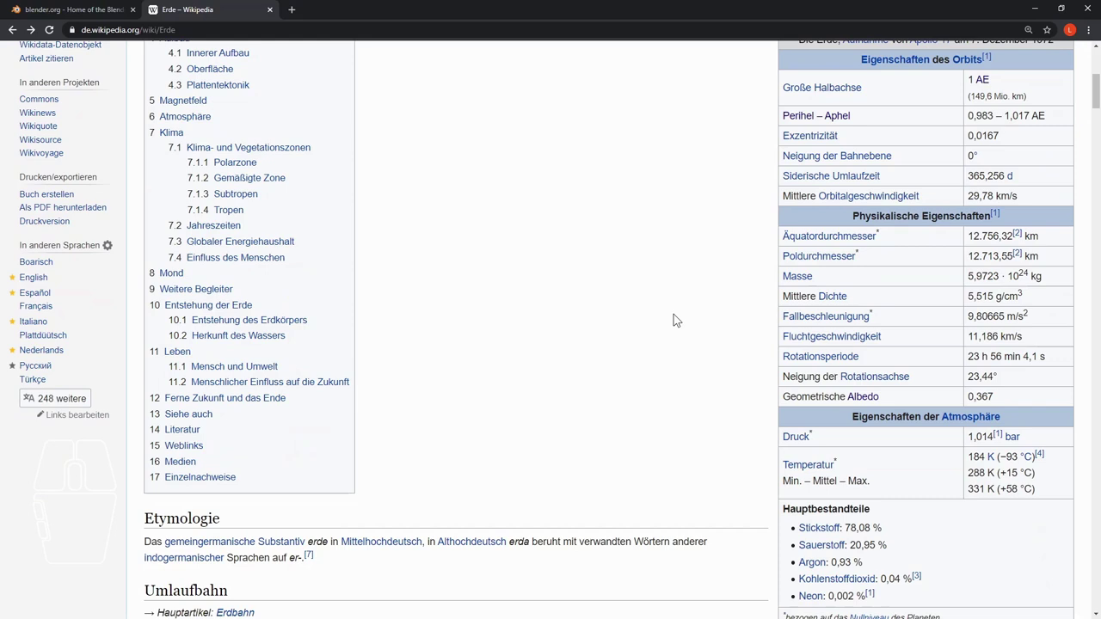
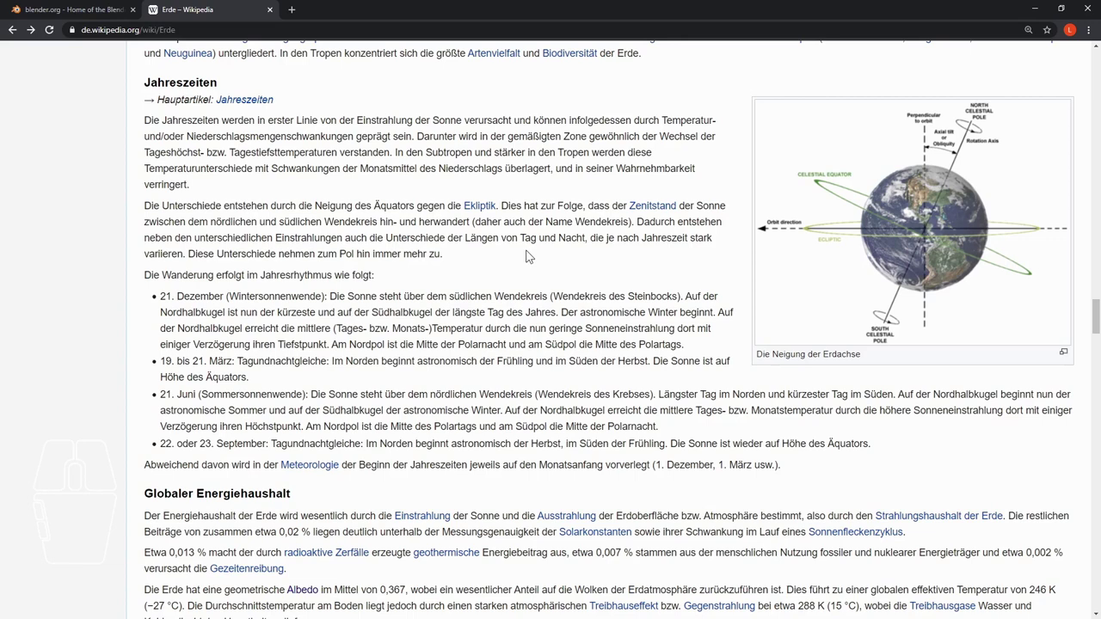
# - Scroll the Erde article down past Jahreszeiten to the 'Einfluss des Menschen' section
pyautogui.scroll(-3)
pyautogui.scroll(-3)
pyautogui.scroll(-3)
pyautogui.scroll(-3)
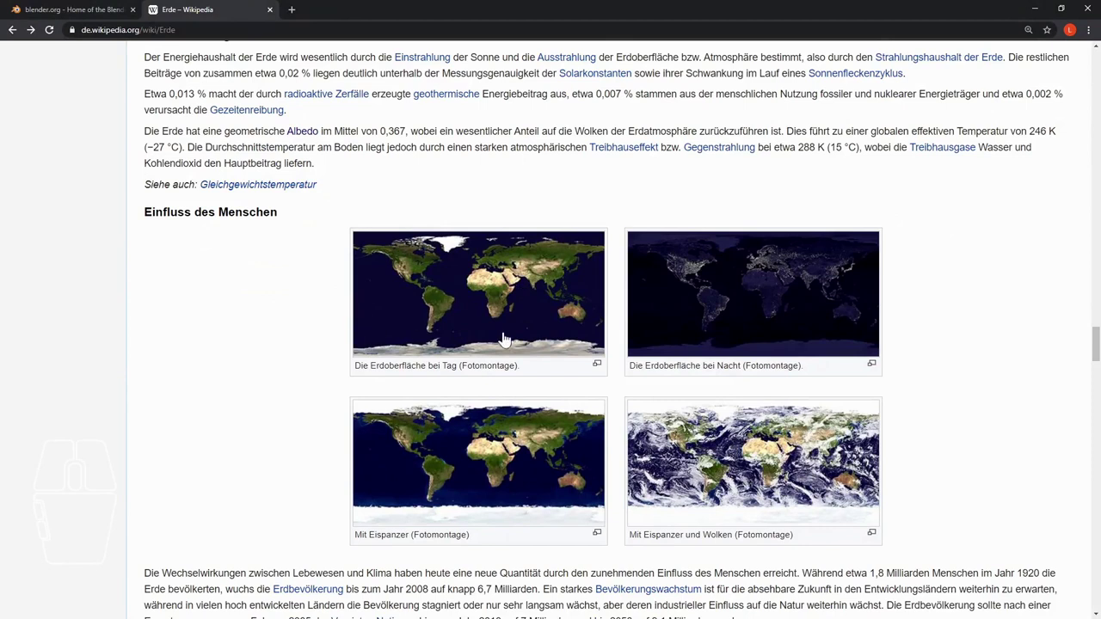
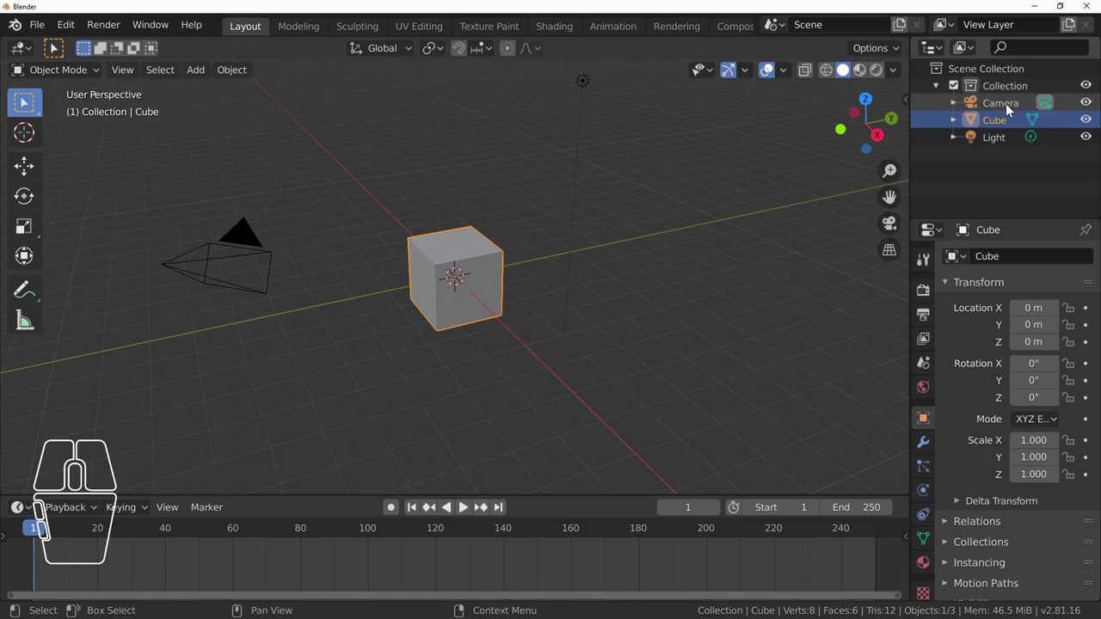
# - Select the Camera in the Outliner and orbit the viewport around the default scene
pyautogui.click(1014, 106)
pyautogui.moveTo(209, 336); pyautogui.dragTo(236, 329)
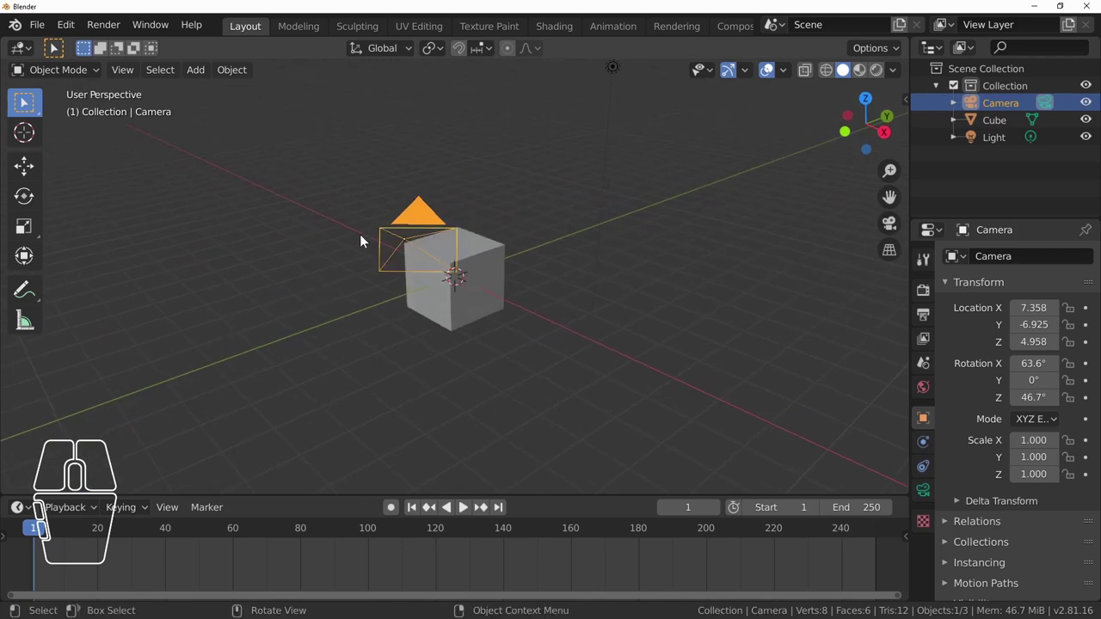
pyautogui.moveTo(346, 342); pyautogui.dragTo(322, 351)
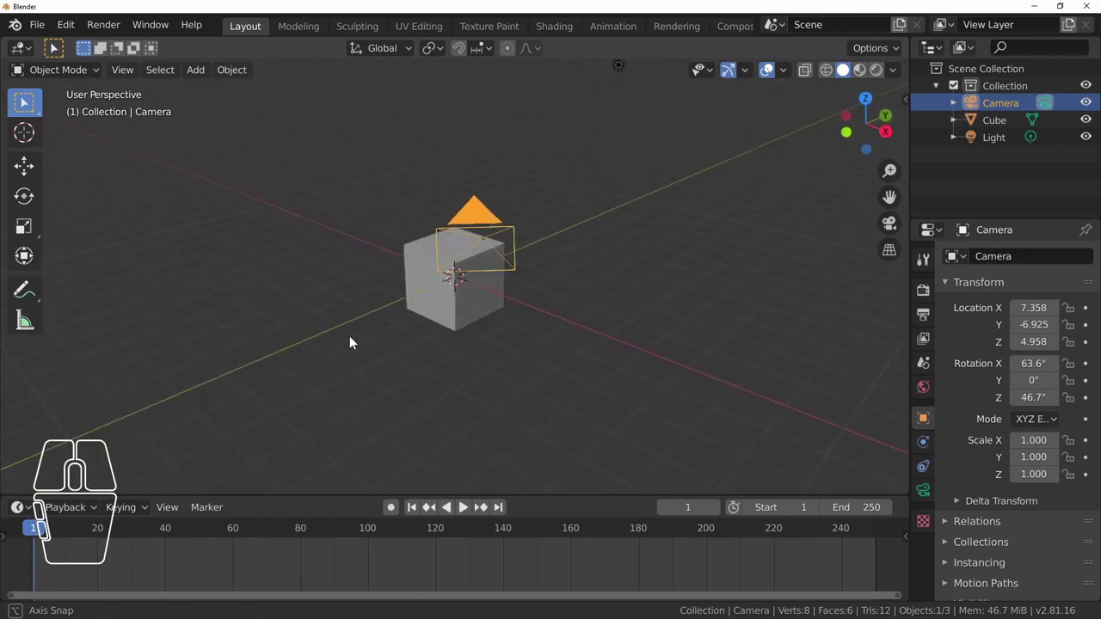
pyautogui.middleClick(439, 353)
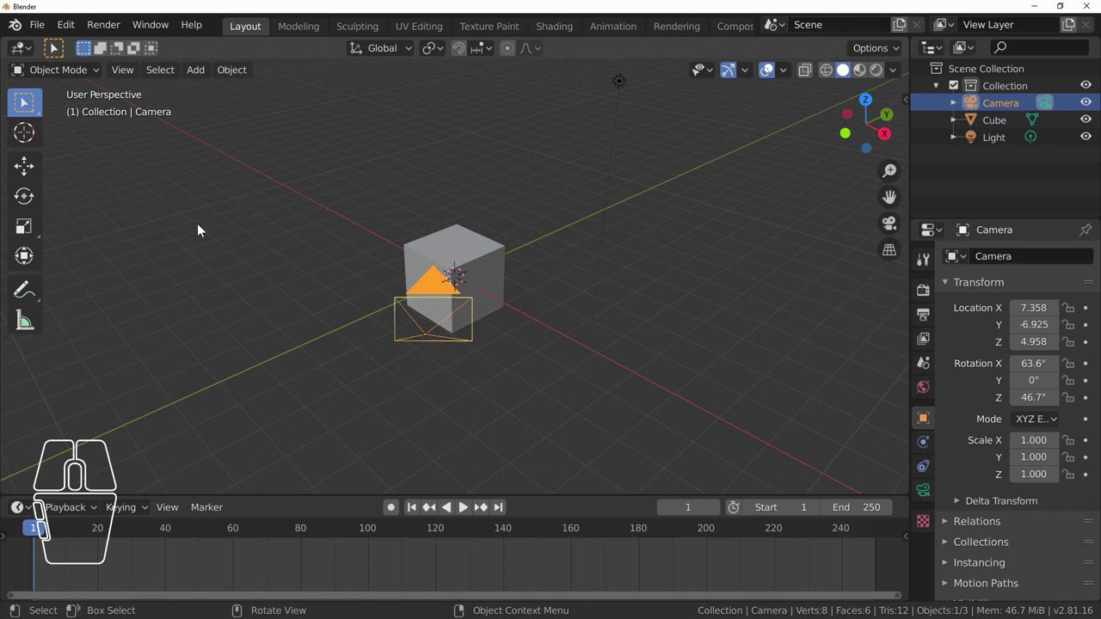
# - Look through the camera via the View menu, then orbit back out to a free perspective on the cube
pyautogui.click(132, 77)
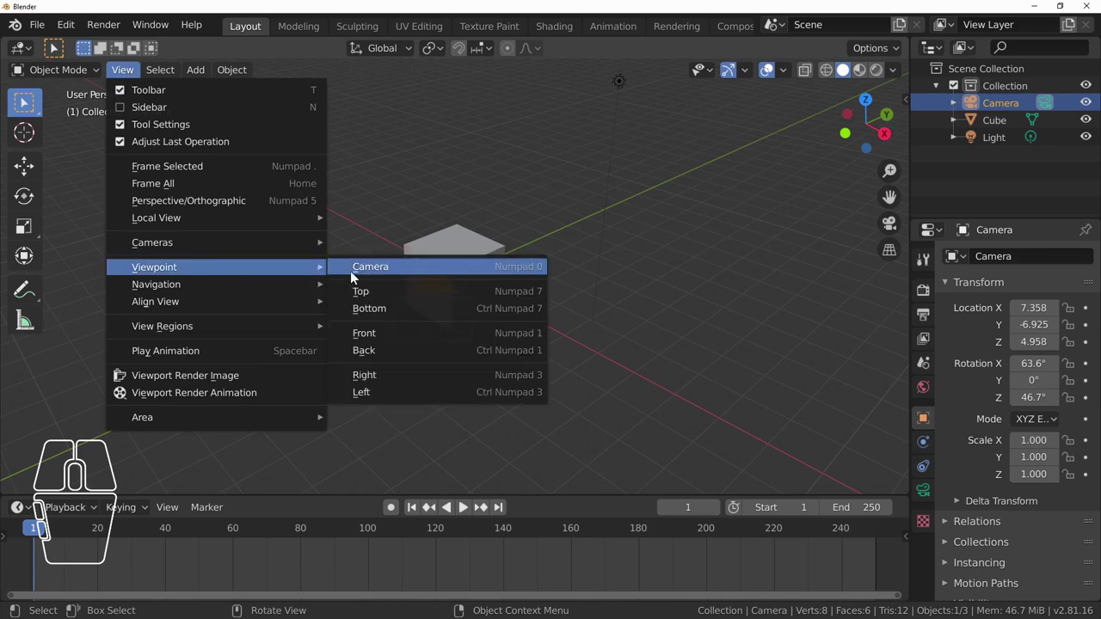
pyautogui.click(406, 272)
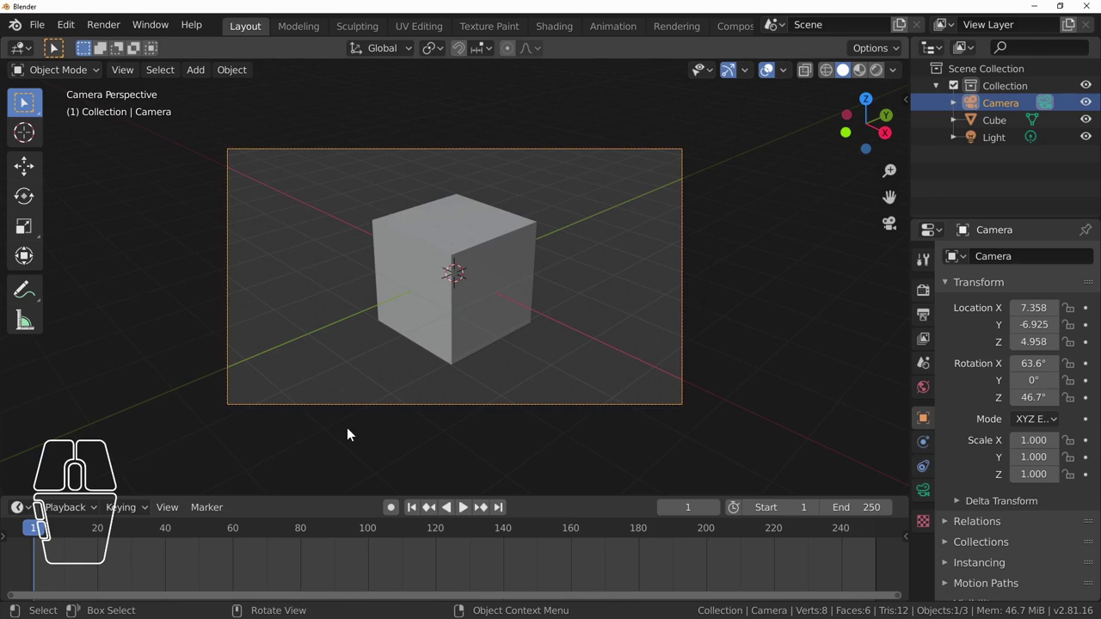
pyautogui.moveTo(352, 433); pyautogui.dragTo(367, 429)
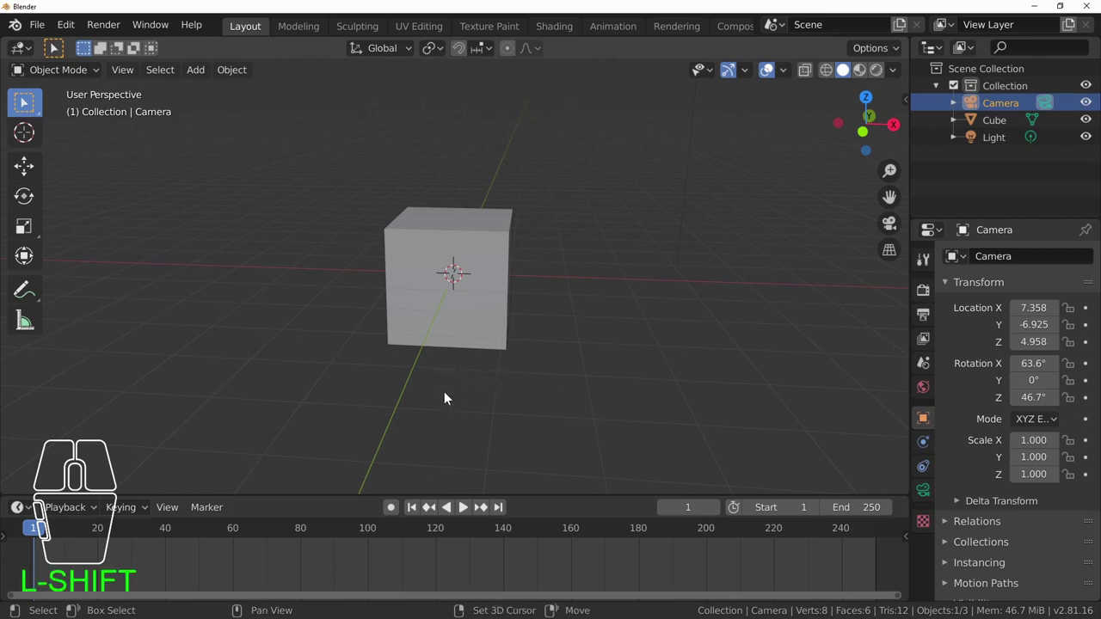
pyautogui.moveTo(441, 401); pyautogui.dragTo(318, 364)
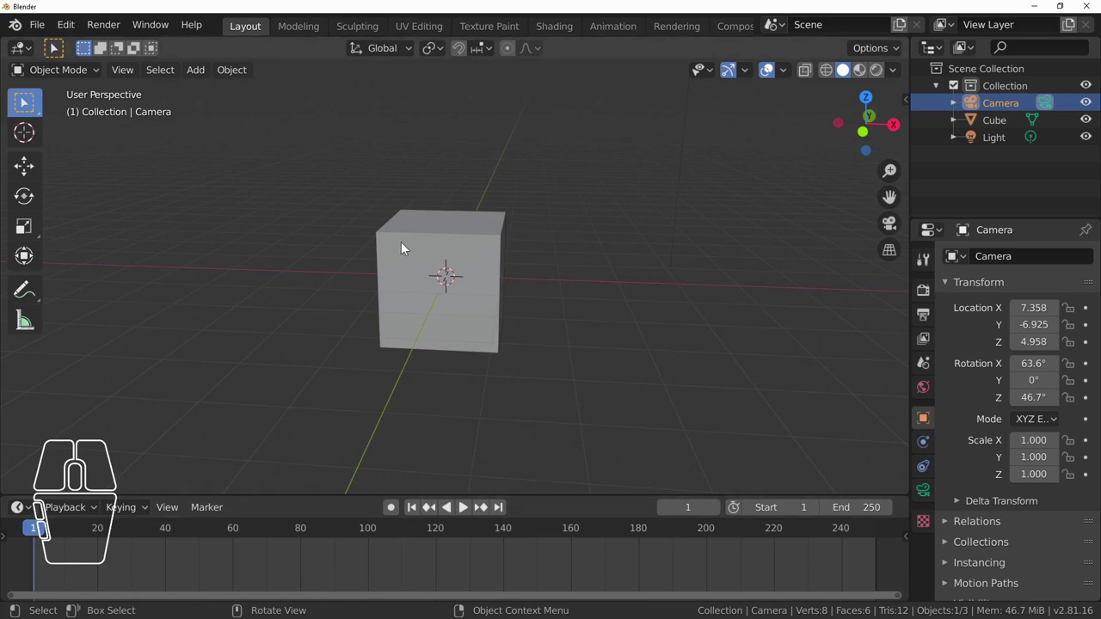
# - Delete the default cube via its context menu, leaving only Camera and Light
pyautogui.click(420, 260)
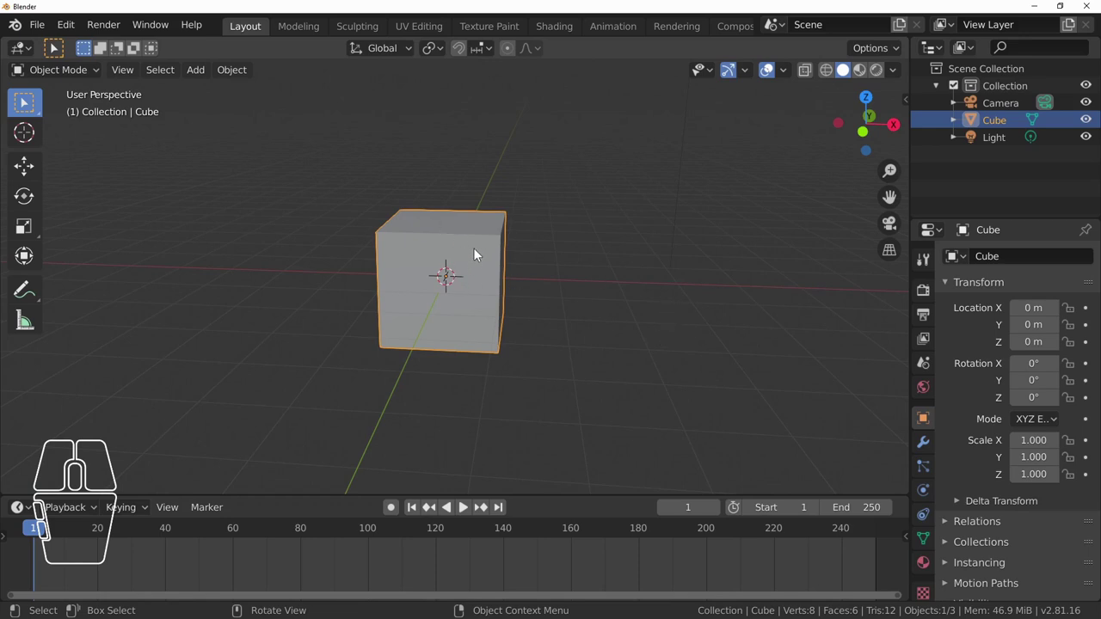
pyautogui.rightClick(477, 253)
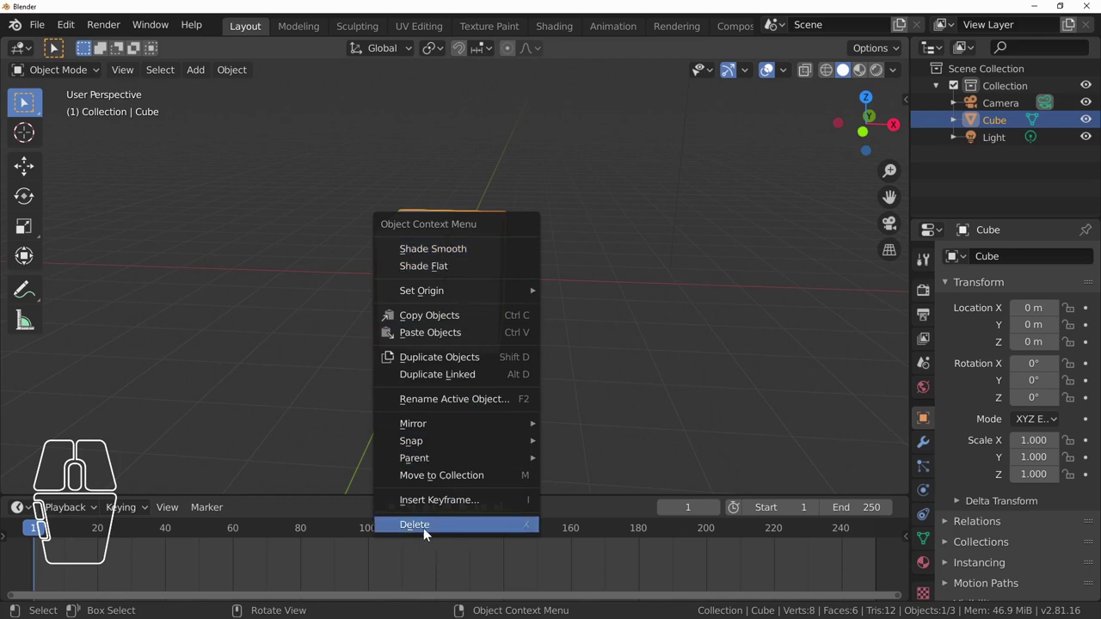
pyautogui.click(471, 530)
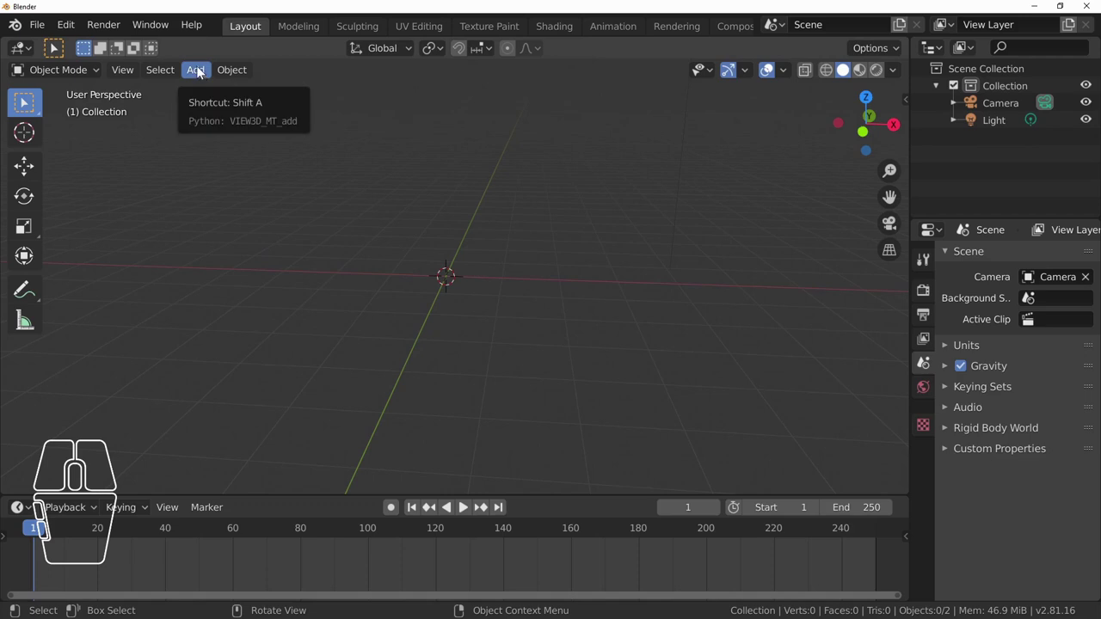
# - Add a UV sphere mesh at the origin and zoom the view in on it
pyautogui.click(205, 76)
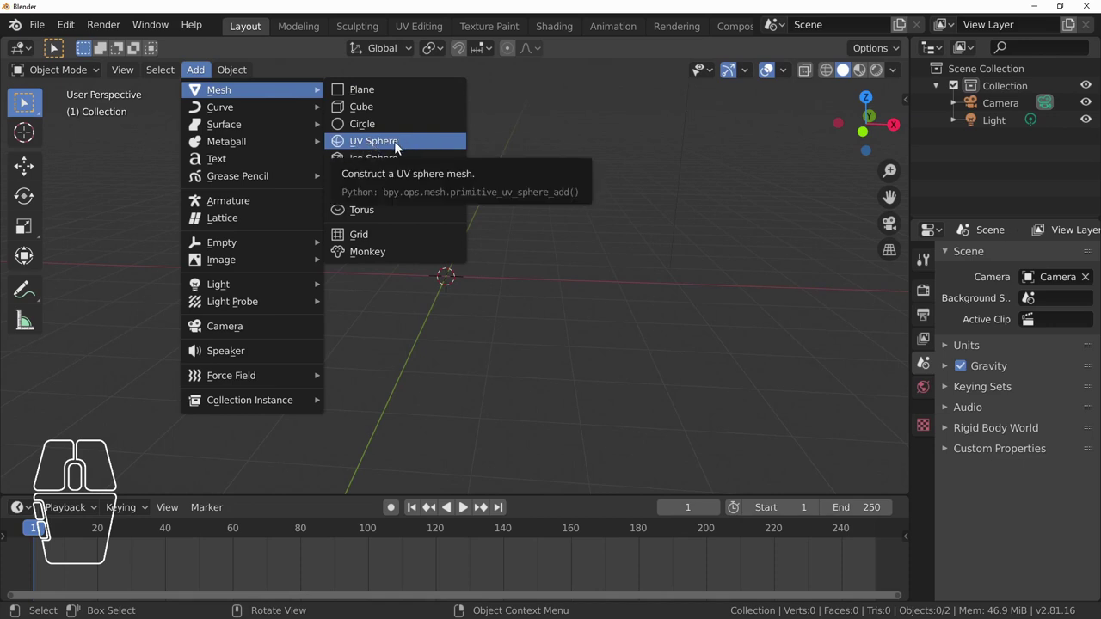
pyautogui.click(399, 145)
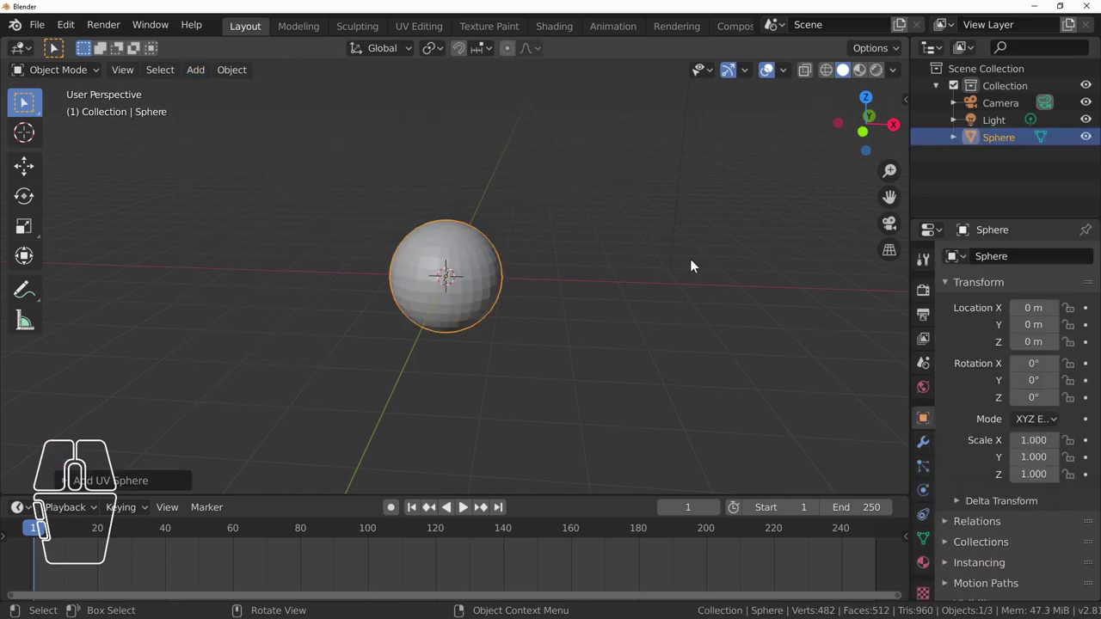
pyautogui.scroll(3)
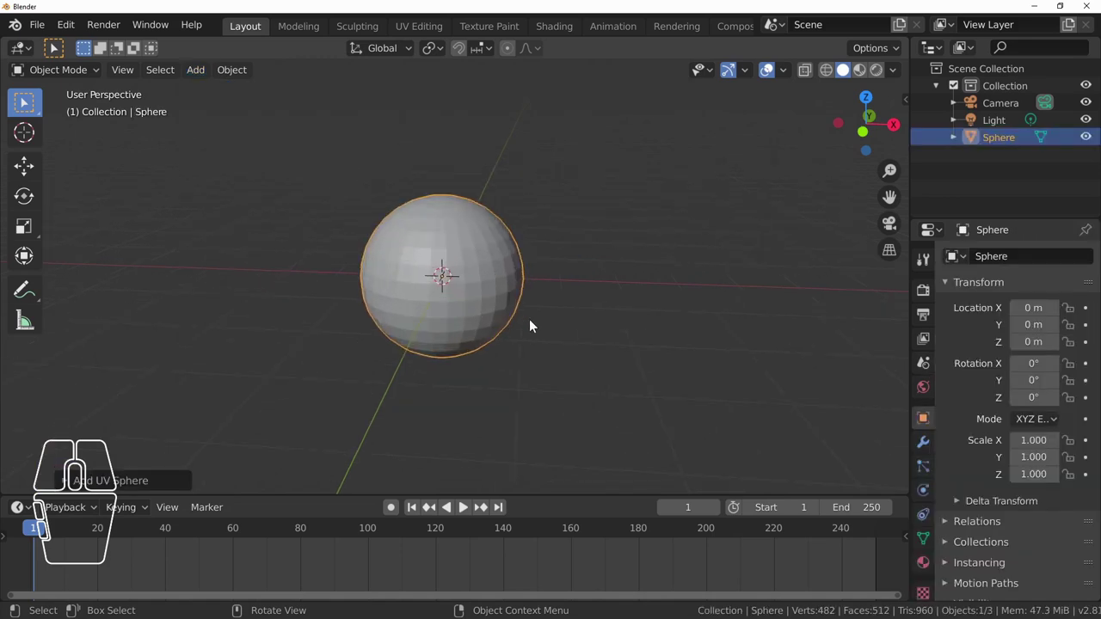
pyautogui.scroll(-3)
pyautogui.scroll(3)
pyautogui.scroll(-3)
pyautogui.scroll(3)
pyautogui.scroll(-3)
pyautogui.scroll(3)
pyautogui.scroll(-3)
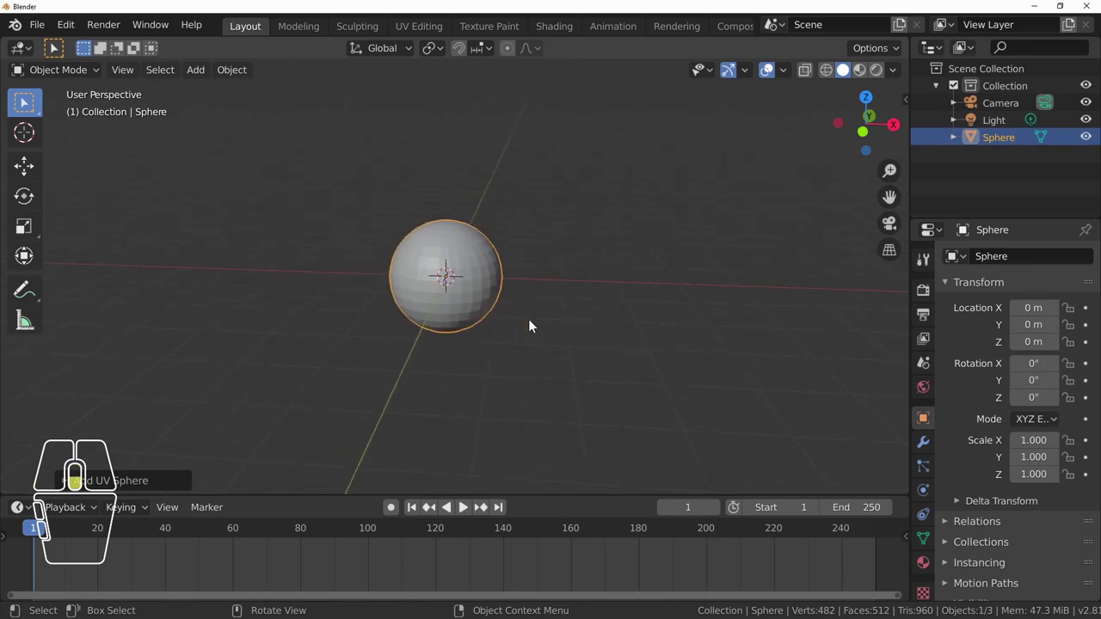
pyautogui.scroll(3)
pyautogui.scroll(-3)
pyautogui.scroll(3)
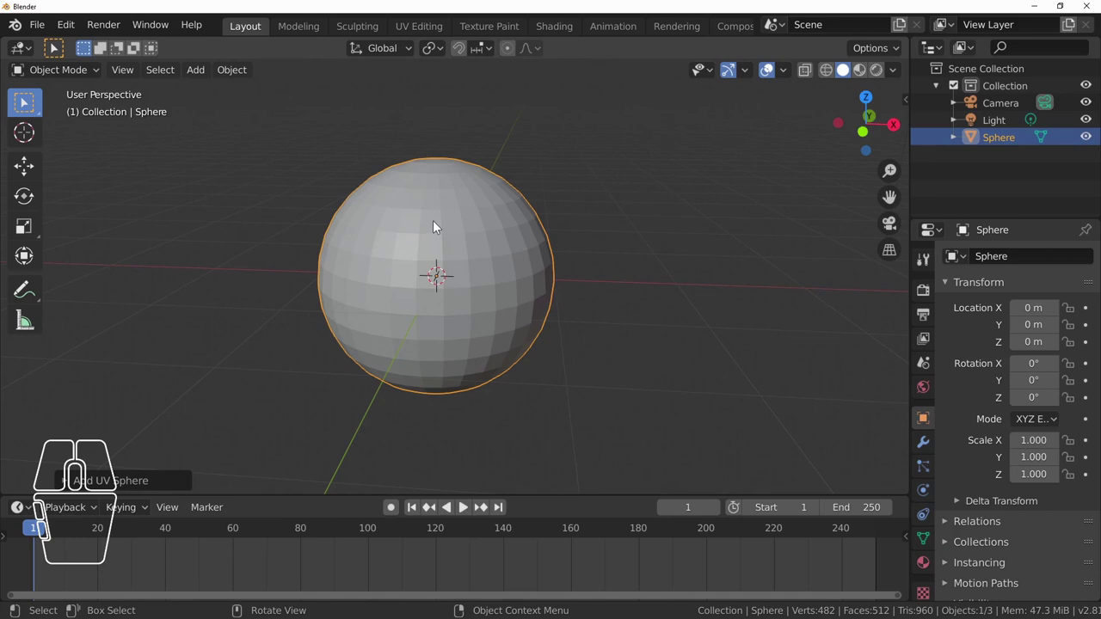
# - Apply Shade Smooth to the UV sphere from its context menu
pyautogui.rightClick(437, 226)
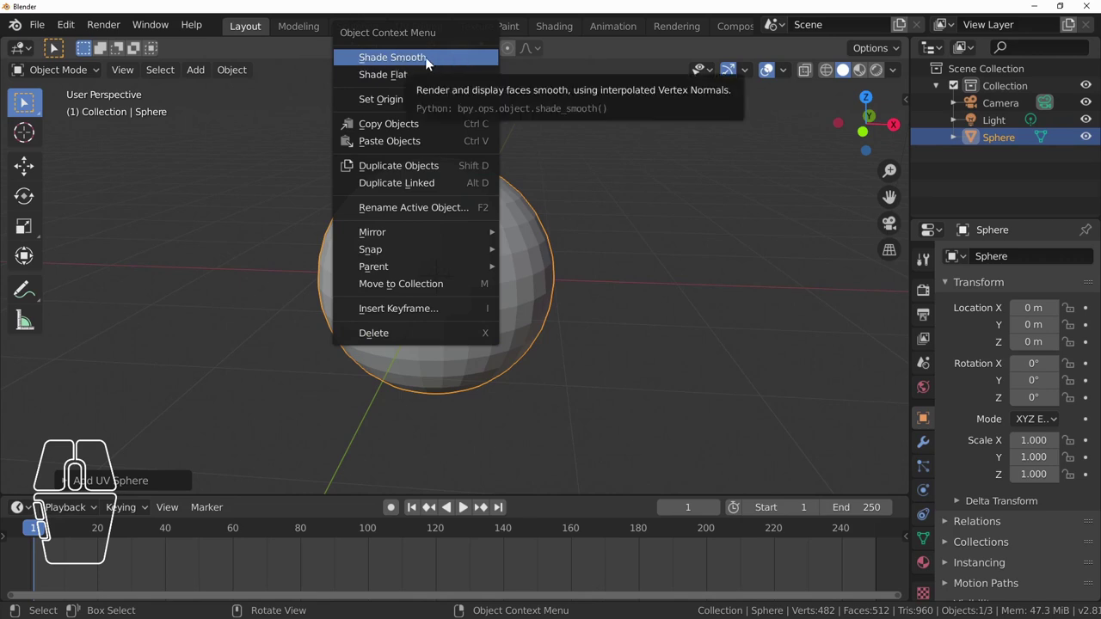
pyautogui.click(434, 64)
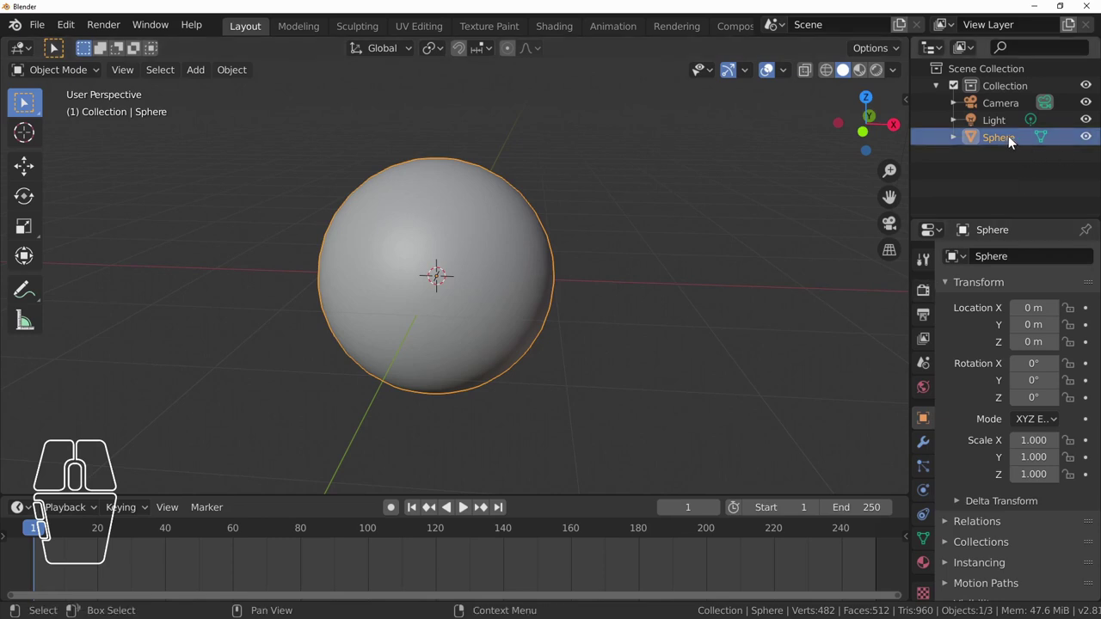
# - Rename the Sphere object to 'Erde' in the Outliner
pyautogui.doubleClick(1014, 142)
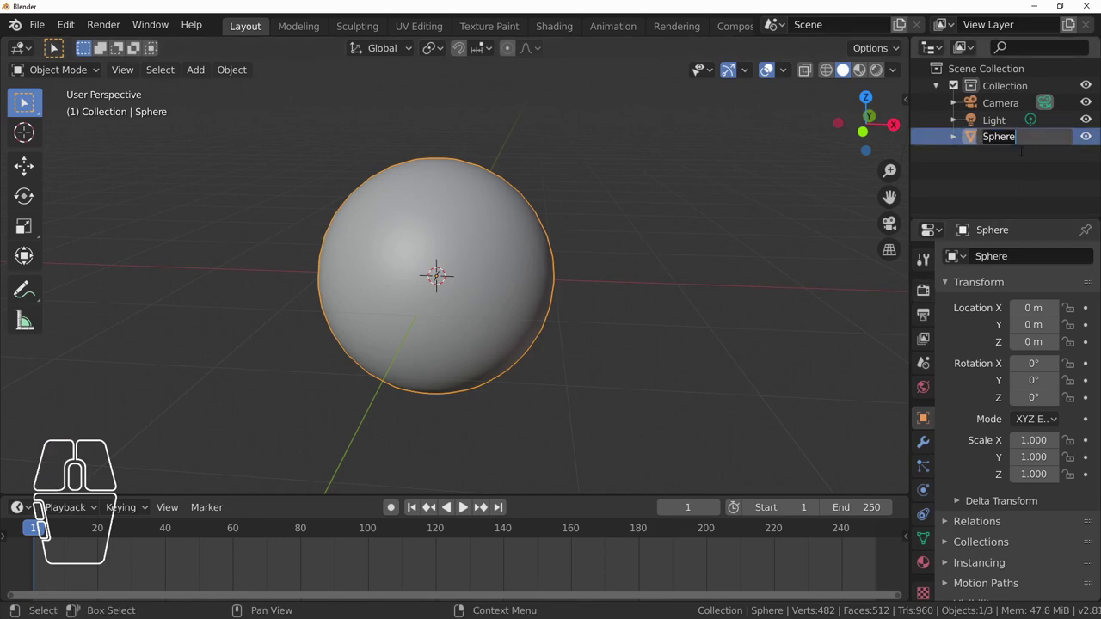
pyautogui.press('BackSpace')
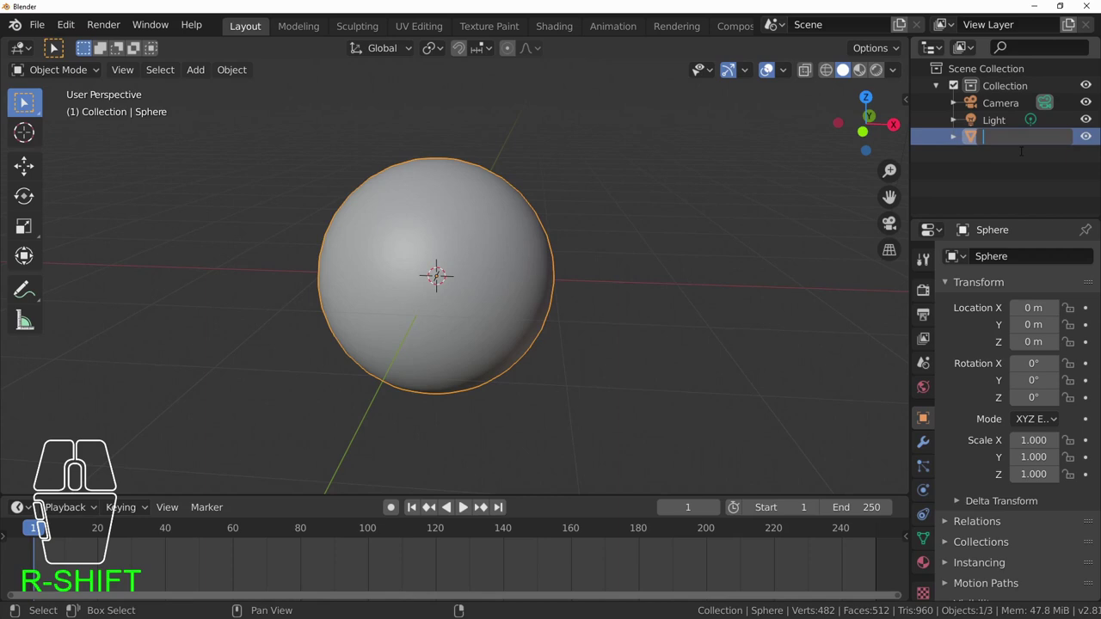
pyautogui.press('shift+e')
pyautogui.press('r')
pyautogui.press('d')
pyautogui.press('e')
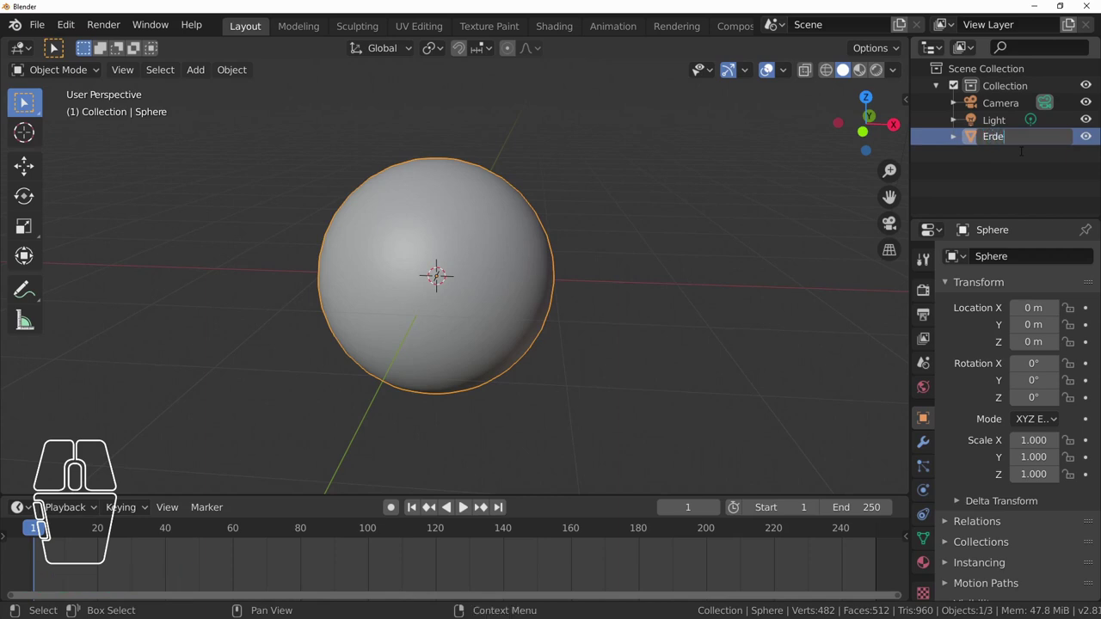
pyautogui.press('Return')
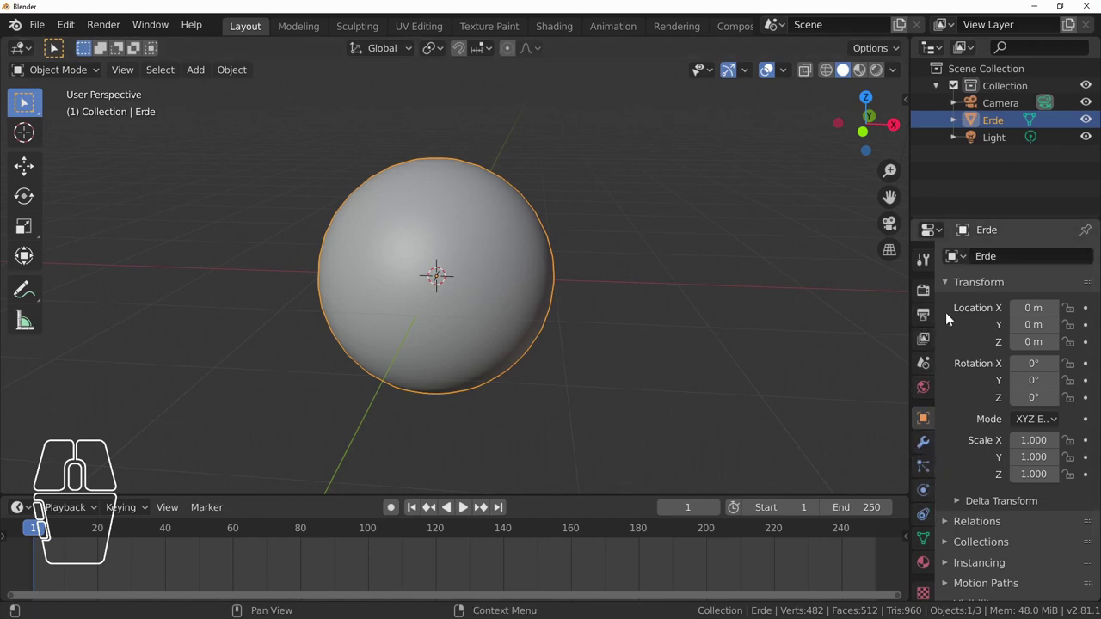
pyautogui.click(927, 425)
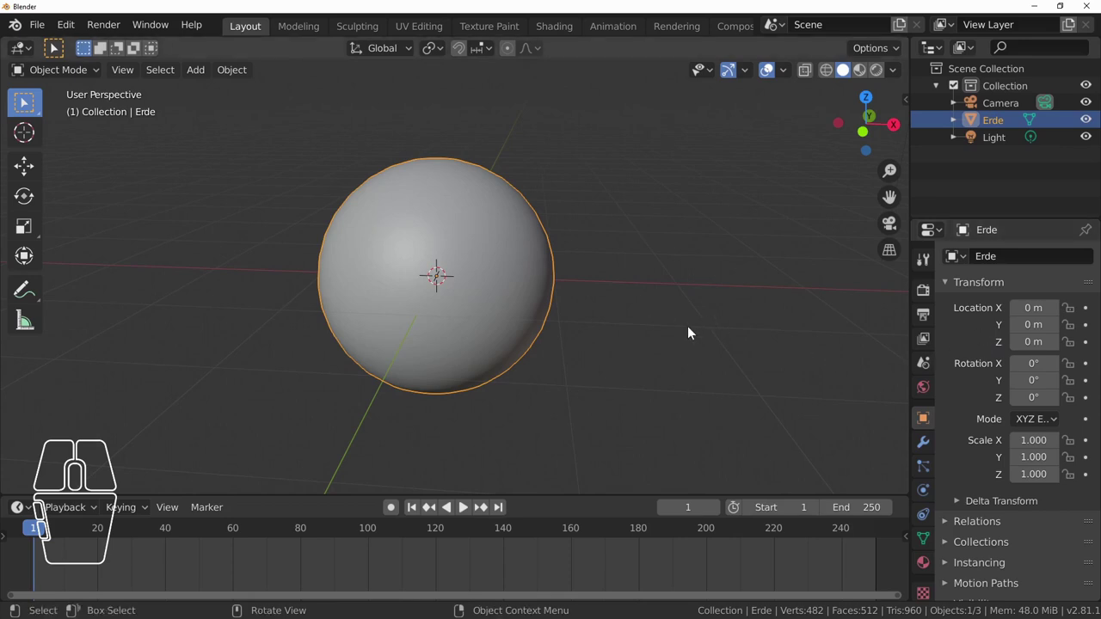
# - Orbit the view around the Erde sphere and scroll the Properties editor
pyautogui.moveTo(782, 355); pyautogui.dragTo(755, 363)
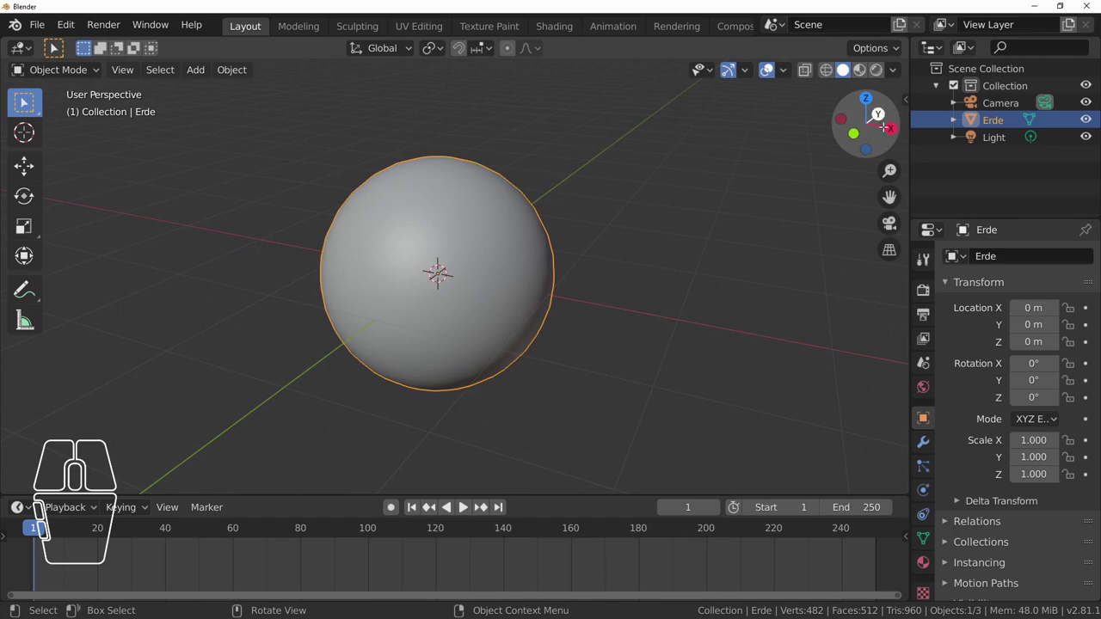
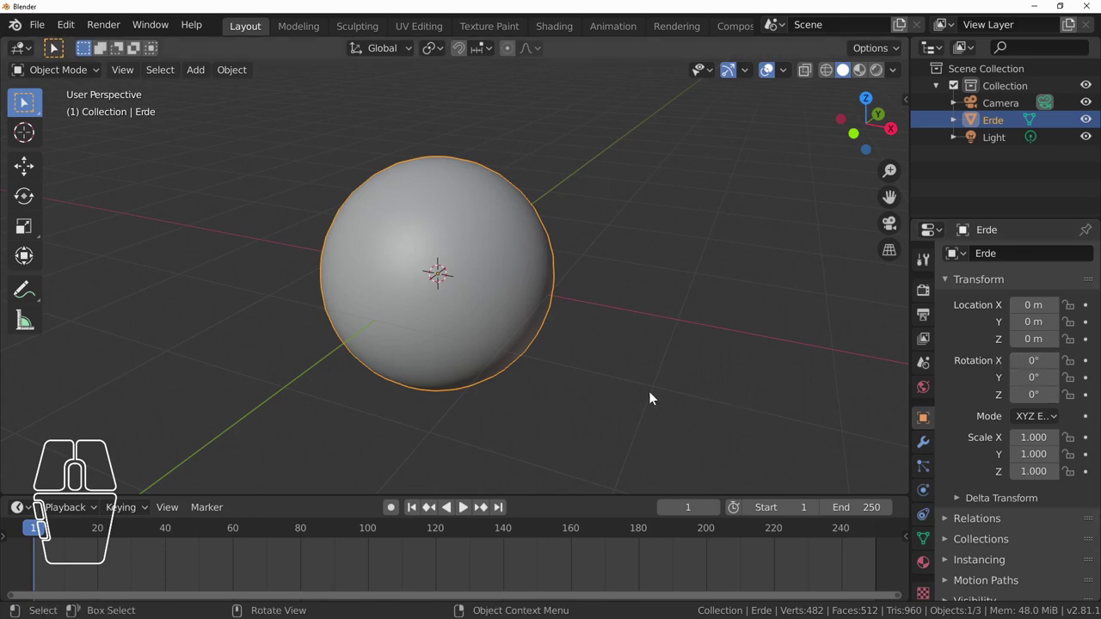
pyautogui.moveTo(655, 320); pyautogui.dragTo(610, 308)
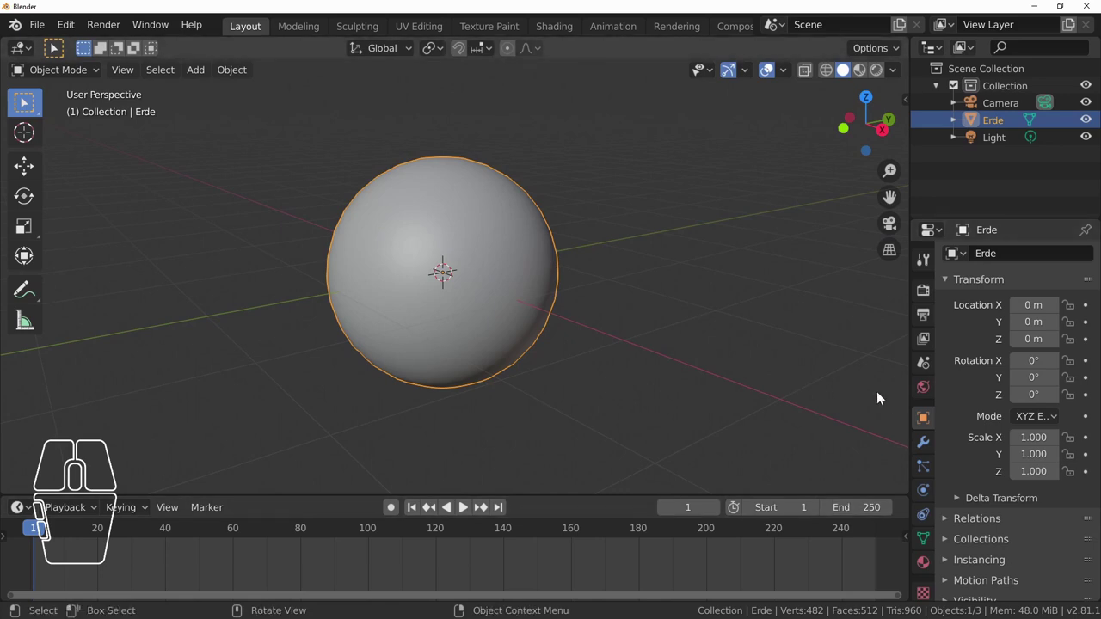
pyautogui.scroll(-3)
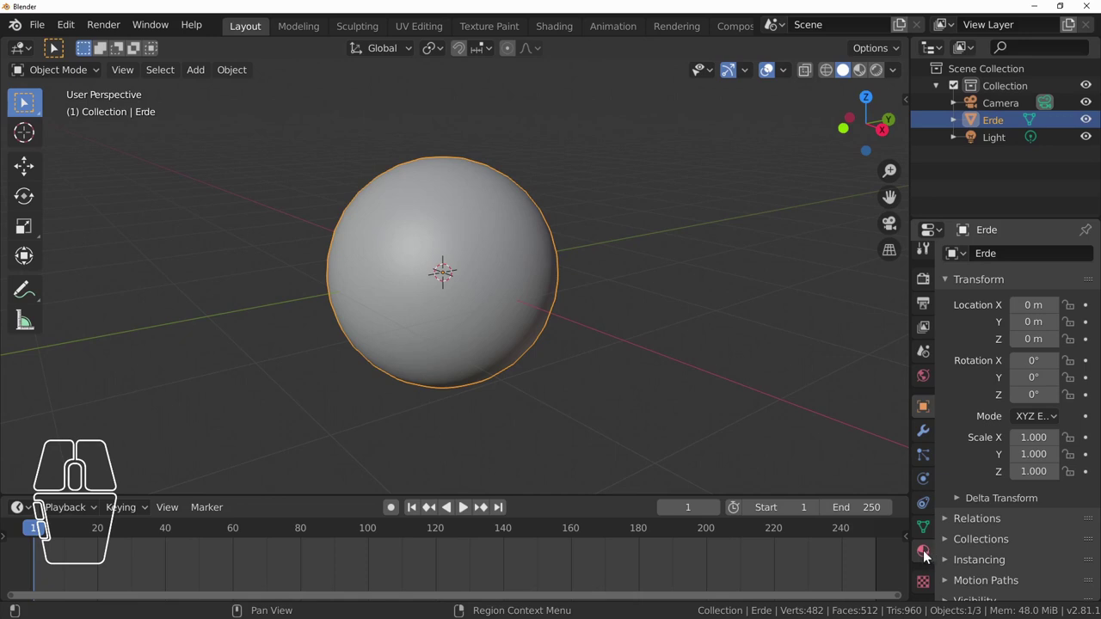
# - Create Material.001 on Erde and set its base colour to yellow
pyautogui.click(928, 557)
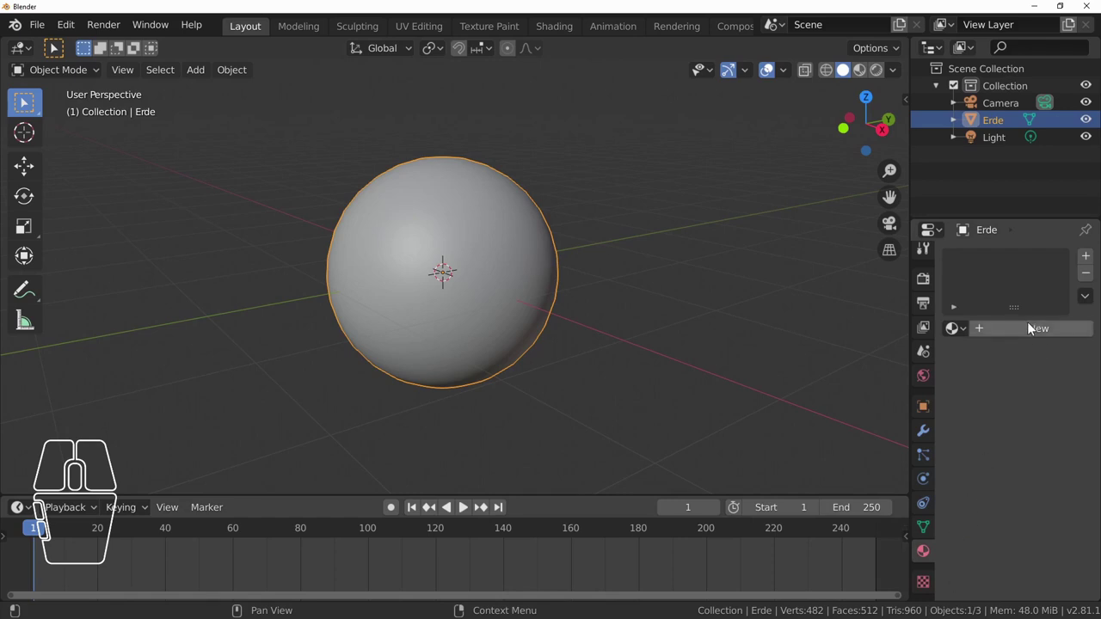
pyautogui.click(1032, 331)
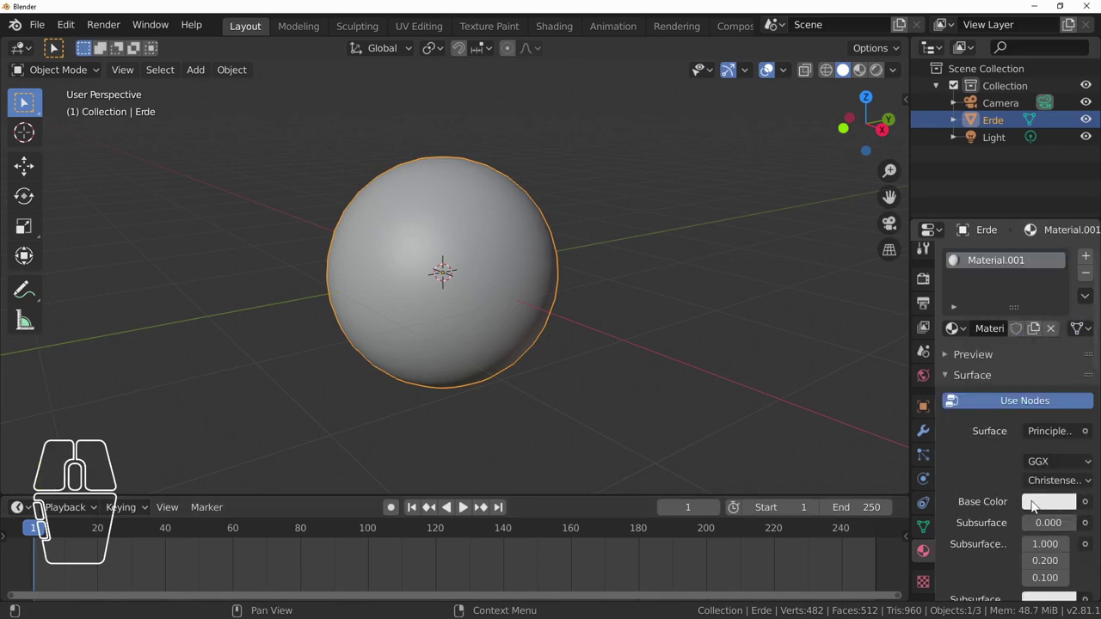
pyautogui.click(1055, 508)
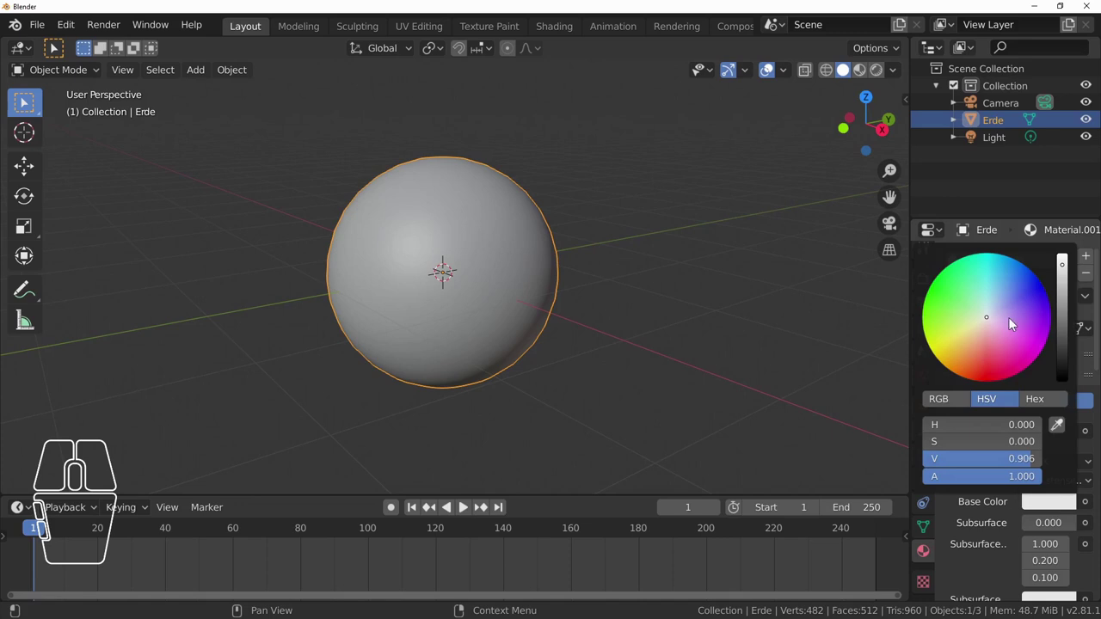
pyautogui.click(991, 320)
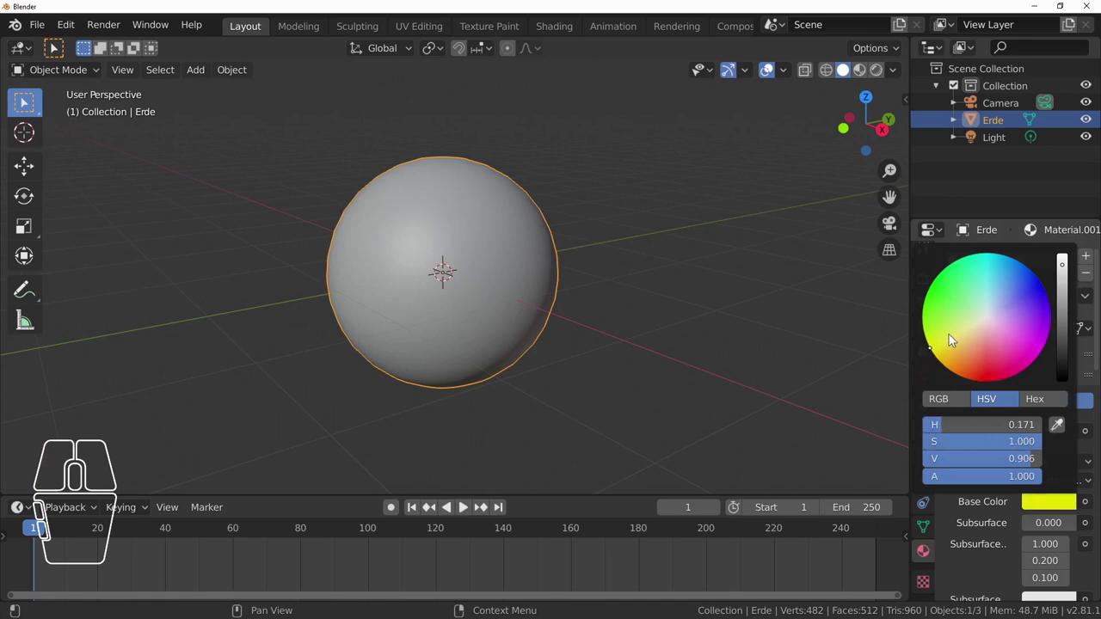
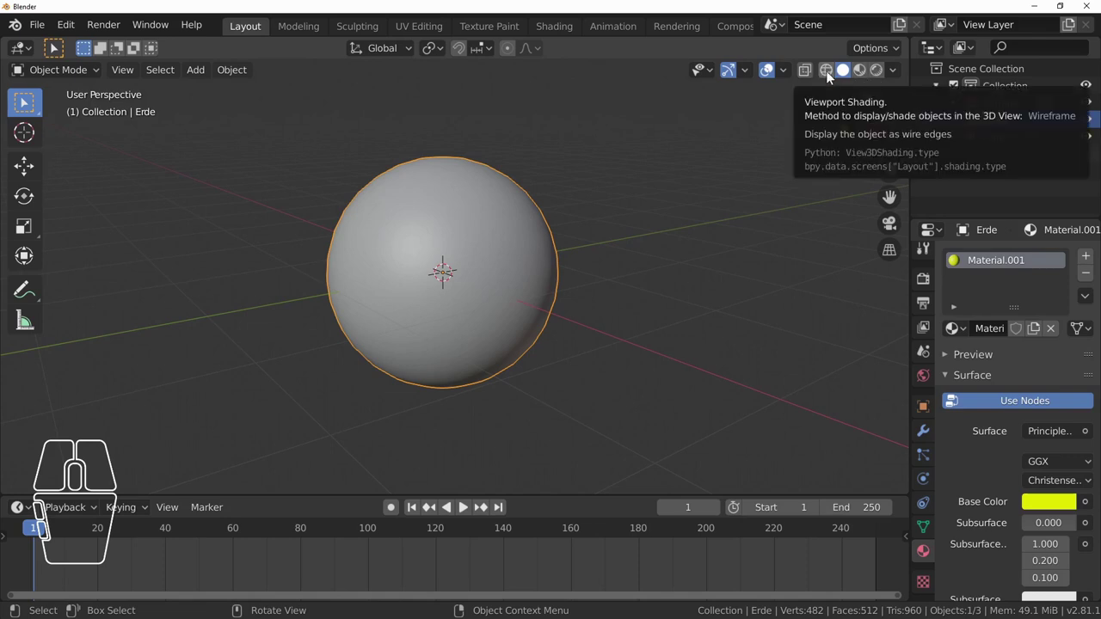
# - Cycle viewport shading through Wireframe, Solid and Material Preview, ending on Rendered so Erde shows yellow
pyautogui.click(834, 77)
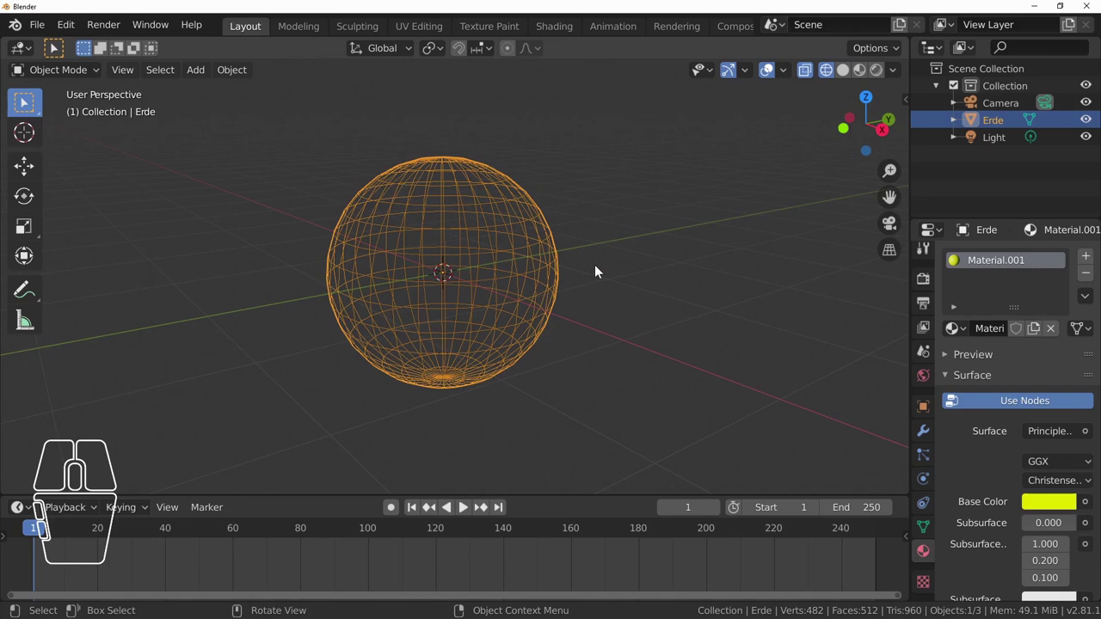
pyautogui.click(852, 78)
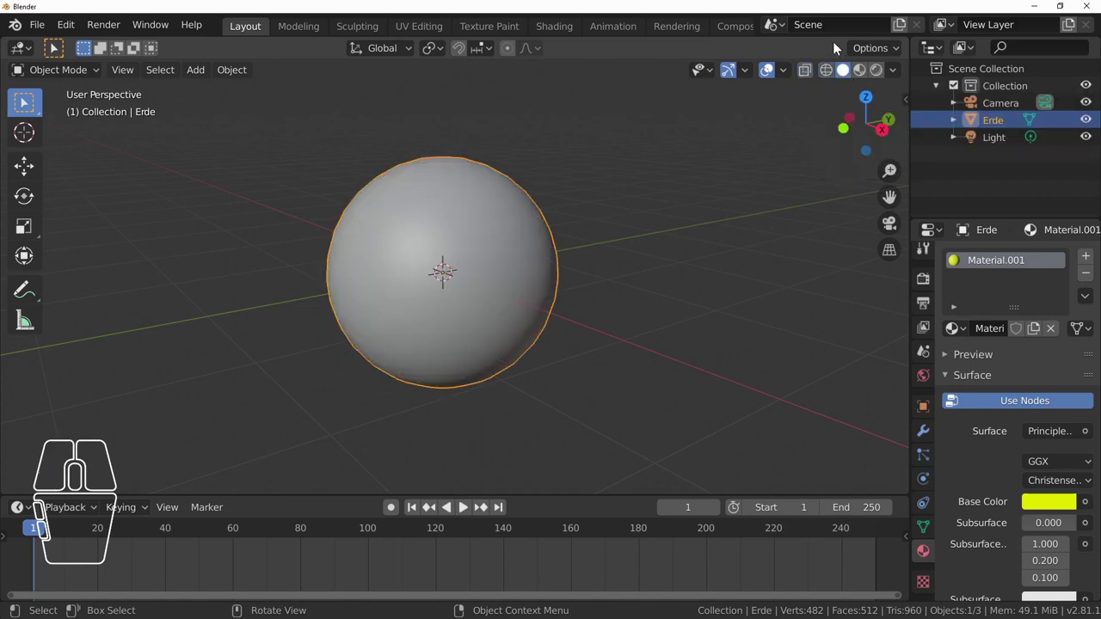
pyautogui.click(866, 74)
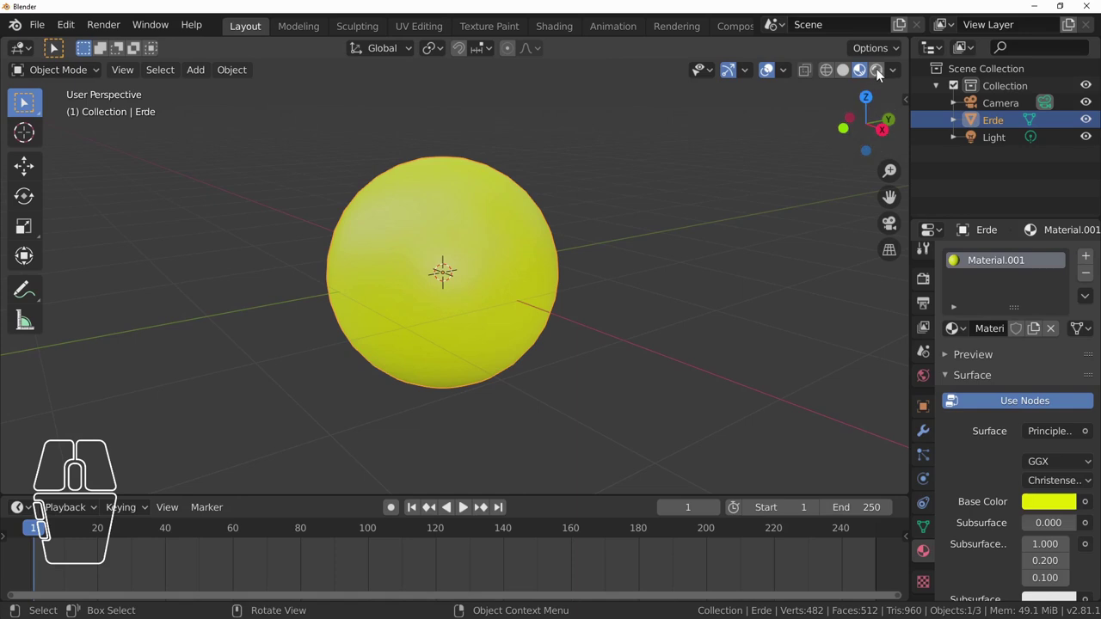
pyautogui.click(881, 77)
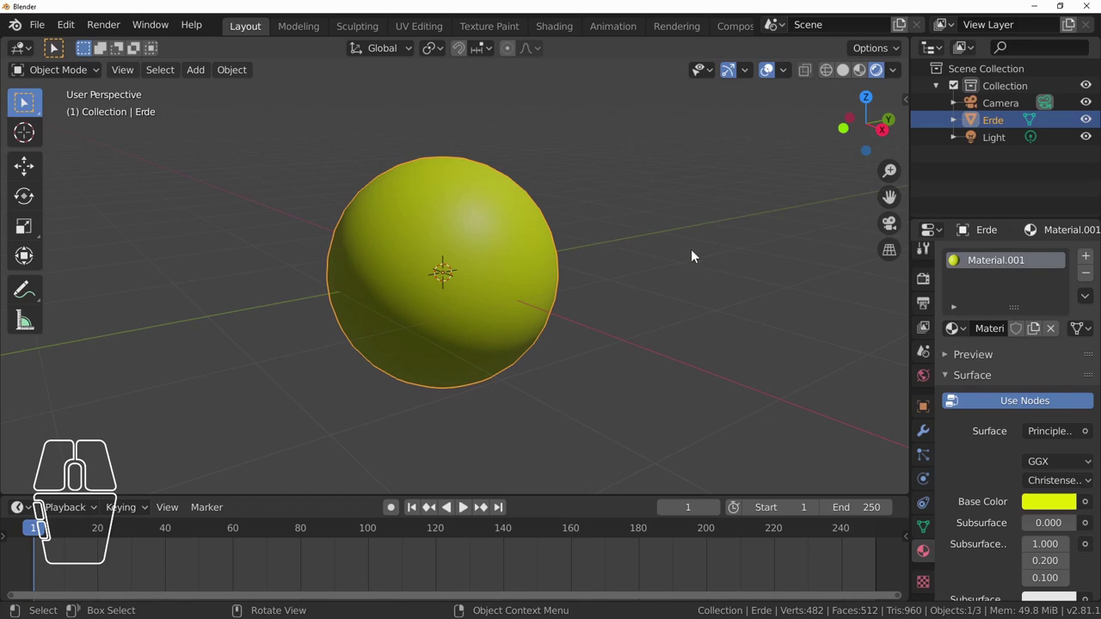
pyautogui.middleClick(695, 251)
# - Select the Light, lower it toward the Erde sphere with the Move tool, then reselect Erde
pyautogui.scroll(-3)
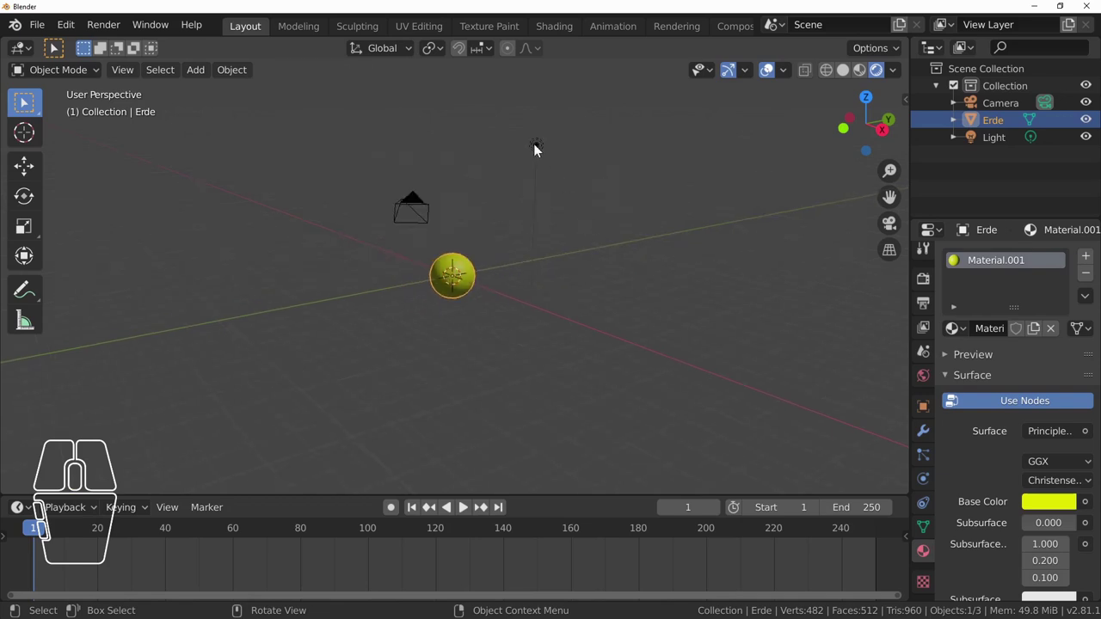
pyautogui.click(540, 149)
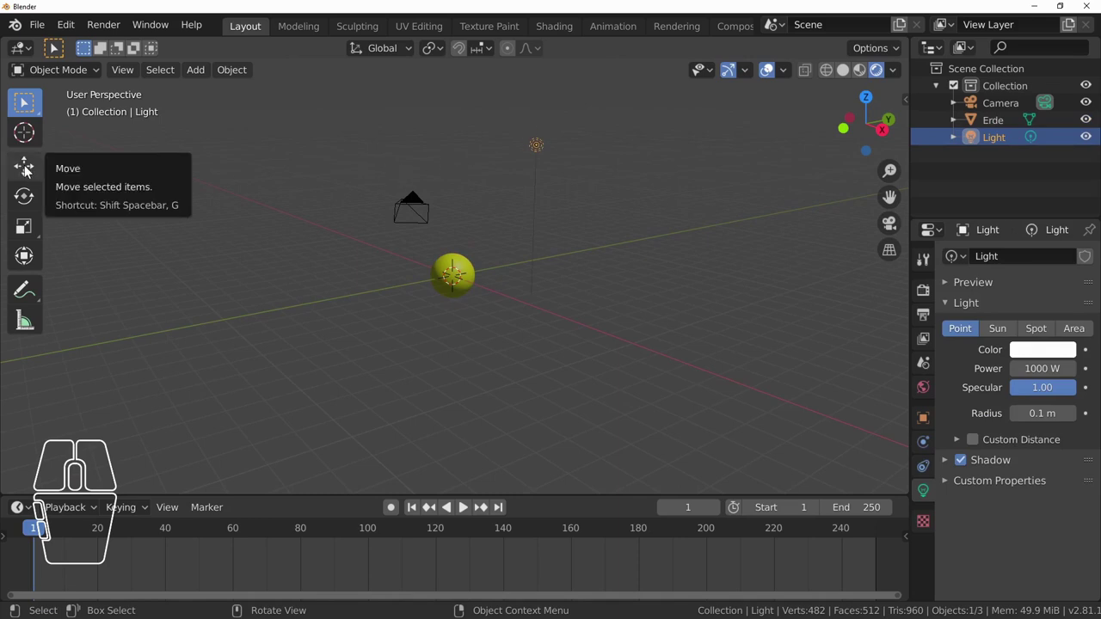
pyautogui.click(28, 172)
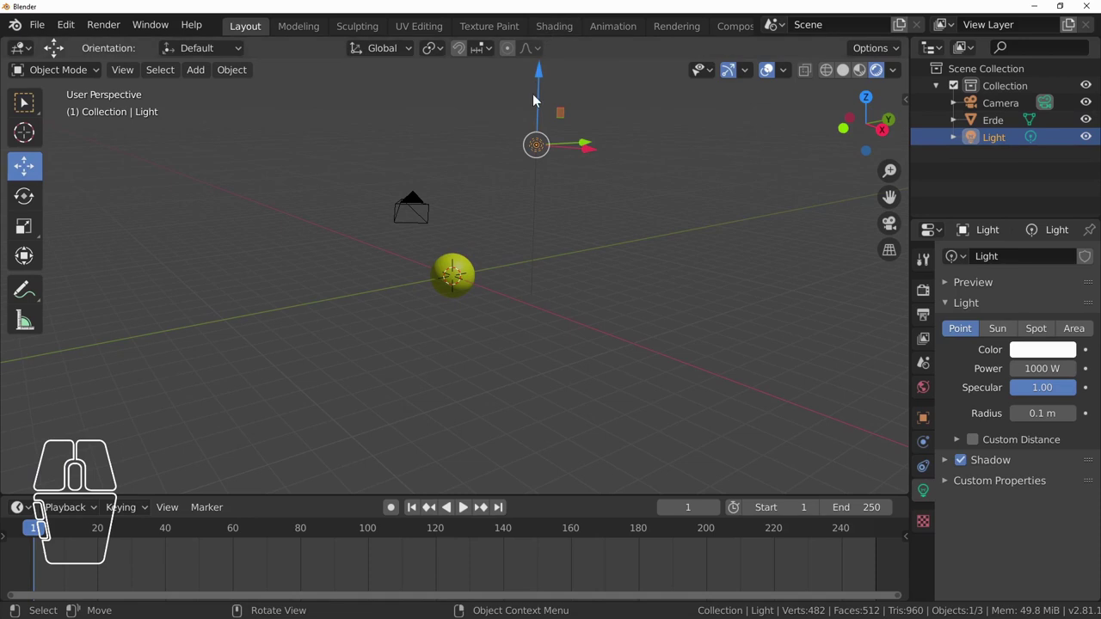
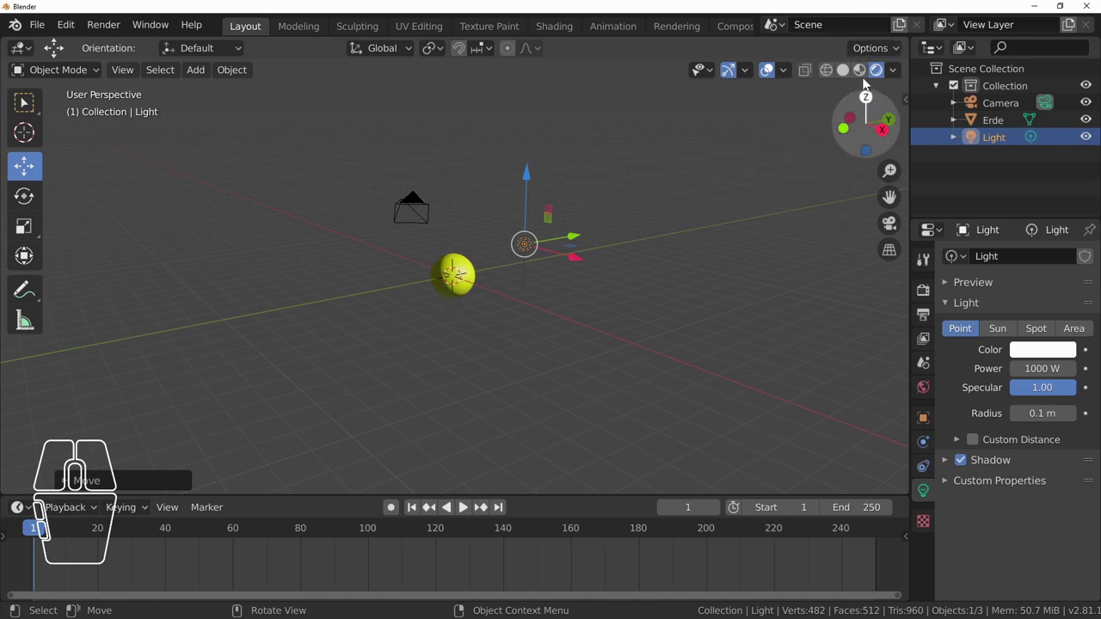
pyautogui.click(869, 75)
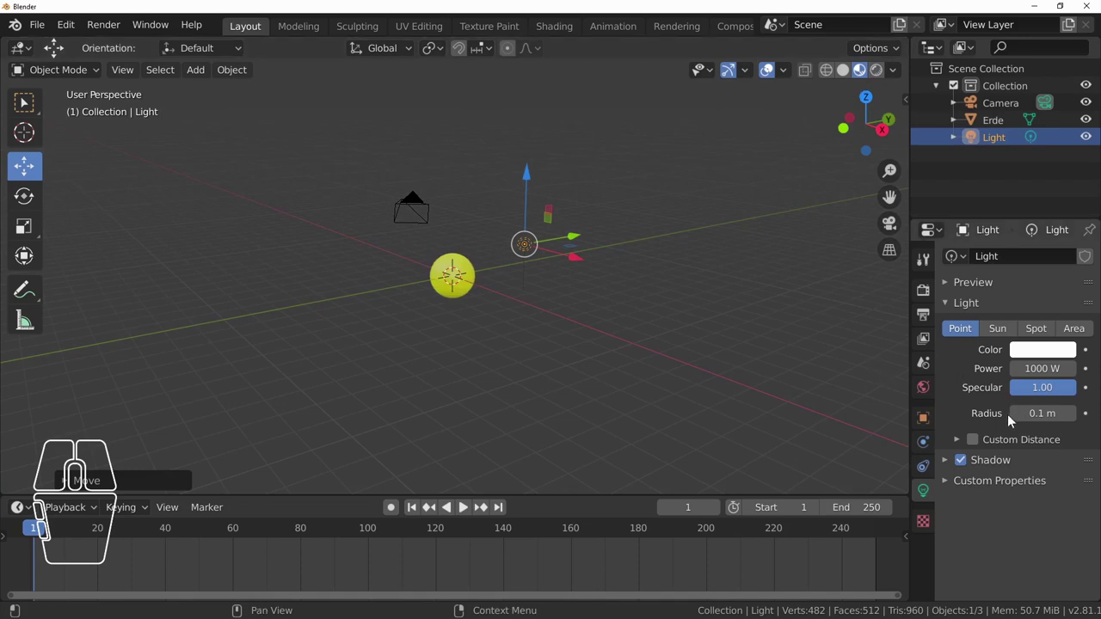
pyautogui.click(1004, 122)
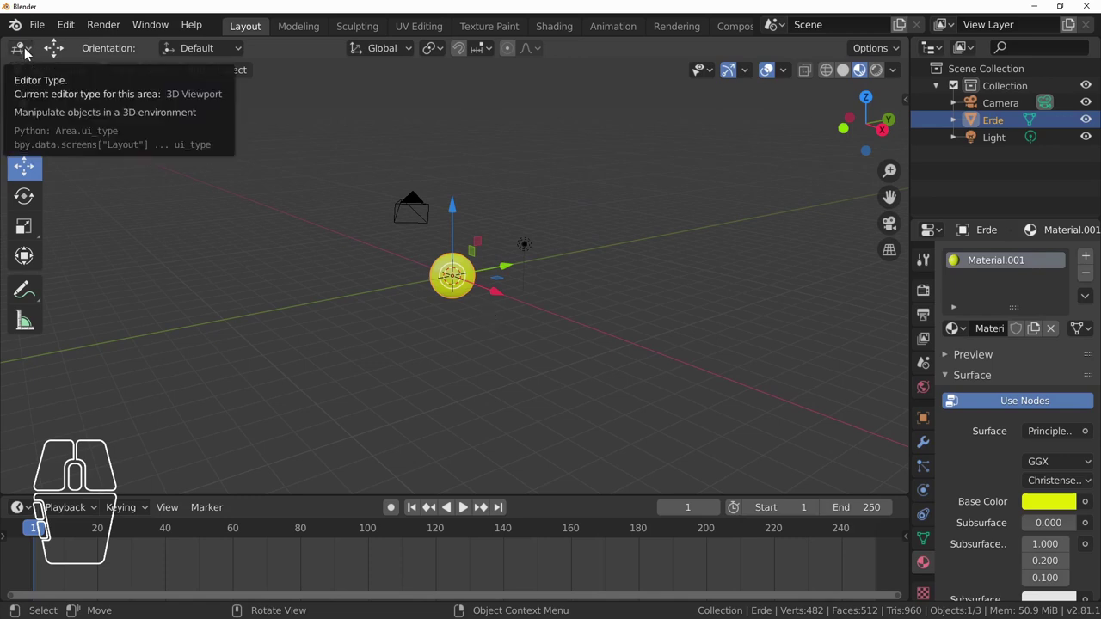
# - Switch the main area to the Shader Editor and frame Material.001's nodes in view
pyautogui.click(28, 54)
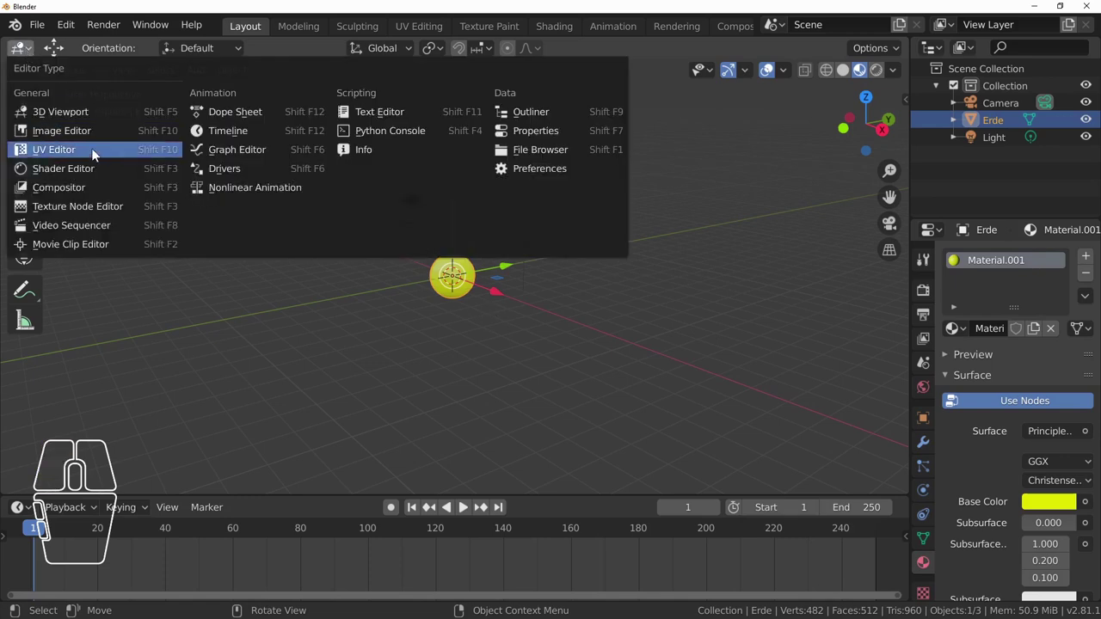
pyautogui.click(79, 176)
pyautogui.click(313, 265)
pyautogui.scroll(3)
pyautogui.scroll(3)
pyautogui.middleClick(413, 233)
pyautogui.moveTo(409, 155); pyautogui.dragTo(390, 124)
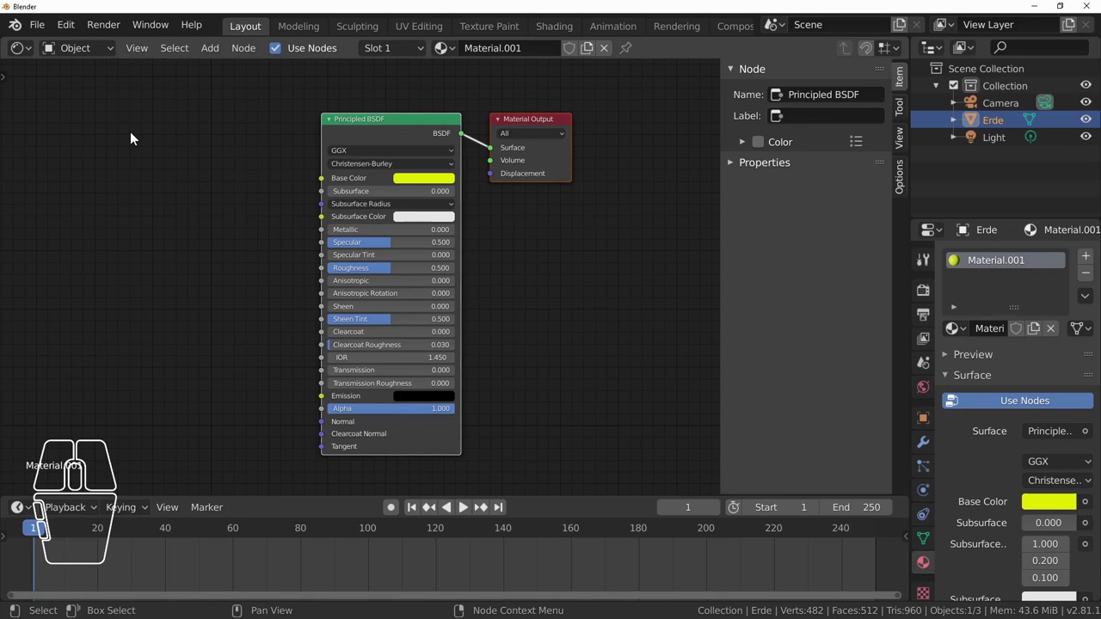
# - Bring up the Add menu's Texture node list beside the Principled BSDF
pyautogui.click(352, 126)
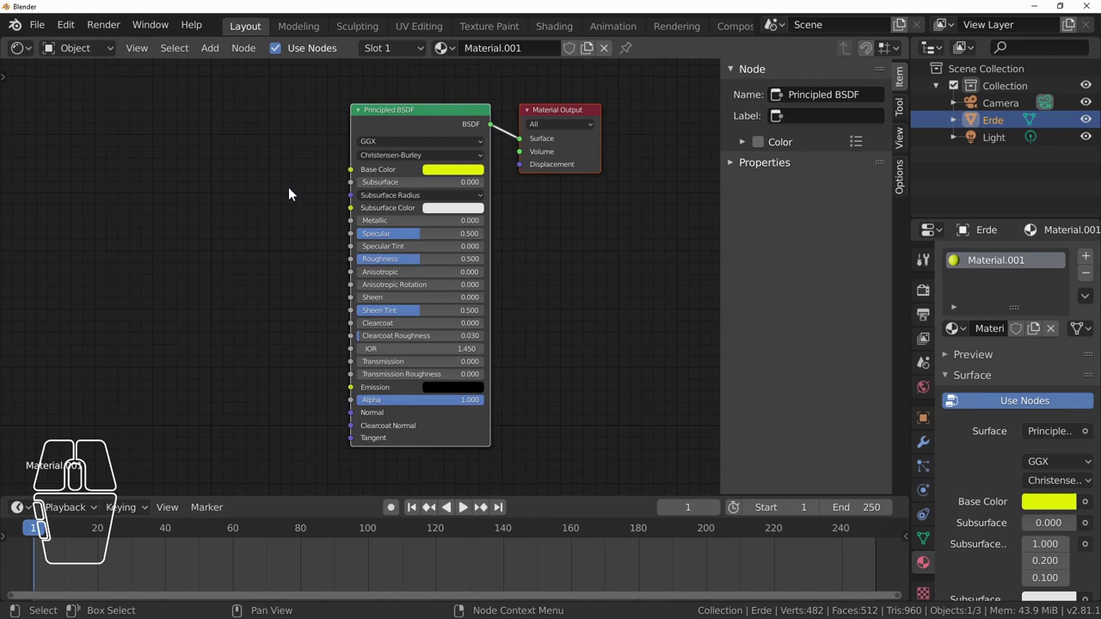
pyautogui.scroll(3)
pyautogui.click(217, 51)
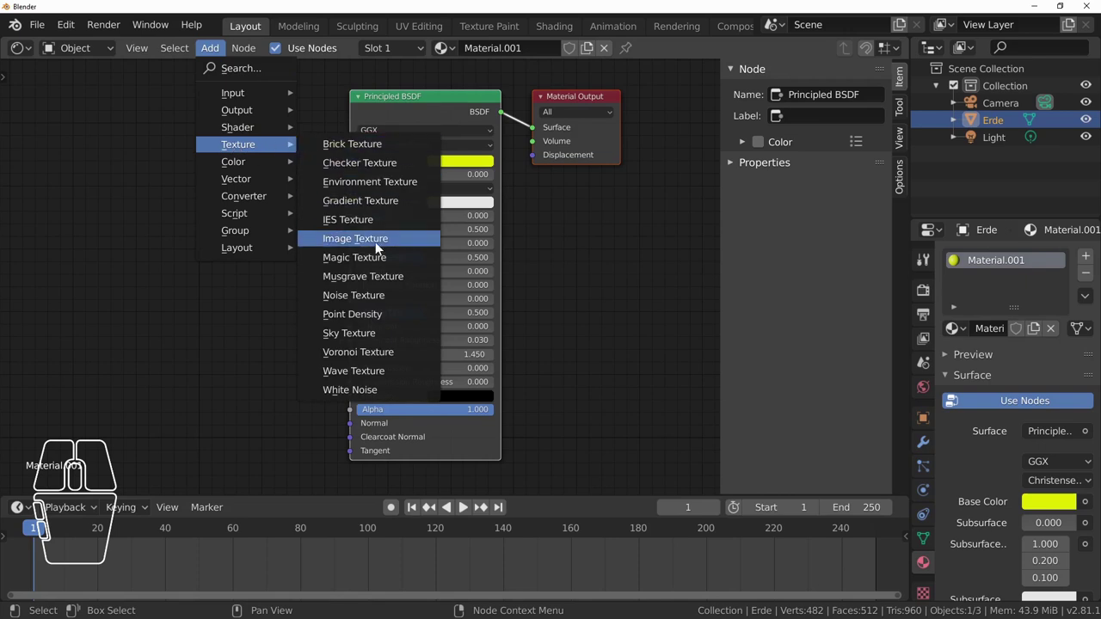
# - Add an Image Texture node left of Principled BSDF and load erde.jpg from the Desktop into it
pyautogui.click(379, 243)
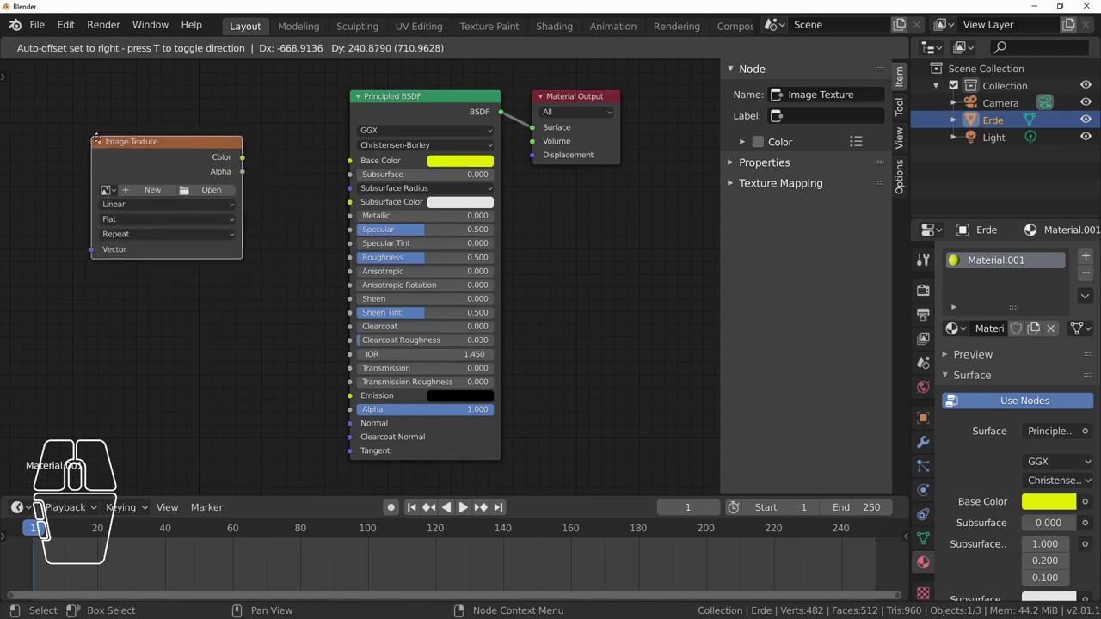
pyautogui.click(115, 142)
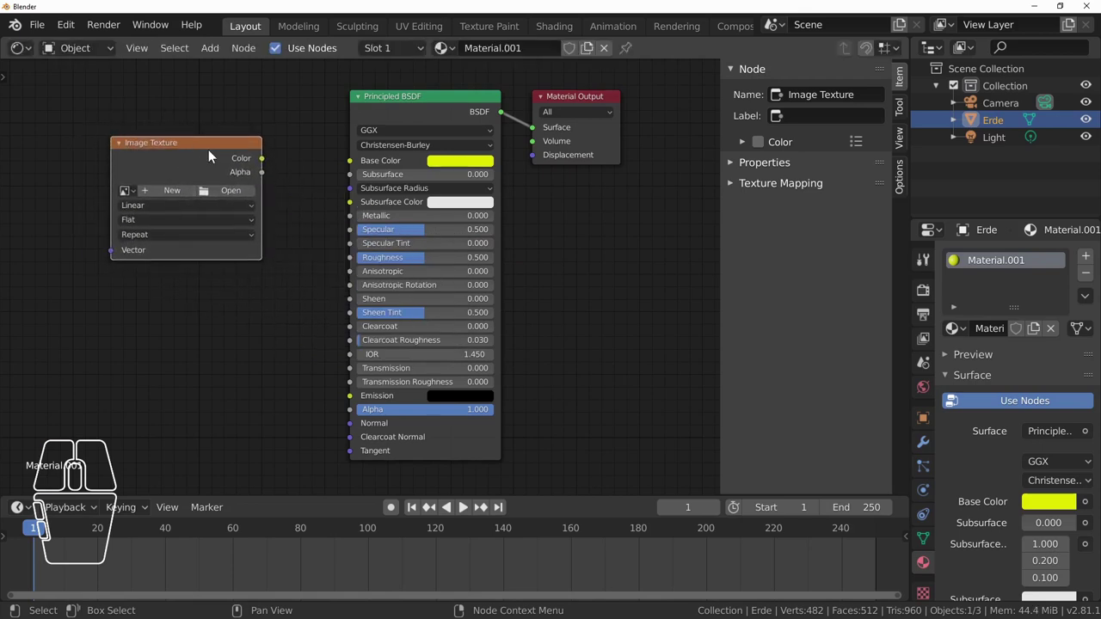
pyautogui.click(241, 194)
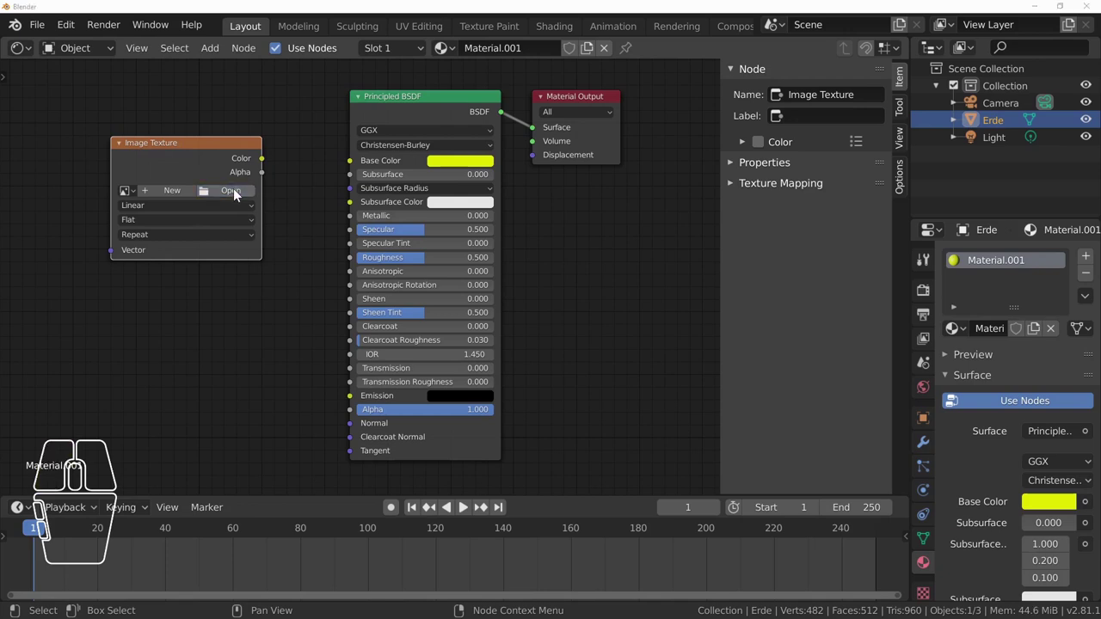
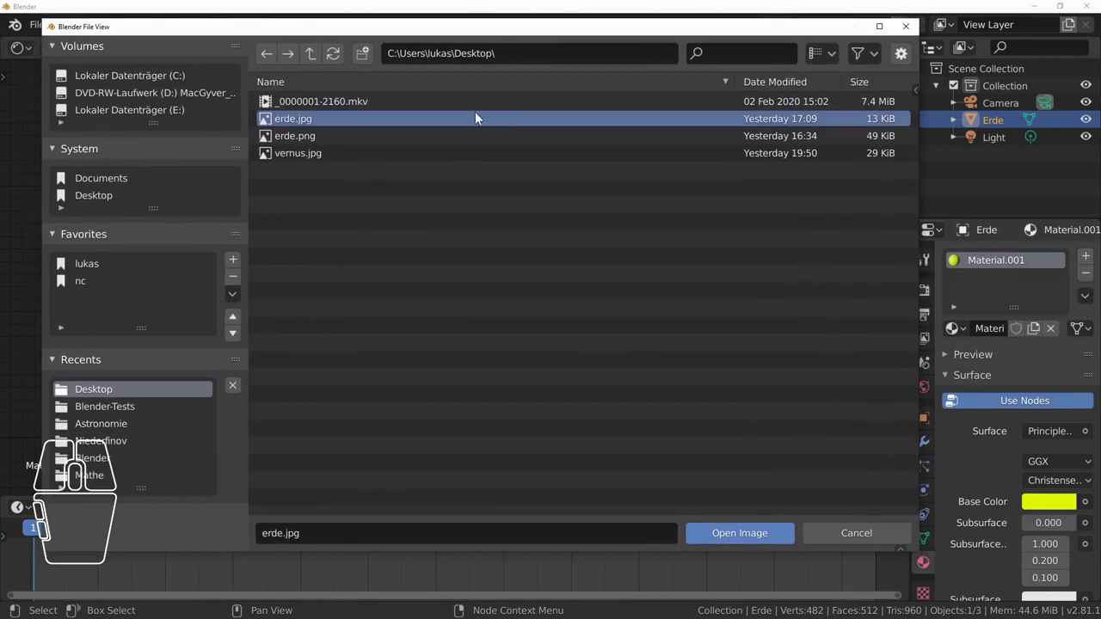
pyautogui.click(294, 124)
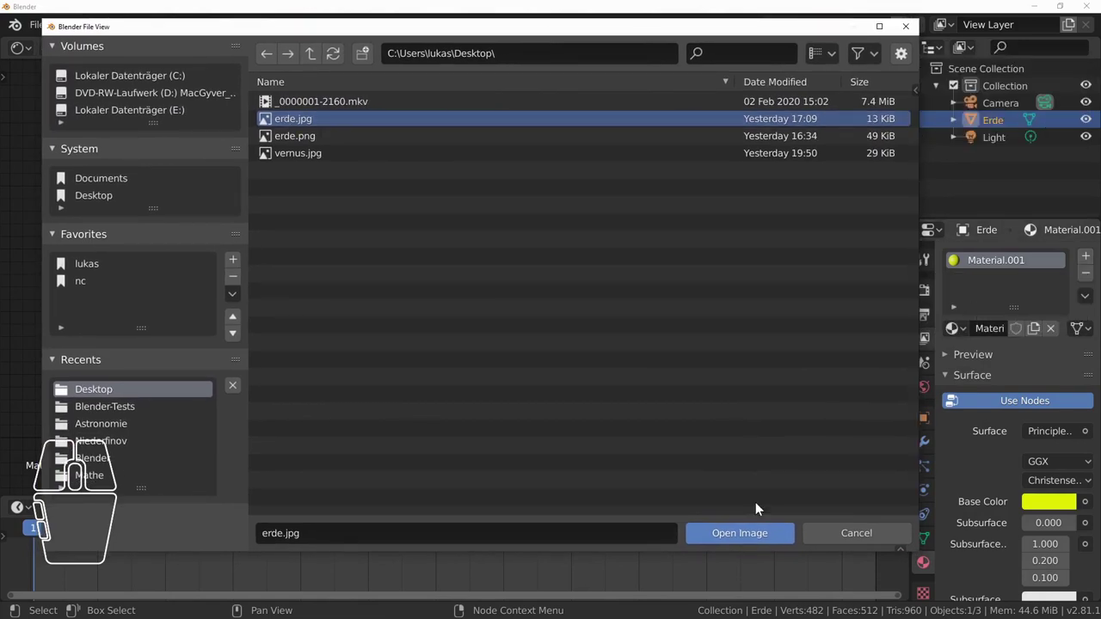
pyautogui.click(753, 539)
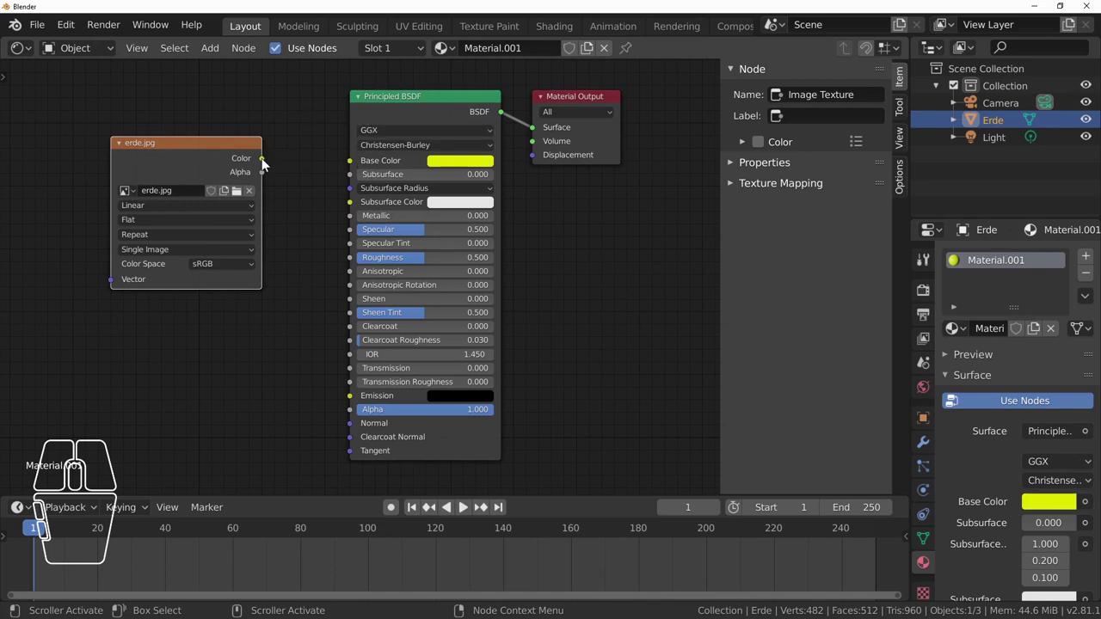
# - Connect the image colour to Base Color and return to the 3D viewport to inspect the textured earth
pyautogui.moveTo(270, 164); pyautogui.dragTo(324, 148)
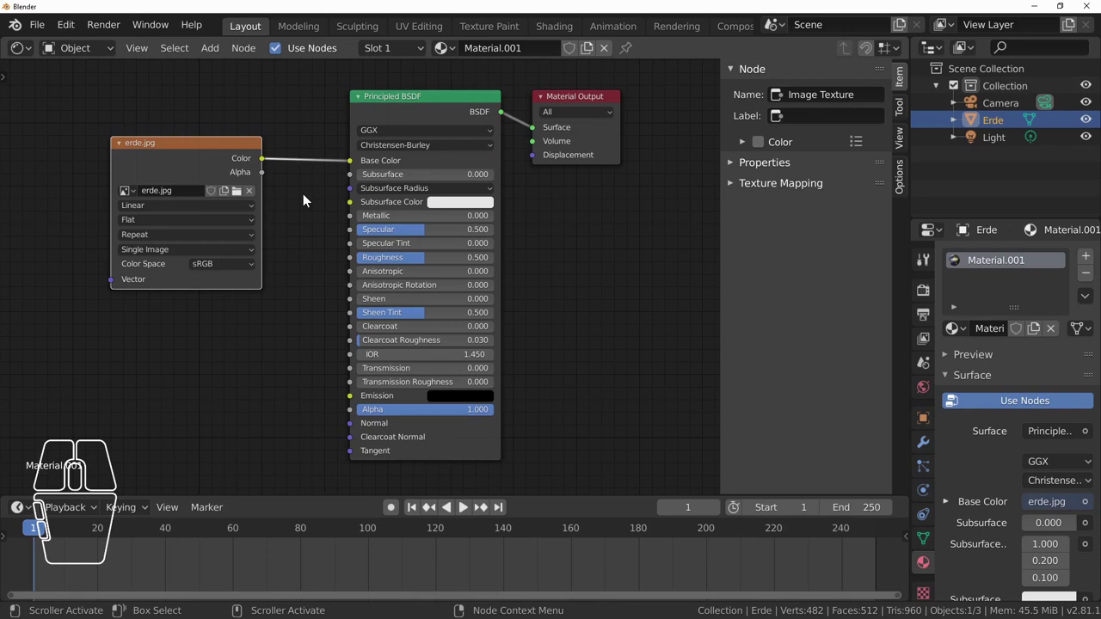
pyautogui.click(31, 52)
pyautogui.click(62, 117)
pyautogui.scroll(3)
pyautogui.moveTo(569, 372); pyautogui.dragTo(541, 366)
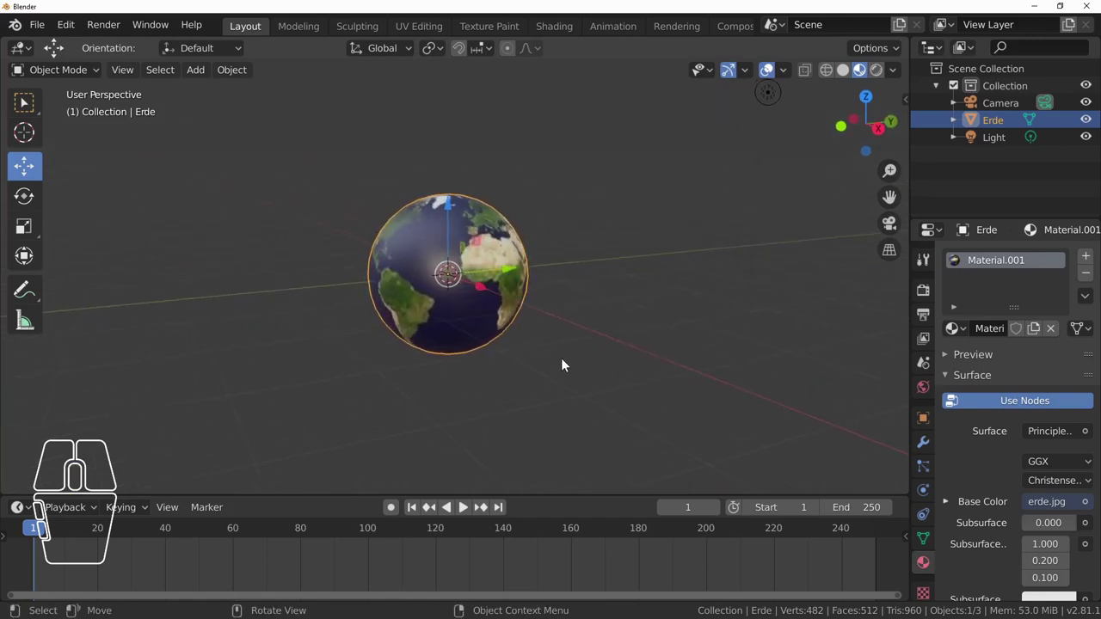
pyautogui.moveTo(398, 336); pyautogui.dragTo(534, 293)
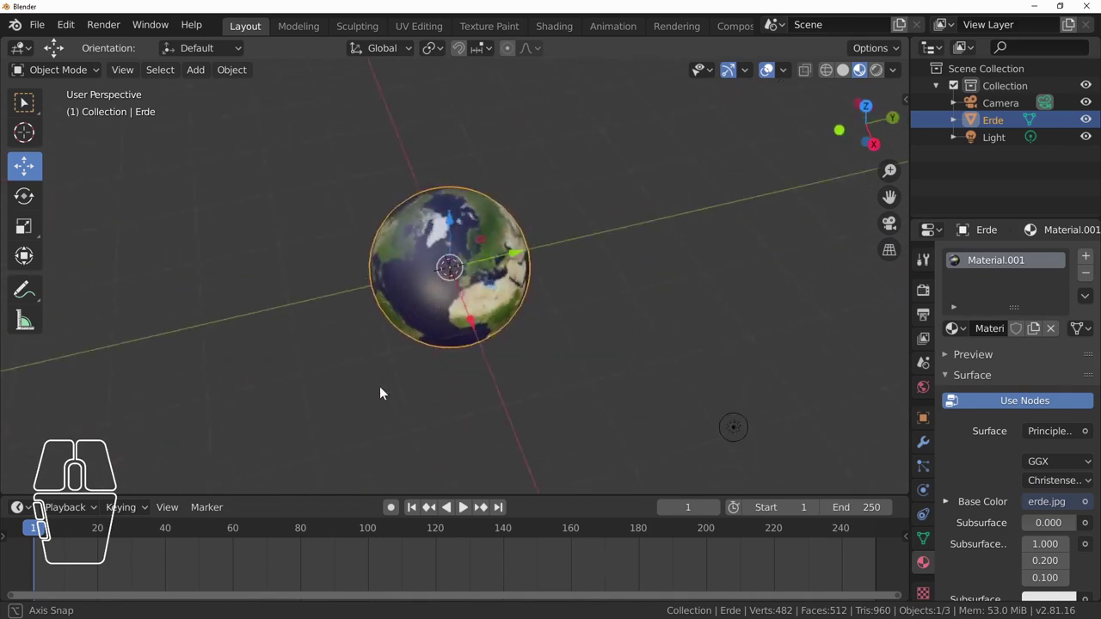
pyautogui.scroll(3)
# - Show the Erde object's Transform settings in Object Properties
pyautogui.click(927, 423)
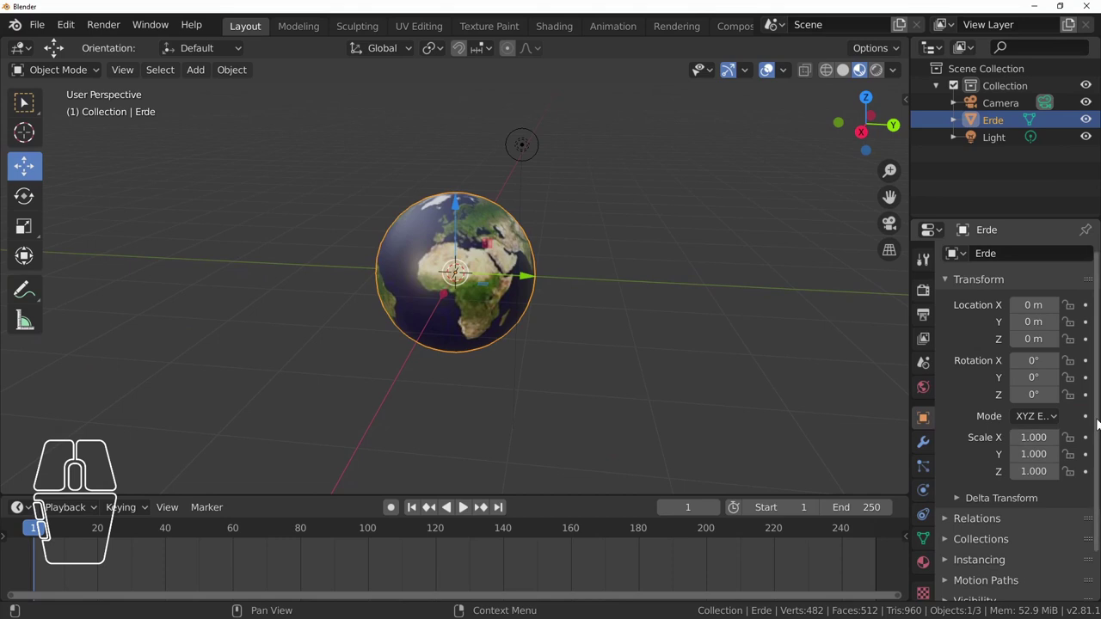
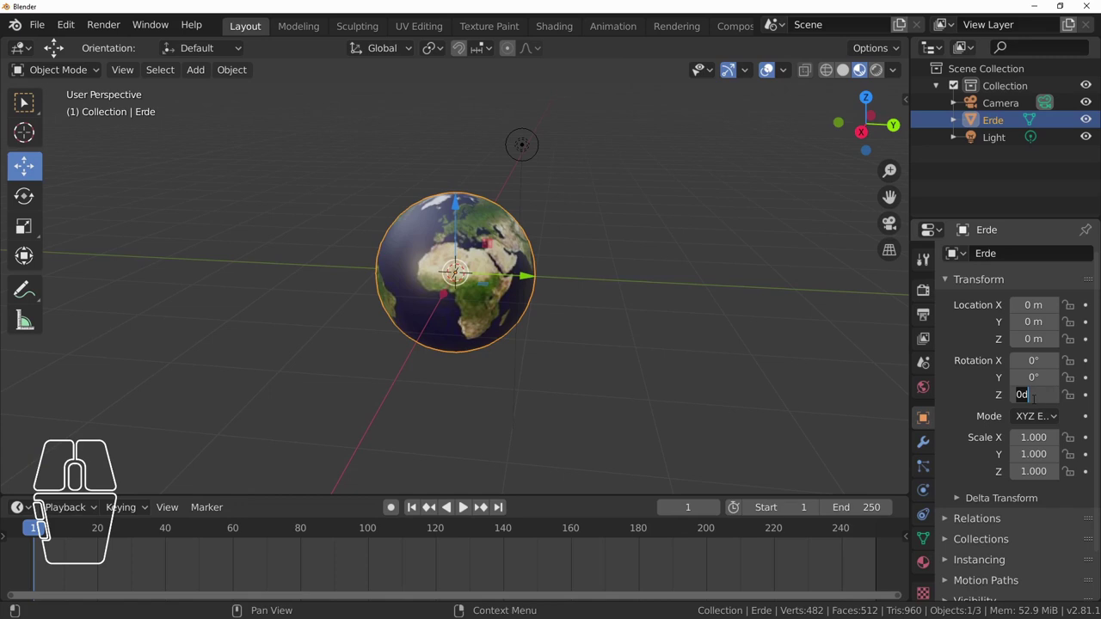
# - Set Erde's Z rotation to 20°, then return it to 0°
pyautogui.press('KP_2')
pyautogui.press('KP_0')
pyautogui.press('Return')
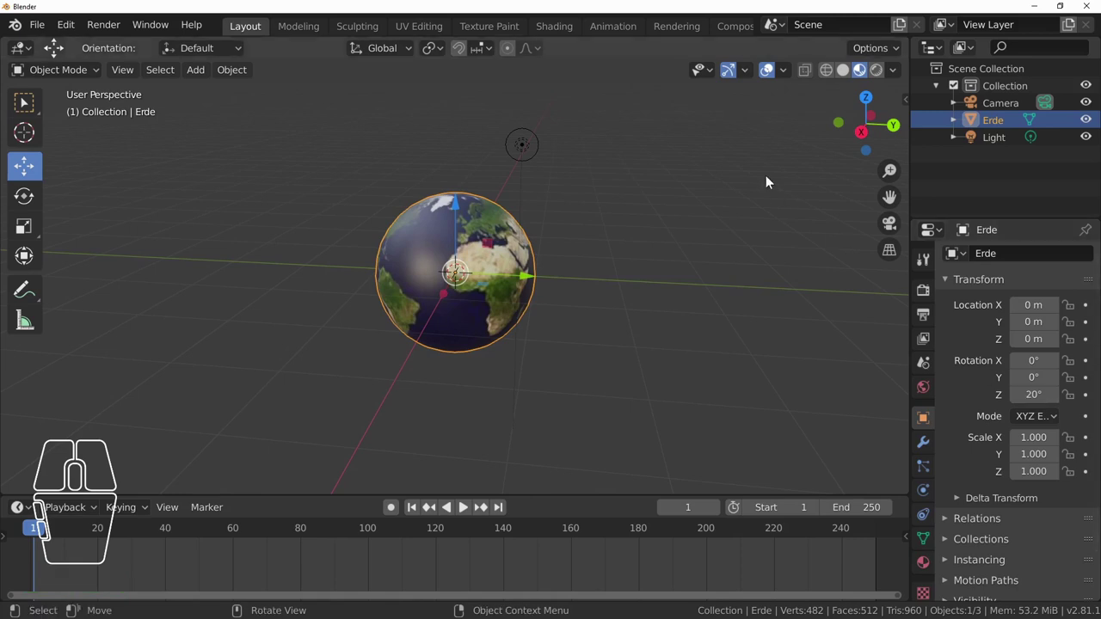
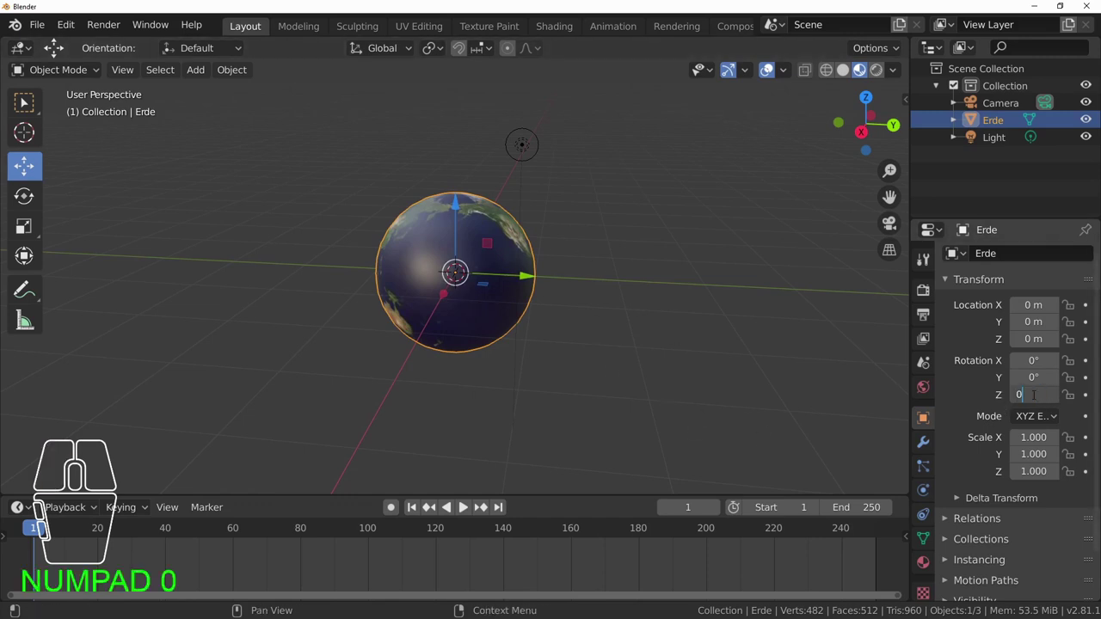
pyautogui.press('Return')
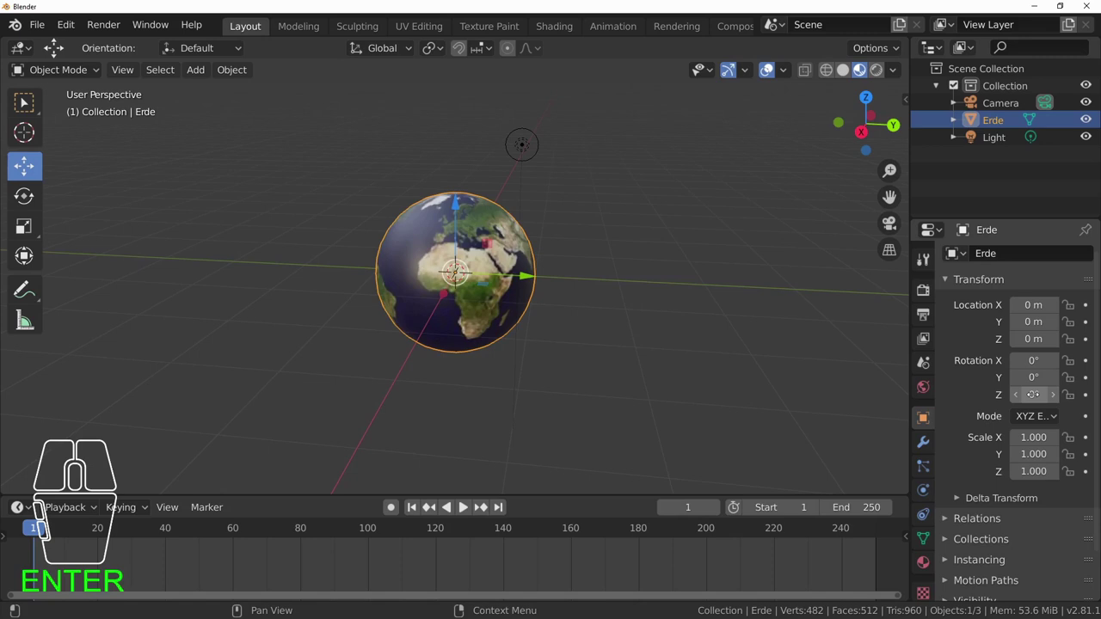
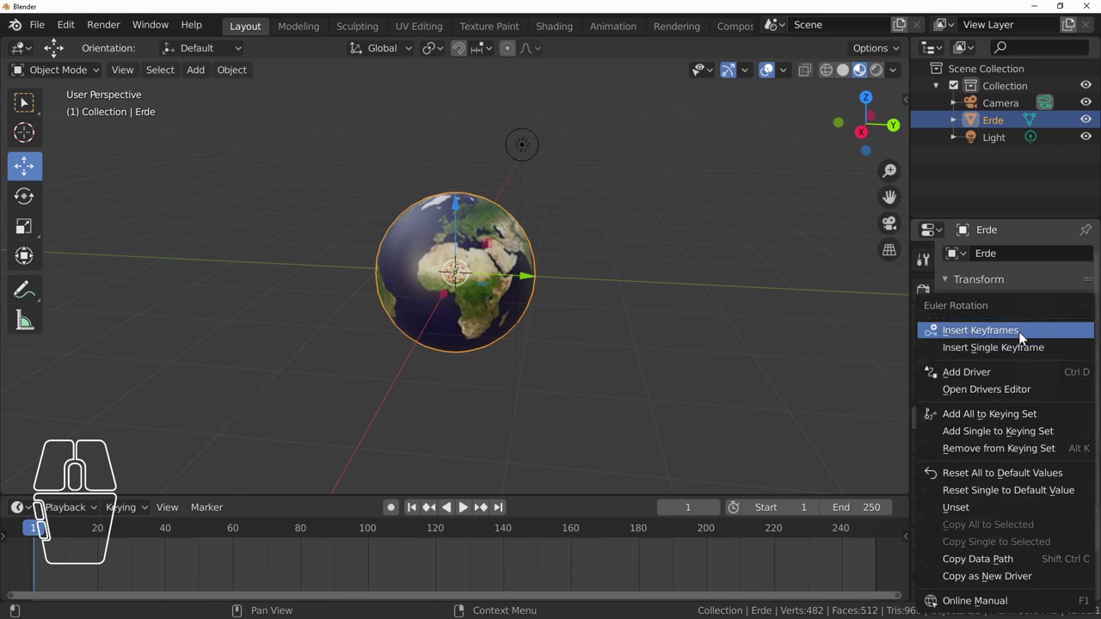
# - Insert rotation keyframes for Erde at 0° on frame 1
pyautogui.click(1025, 336)
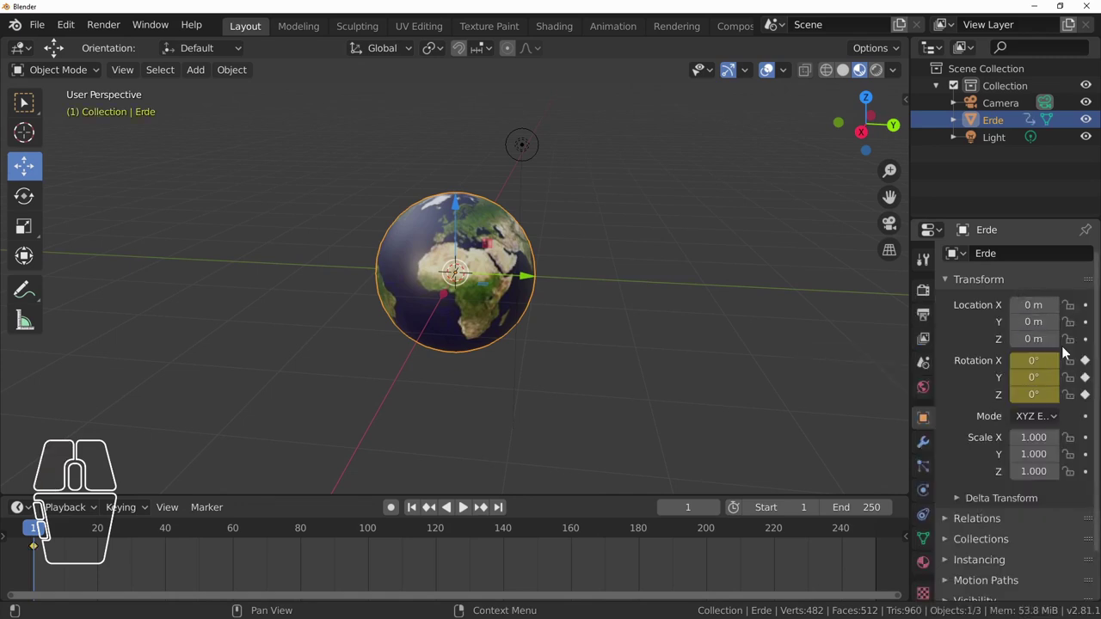
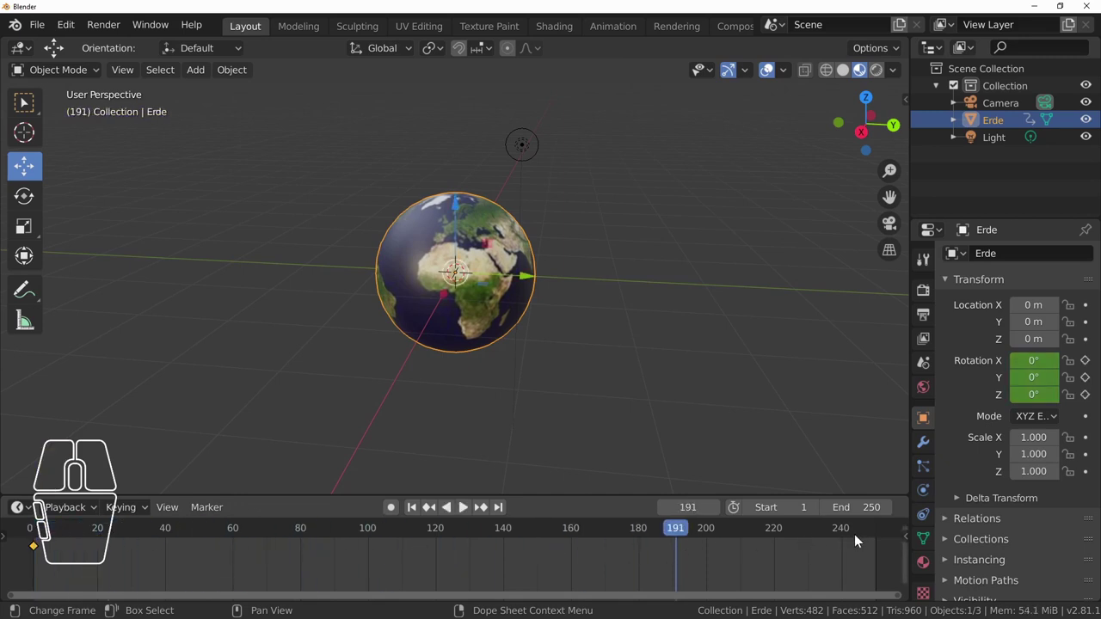
# - At frame 250, set Erde's Z rotation to 720° and insert a rotation keyframe
pyautogui.moveTo(681, 530); pyautogui.dragTo(840, 532)
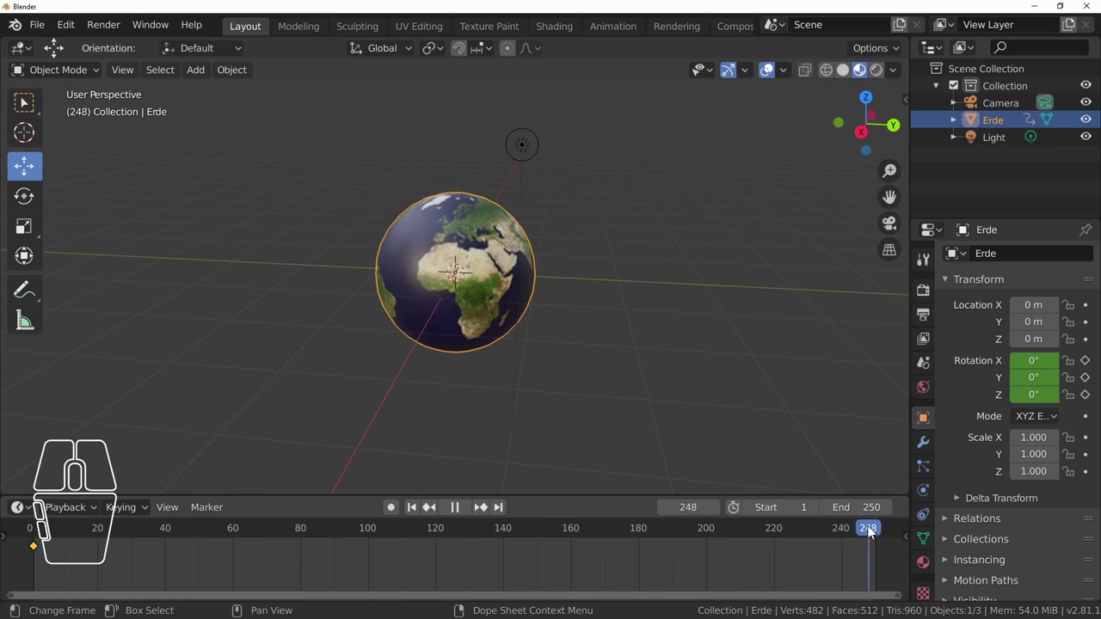
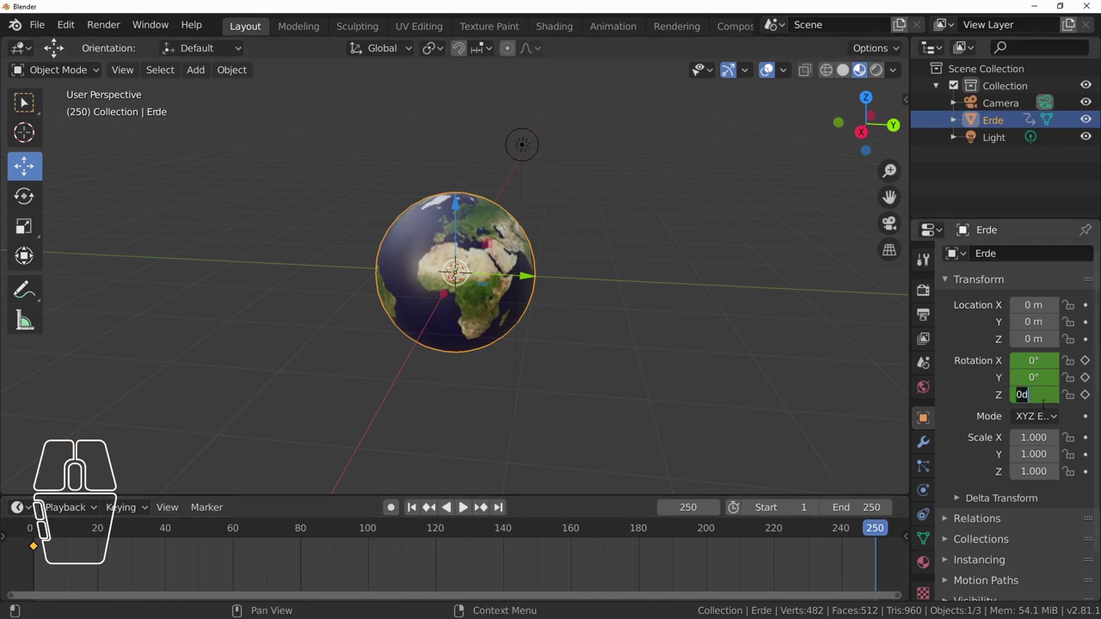
pyautogui.press('KP_7')
pyautogui.press('KP_2')
pyautogui.press('KP_0')
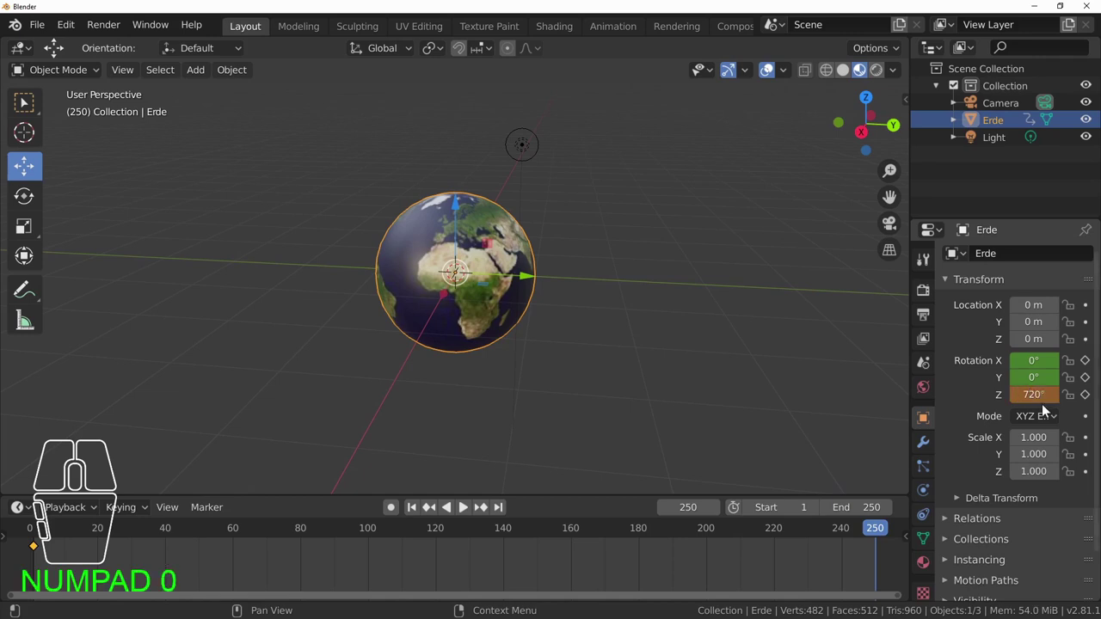
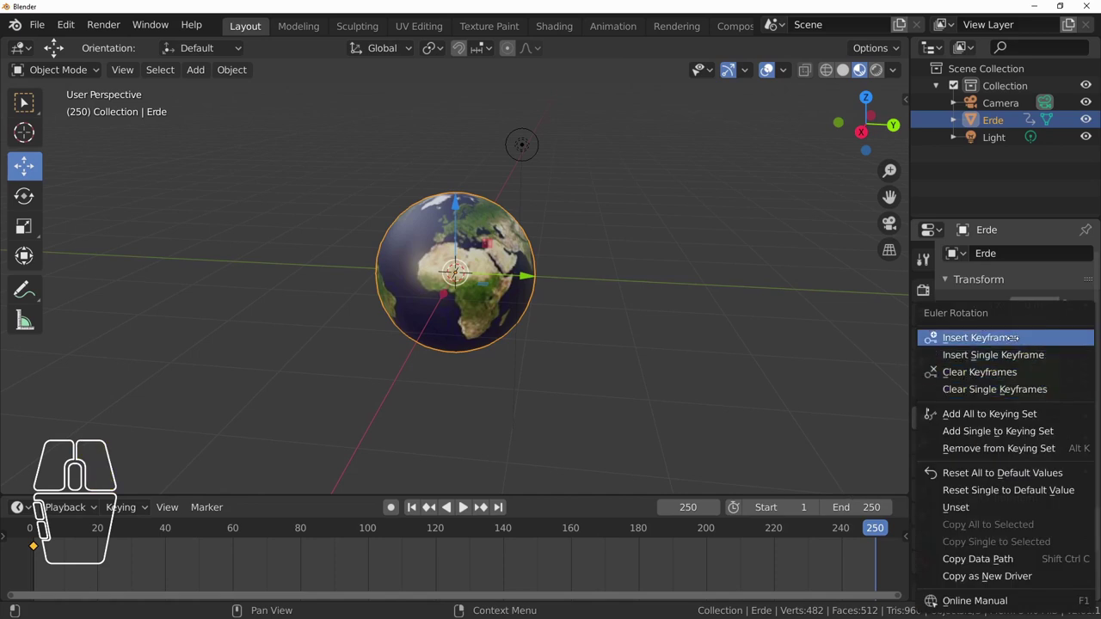
pyautogui.click(1021, 345)
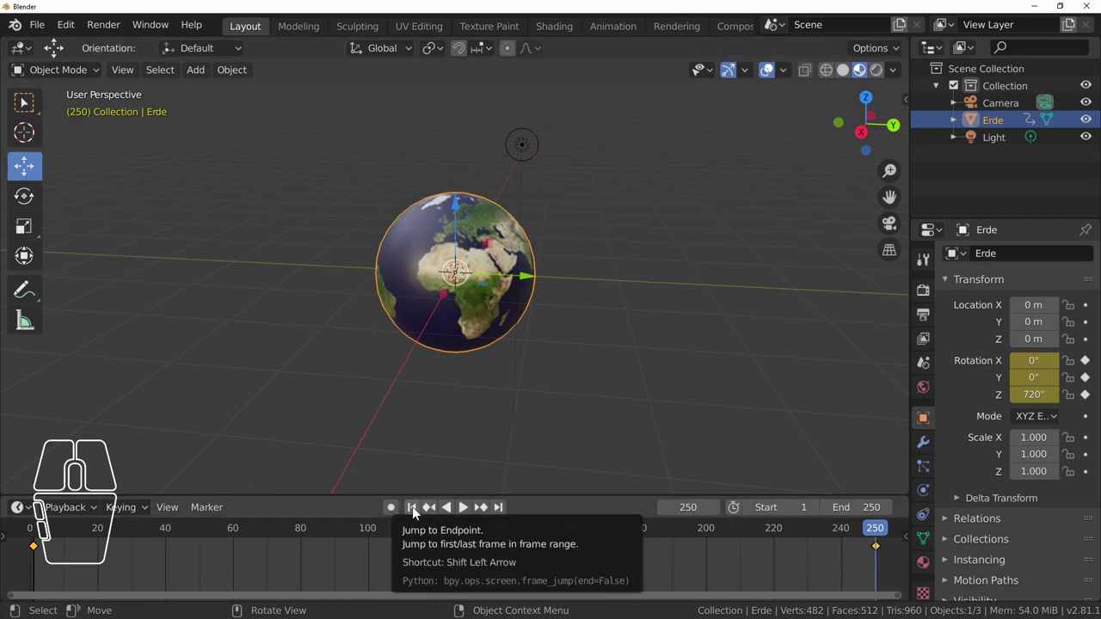
# - Play the two-turn spin animation from frame 1, stop it and jump back to frame 1
pyautogui.click(416, 513)
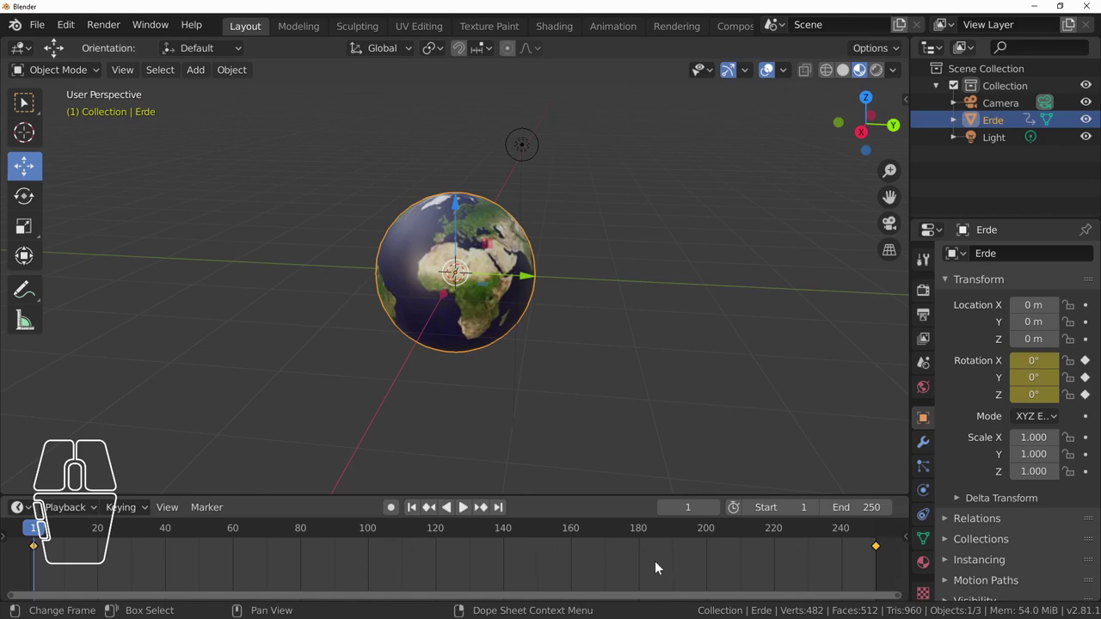
pyautogui.click(469, 511)
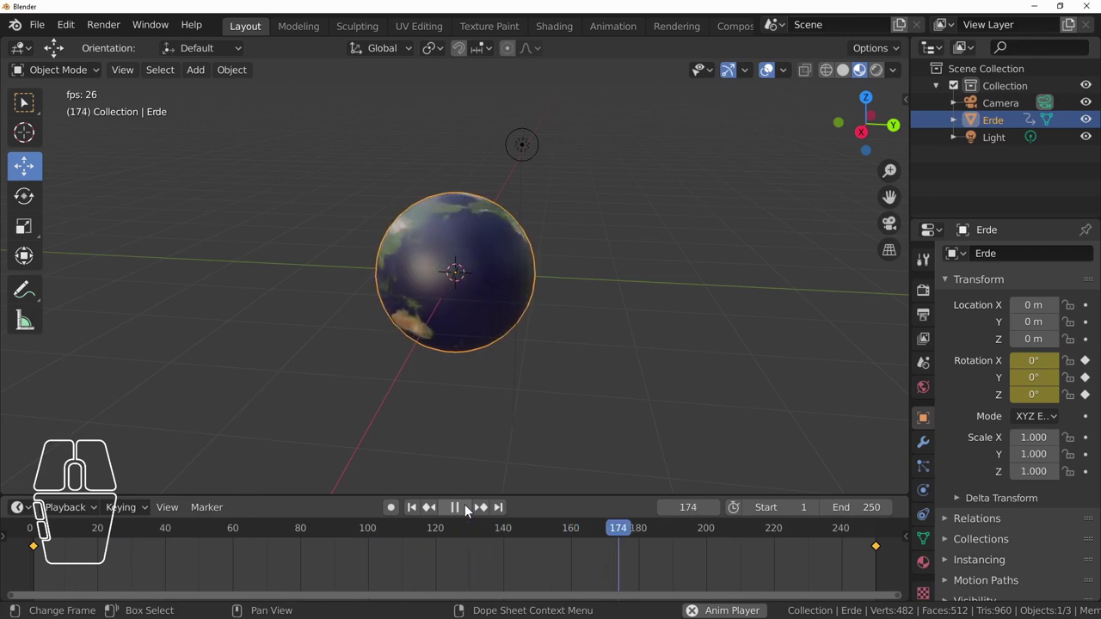
pyautogui.click(469, 510)
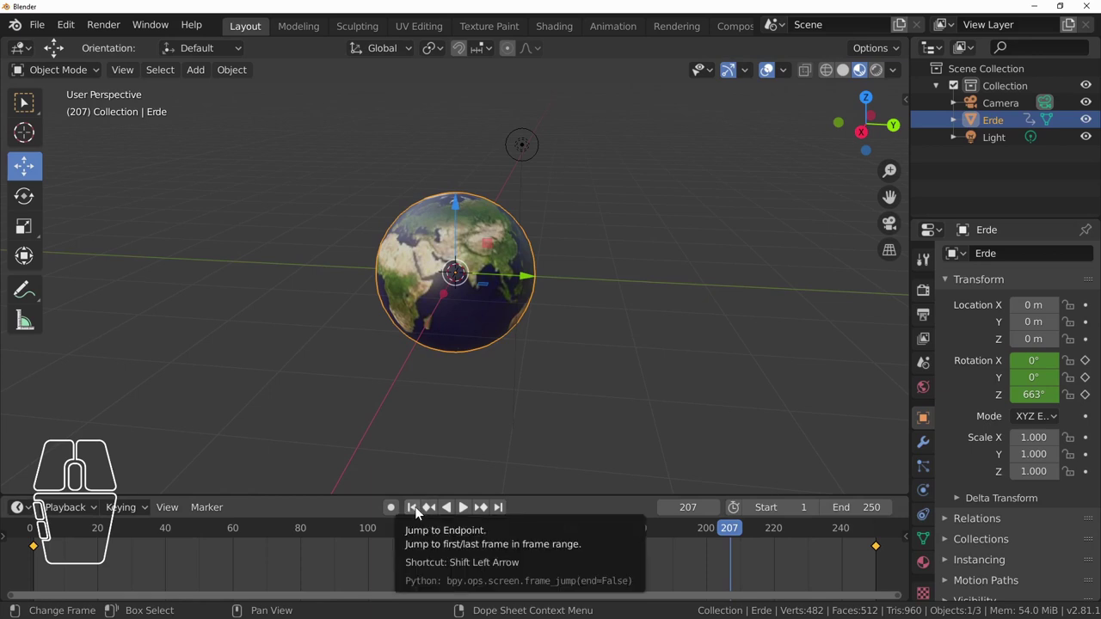
pyautogui.click(421, 514)
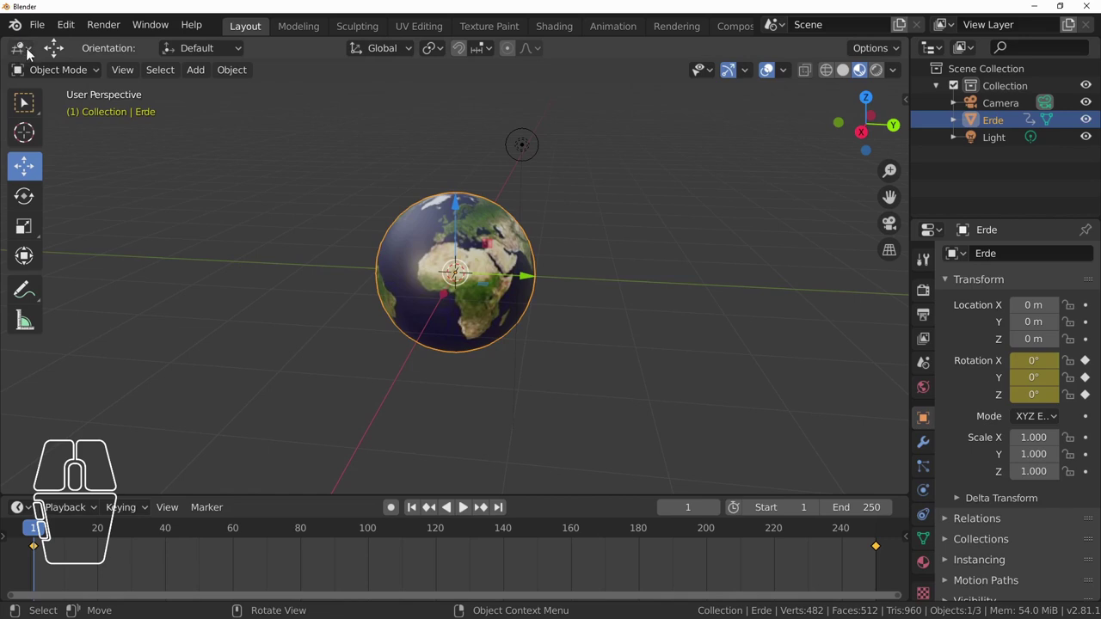
# - Switch to the Graph Editor, frame Erde's rotation curves and try Key > Interpolation Mode > Linear
pyautogui.click(31, 54)
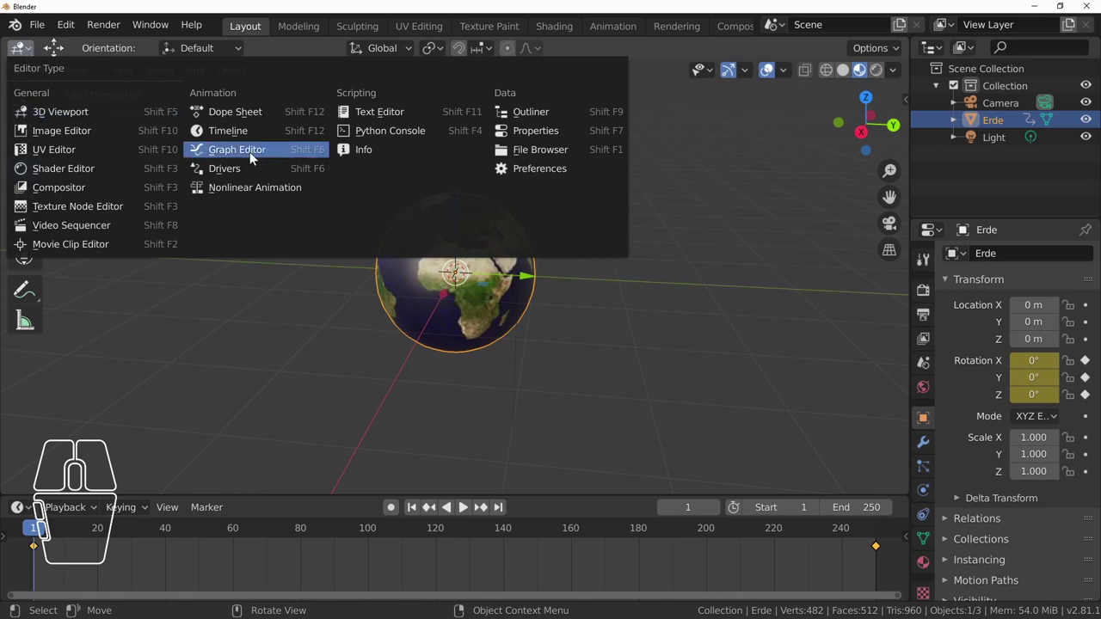
pyautogui.click(254, 157)
pyautogui.scroll(-3)
pyautogui.moveTo(556, 191); pyautogui.dragTo(557, 213)
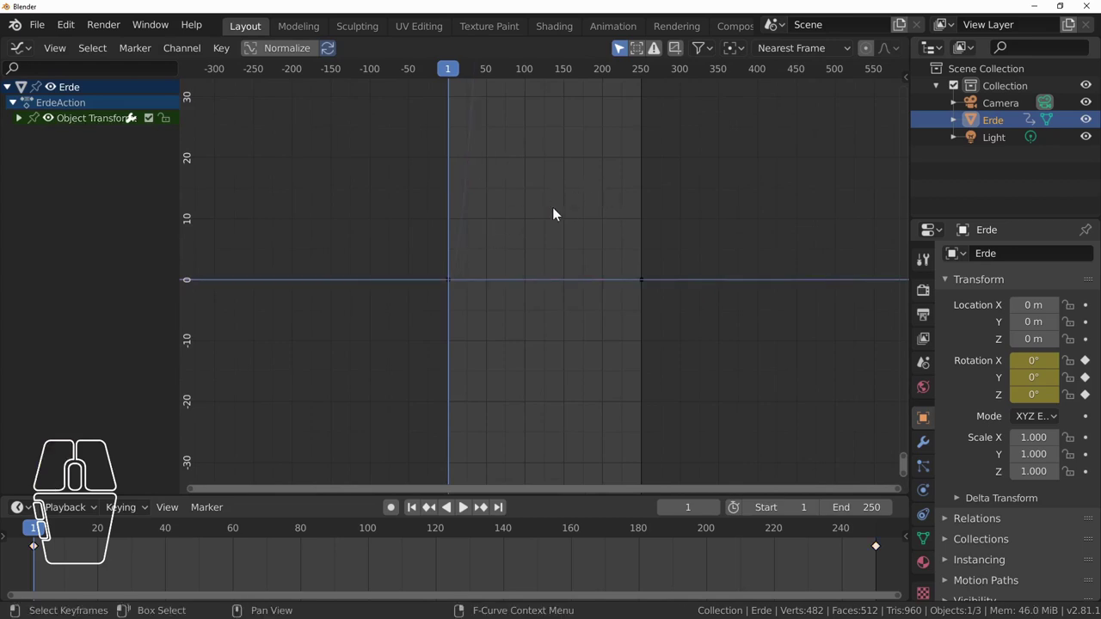
pyautogui.scroll(-3)
pyautogui.scroll(3)
pyautogui.scroll(-3)
pyautogui.scroll(3)
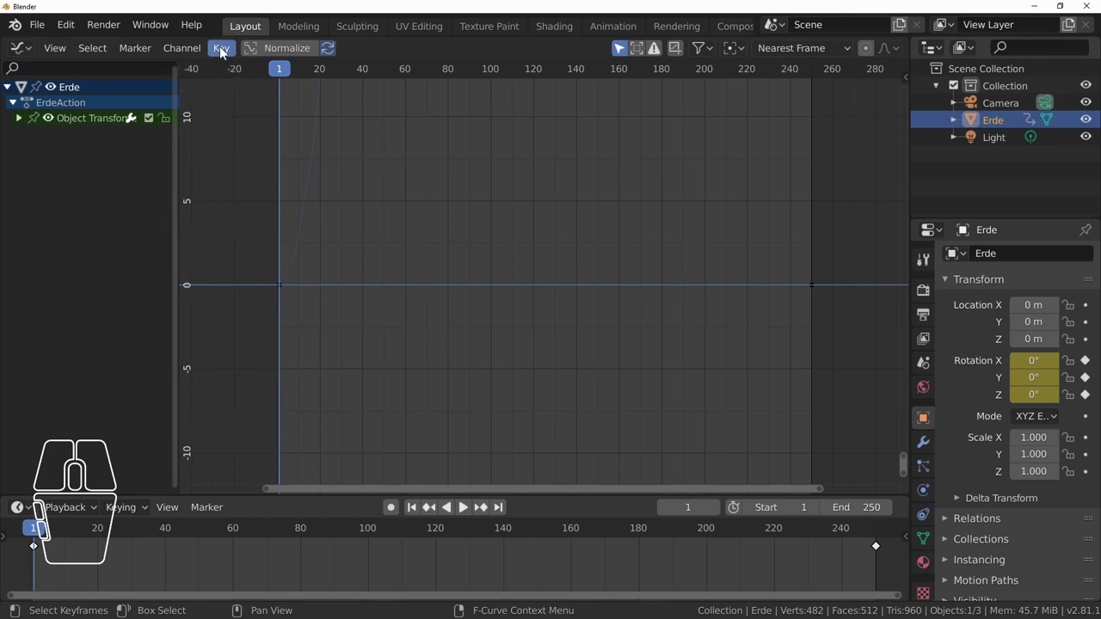
pyautogui.click(228, 53)
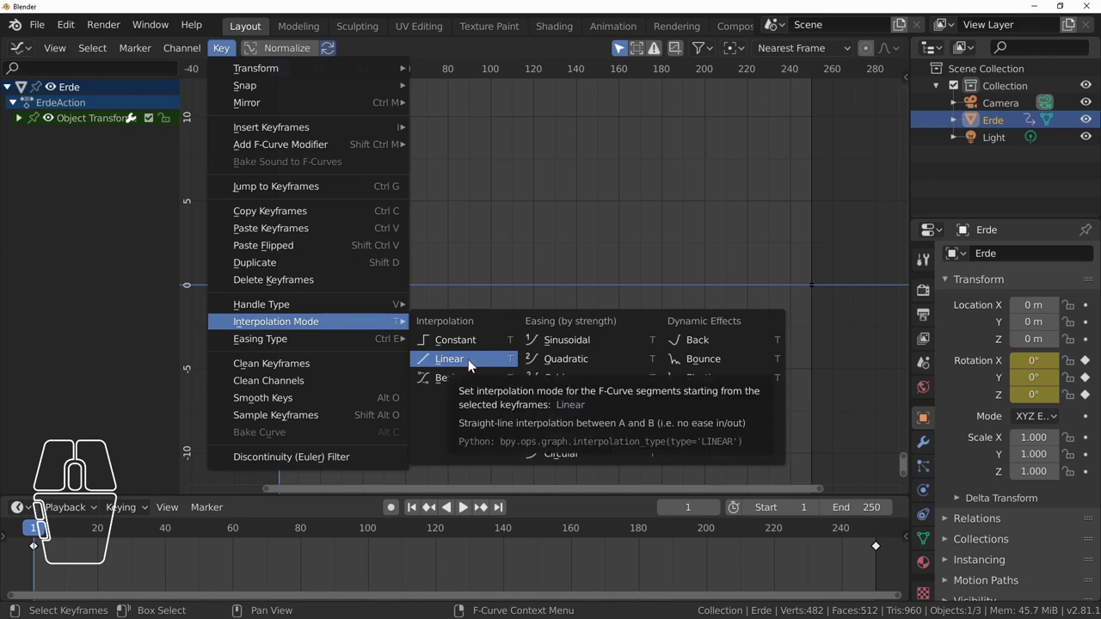
pyautogui.click(476, 366)
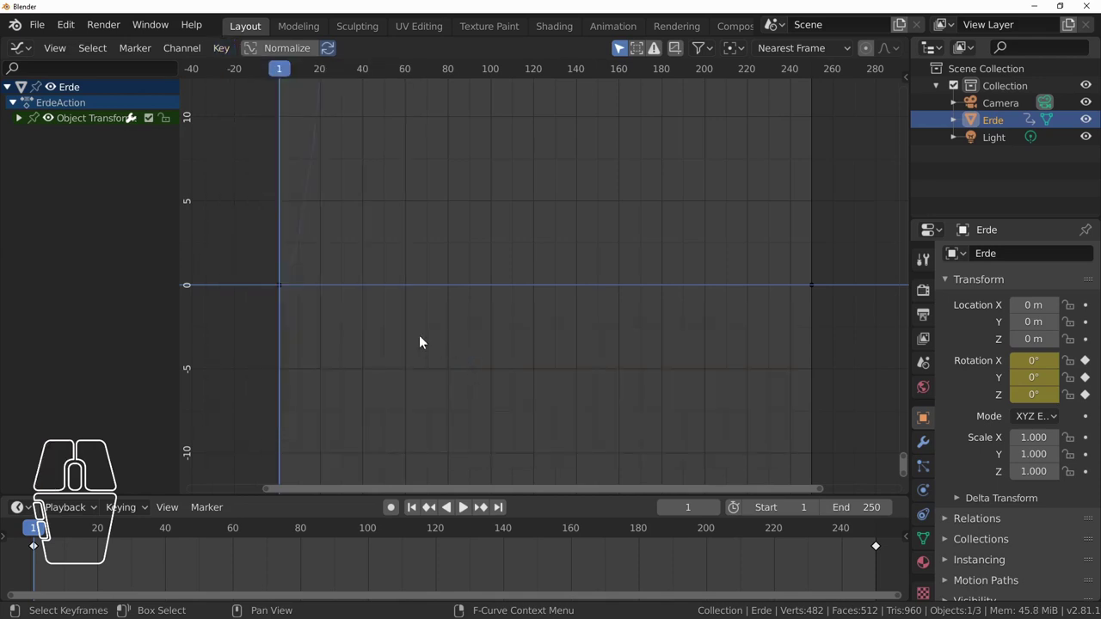
pyautogui.scroll(3)
pyautogui.scroll(-3)
# - Select the Object Transforms channel and all keyframes, then set their interpolation to Linear
pyautogui.click(324, 236)
pyautogui.rightClick(324, 236)
pyautogui.click(188, 226)
pyautogui.click(72, 120)
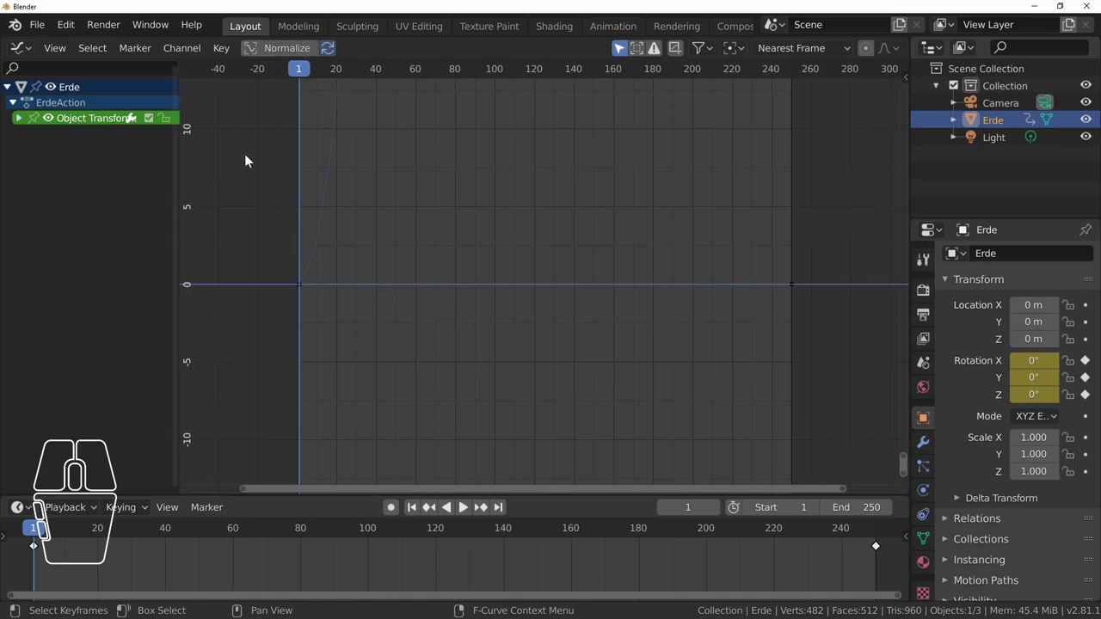
pyautogui.click(231, 53)
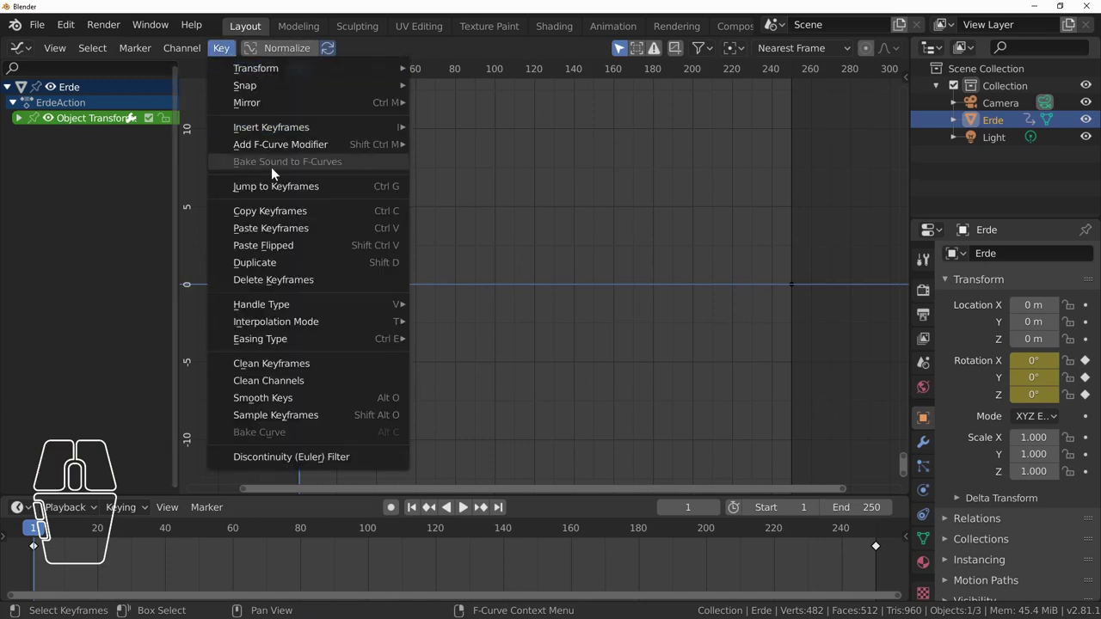
pyautogui.press('a')
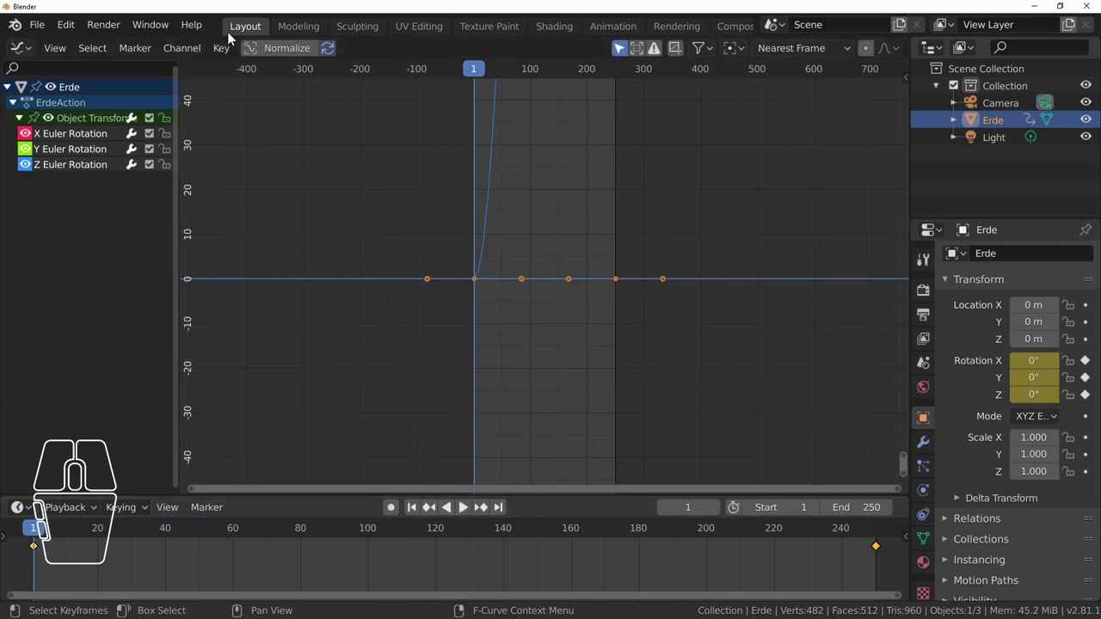
pyautogui.click(231, 53)
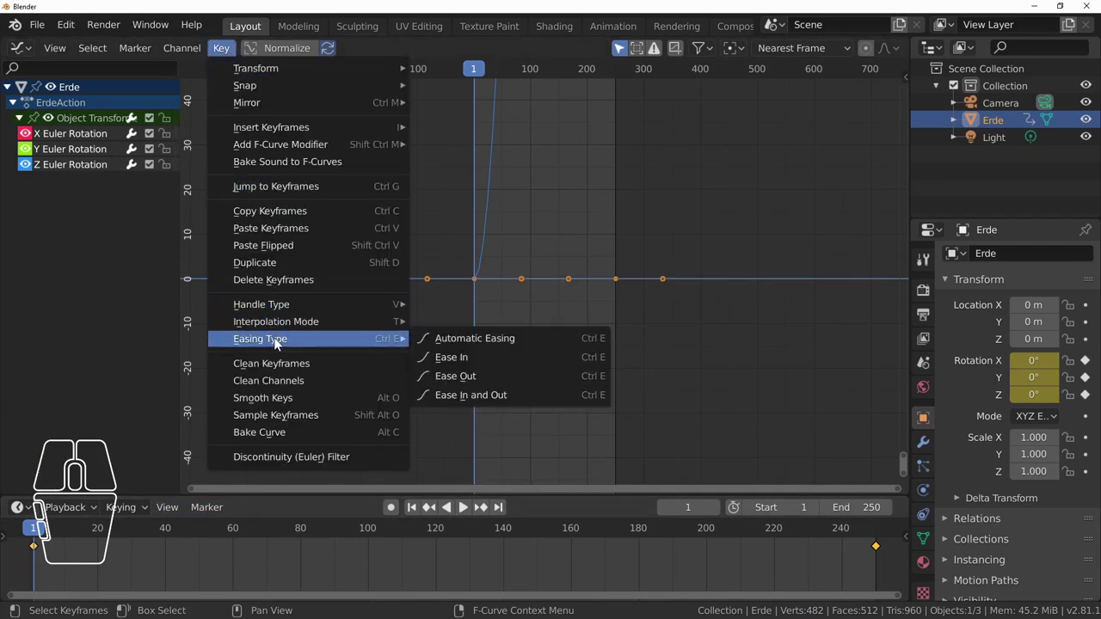
pyautogui.click(466, 362)
pyautogui.scroll(-3)
pyautogui.scroll(3)
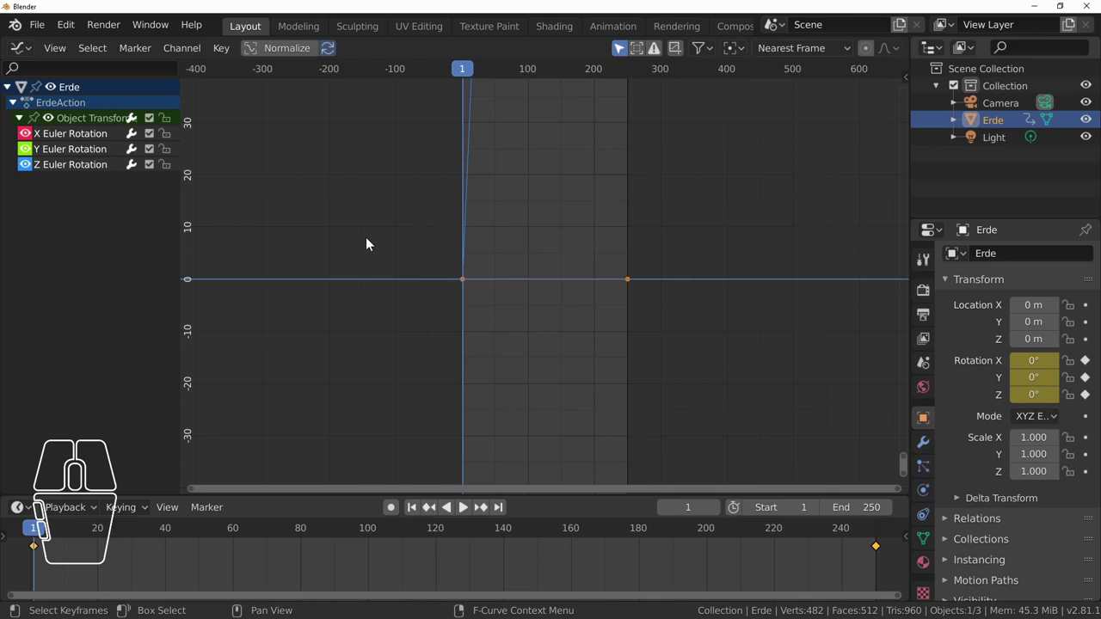
pyautogui.click(30, 47)
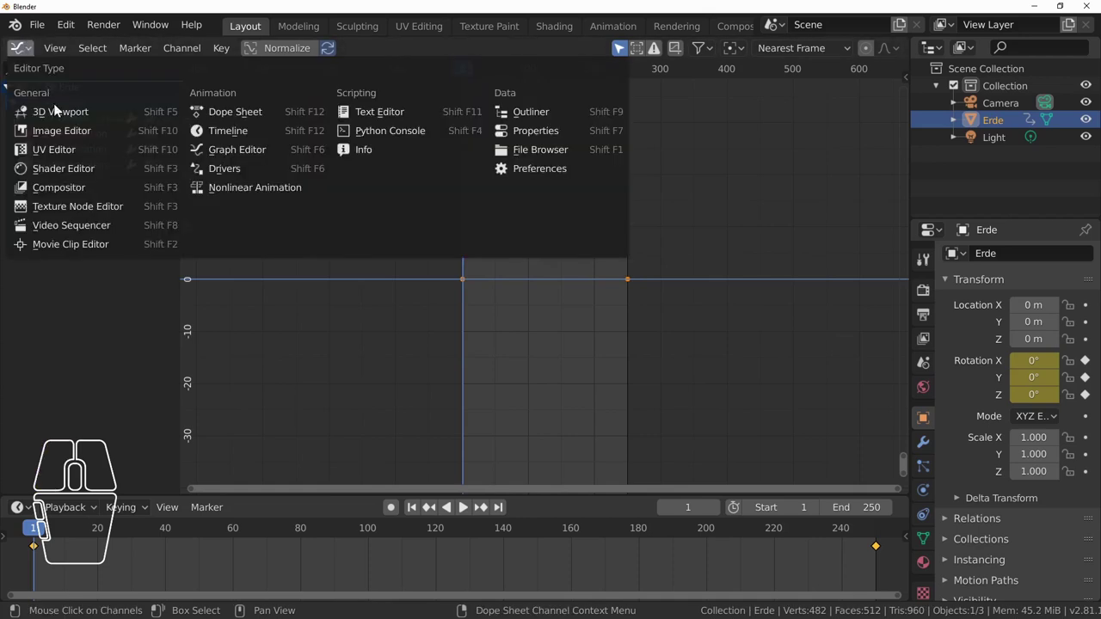
# - Return to the 3D viewport and play the animation to check the Earth's spin
pyautogui.click(71, 117)
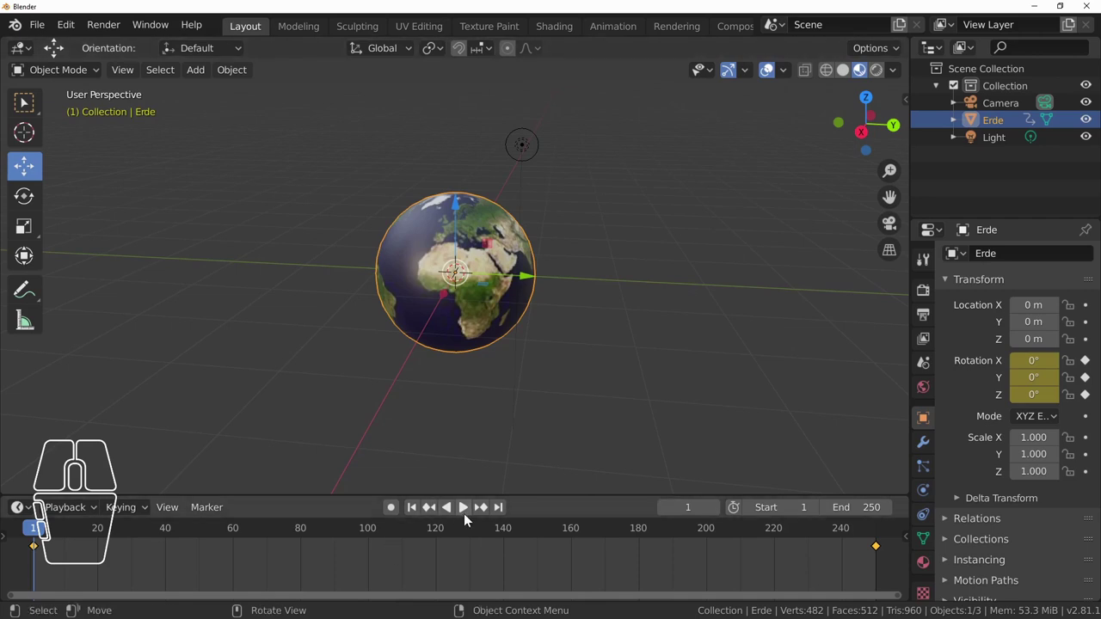
pyautogui.click(467, 515)
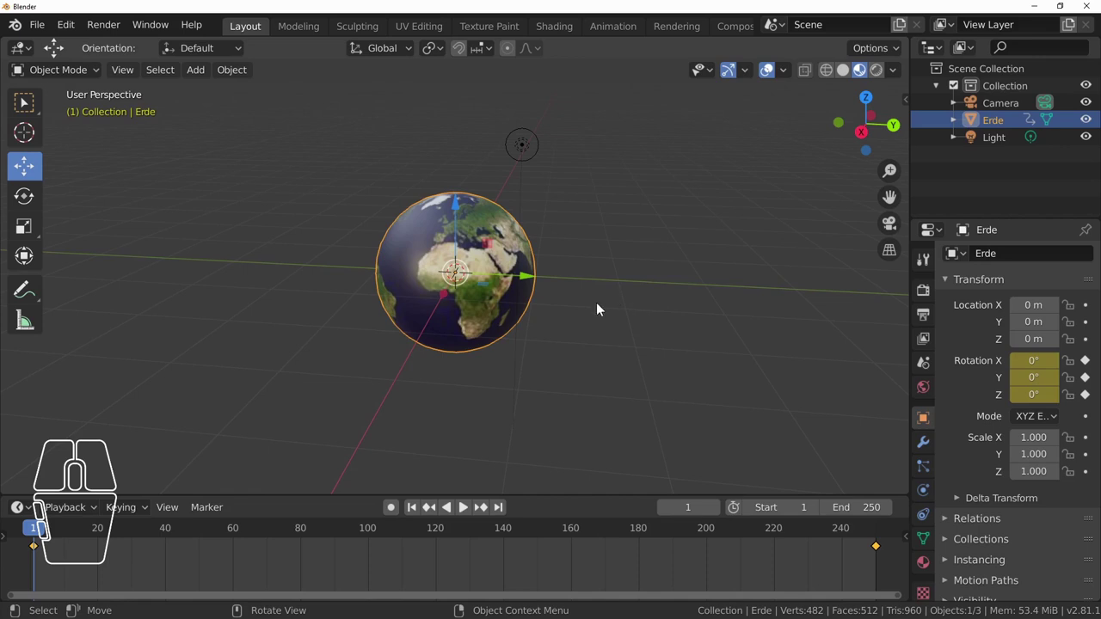
pyautogui.rightClick(599, 304)
pyautogui.click(673, 249)
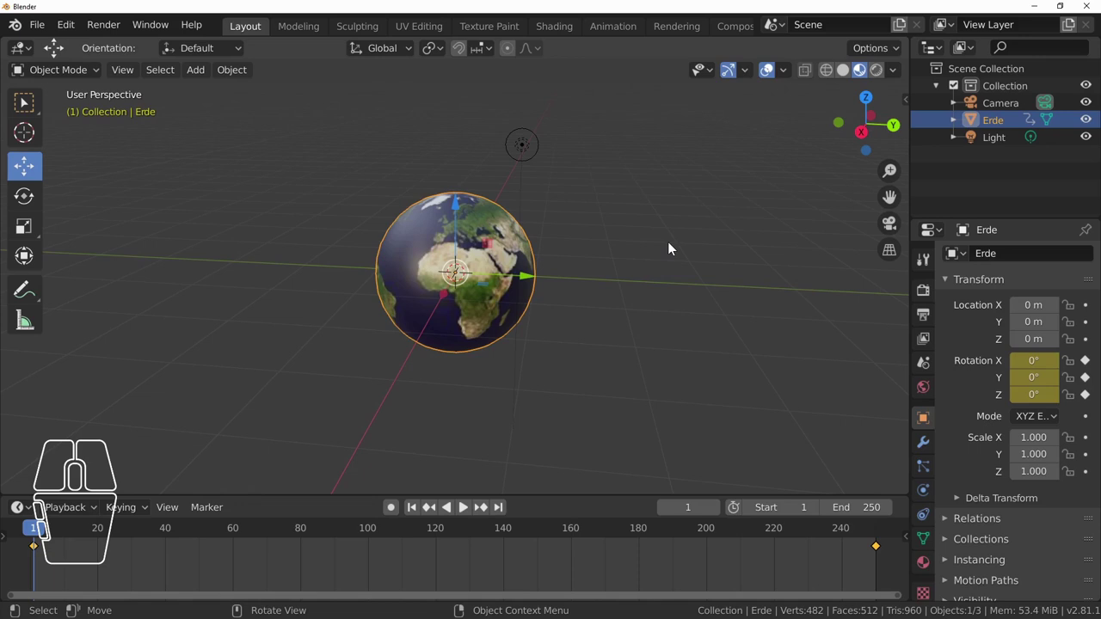
# - Add a Plain Axes empty at the scene centre
pyautogui.click(204, 77)
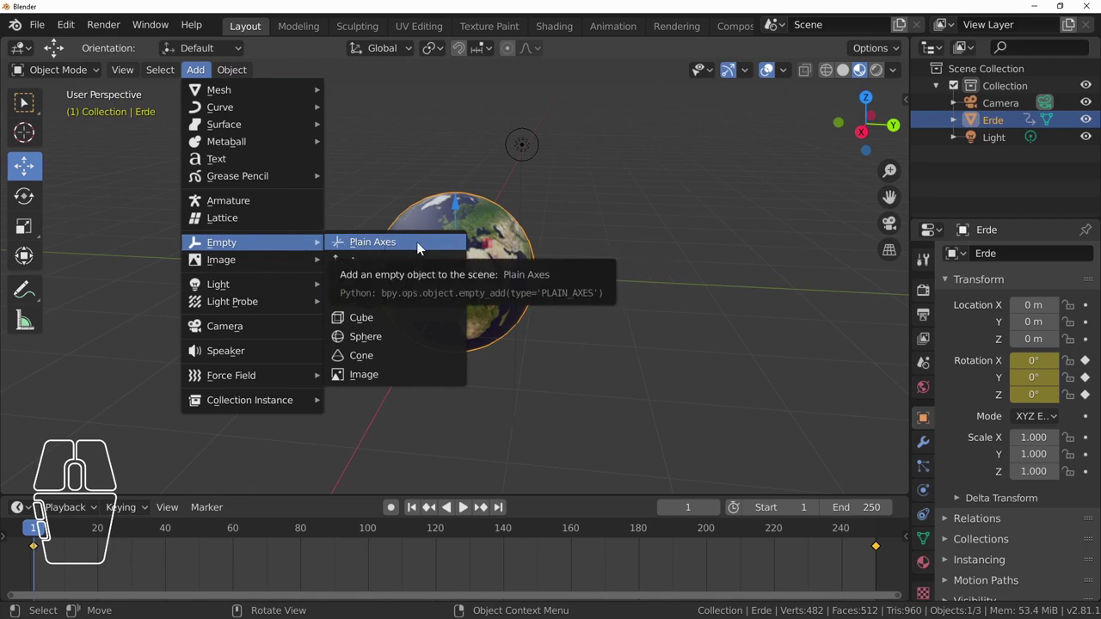
pyautogui.click(423, 249)
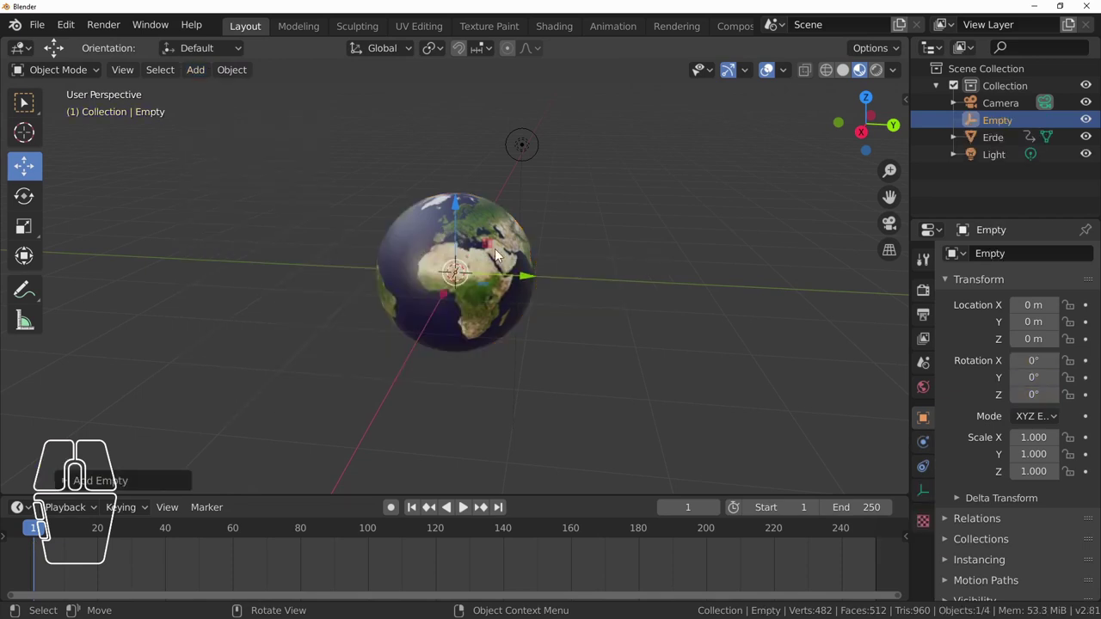
# - Rename the new empty to 'Koordinatensystem Erde' in the Outliner
pyautogui.doubleClick(1024, 125)
pyautogui.press('BackSpace')
pyautogui.press('shift+k')
pyautogui.press('o')
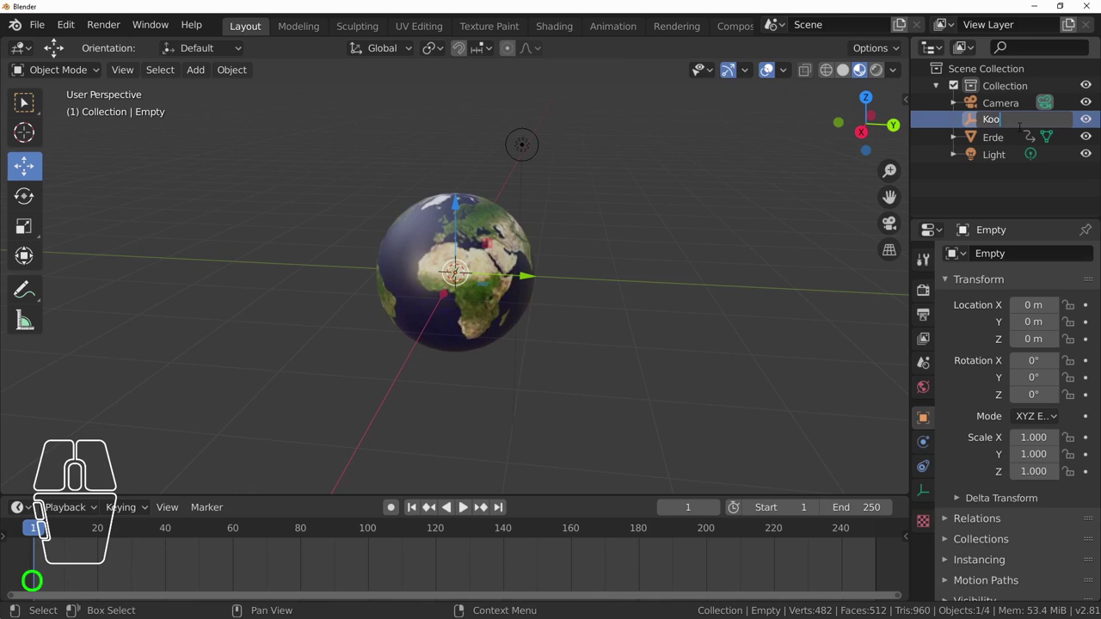
pyautogui.press('r')
pyautogui.press('d')
pyautogui.press('i')
pyautogui.press('a')
pyautogui.press('t')
pyautogui.press('e')
pyautogui.press('Return')
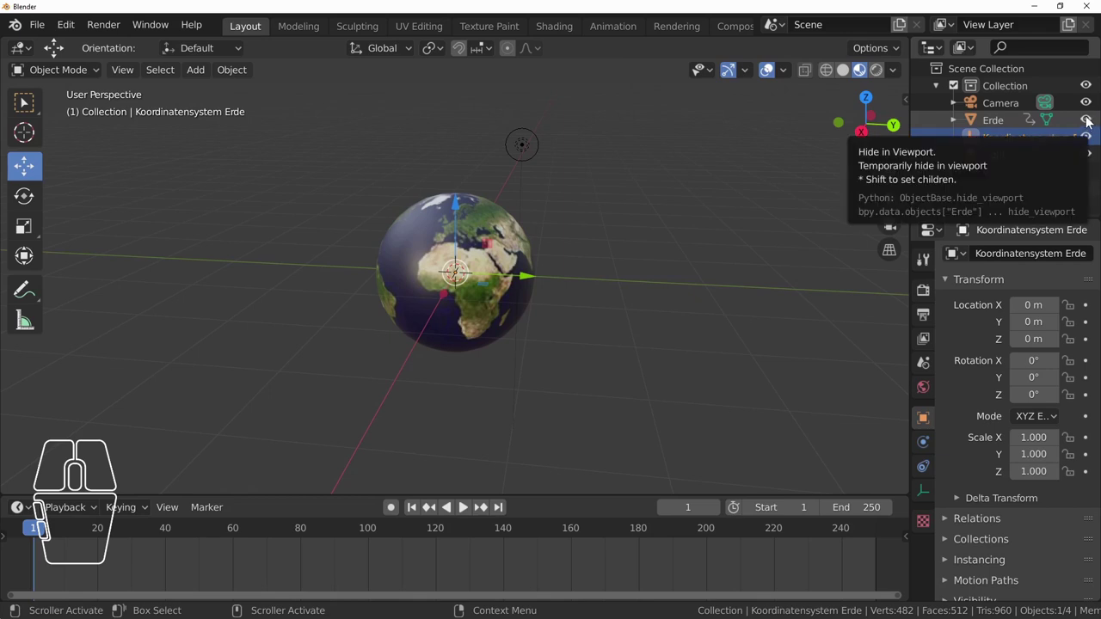
# - Hide Erde, set the empty's X rotation to 23.44°, then select Erde again
pyautogui.click(1090, 121)
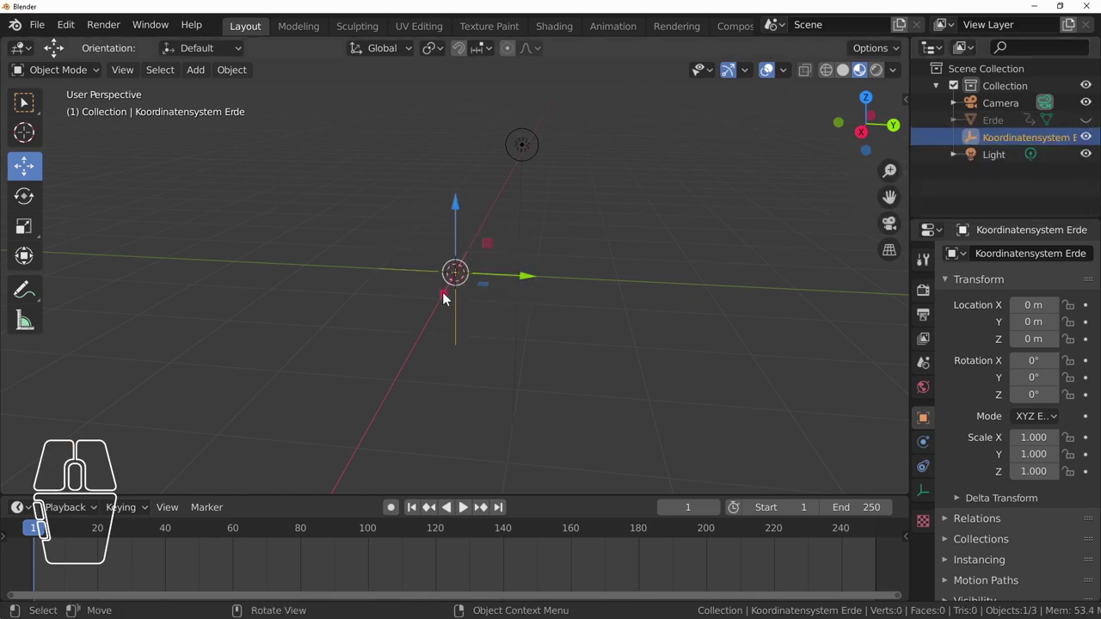
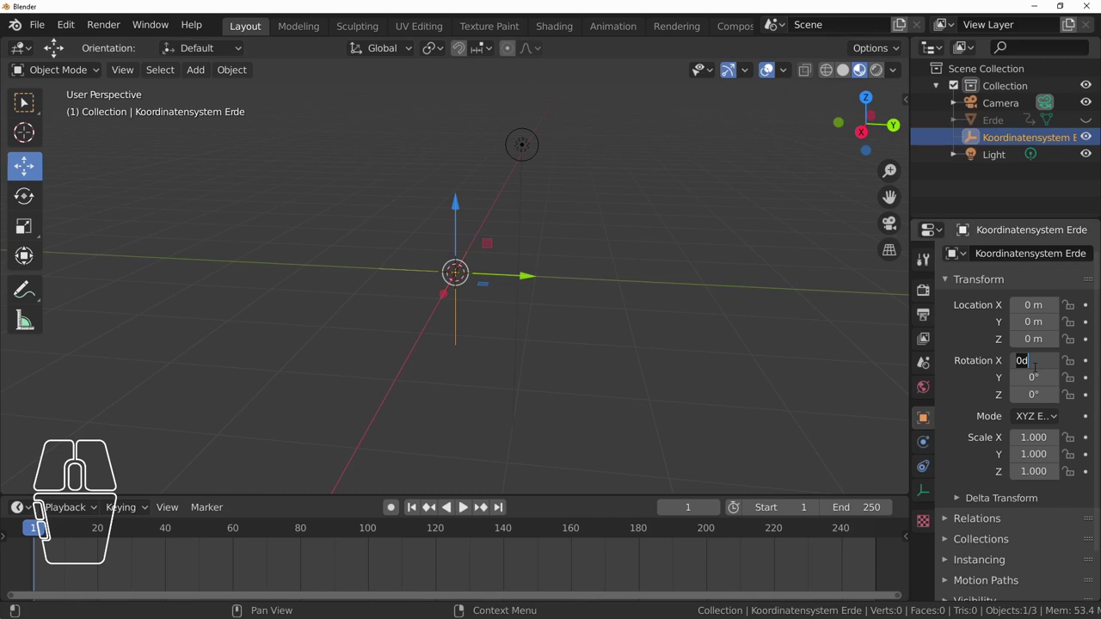
pyautogui.press('2')
pyautogui.press('3')
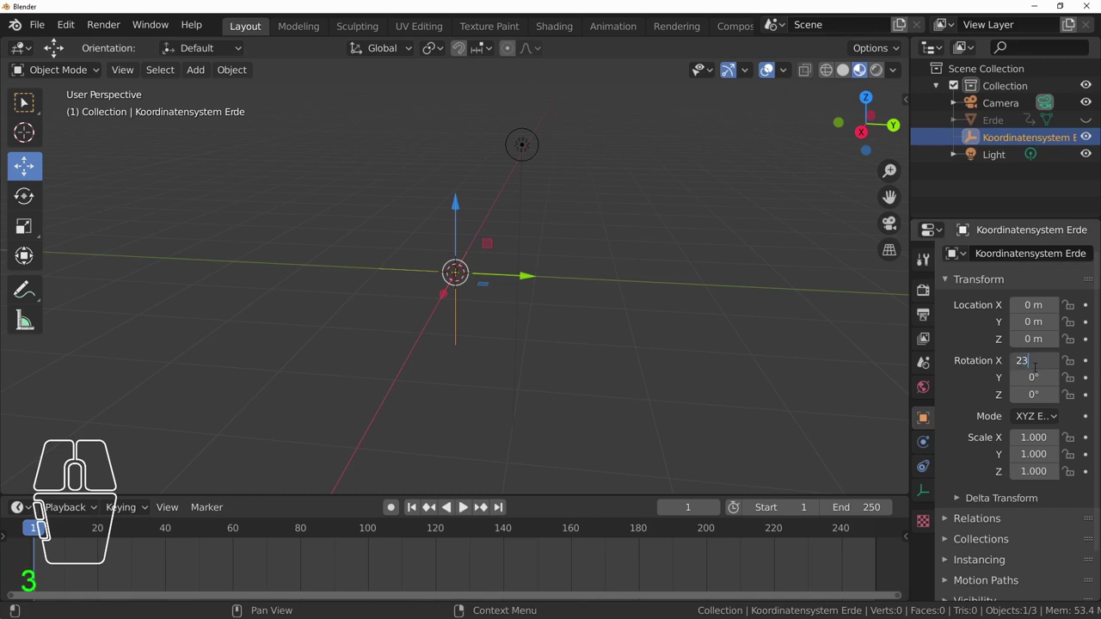
pyautogui.press('4')
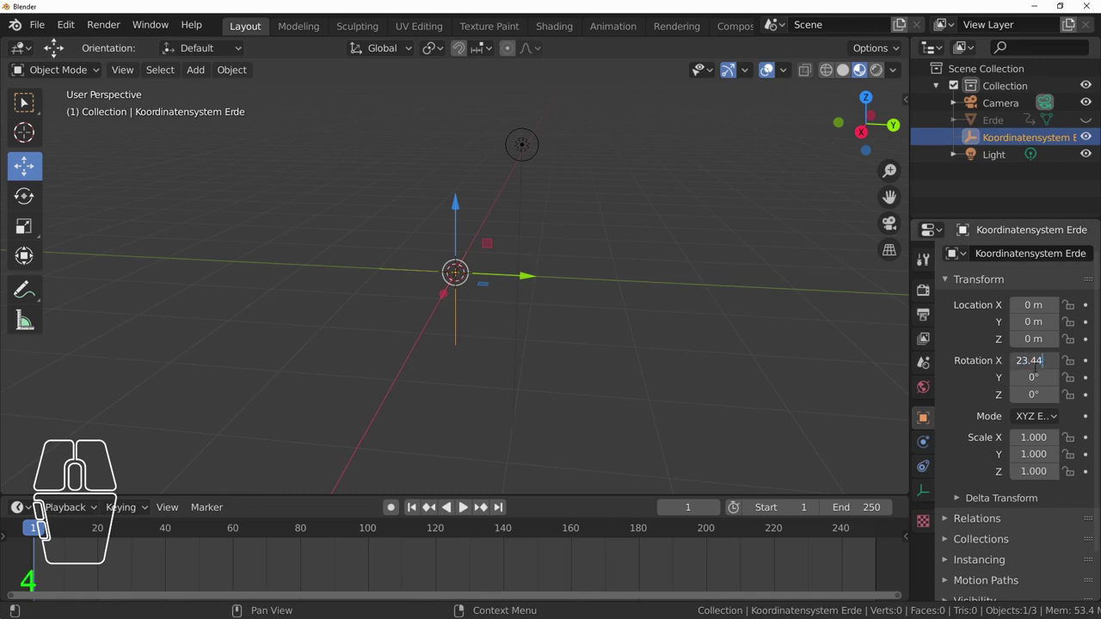
pyautogui.press('Return')
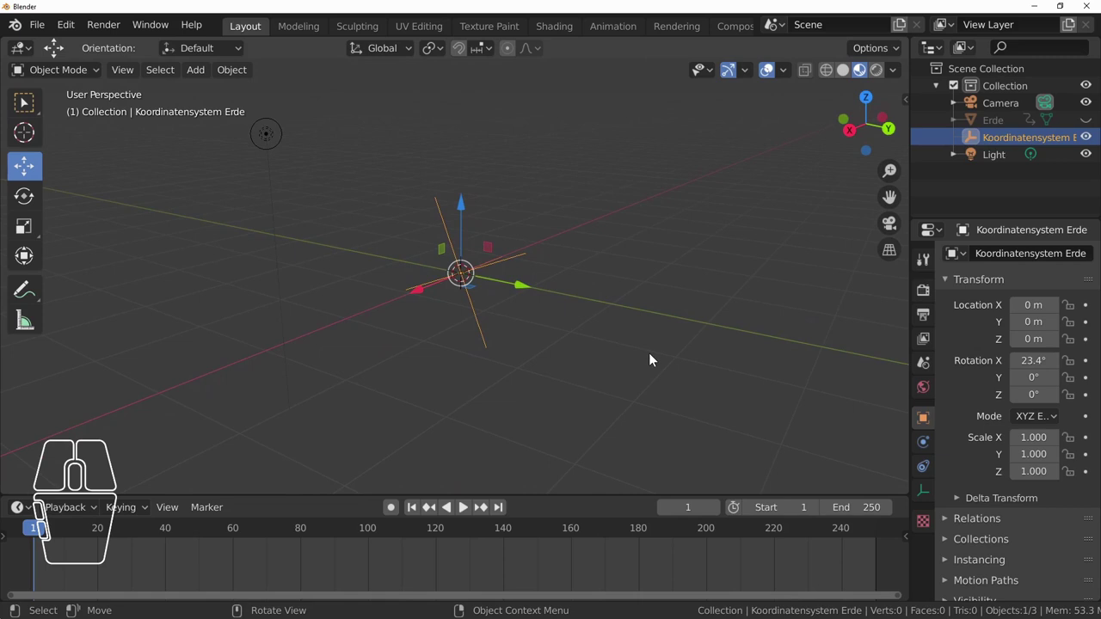
pyautogui.click(1012, 125)
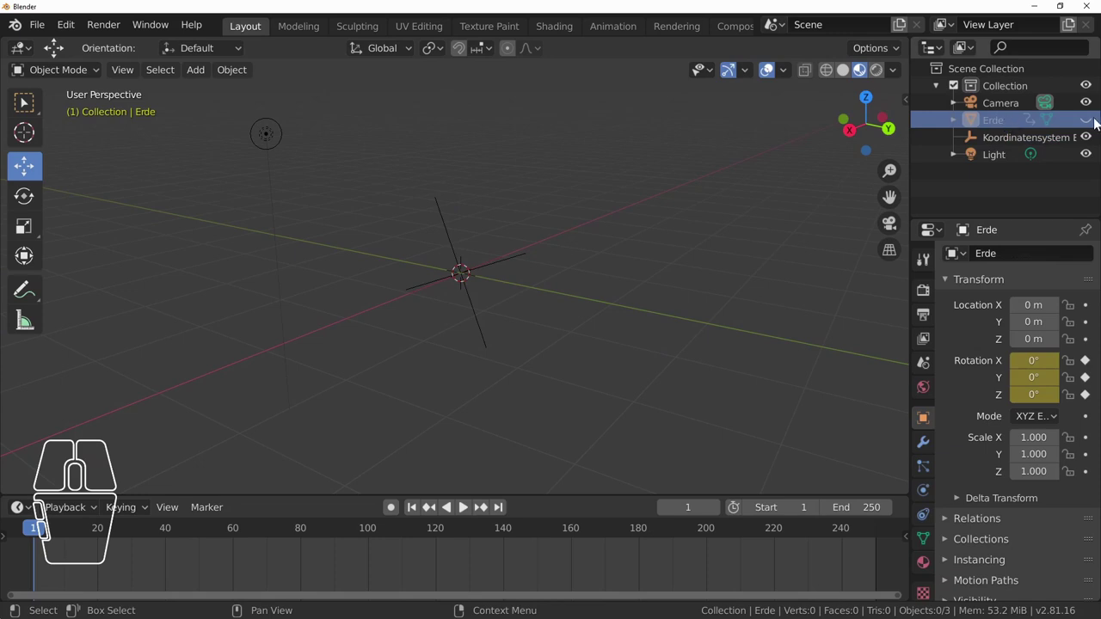
# - Unhide Erde and parent it to Koordinatensystem Erde under Relations so it inherits the tilt
pyautogui.click(1098, 126)
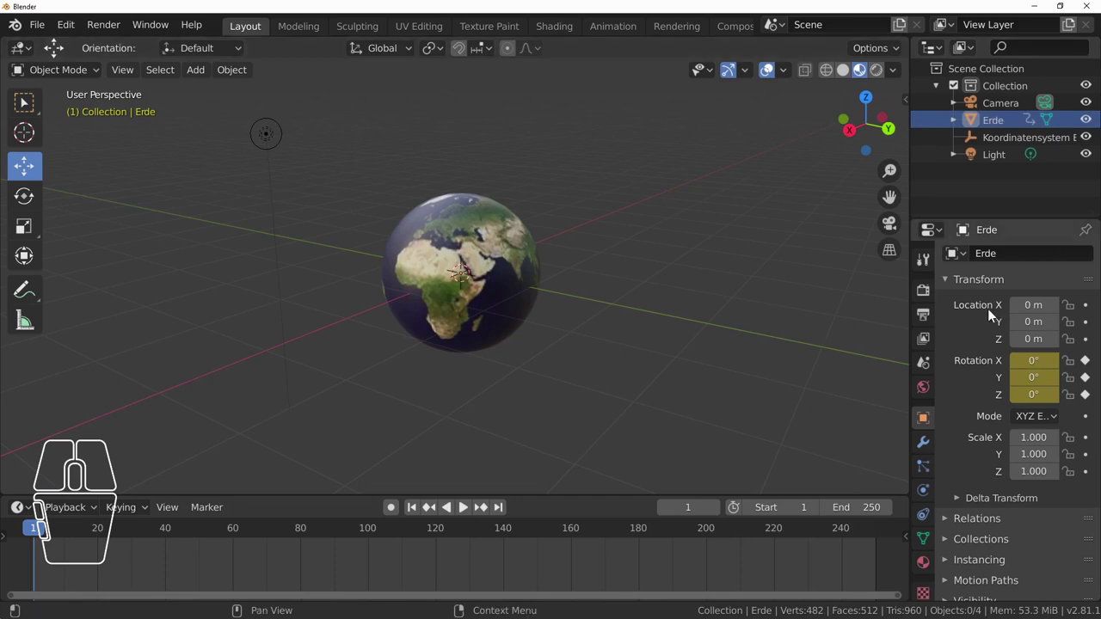
pyautogui.scroll(-3)
pyautogui.click(950, 472)
pyautogui.scroll(-3)
pyautogui.scroll(-3)
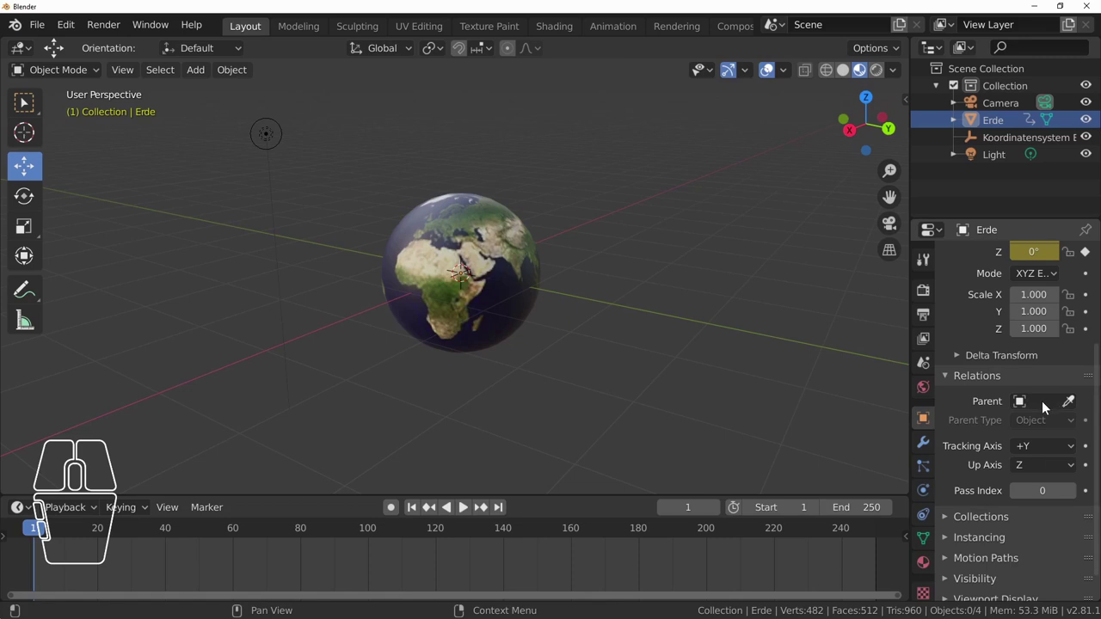
pyautogui.click(1025, 409)
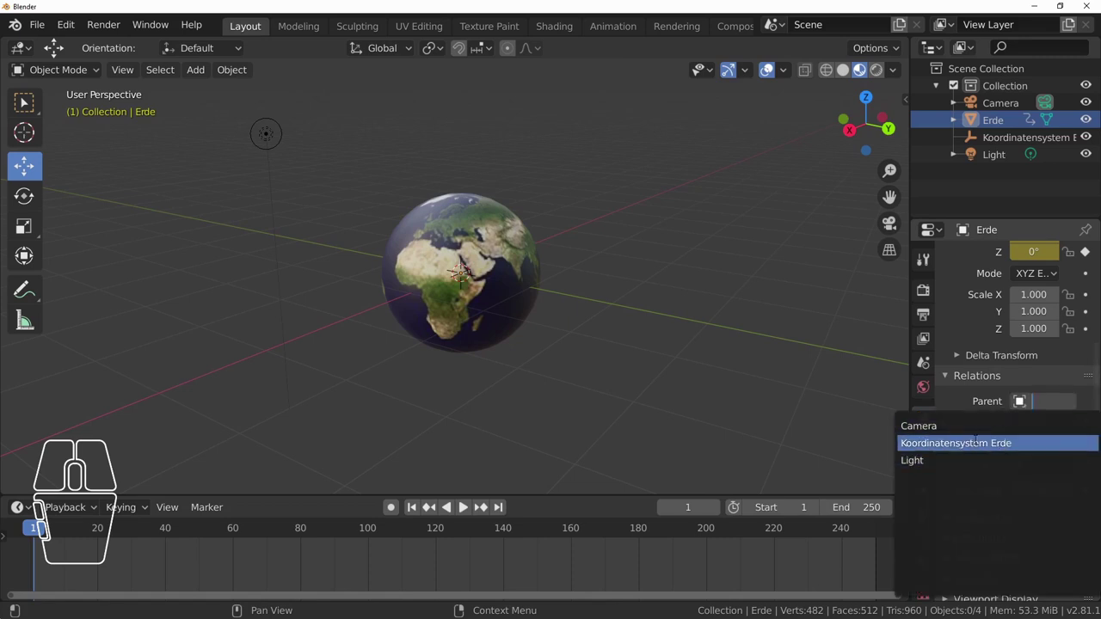
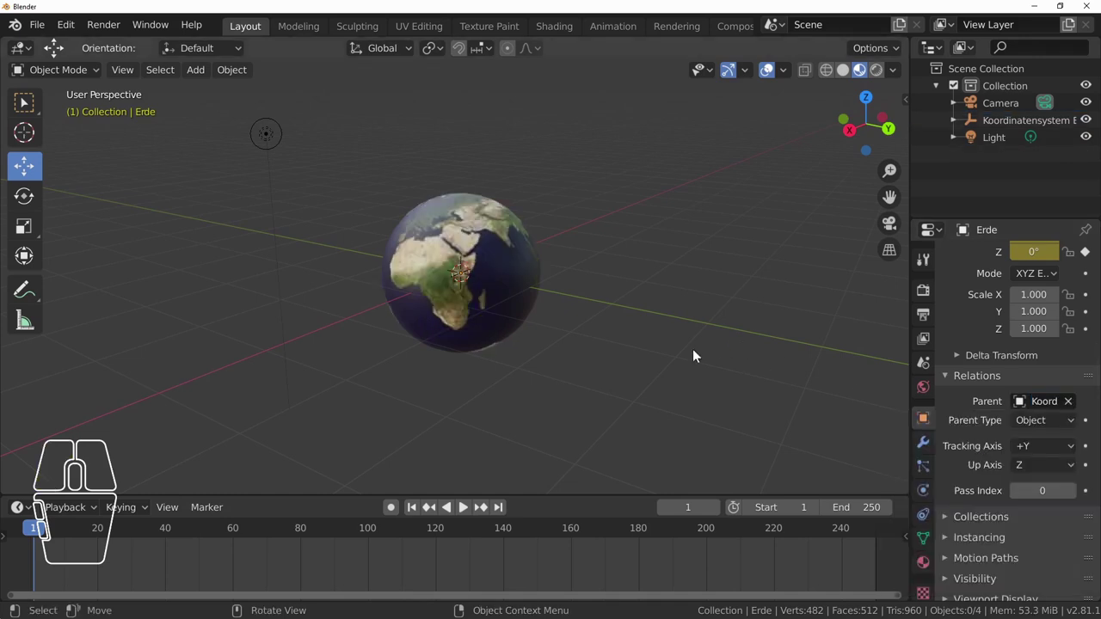
pyautogui.moveTo(432, 385); pyautogui.dragTo(464, 386)
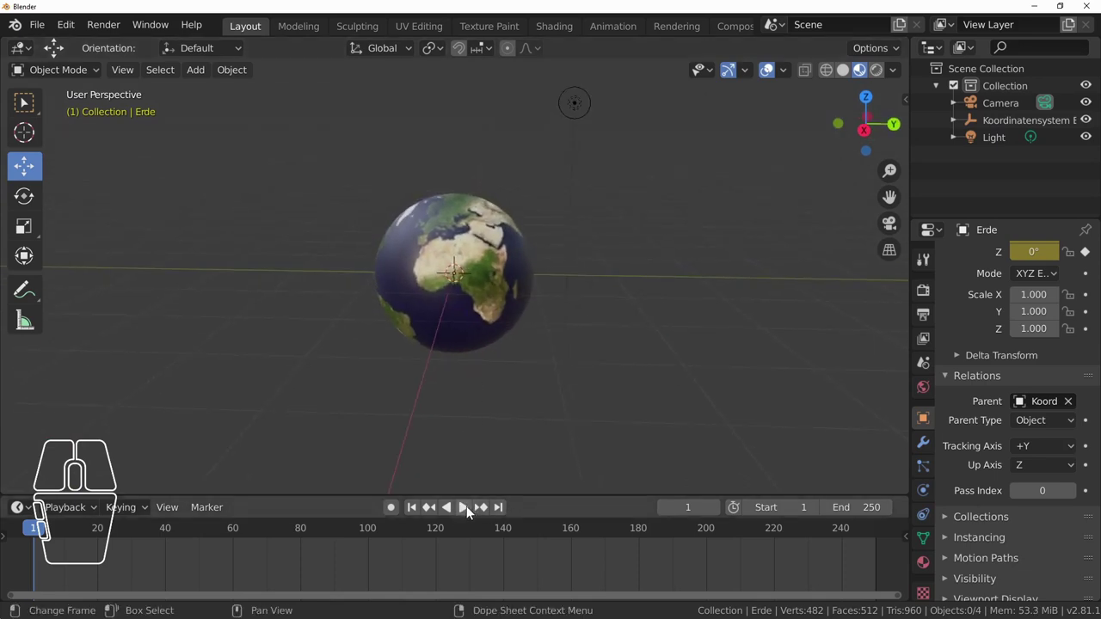
pyautogui.click(471, 512)
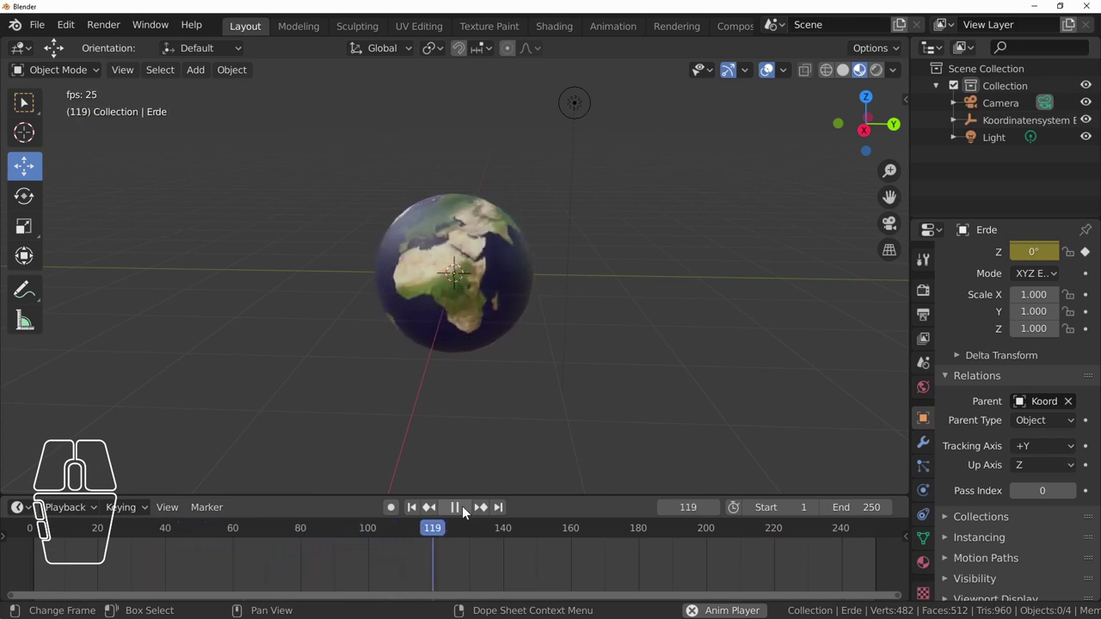
pyautogui.click(470, 512)
# - Bring up the Add > Mesh shape list in the viewport
pyautogui.click(421, 511)
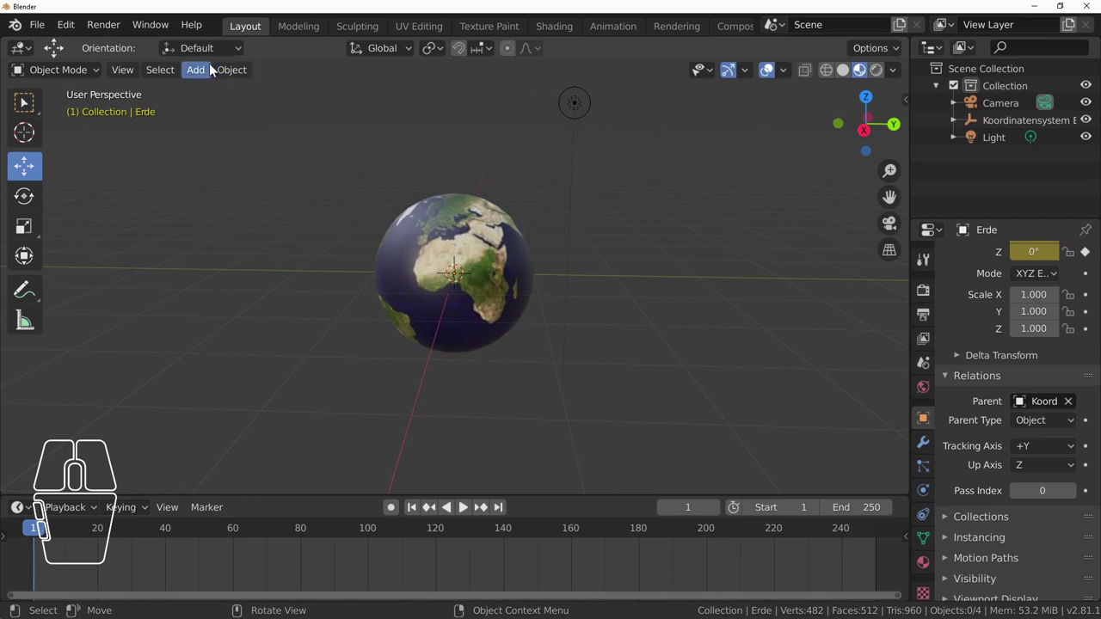
# - Add a Cube mesh at the scene origin
pyautogui.click(204, 74)
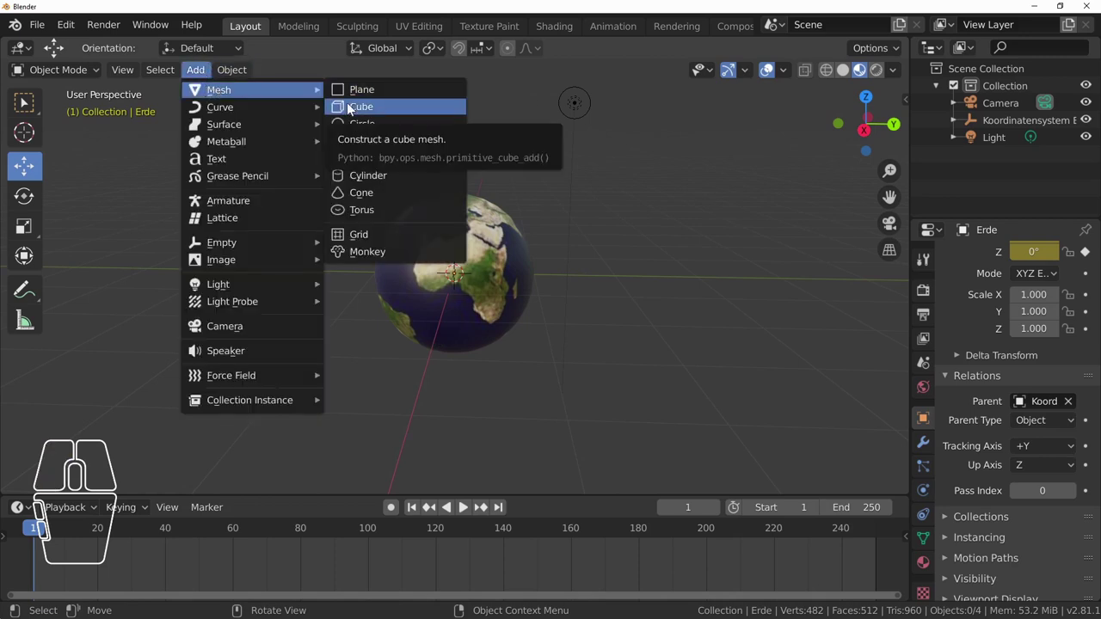
pyautogui.click(355, 110)
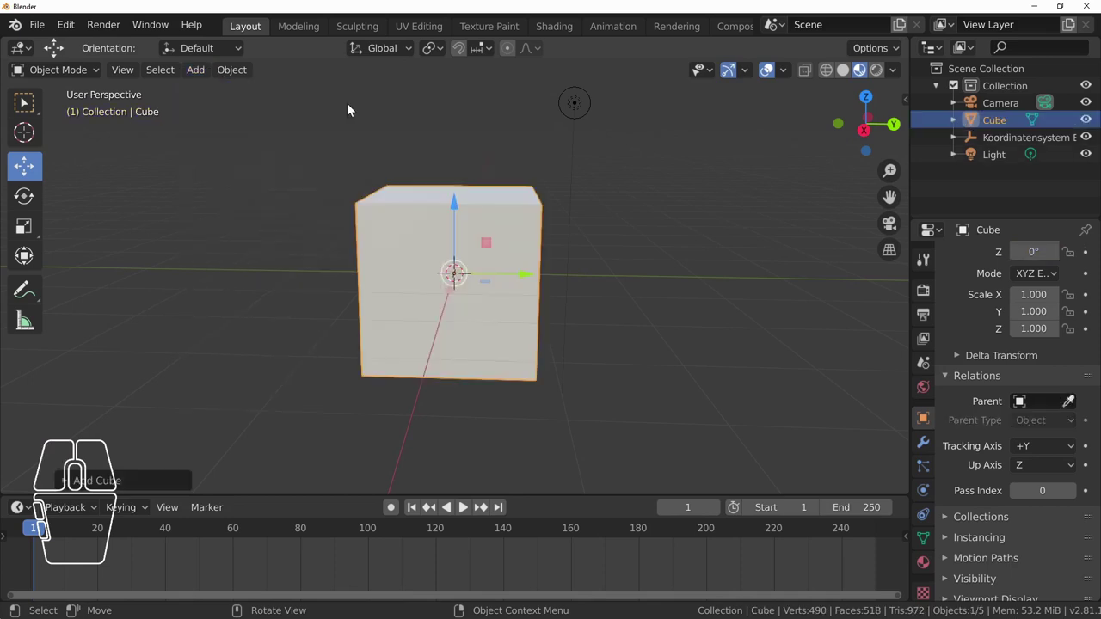
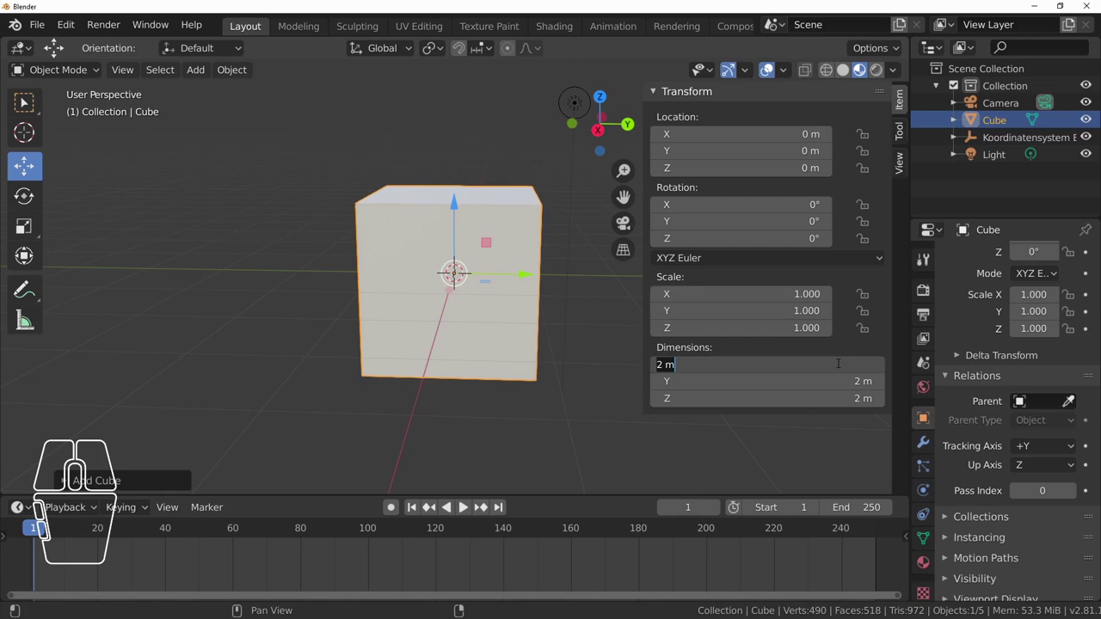
# - Set the cube's X and Y dimensions to 0.1 m, leaving a thin rod through the globe
pyautogui.press('0')
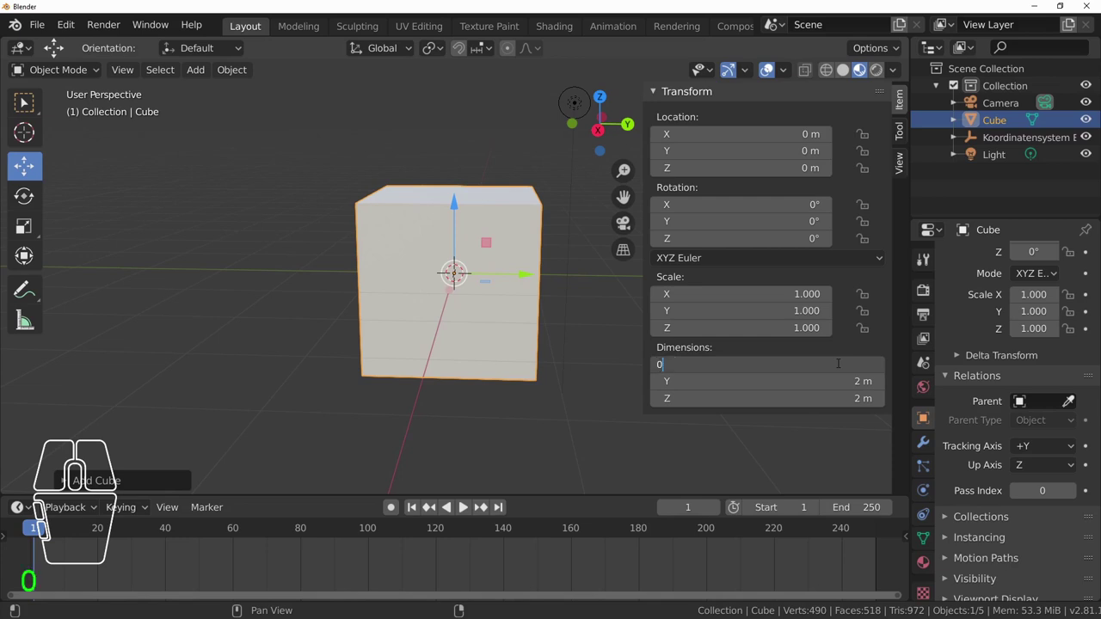
pyautogui.press('1')
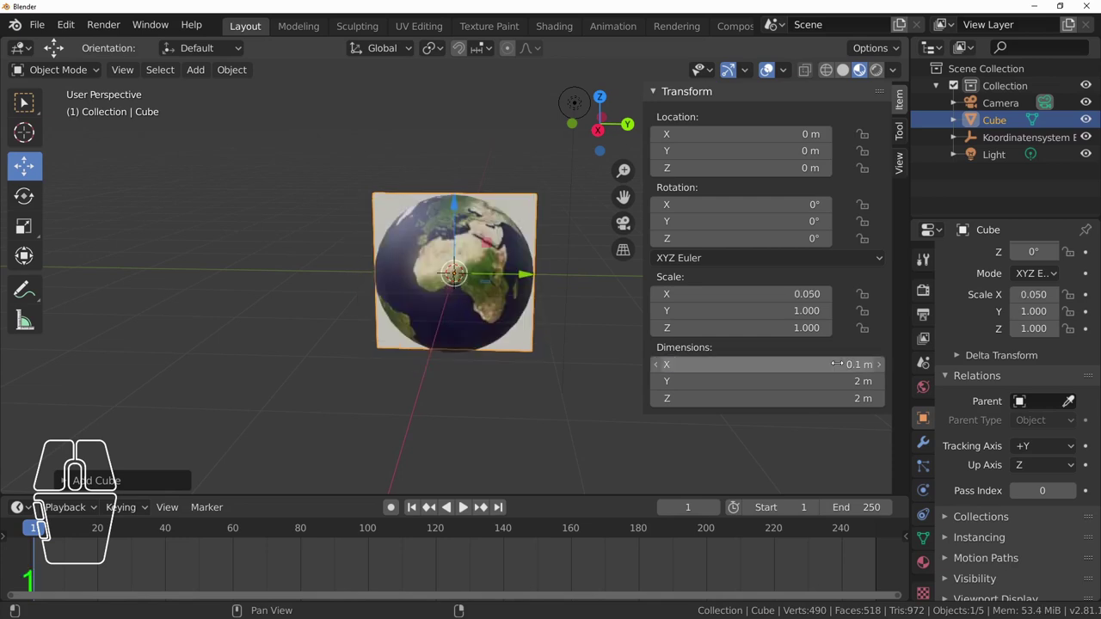
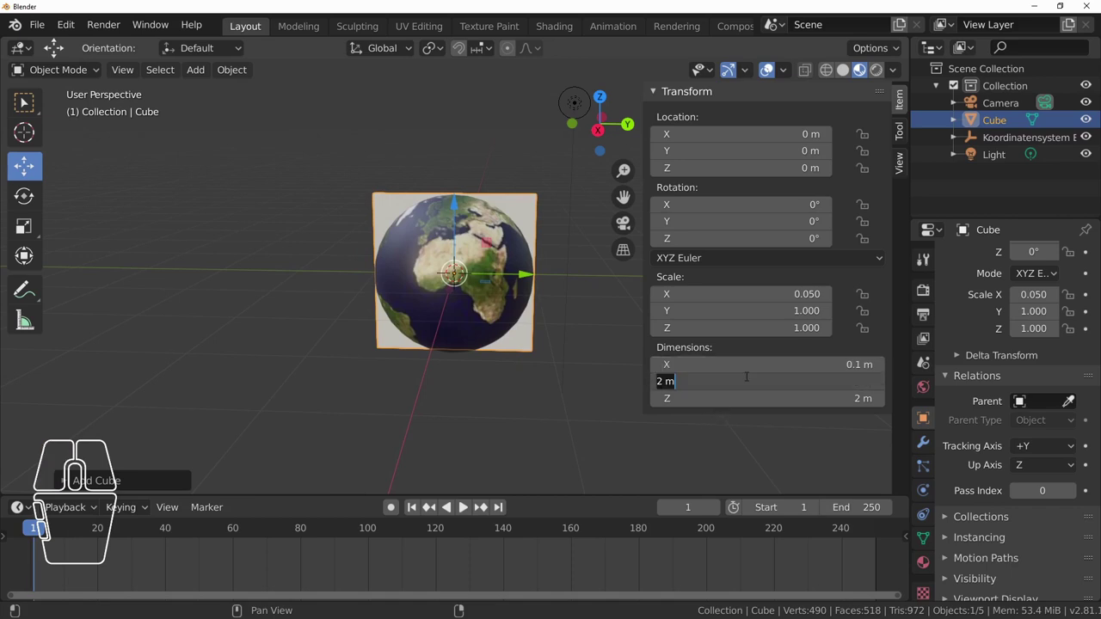
pyautogui.press('0')
pyautogui.press('1')
pyautogui.press('Return')
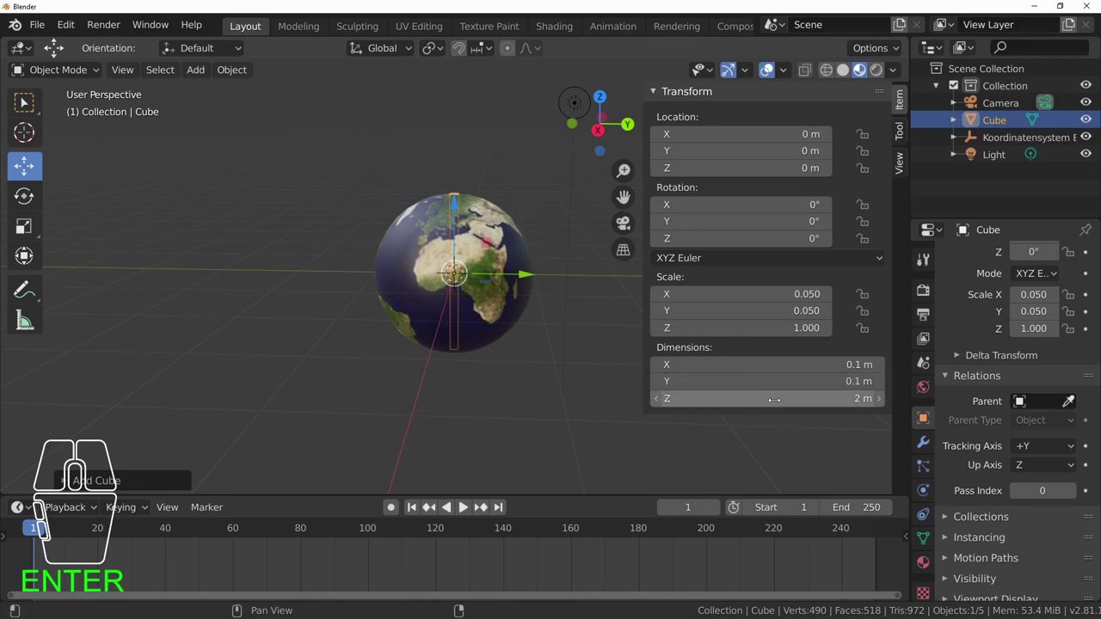
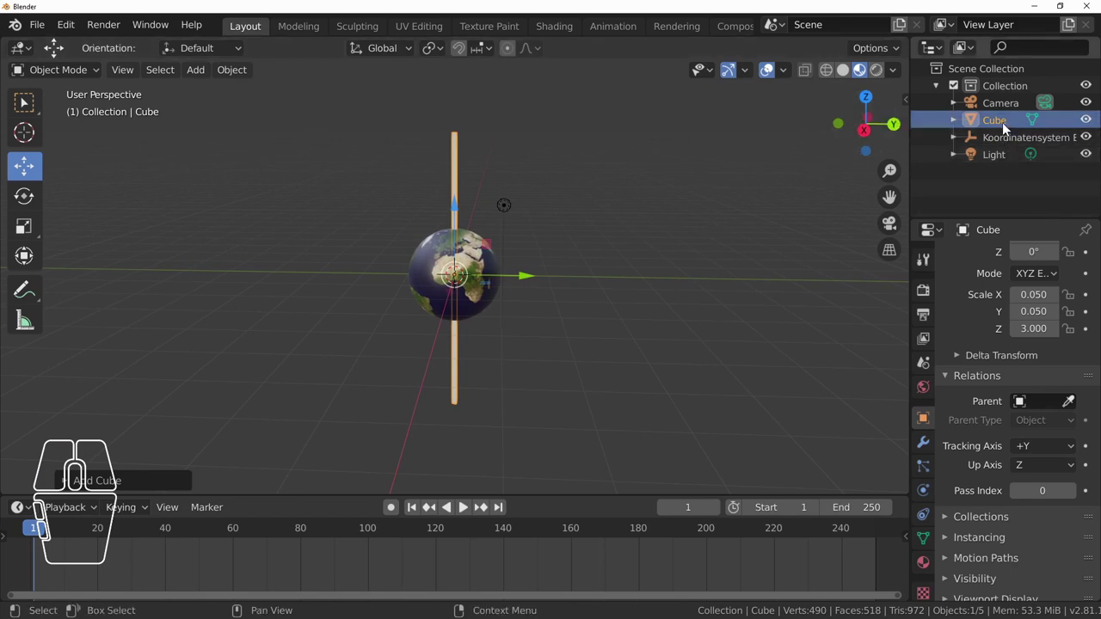
# - Rename the thin rod to 'Drehachse Erde' in the Outliner
pyautogui.doubleClick(1015, 125)
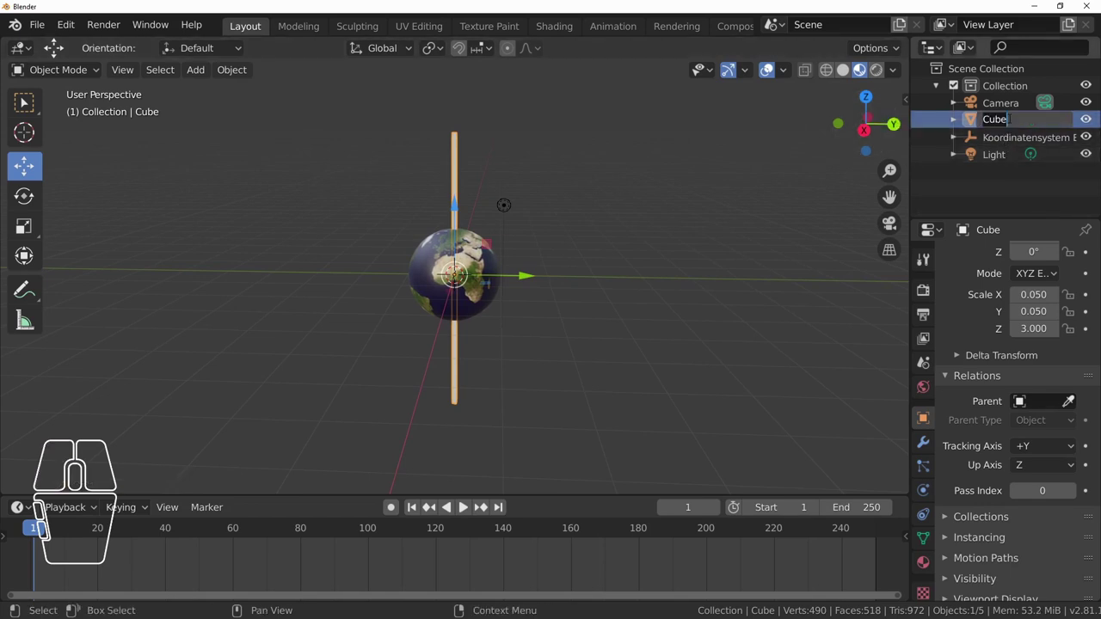
pyautogui.press('shift+d')
pyautogui.press('r')
pyautogui.press('h')
pyautogui.press('a')
pyautogui.press('c')
pyautogui.press('h')
pyautogui.press('s')
pyautogui.press('space')
pyautogui.press('r')
pyautogui.press('d')
pyautogui.press('Return')
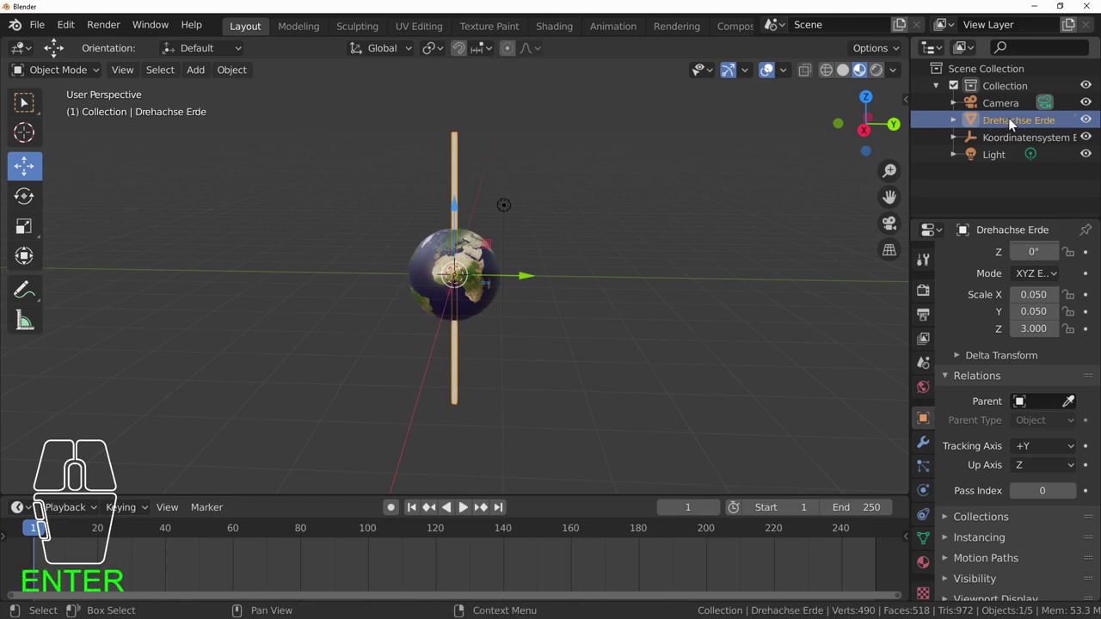
pyautogui.scroll(-3)
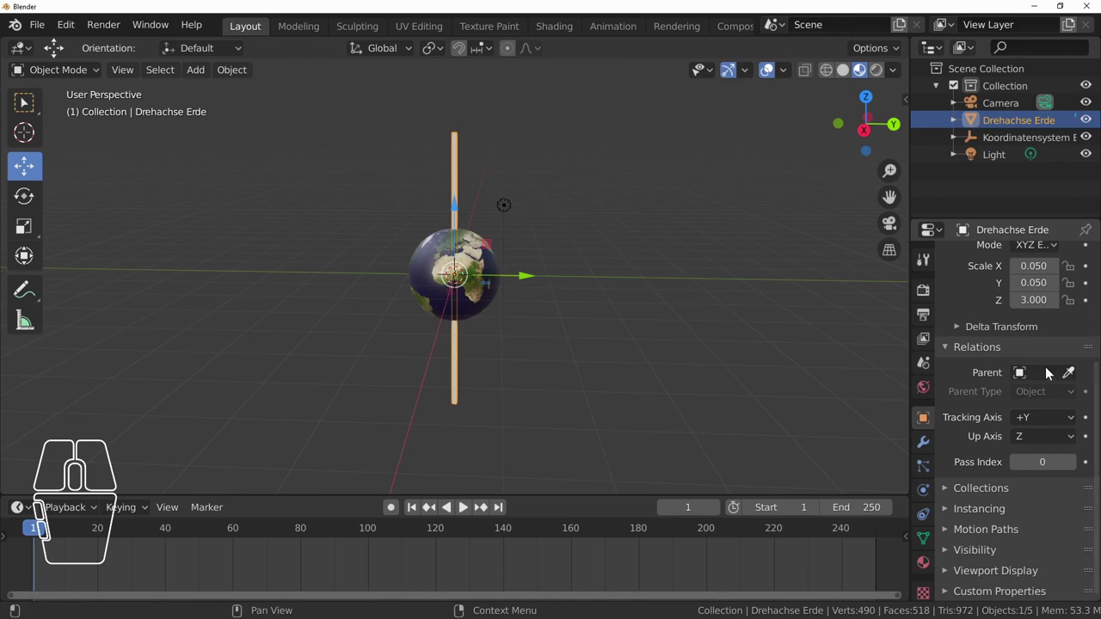
# - Parent Drehachse Erde to Koordinatensystem Erde so the axis tilts with the globe
pyautogui.click(1026, 375)
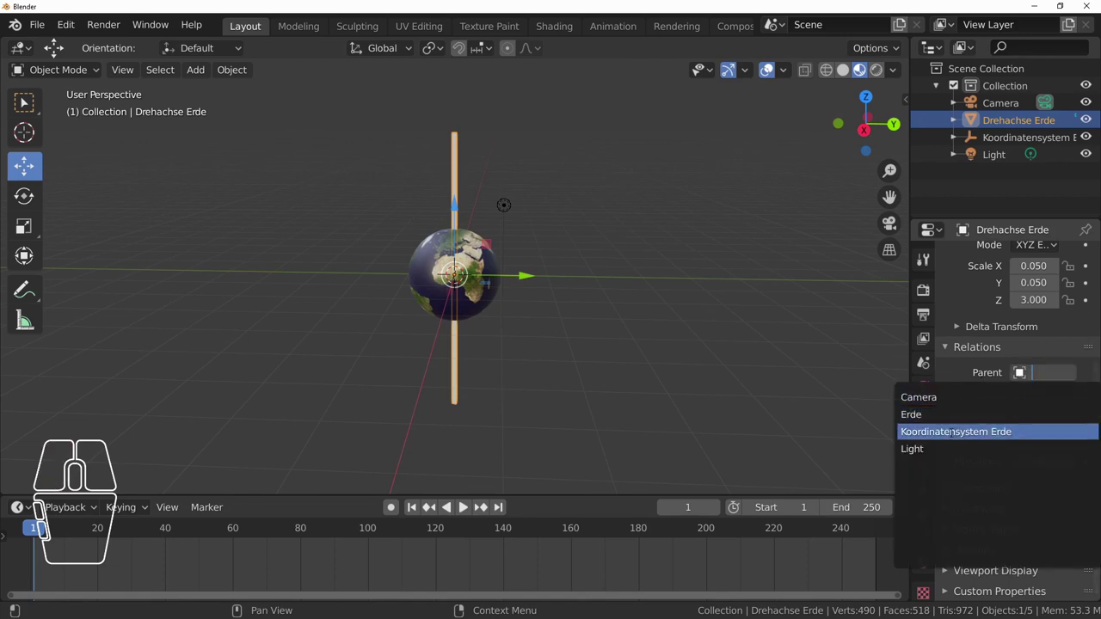
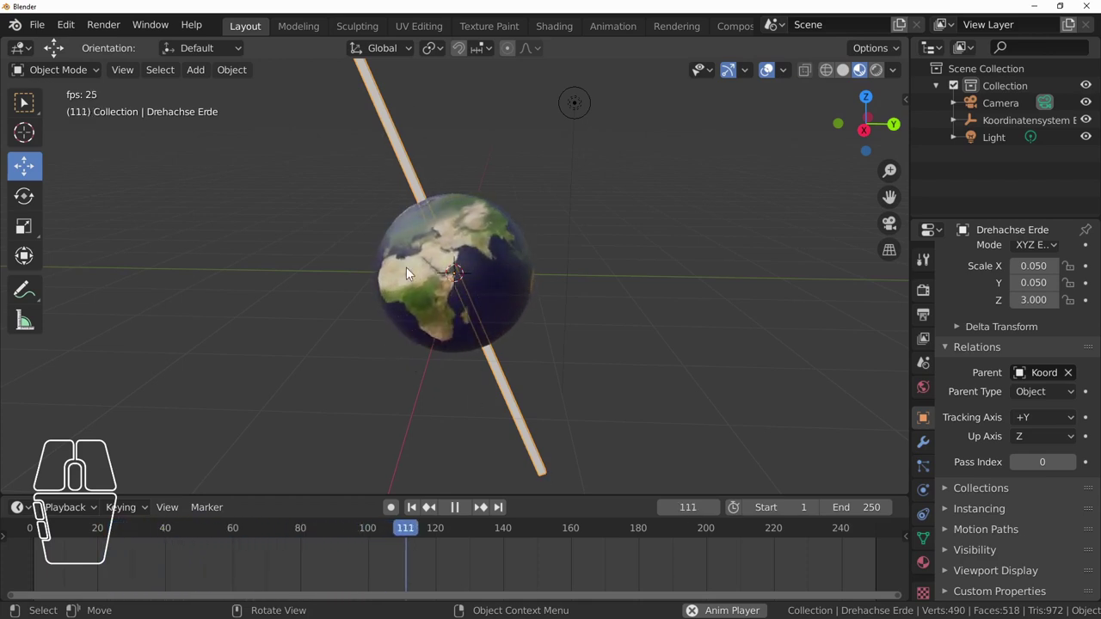
pyautogui.scroll(-3)
pyautogui.scroll(3)
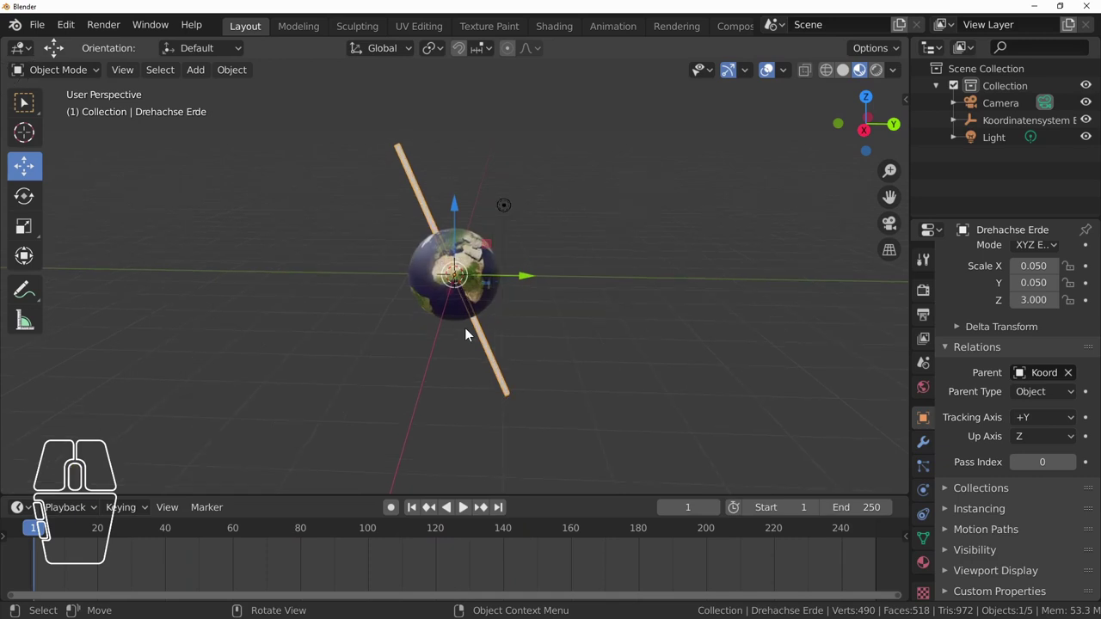
pyautogui.click(191, 76)
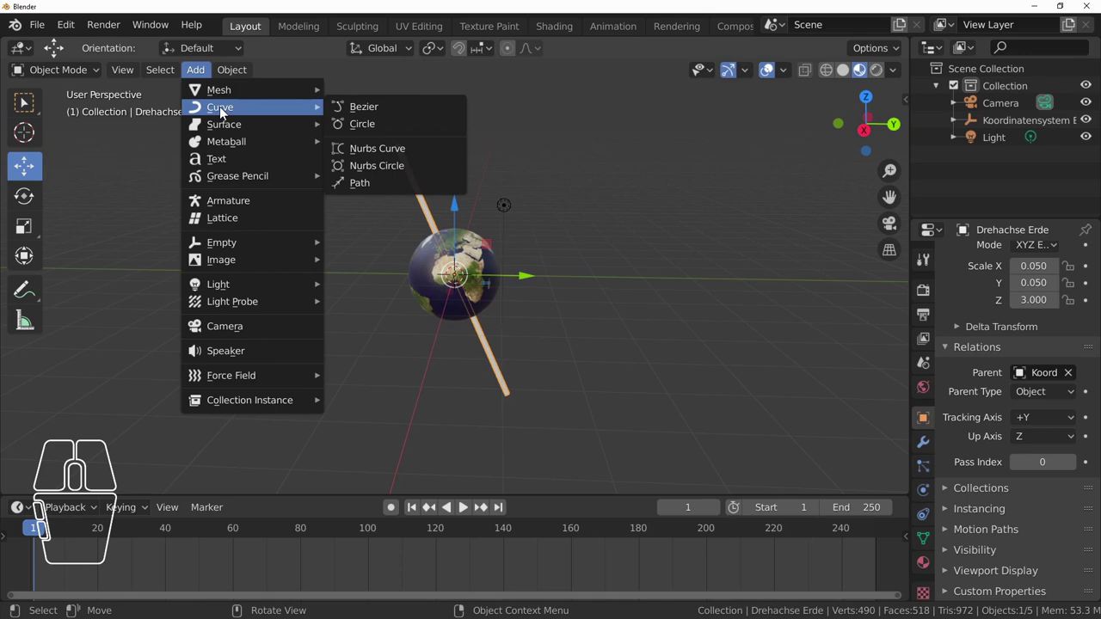
# - Add a Bezier circle curve at the scene origin around the globe
pyautogui.click(405, 132)
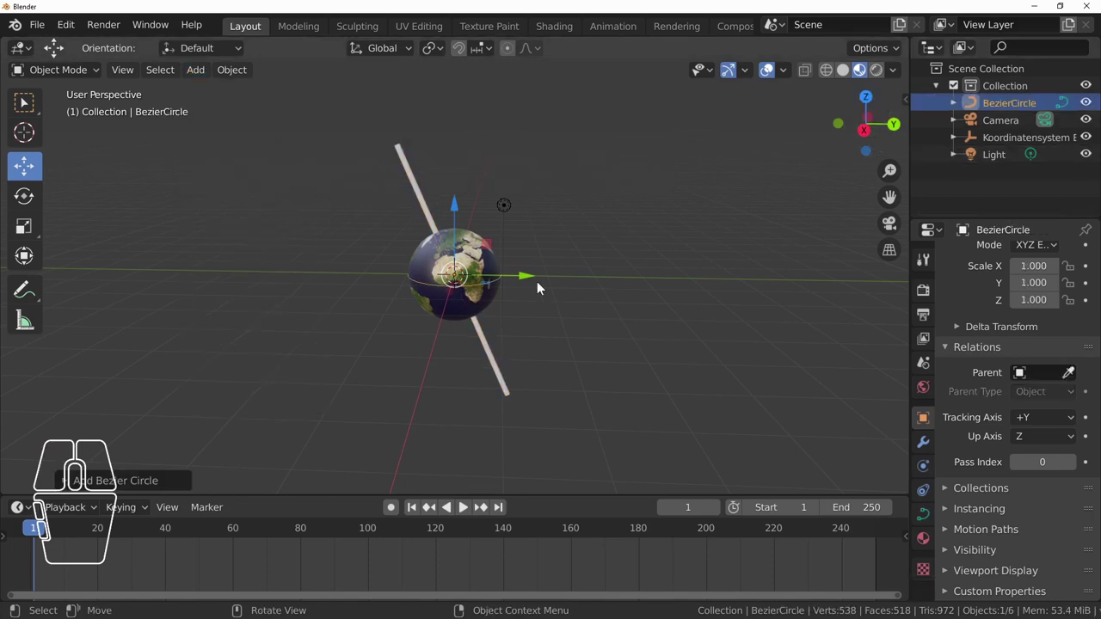
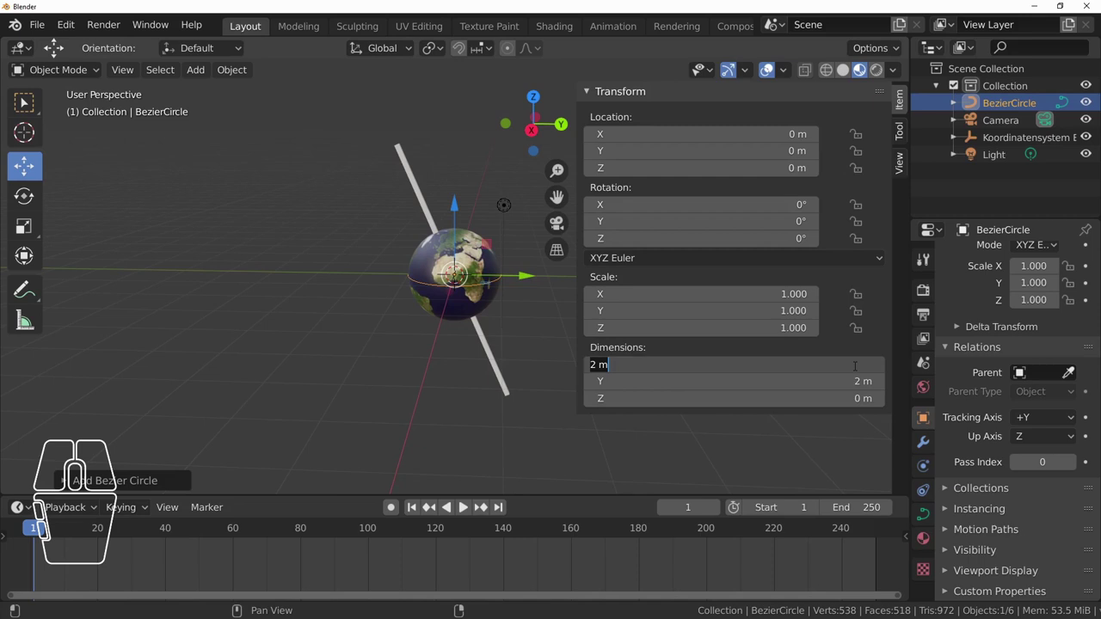
# - Enter the circle's new width so the ring spans 20 m by 12 m, then view it from above
pyautogui.press('KP_1')
pyautogui.press('KP_1')
pyautogui.press('Return')
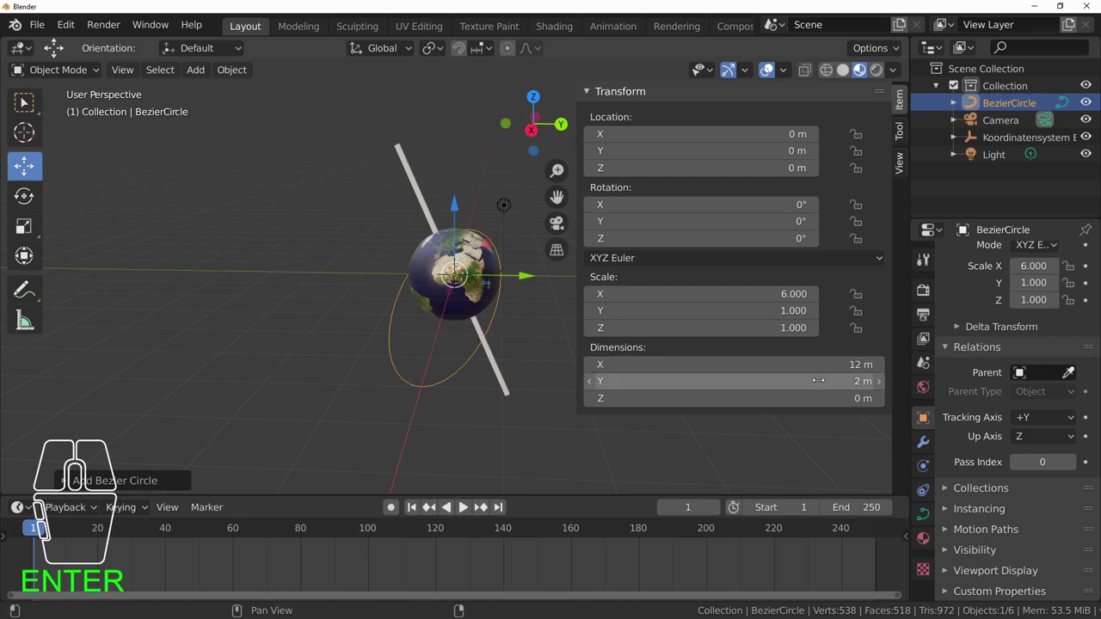
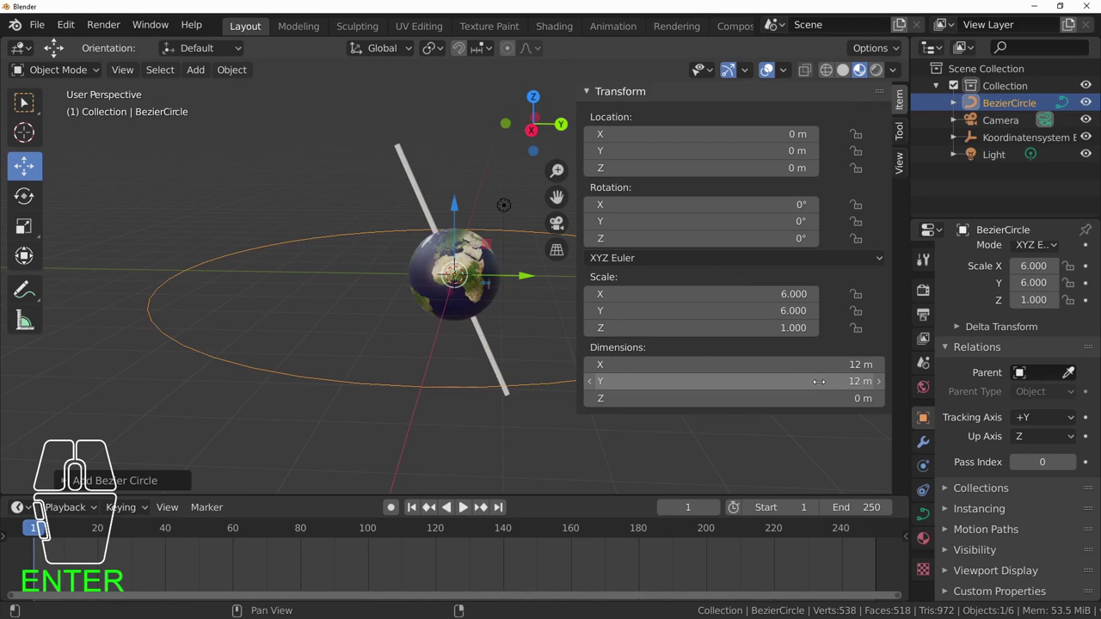
pyautogui.moveTo(329, 324); pyautogui.dragTo(300, 355)
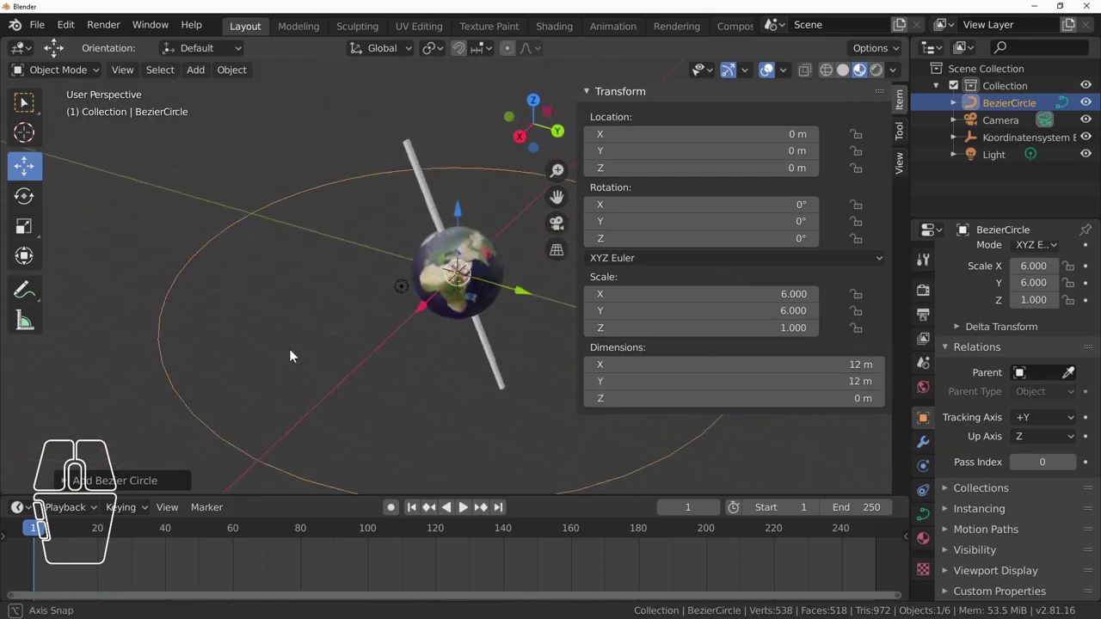
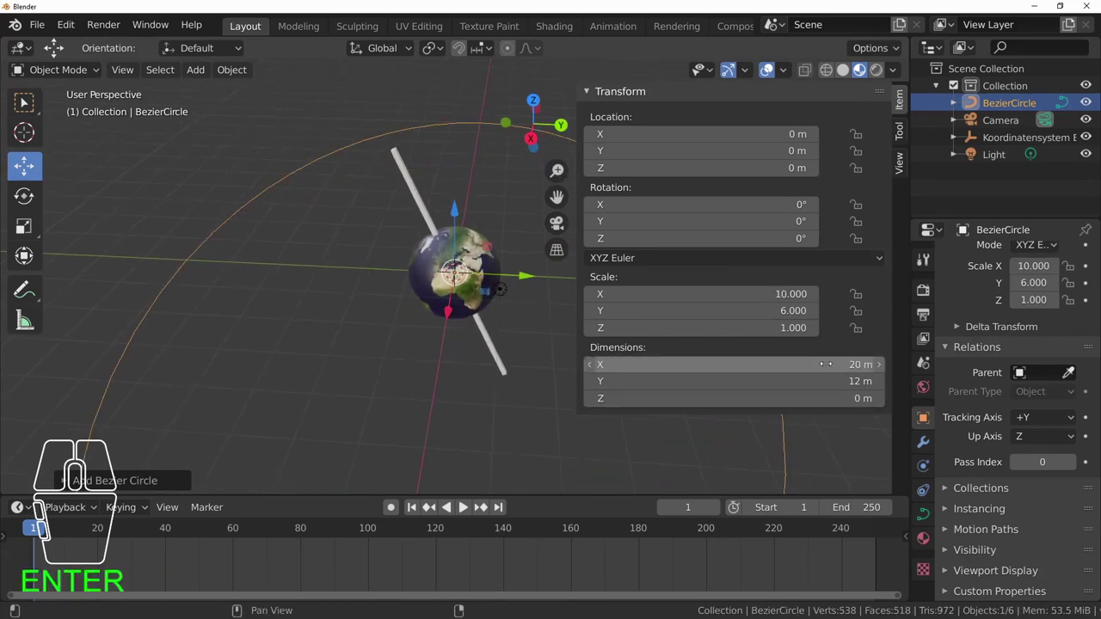
pyautogui.scroll(-3)
pyautogui.middleClick(491, 338)
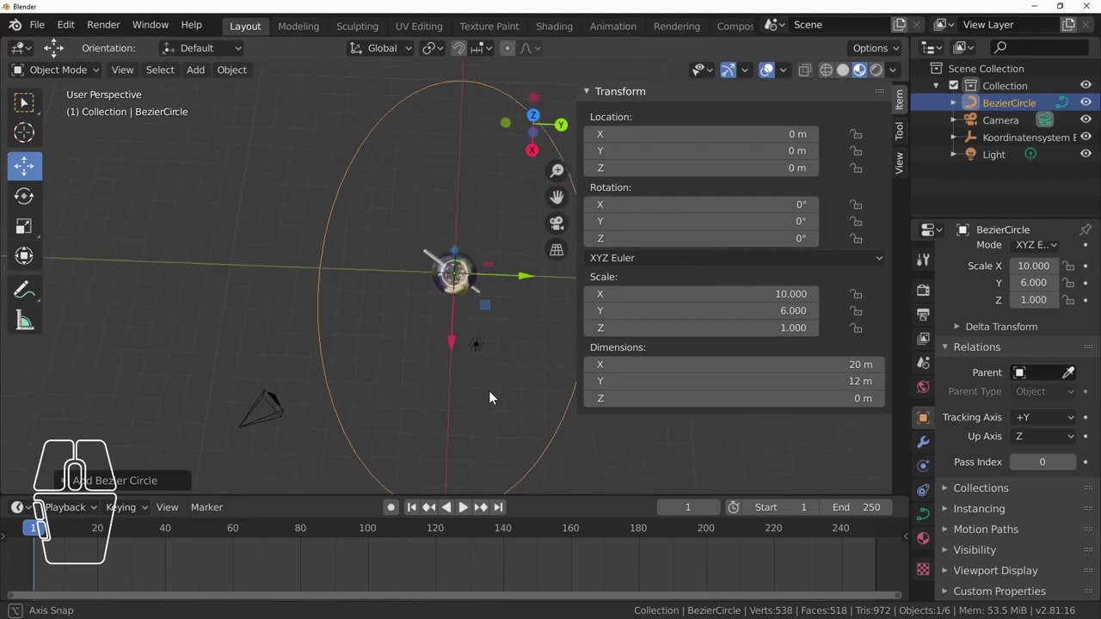
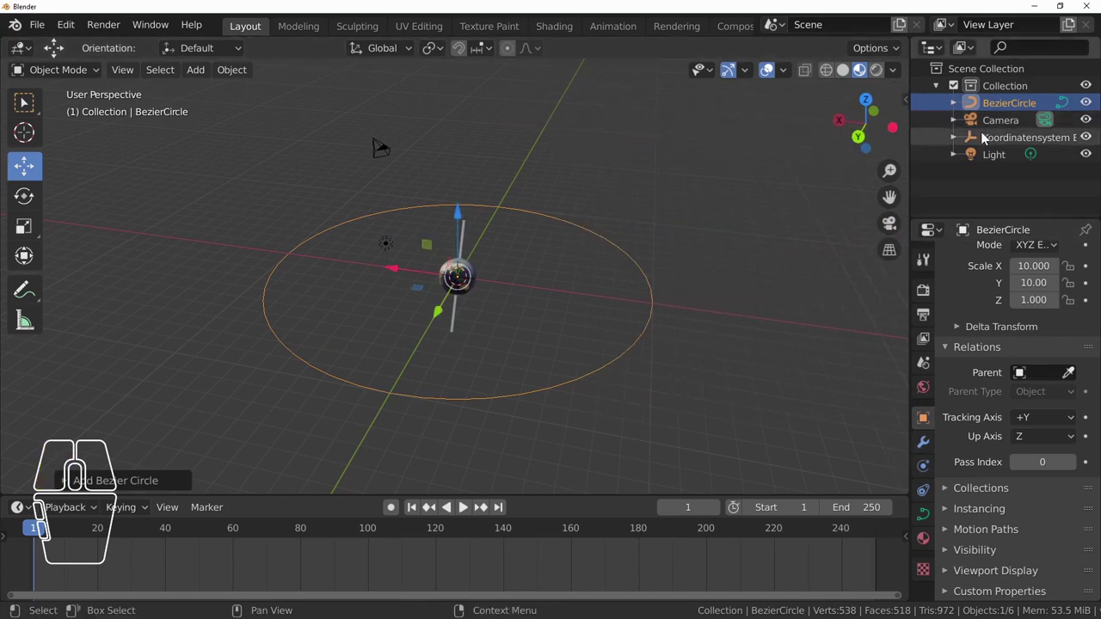
# - Rename the BezierCircle in the Outliner to 'Umlaufbahn Erde'
pyautogui.doubleClick(1027, 108)
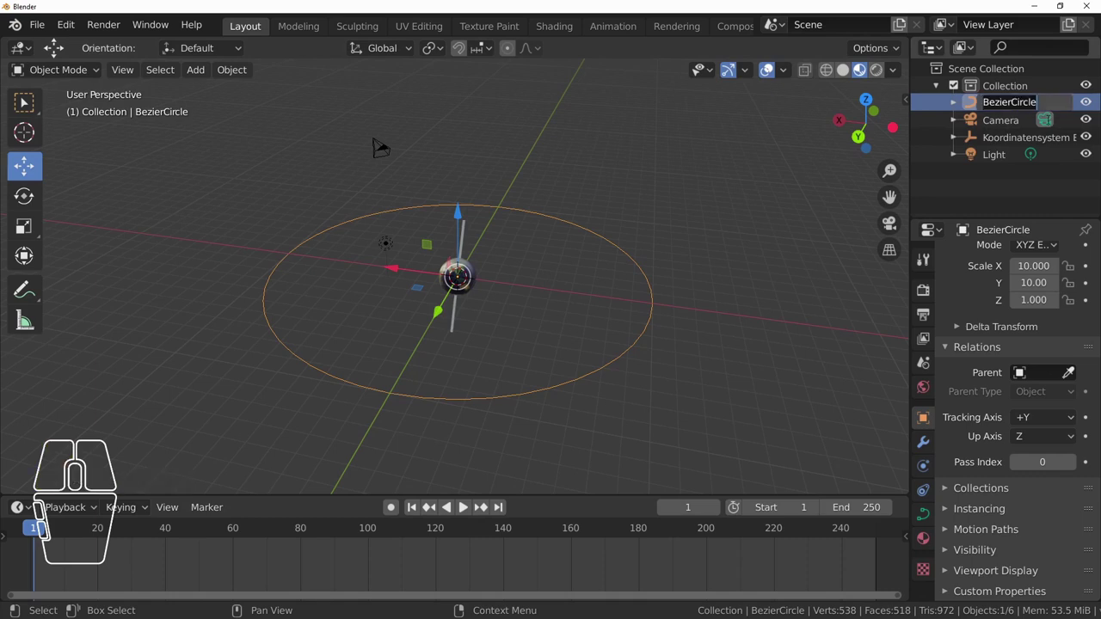
pyautogui.press('m')
pyautogui.press('l')
pyautogui.press('a')
pyautogui.press('BackSpace')
pyautogui.press('shift+u')
pyautogui.press('m')
pyautogui.press('l')
pyautogui.press('a')
pyautogui.press('u')
pyautogui.press('a')
pyautogui.press('h')
pyautogui.press('n')
pyautogui.press('space')
pyautogui.press('r')
pyautogui.press('d')
pyautogui.press('e')
pyautogui.press('Return')
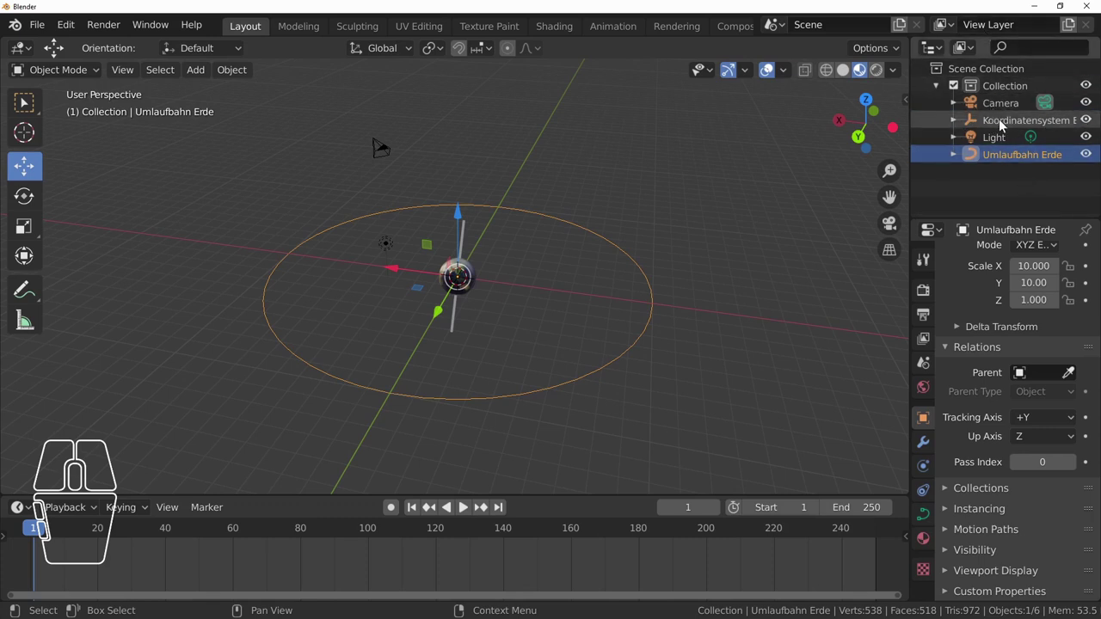
# - Select Koordinatensystem Erde and inspect the Erde objects grouped under it
pyautogui.click(1022, 126)
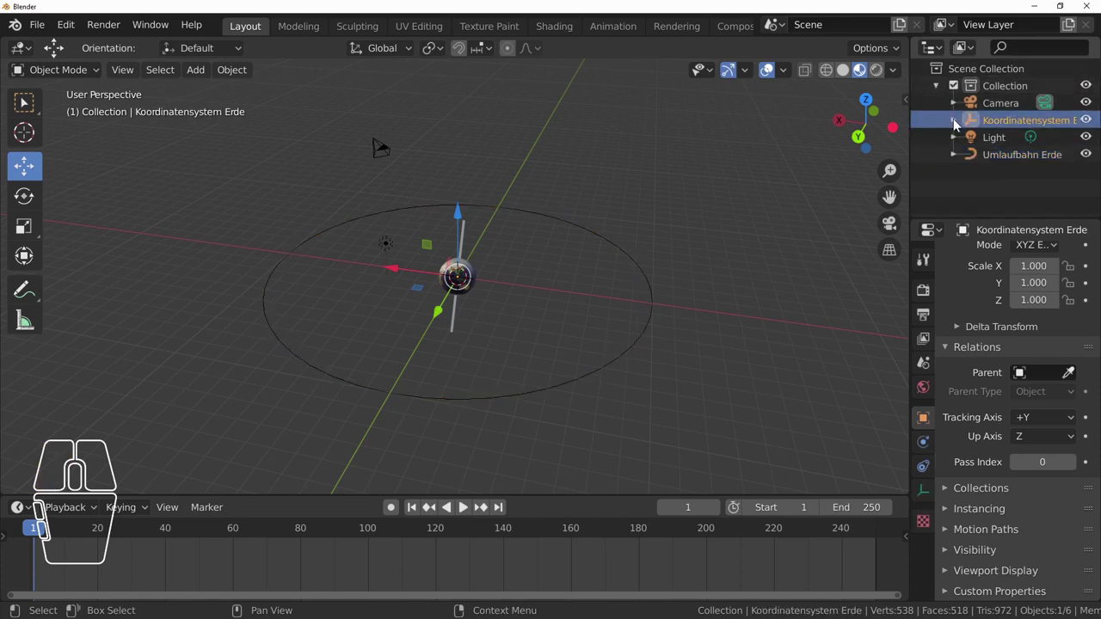
pyautogui.click(958, 124)
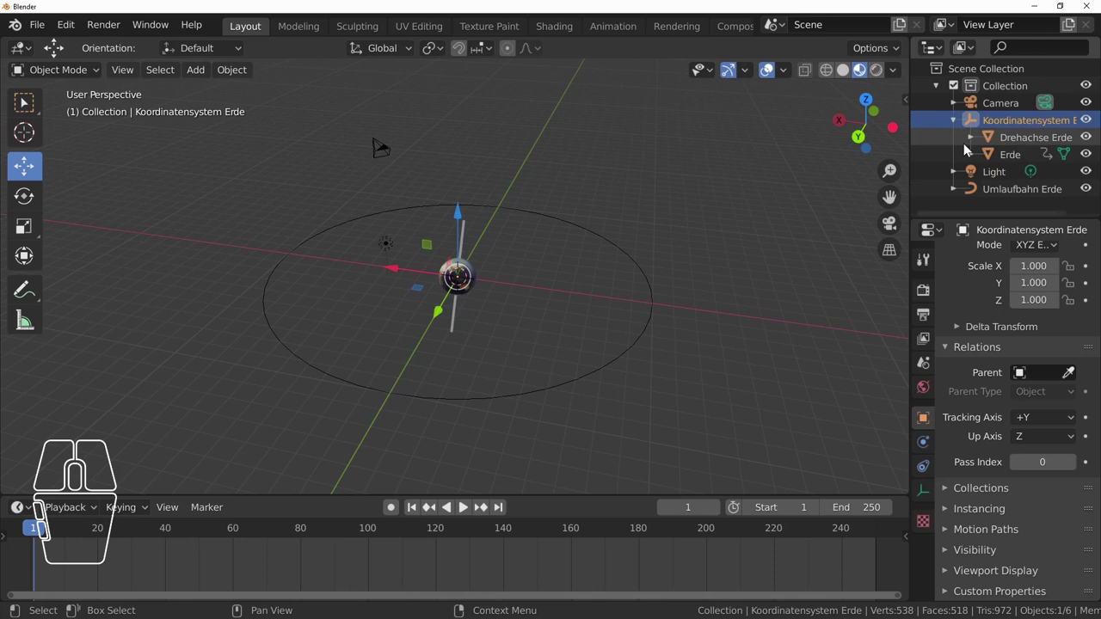
pyautogui.click(956, 125)
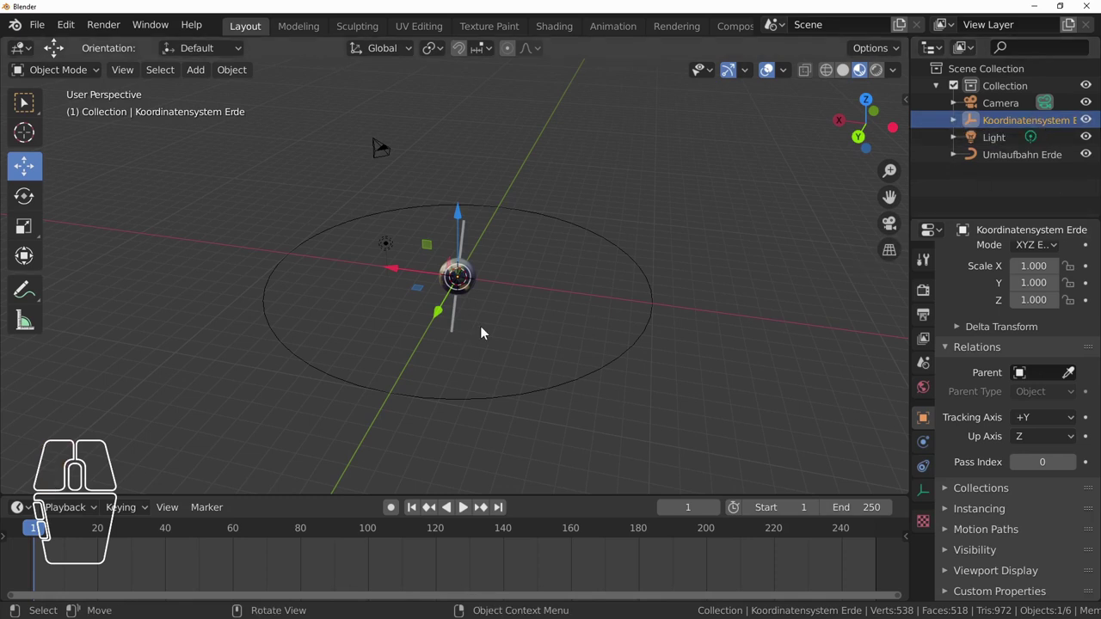
pyautogui.scroll(3)
pyautogui.scroll(-3)
pyautogui.moveTo(676, 380); pyautogui.dragTo(566, 361)
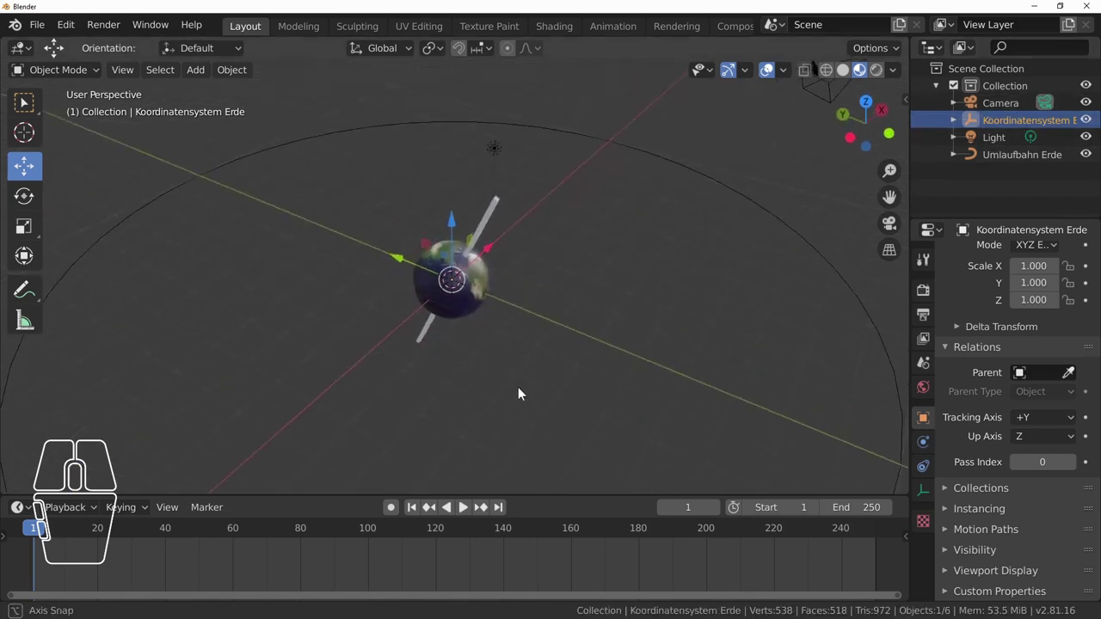
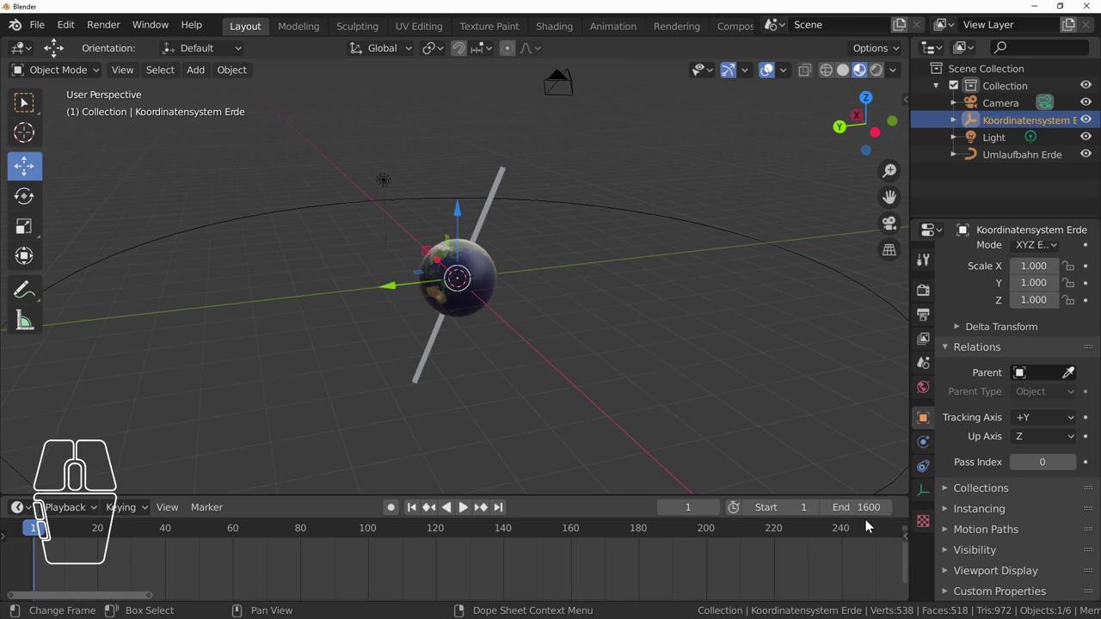
# - Expand Koordinatensystem Erde and make the Erde globe the active object
pyautogui.scroll(-3)
pyautogui.scroll(3)
pyautogui.click(952, 125)
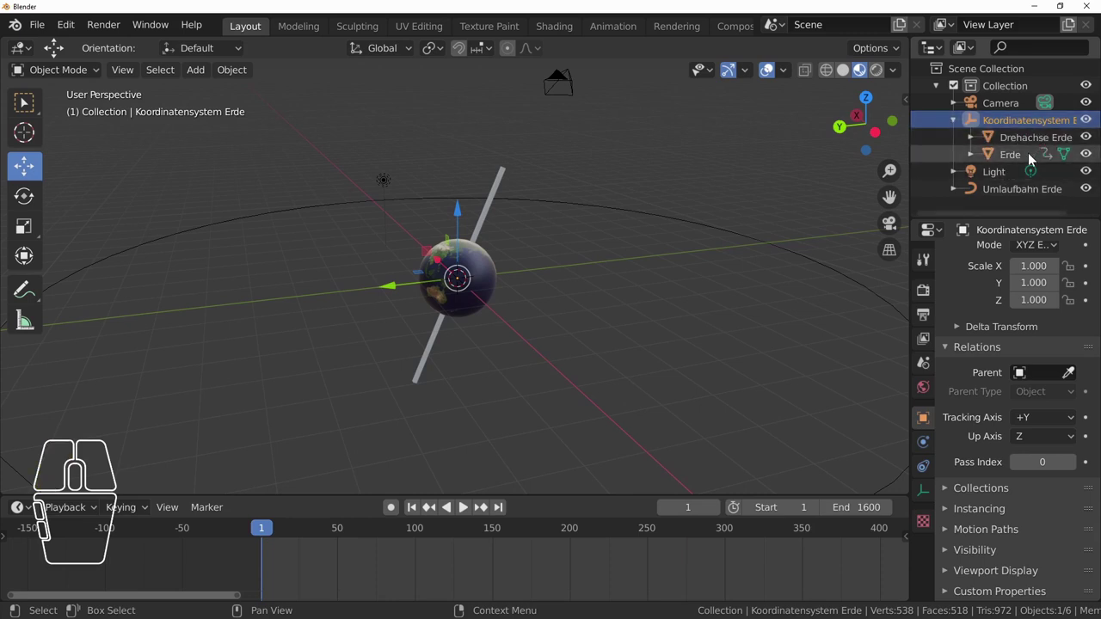
pyautogui.click(1016, 159)
pyautogui.scroll(3)
pyautogui.scroll(-3)
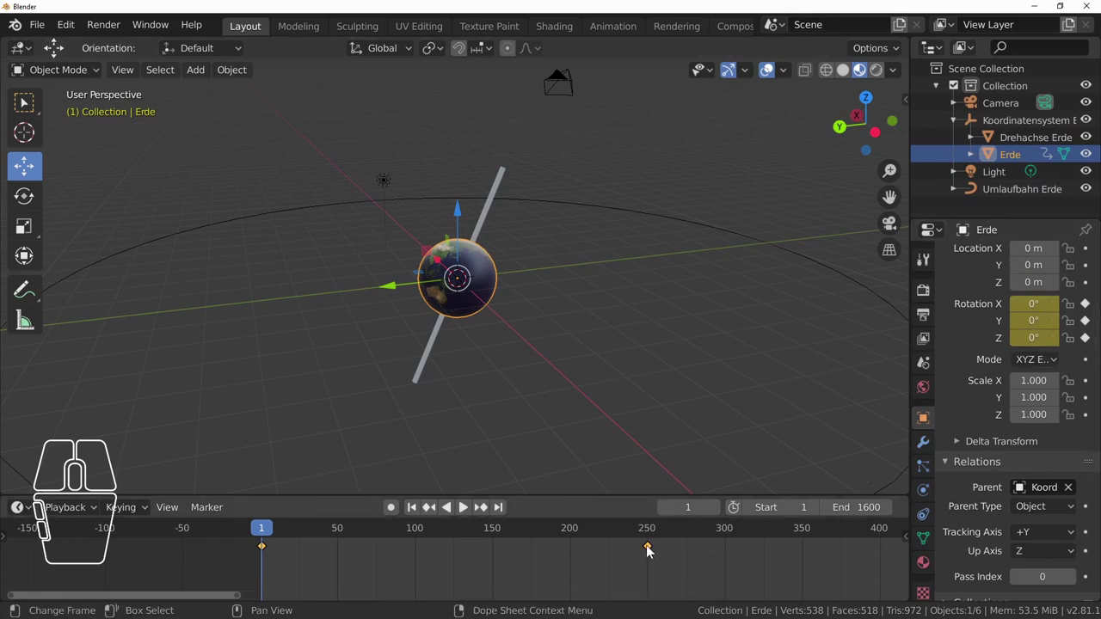
# - Move the playhead to the globe's spin keyframe at frame 250
pyautogui.click(653, 550)
pyautogui.click(653, 529)
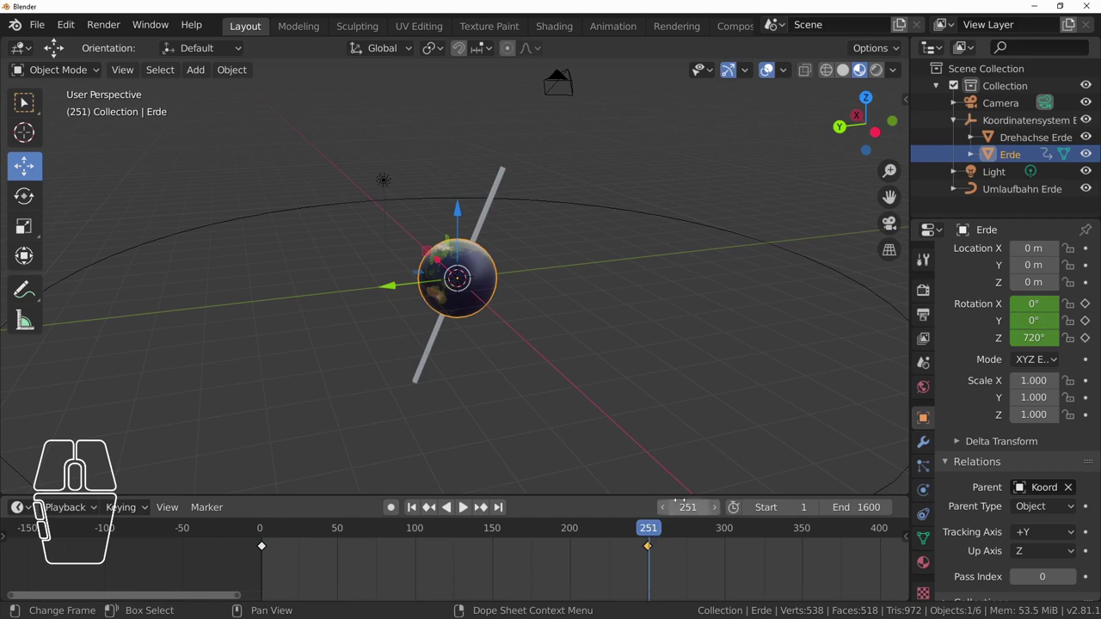
pyautogui.click(670, 513)
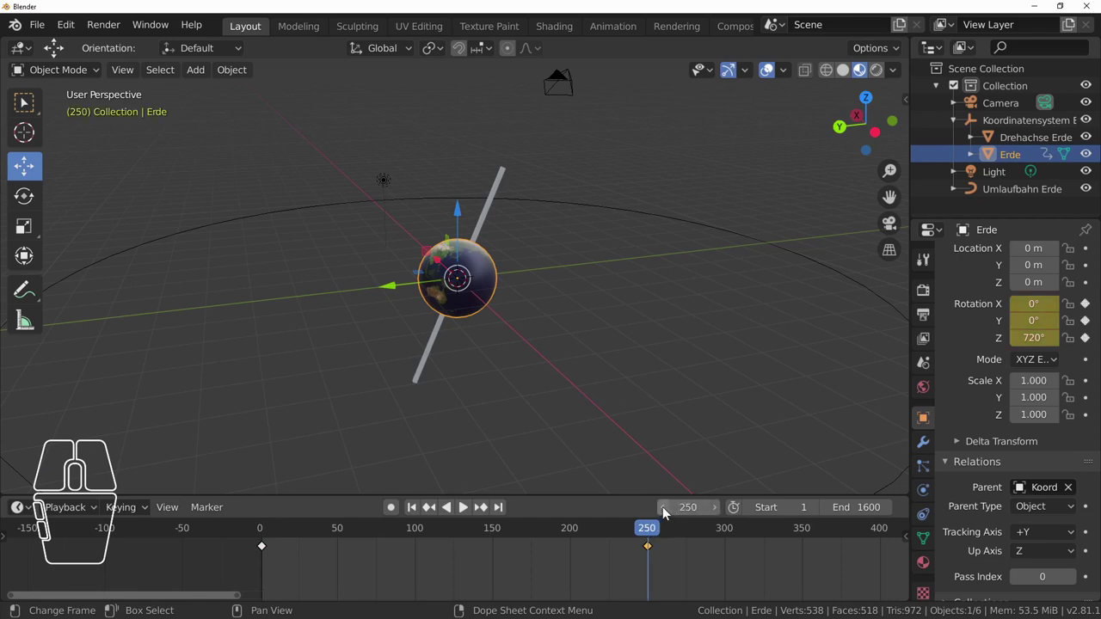
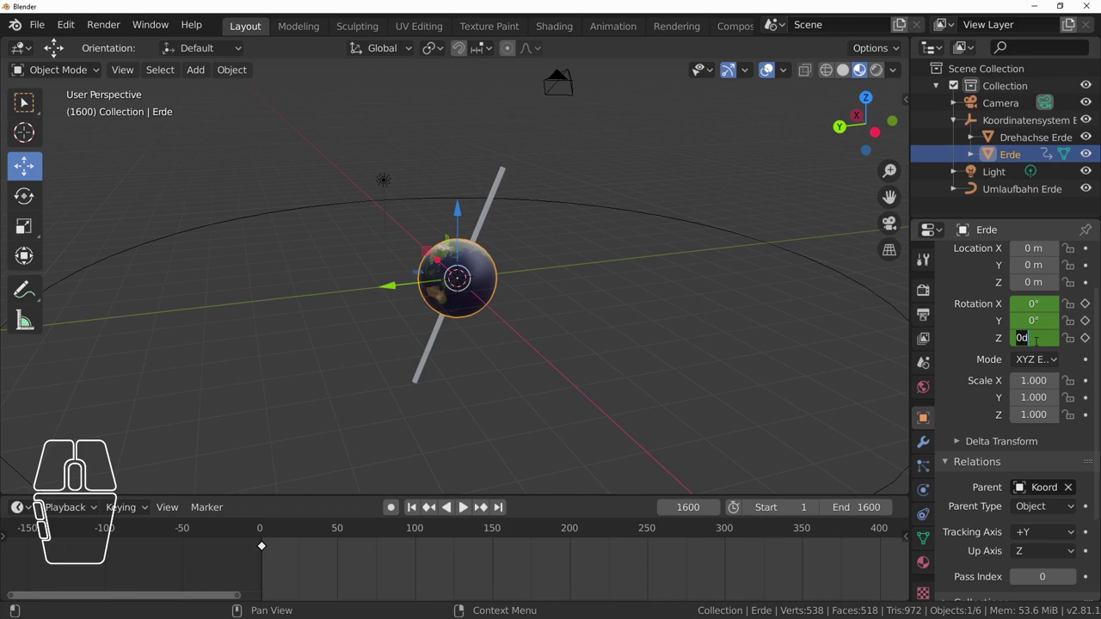
# - Keyframe the Erde globe's Z rotation at 2880° on frame 1600
pyautogui.press('KP_8')
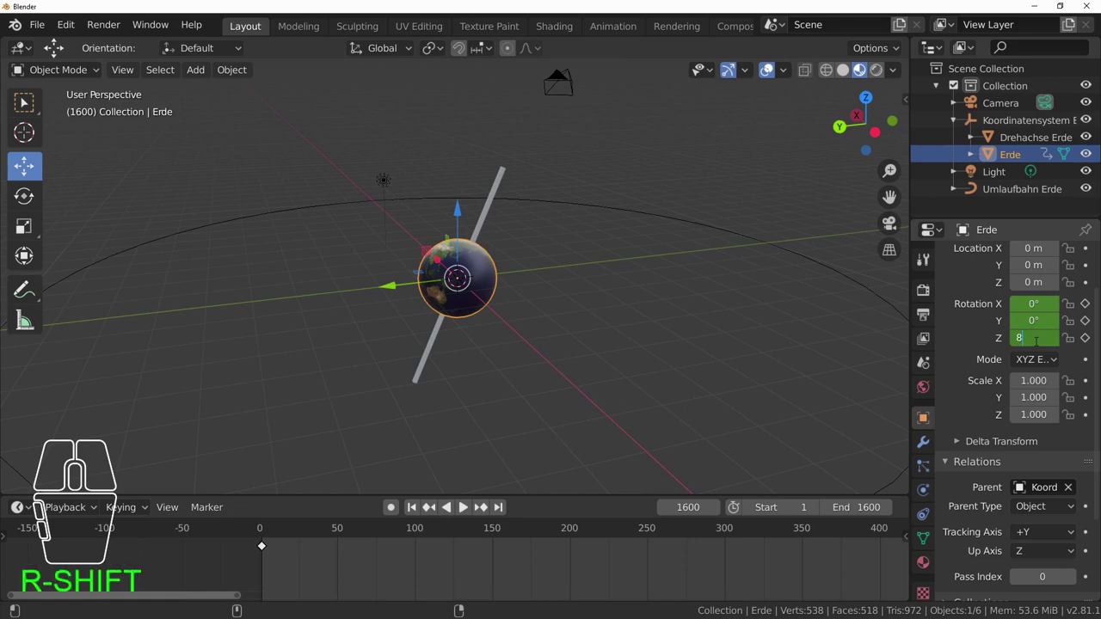
pyautogui.press('3')
pyautogui.press('6')
pyautogui.press('0')
pyautogui.press('Return')
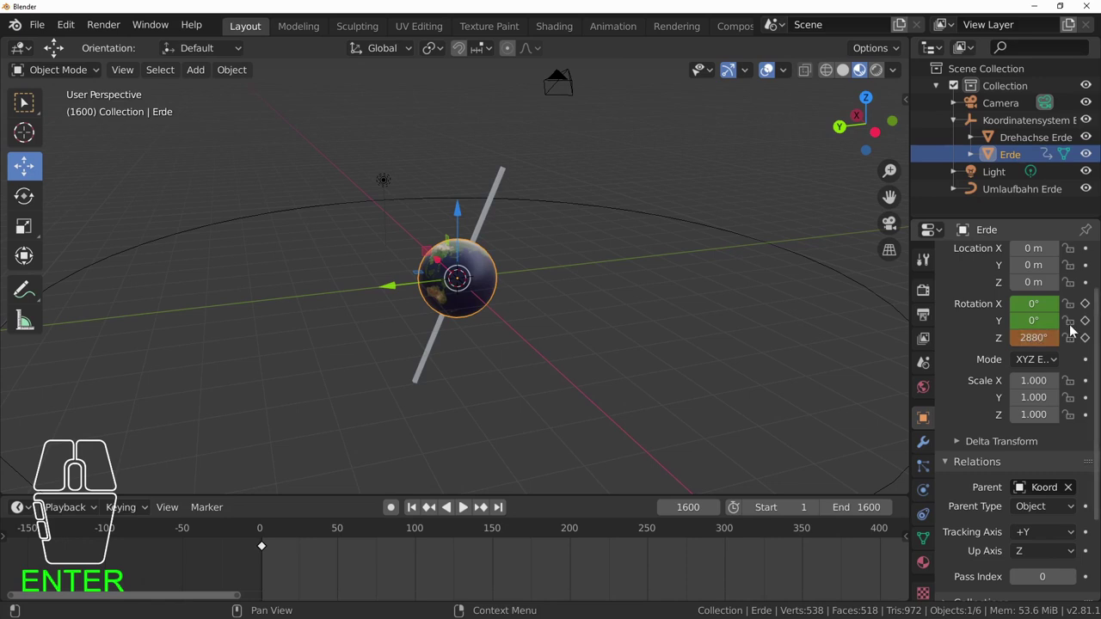
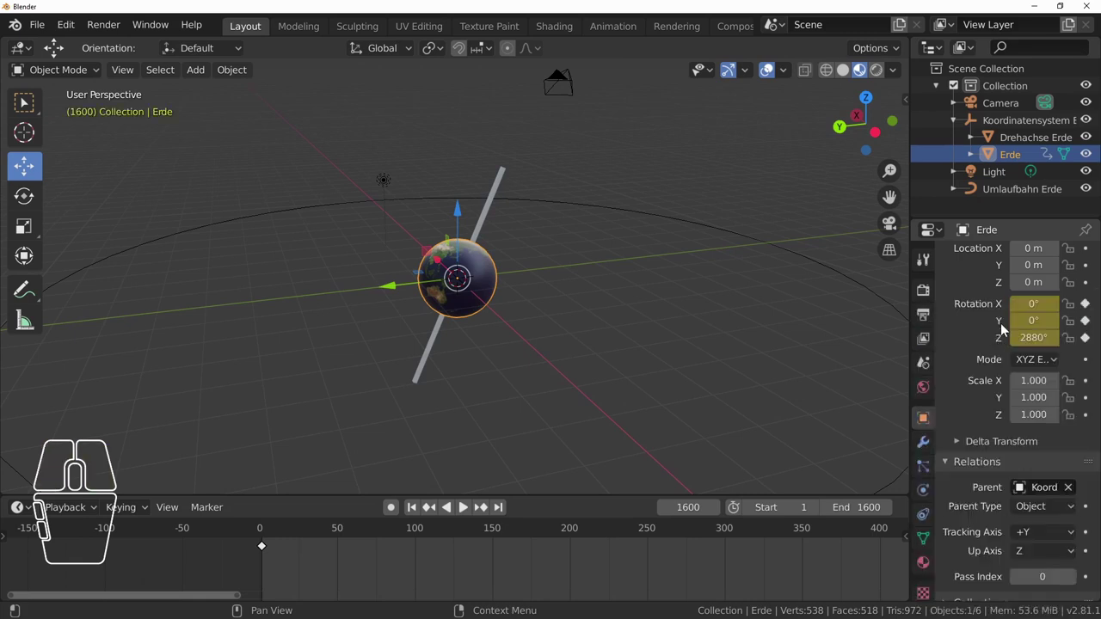
pyautogui.click(24, 53)
# - Show the globe's rotation curves in the Graph Editor
pyautogui.click(268, 157)
pyautogui.scroll(-3)
pyautogui.scroll(-3)
pyautogui.scroll(3)
pyautogui.scroll(3)
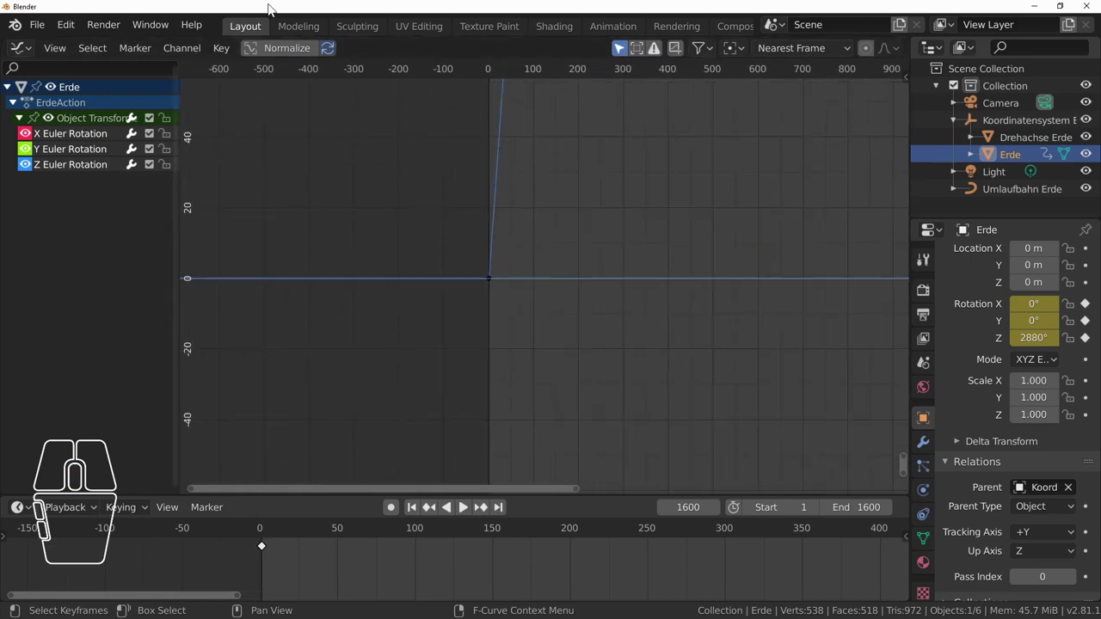
# - Pause playback, jump back to frame 1 and select Koordinatensystem Erde
pyautogui.scroll(3)
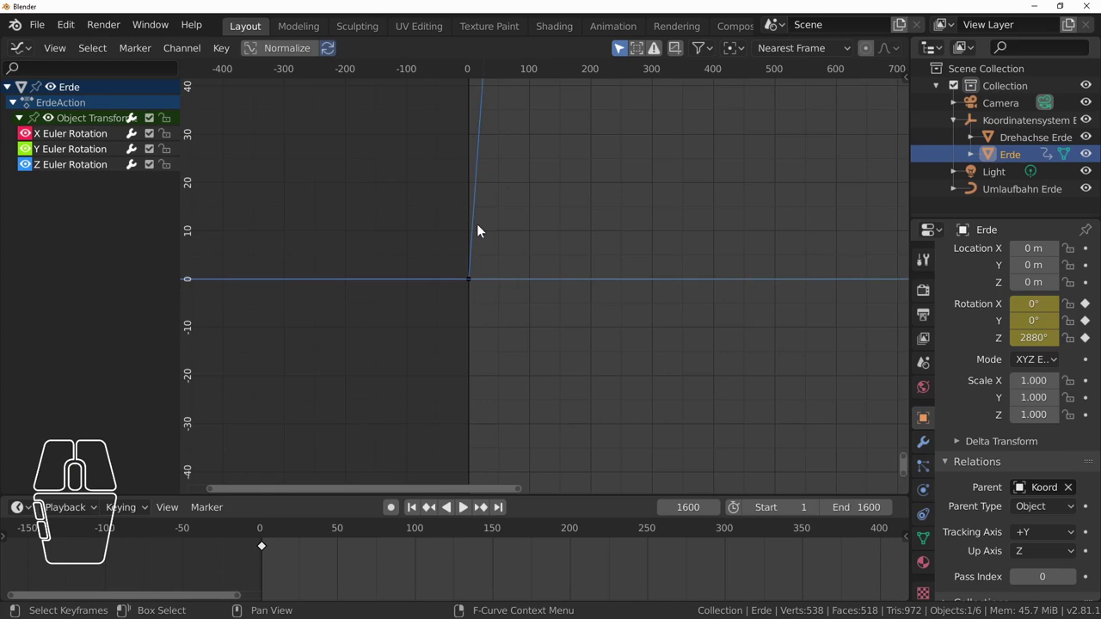
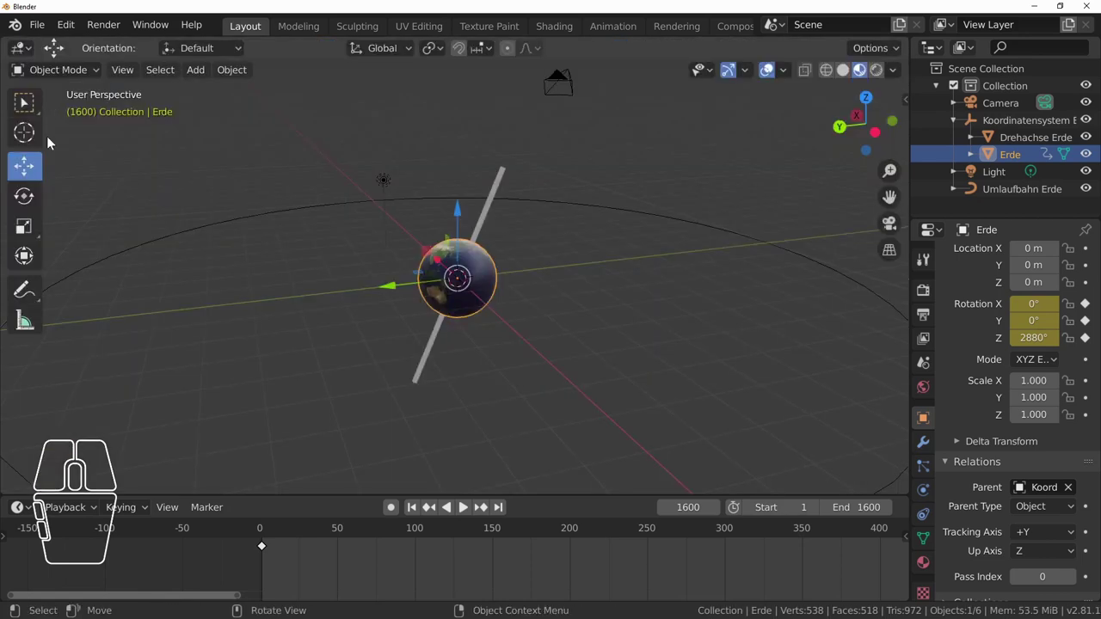
pyautogui.click(471, 512)
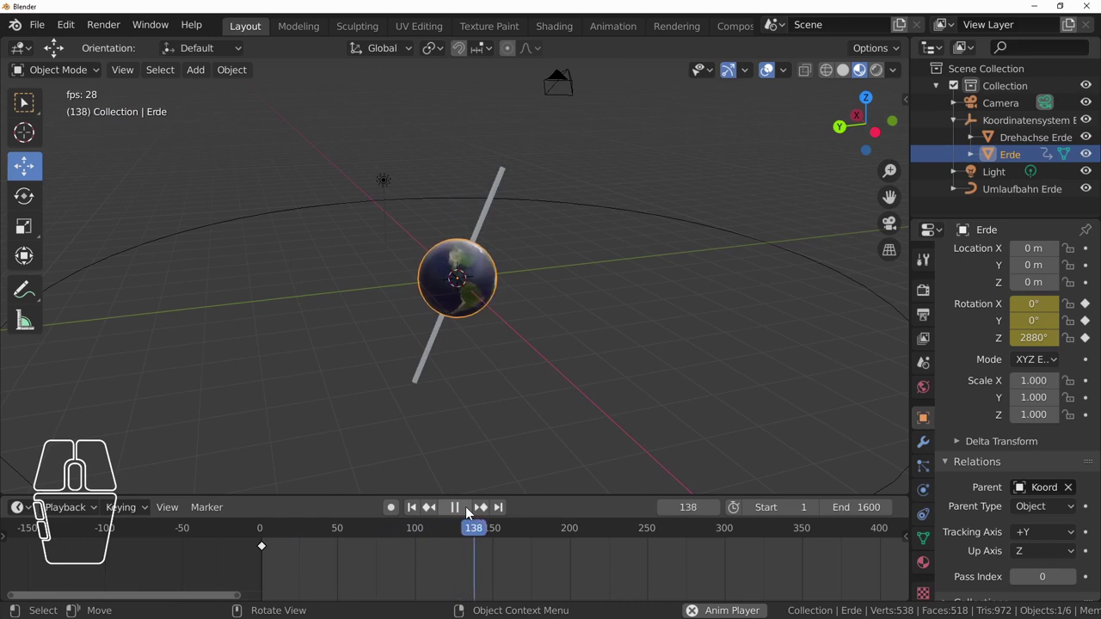
pyautogui.click(465, 509)
pyautogui.click(417, 514)
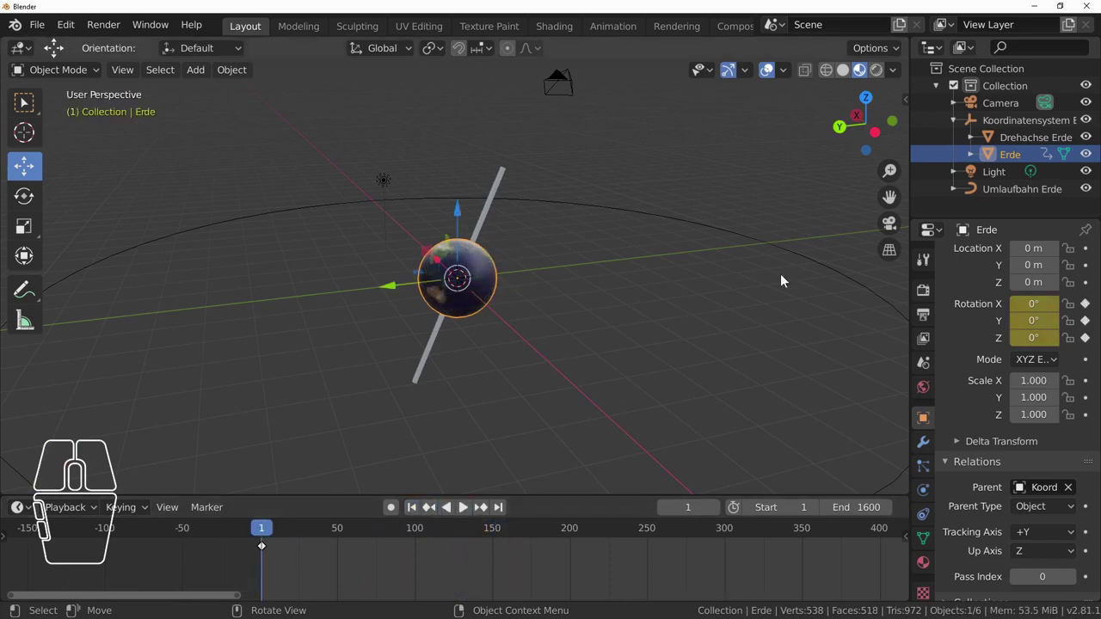
pyautogui.click(1010, 121)
pyautogui.scroll(-3)
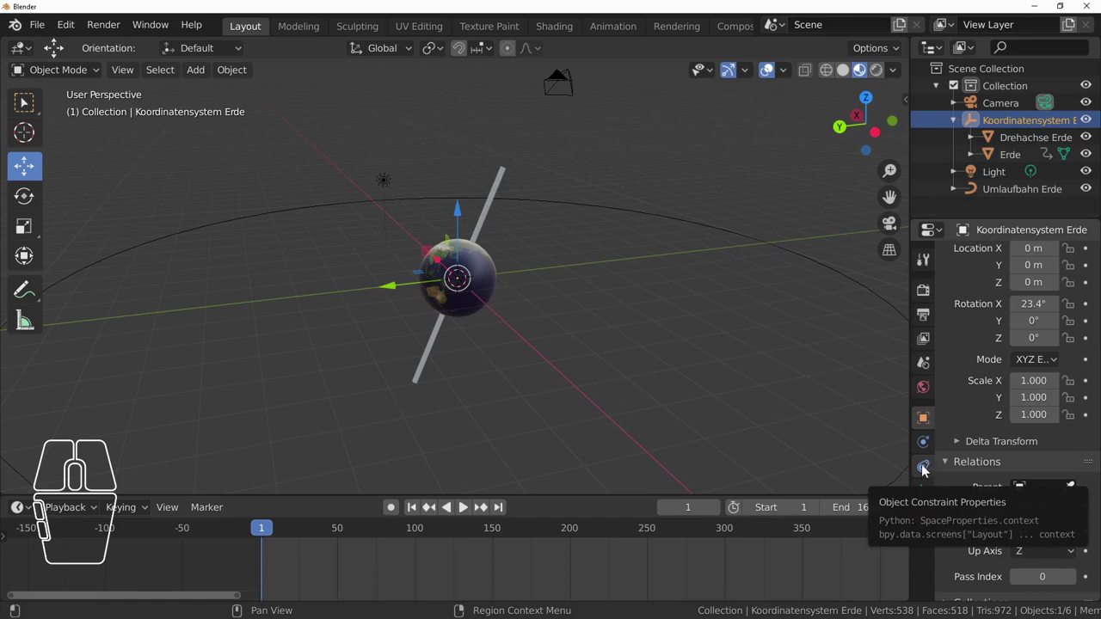
# - Add a Follow Path constraint to the Koordinatensystem Erde empty
pyautogui.click(925, 470)
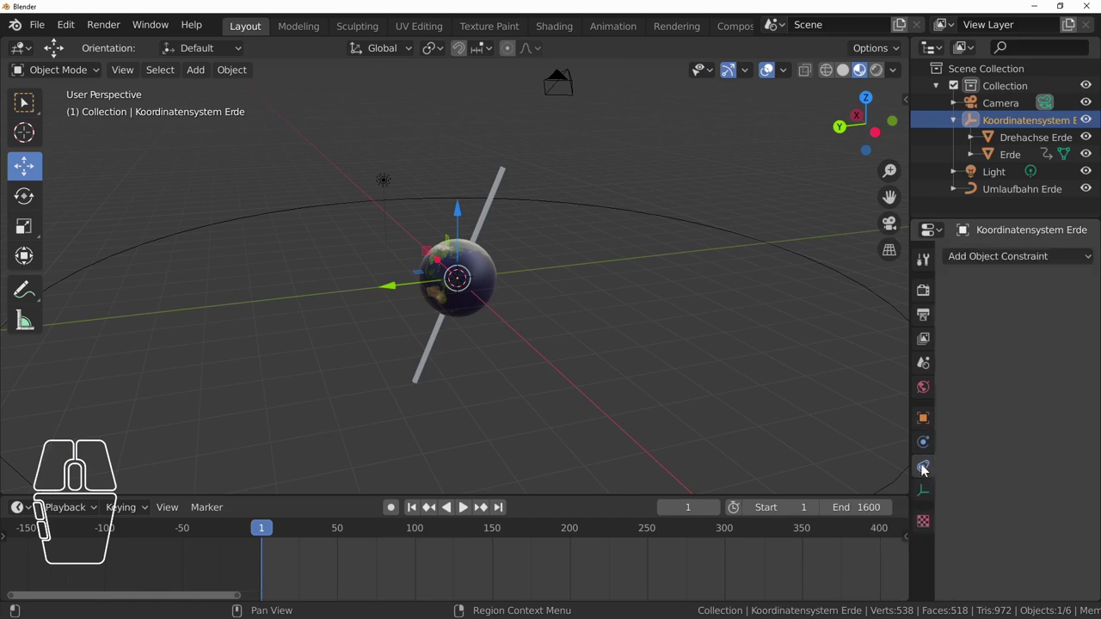
pyautogui.click(1039, 260)
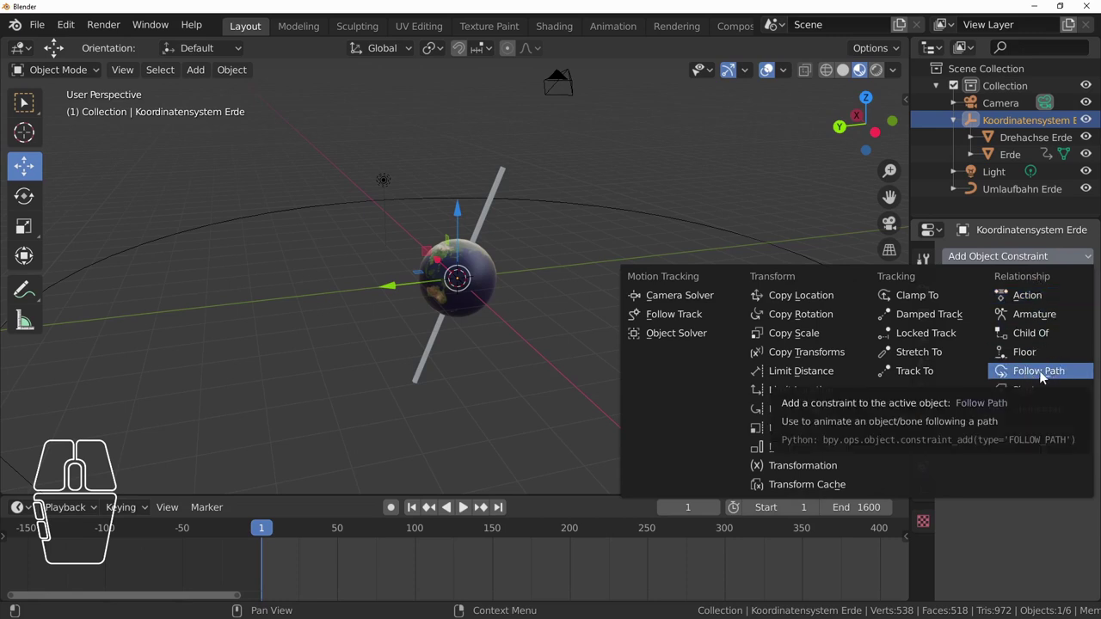
pyautogui.click(1044, 377)
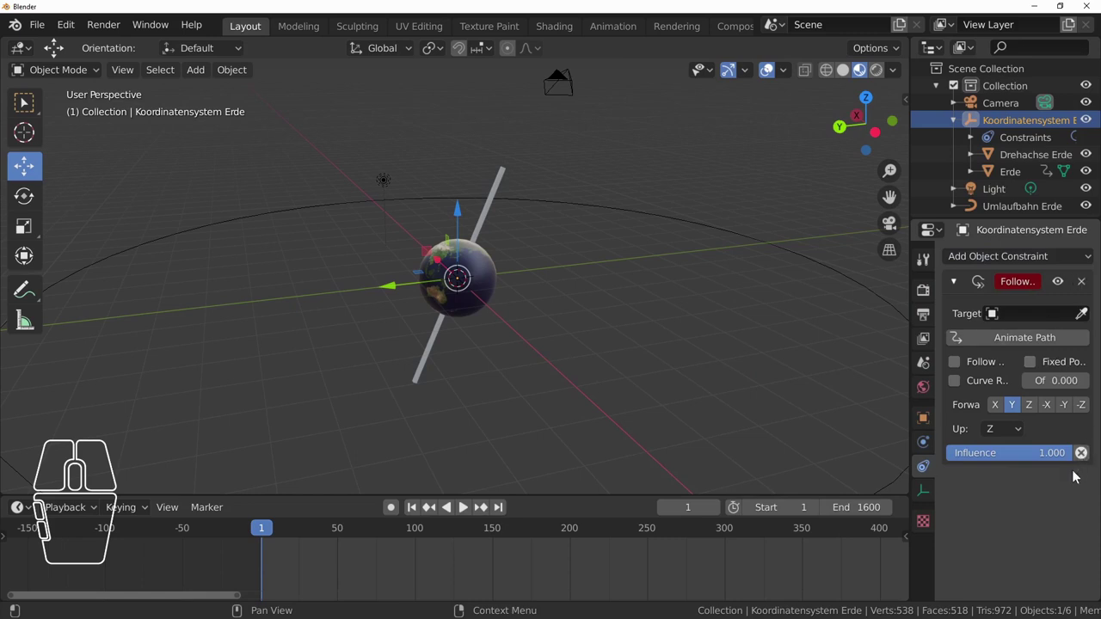
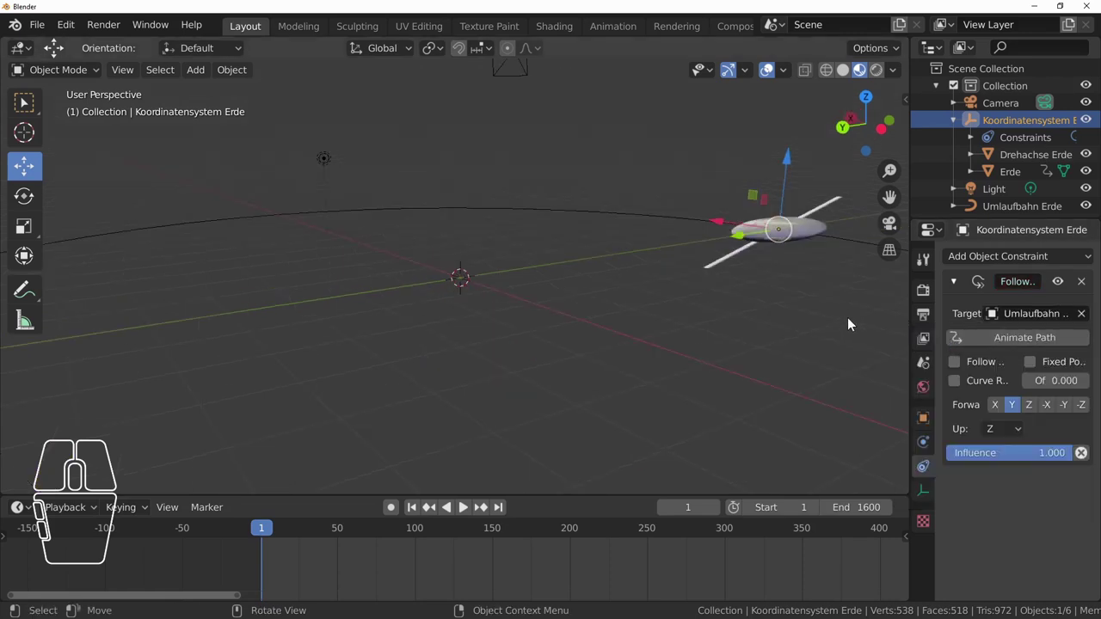
# - Set the Umlaufbahn Erde curve's scale to 10 in X, Y and Z
pyautogui.click(1029, 210)
pyautogui.click(927, 431)
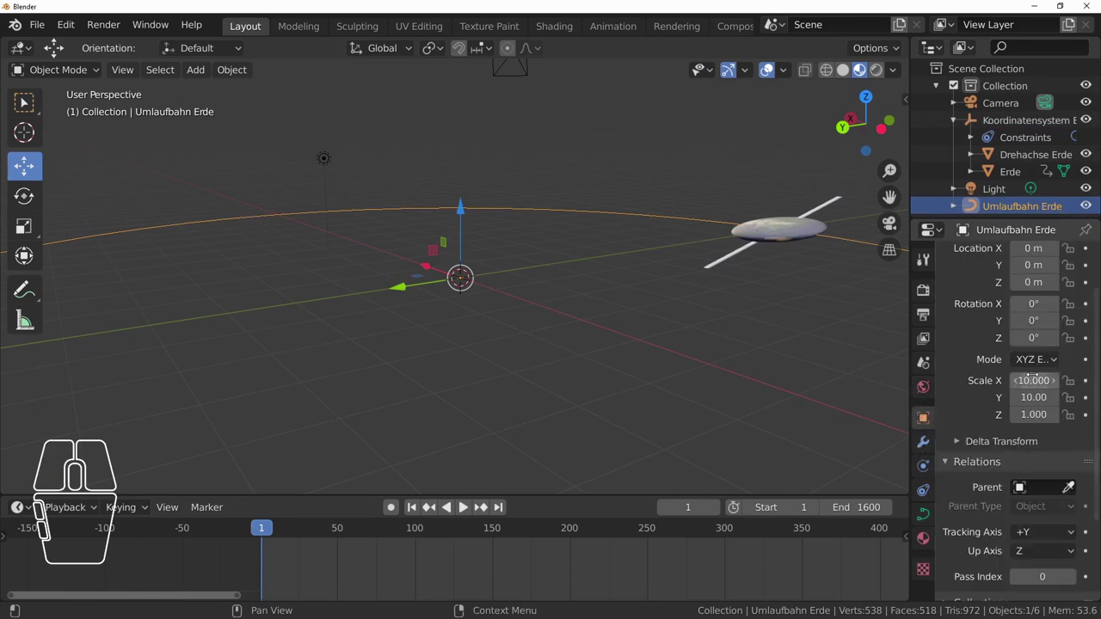
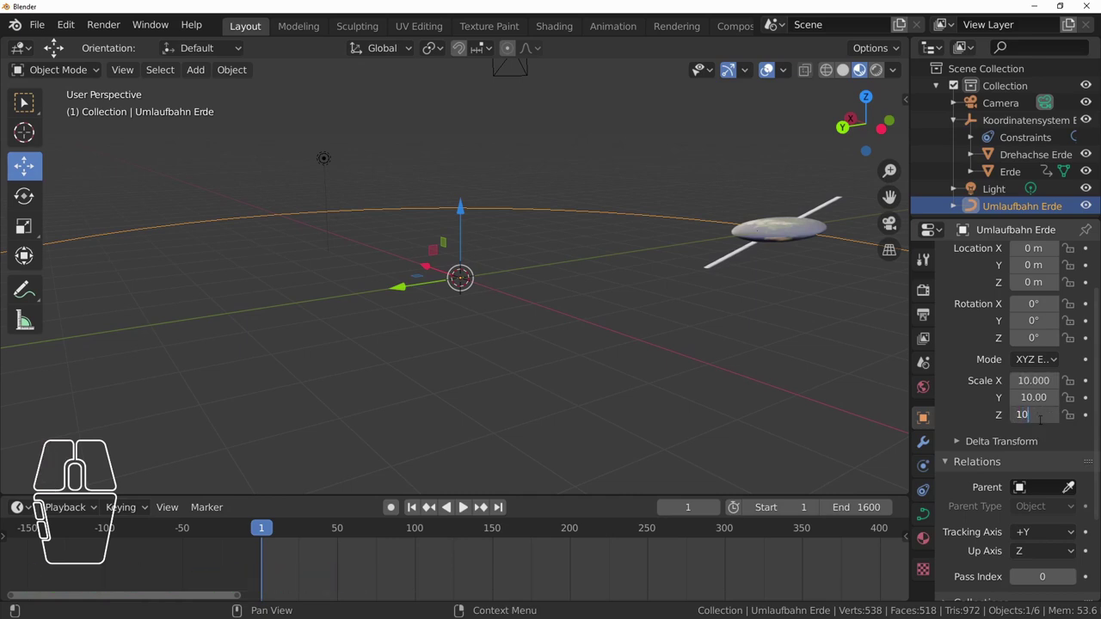
pyautogui.press('Return')
pyautogui.moveTo(800, 323); pyautogui.dragTo(772, 308)
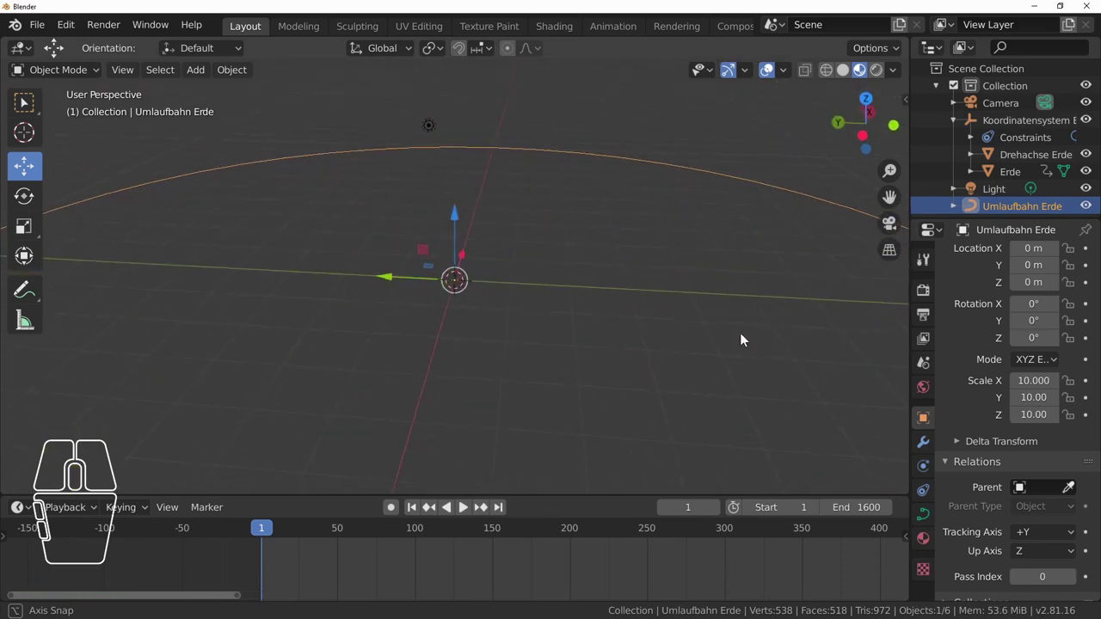
pyautogui.scroll(-3)
pyautogui.moveTo(779, 362); pyautogui.dragTo(751, 366)
pyautogui.scroll(-3)
pyautogui.moveTo(752, 362); pyautogui.dragTo(726, 341)
# - View the enlarged orbit from above and reselect the Umlaufbahn Erde curve
pyautogui.scroll(3)
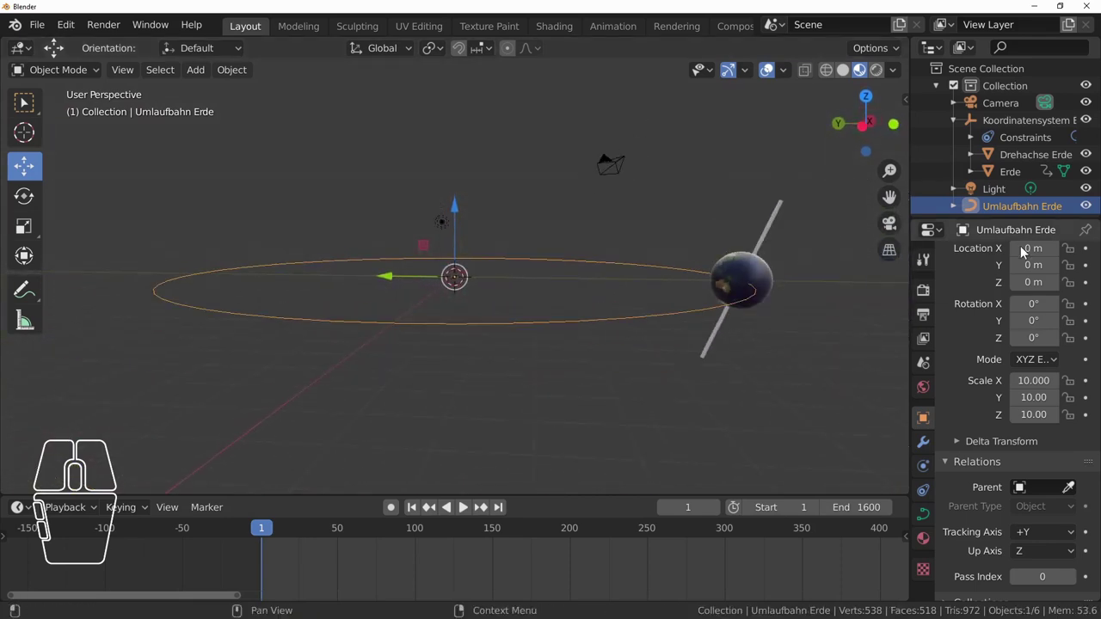
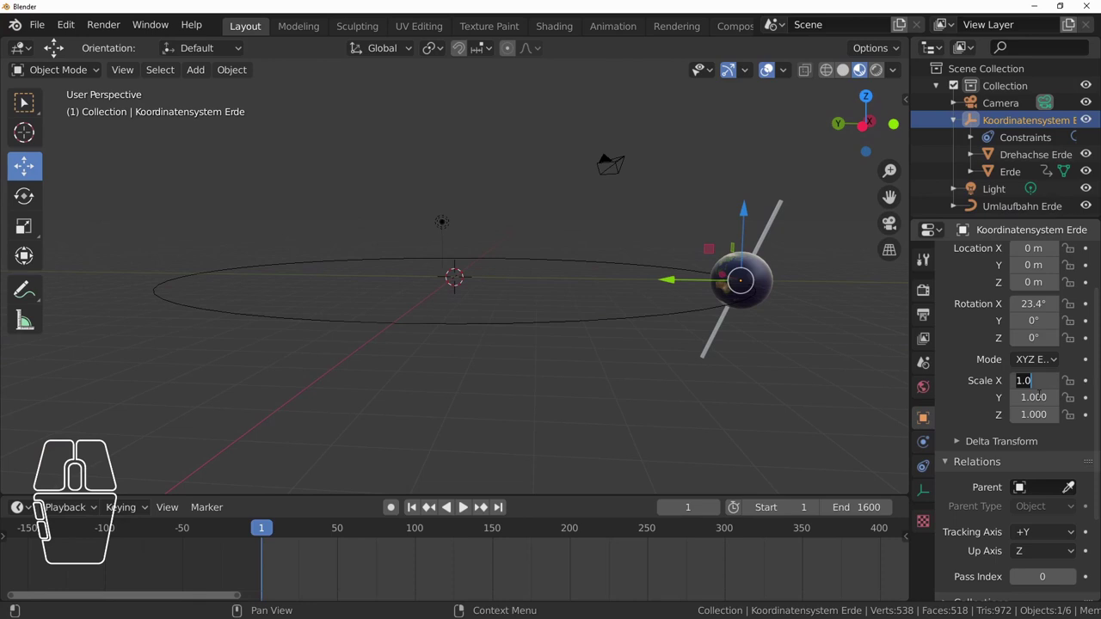
pyautogui.scroll(3)
pyautogui.scroll(-3)
pyautogui.moveTo(513, 330); pyautogui.dragTo(520, 341)
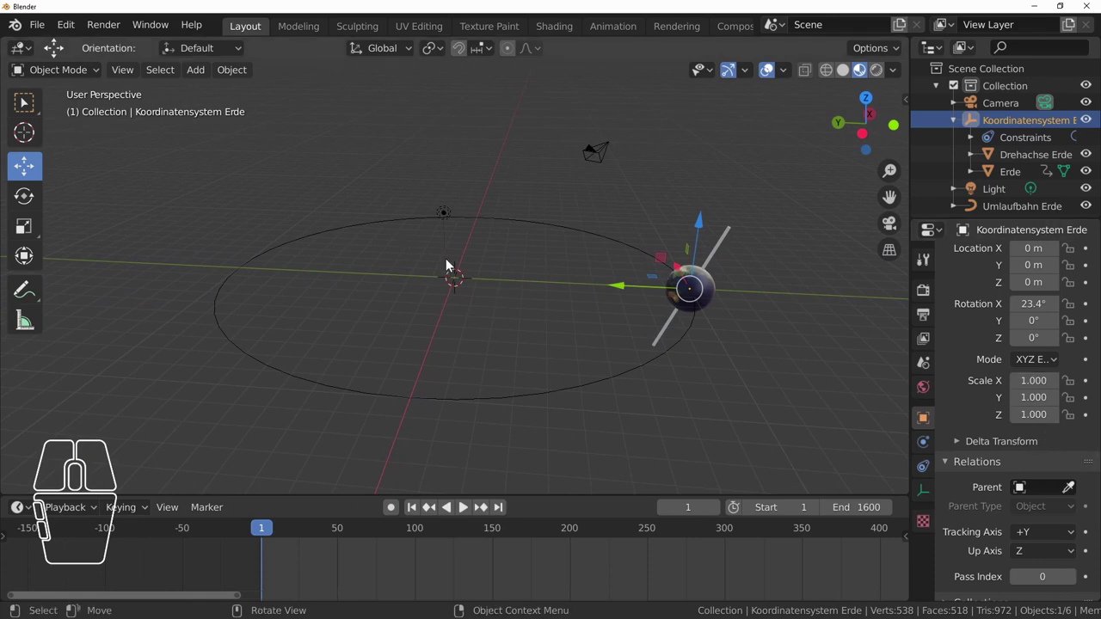
pyautogui.moveTo(508, 313); pyautogui.dragTo(1021, 207)
pyautogui.click(1021, 206)
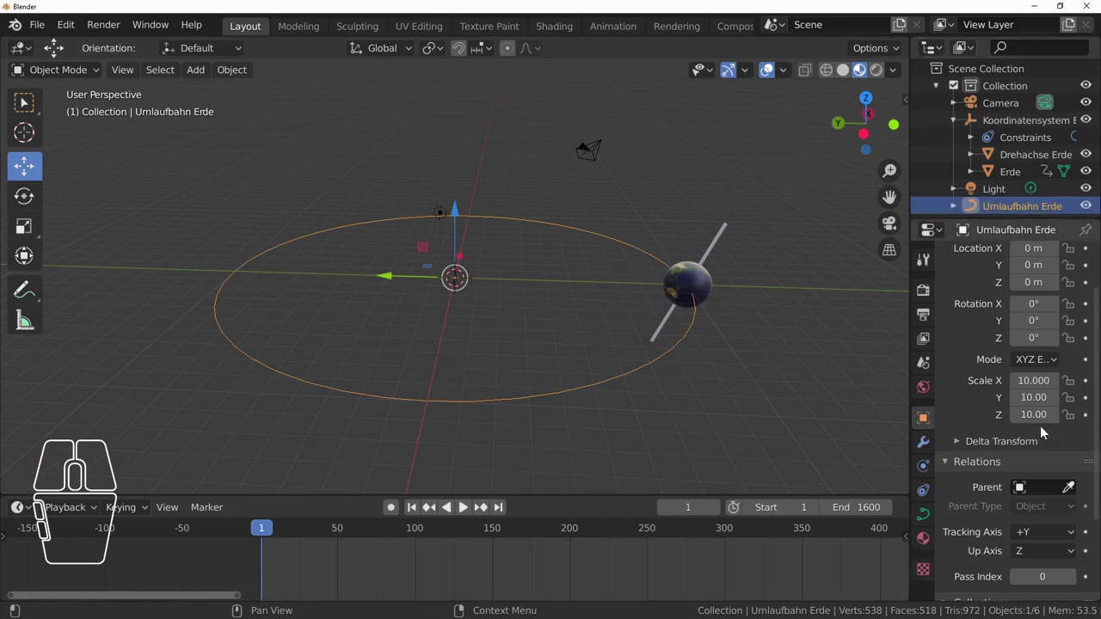
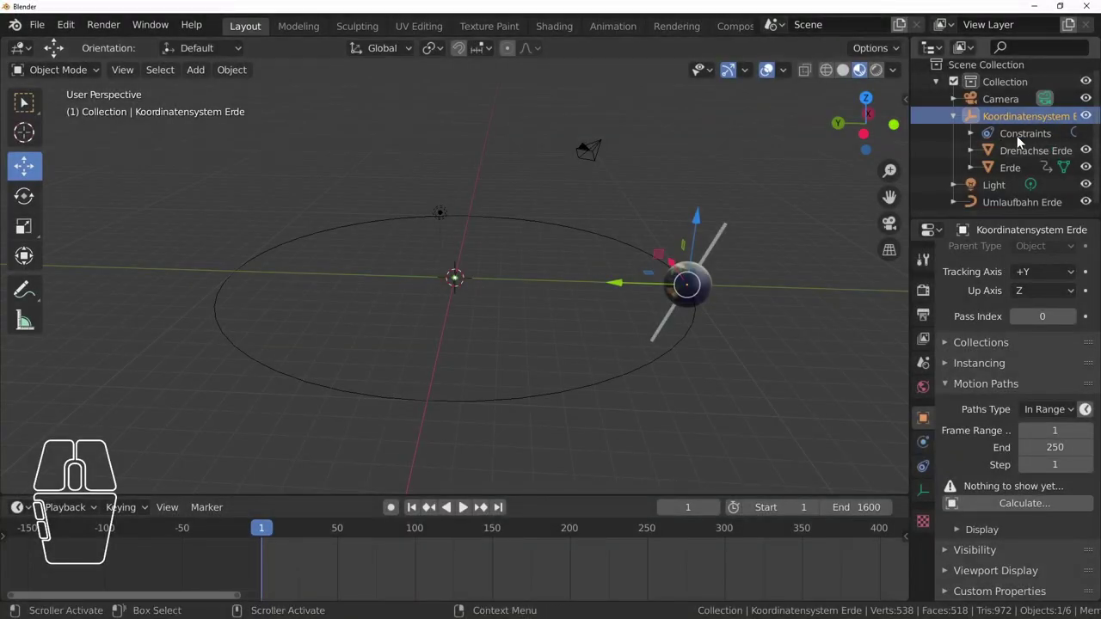
# - Enable Animate Path on the Follow Path constraint and set the motion path end to frame 1600
pyautogui.click(937, 471)
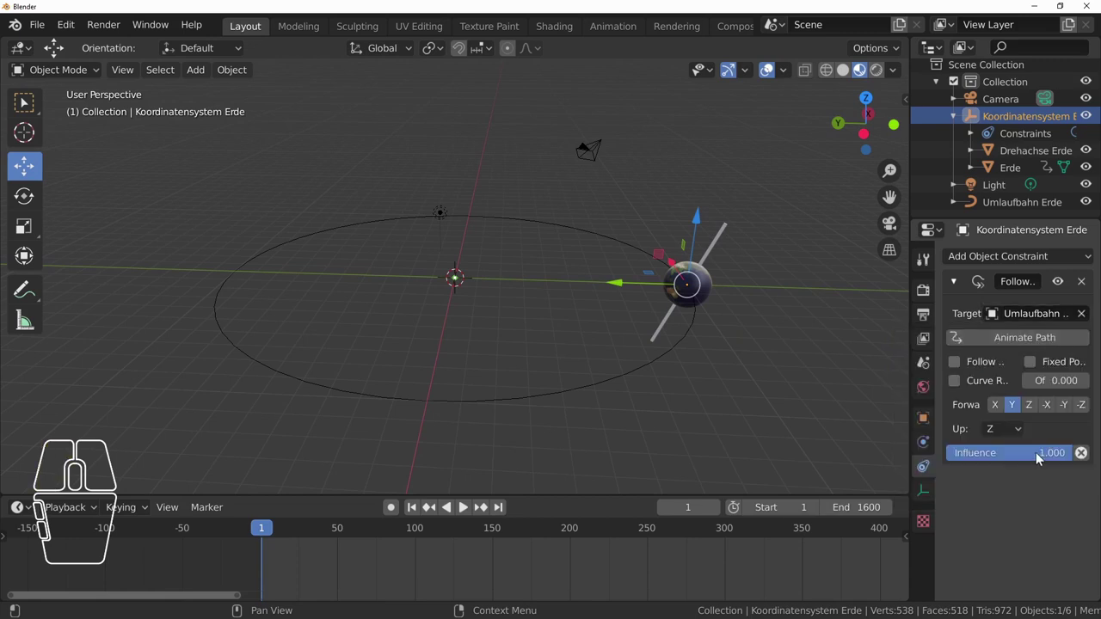
pyautogui.click(1034, 345)
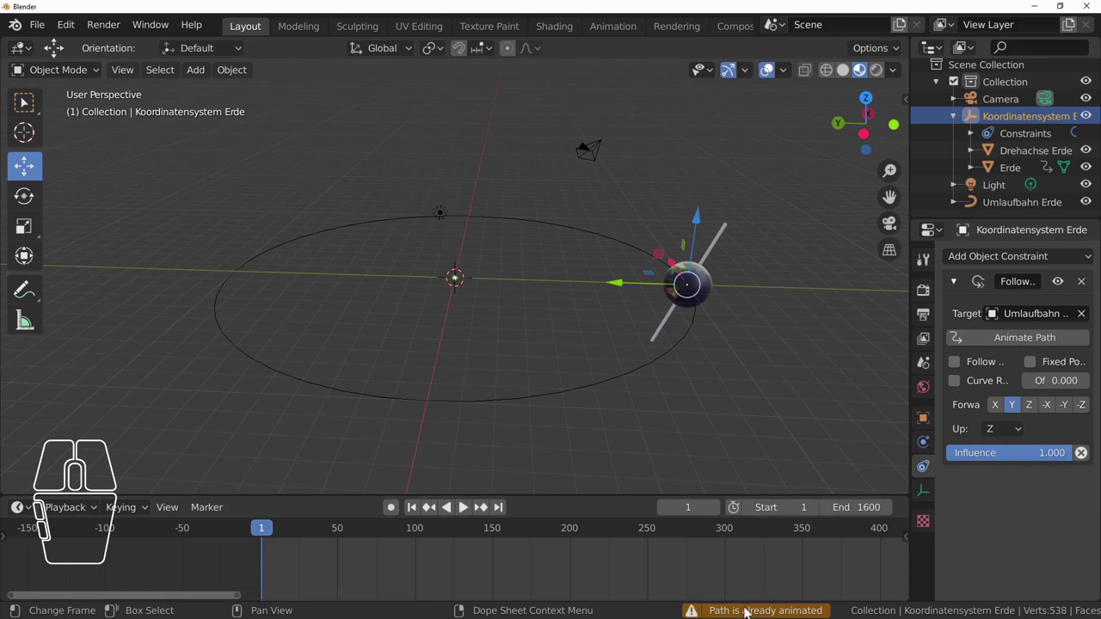
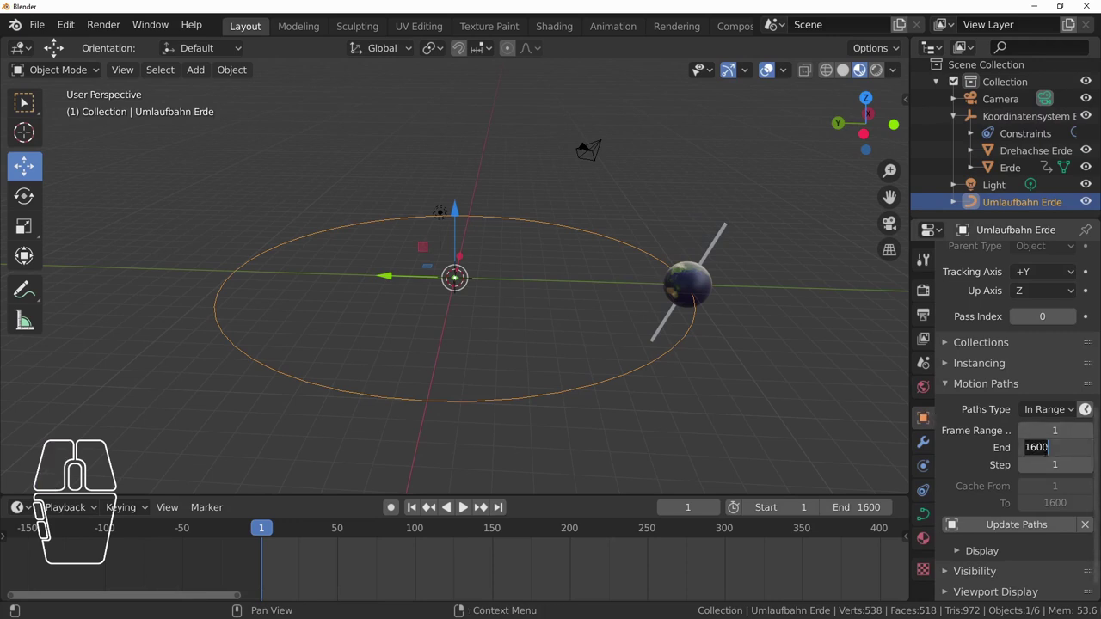
pyautogui.press('KP_2')
pyautogui.press('KP_5')
pyautogui.press('KP_0')
pyautogui.press('Return')
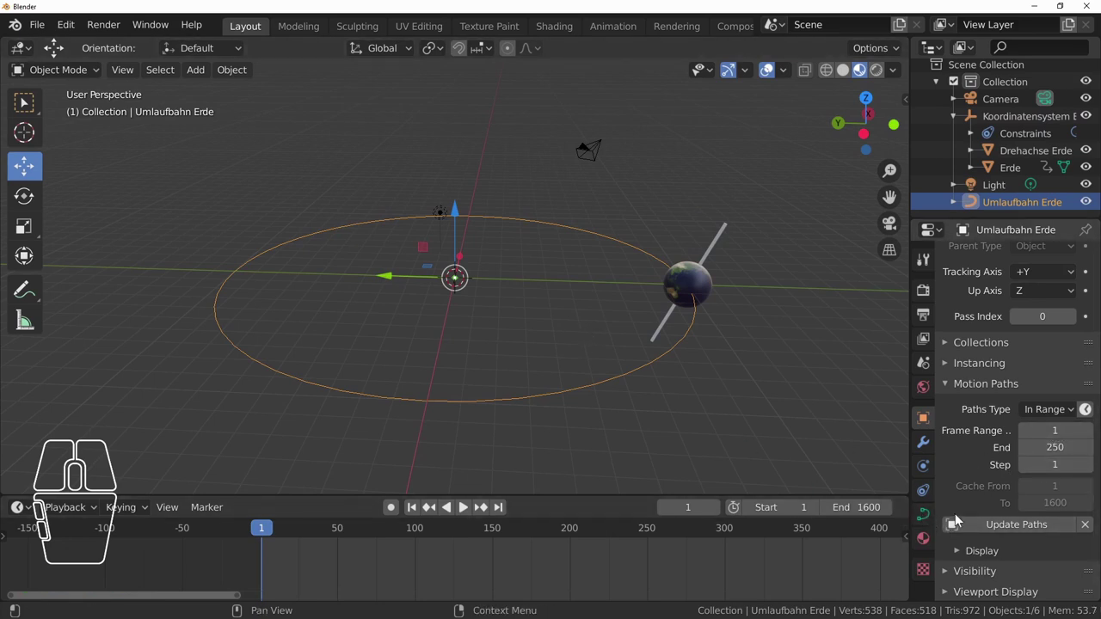
# - Show the Umlaufbahn Erde curve's data settings
pyautogui.click(928, 522)
pyautogui.scroll(-3)
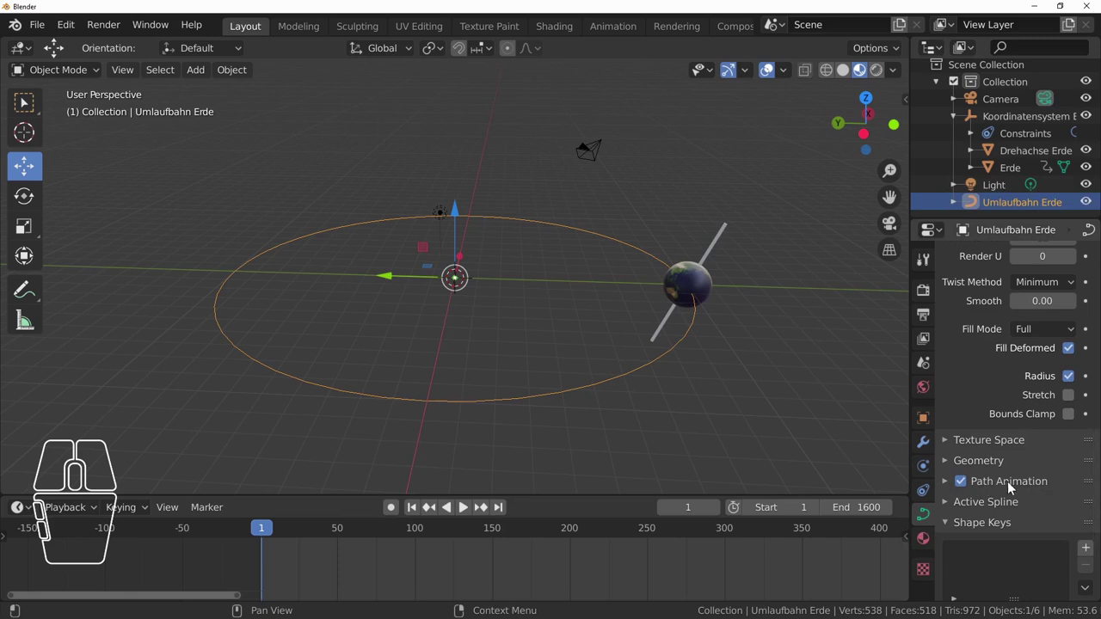
# - Set the curve's Path Animation Frames to 1600 for one orbit
pyautogui.click(950, 485)
pyautogui.scroll(-3)
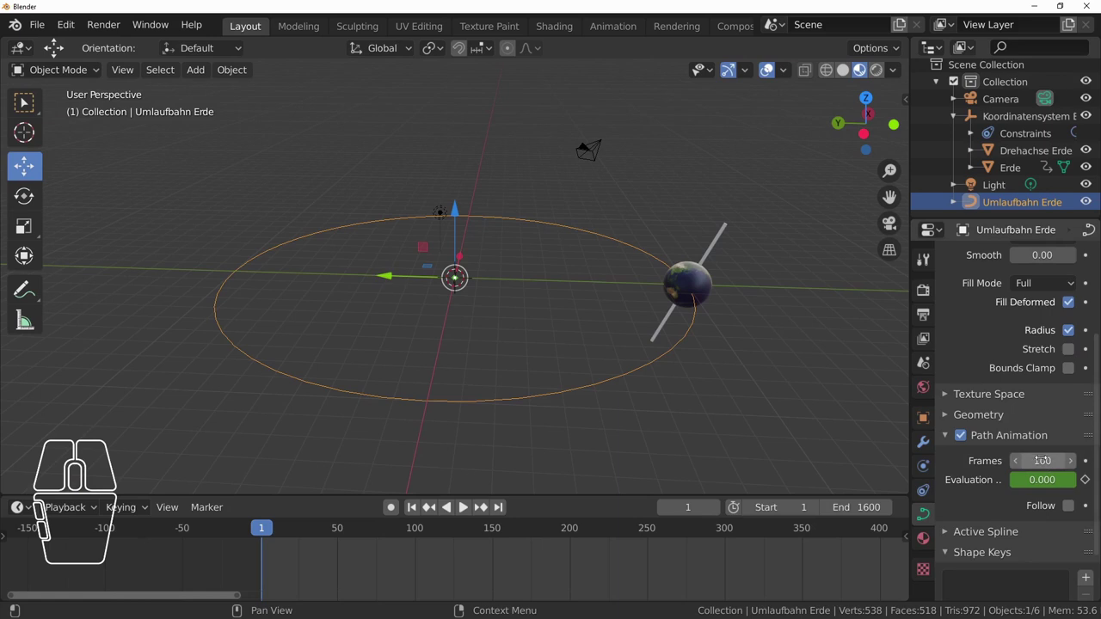
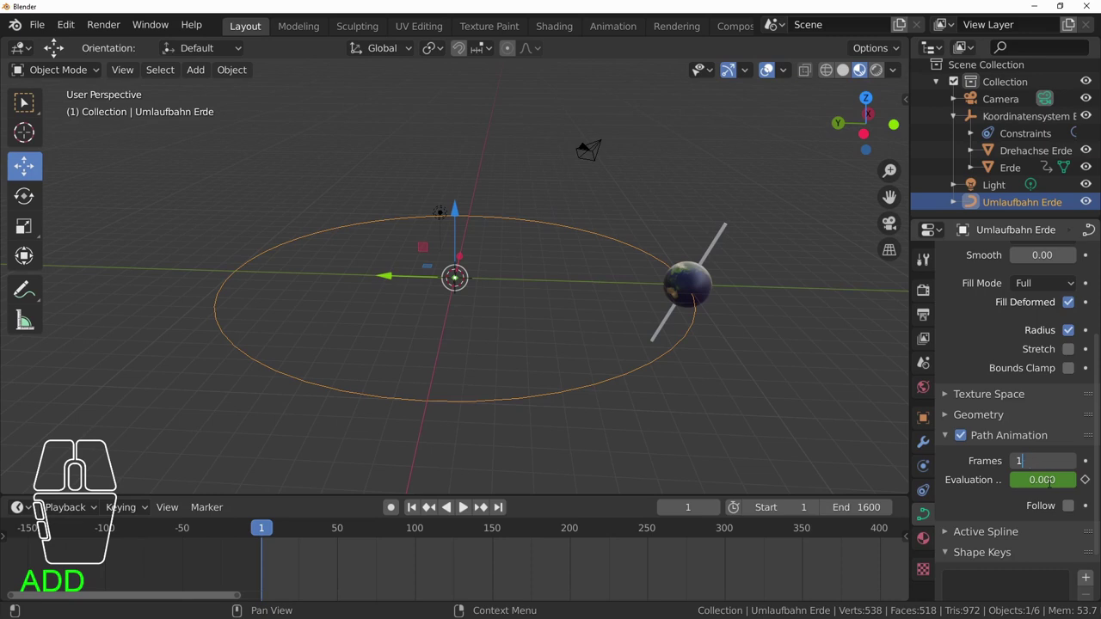
pyautogui.press('KP_6')
pyautogui.press('KP_0')
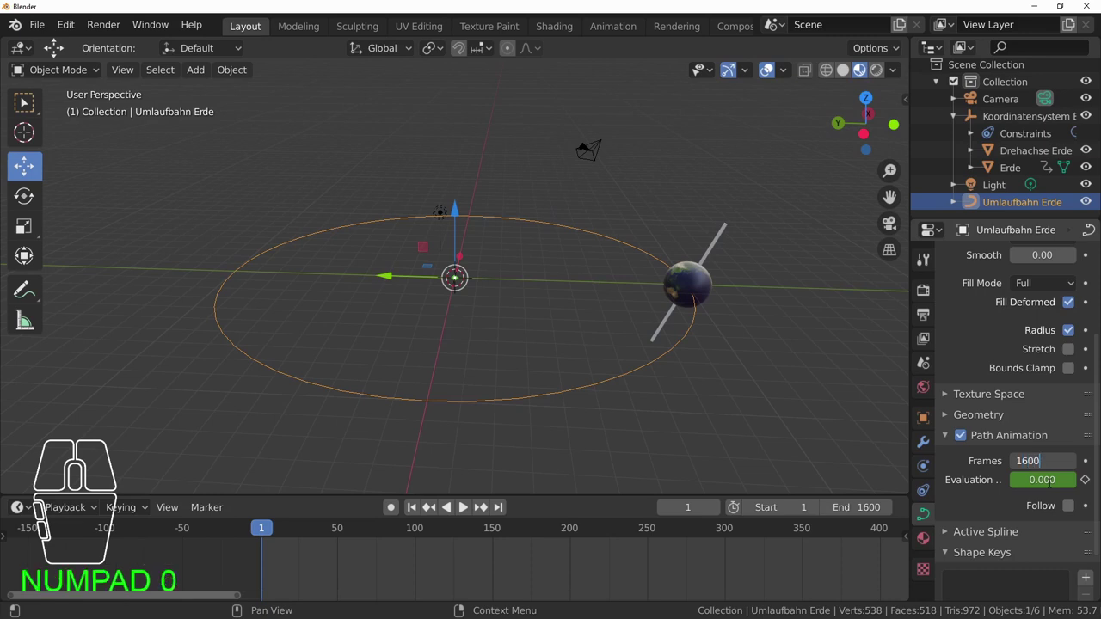
pyautogui.press('Return')
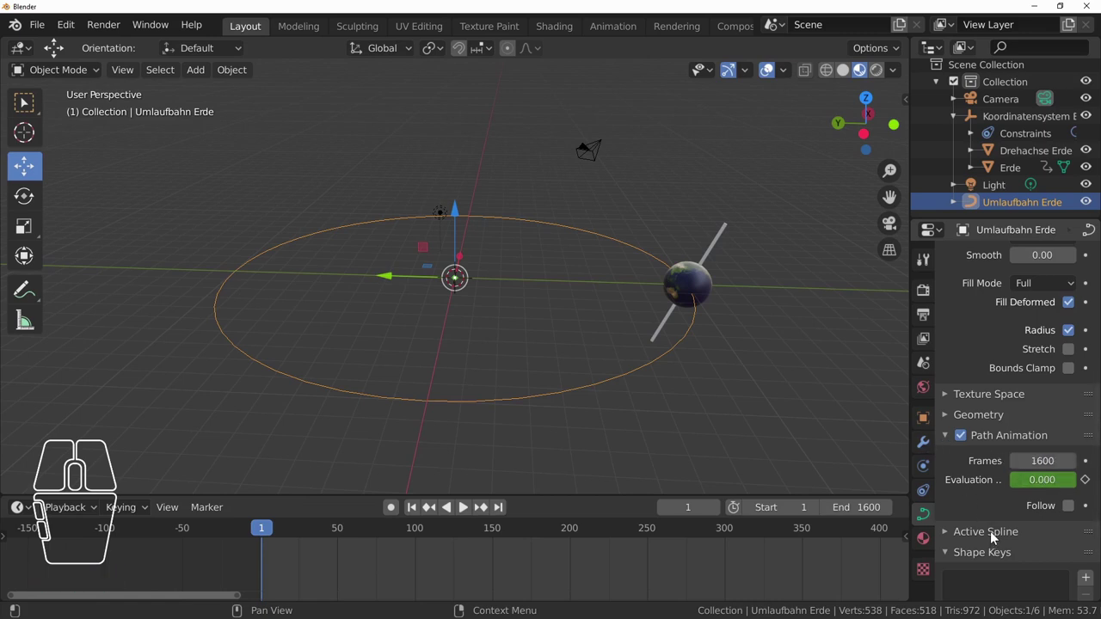
# - Preview the Earth travelling along the orbit, then return to frame 1
pyautogui.click(463, 513)
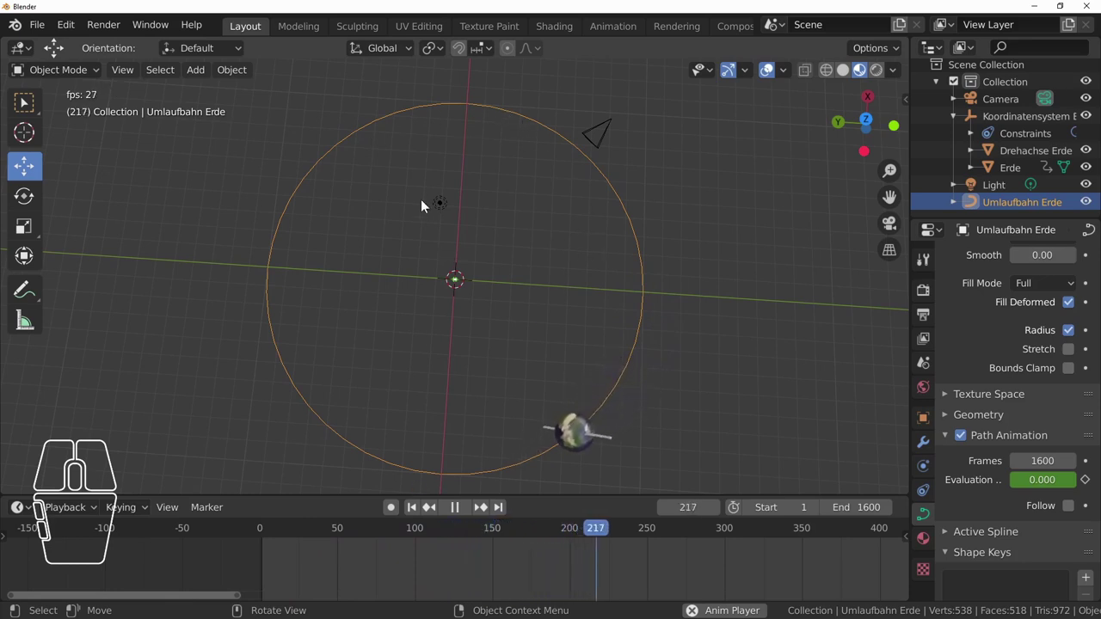
pyautogui.click(423, 516)
pyautogui.click(455, 517)
pyautogui.click(419, 512)
pyautogui.moveTo(503, 418); pyautogui.dragTo(486, 369)
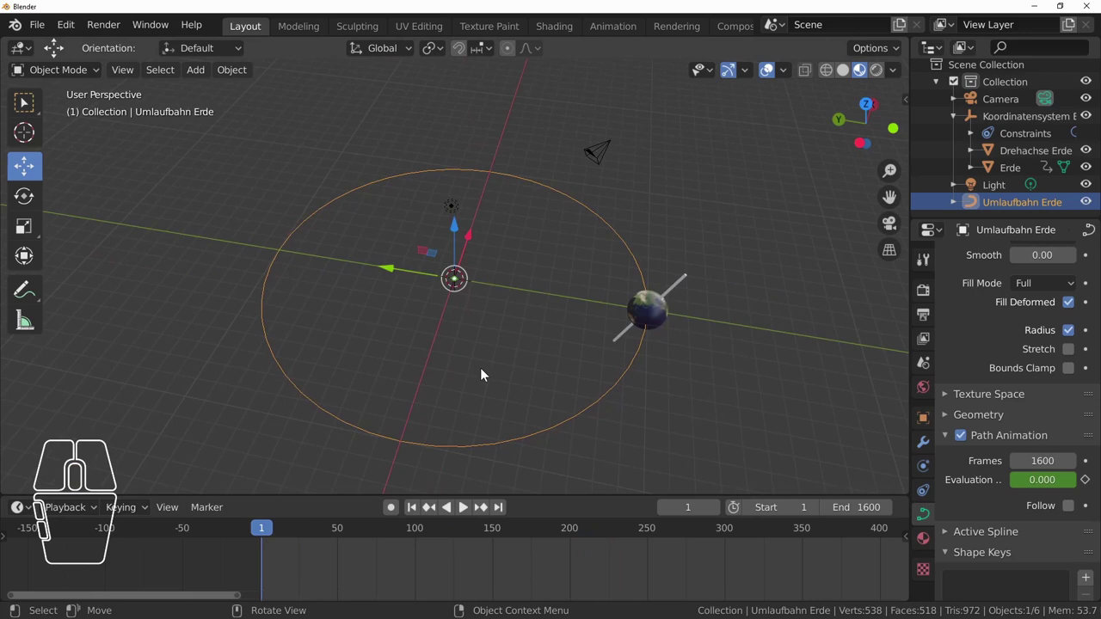
pyautogui.scroll(3)
pyautogui.scroll(-3)
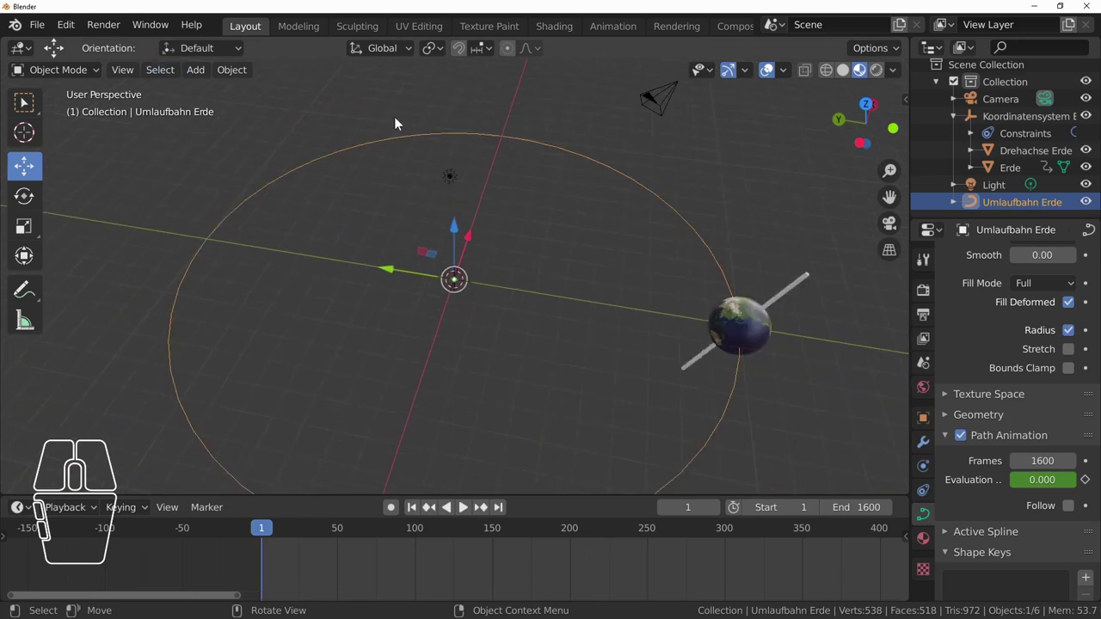
# - Add a UV sphere at the scene centre and set its width to 4 m
pyautogui.click(197, 73)
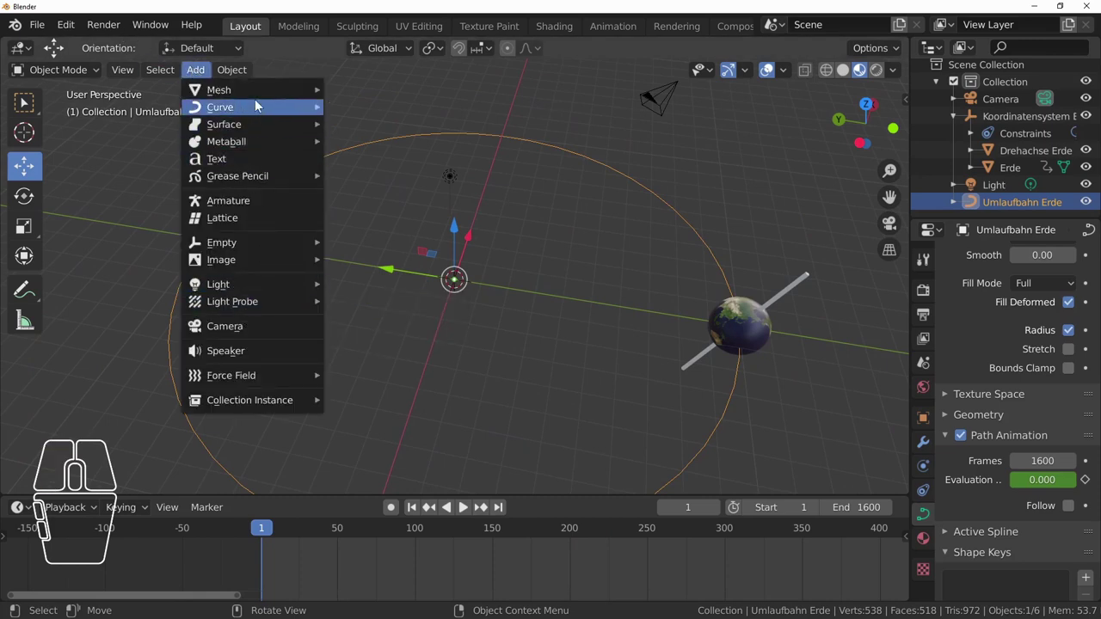
pyautogui.click(377, 142)
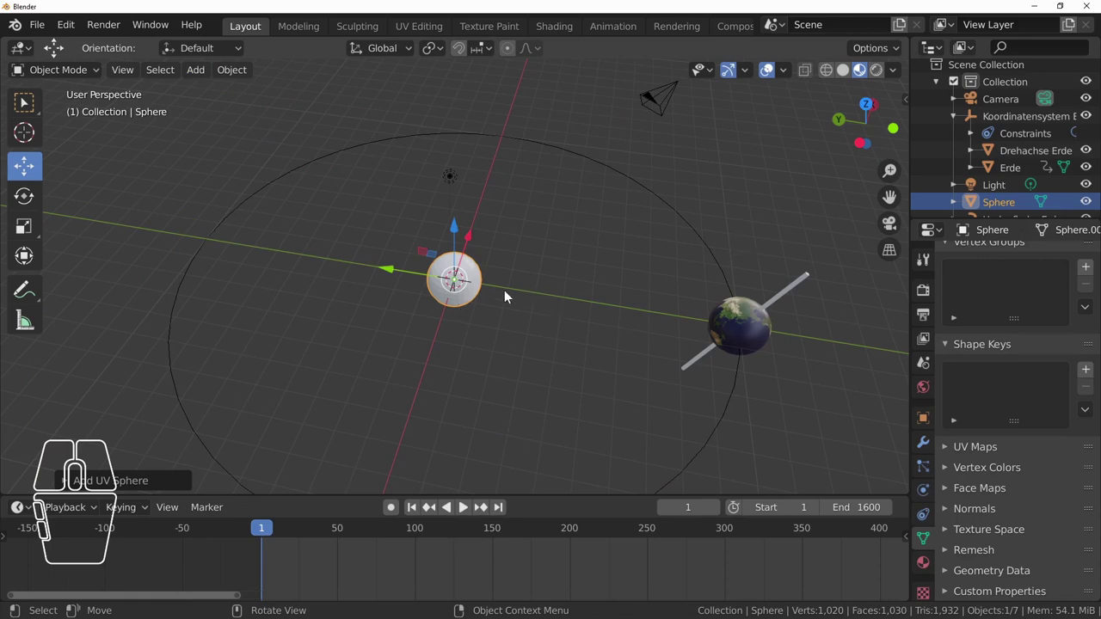
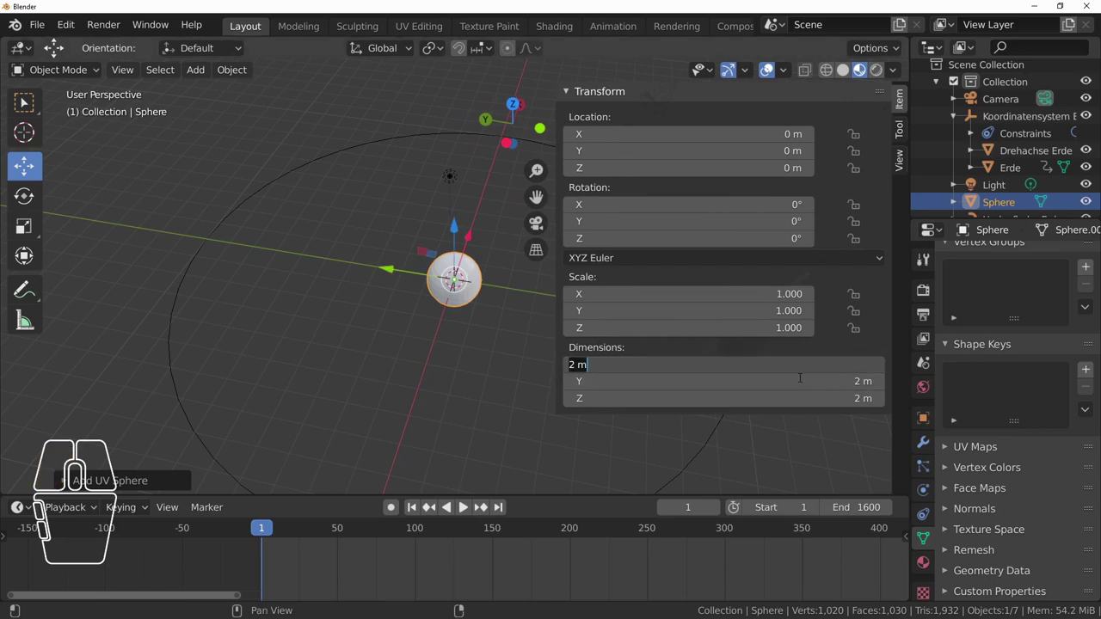
pyautogui.press('4')
pyautogui.press('Return')
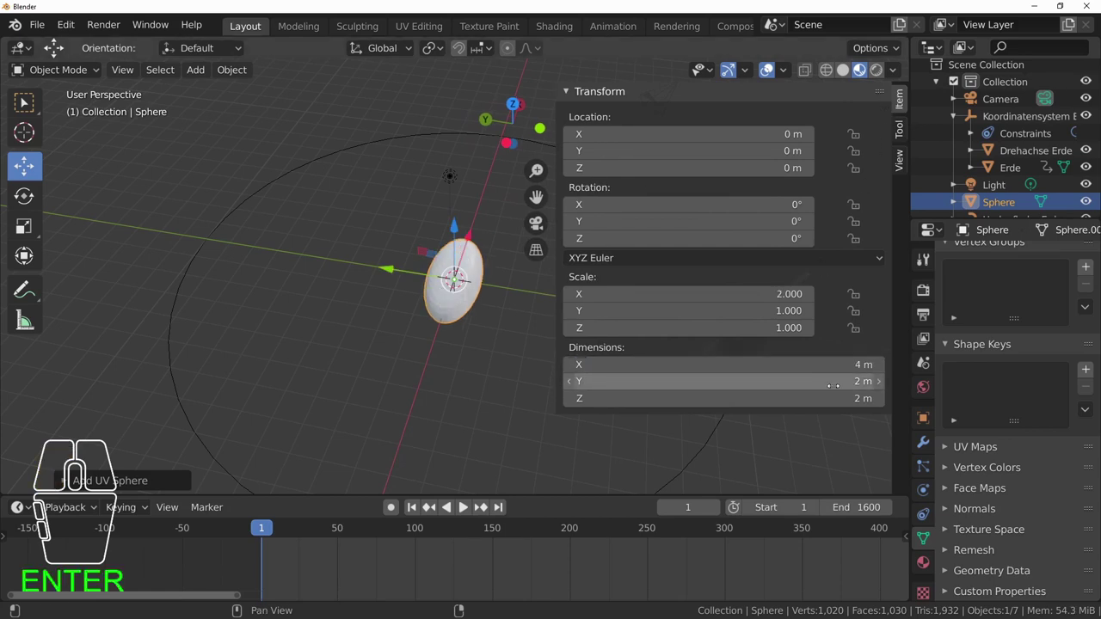
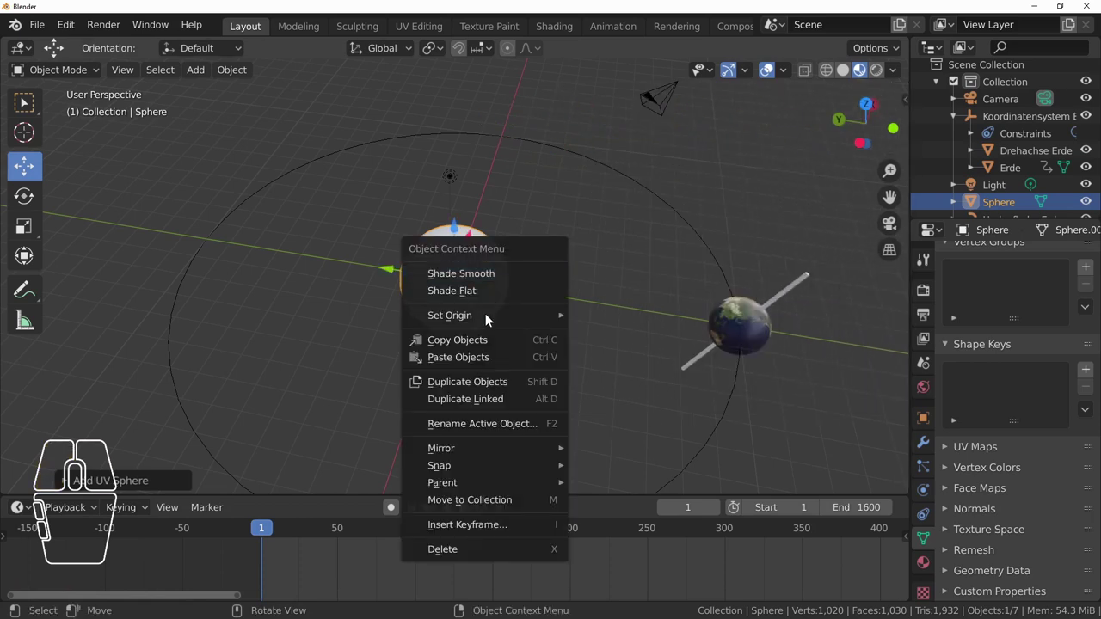
# - Scale the sphere uniformly to twice its size and show its empty material settings
pyautogui.click(509, 278)
pyautogui.moveTo(566, 360); pyautogui.dragTo(491, 323)
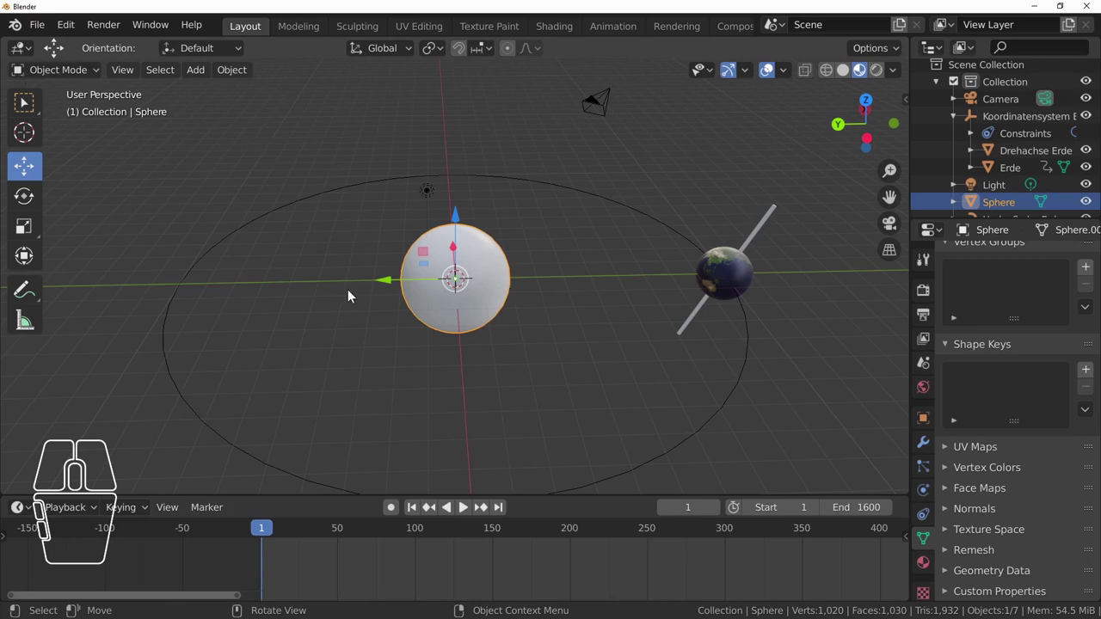
pyautogui.scroll(-3)
pyautogui.click(930, 571)
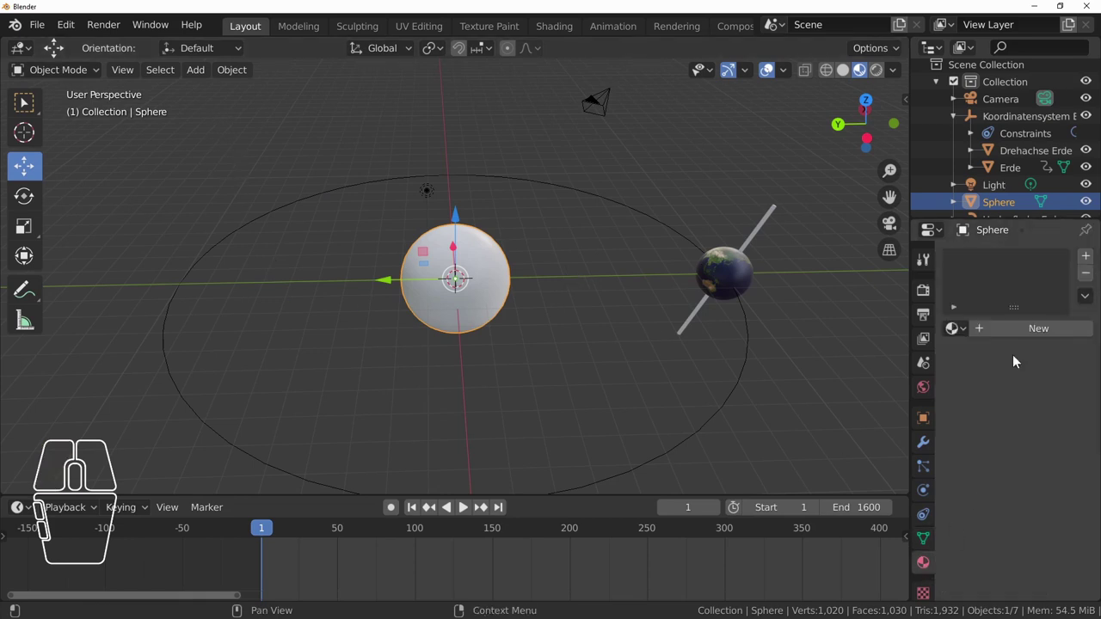
# - Give the sphere a new material and show its nodes in the Shader Editor
pyautogui.click(1024, 332)
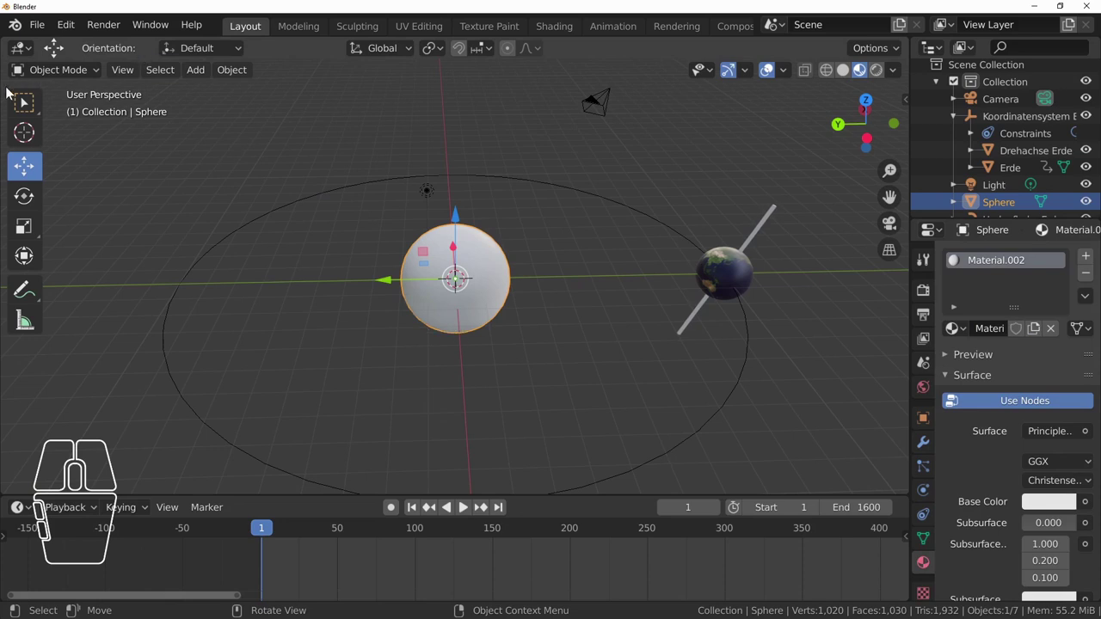
pyautogui.click(40, 73)
pyautogui.click(32, 53)
pyautogui.click(88, 171)
pyautogui.moveTo(264, 259); pyautogui.dragTo(359, 142)
# - Add an Image Texture node and bring up the file browser to choose its image
pyautogui.click(207, 54)
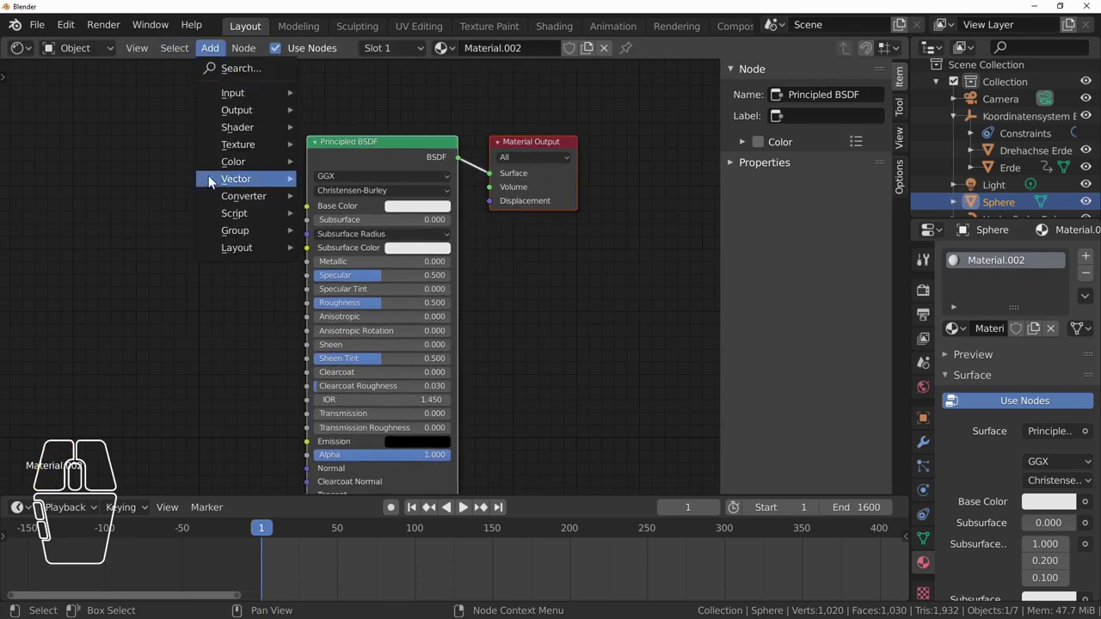
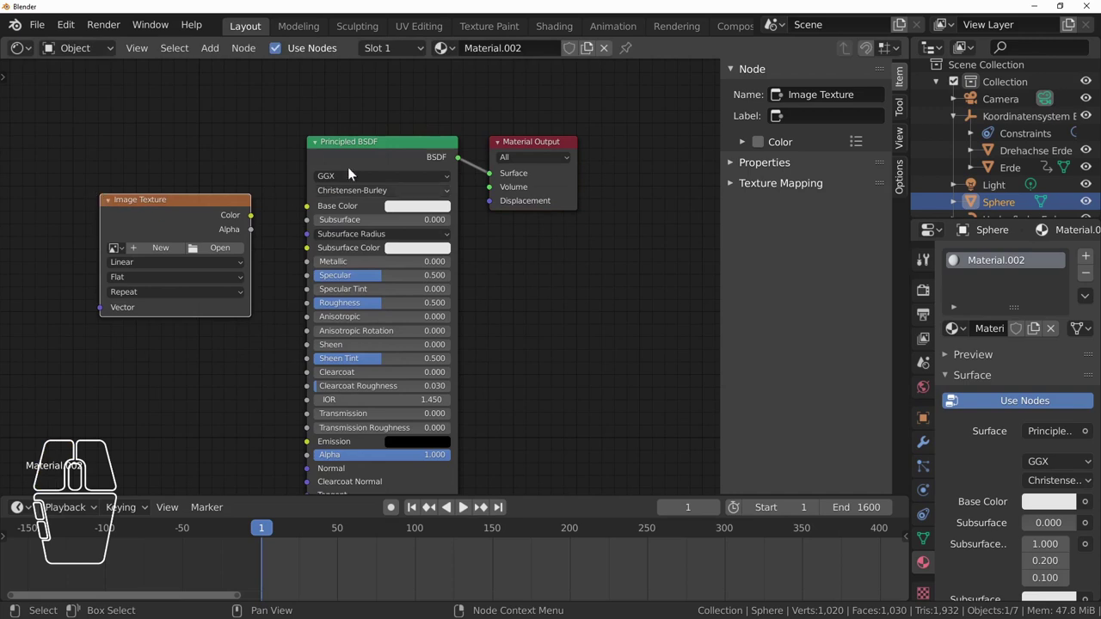
pyautogui.click(210, 254)
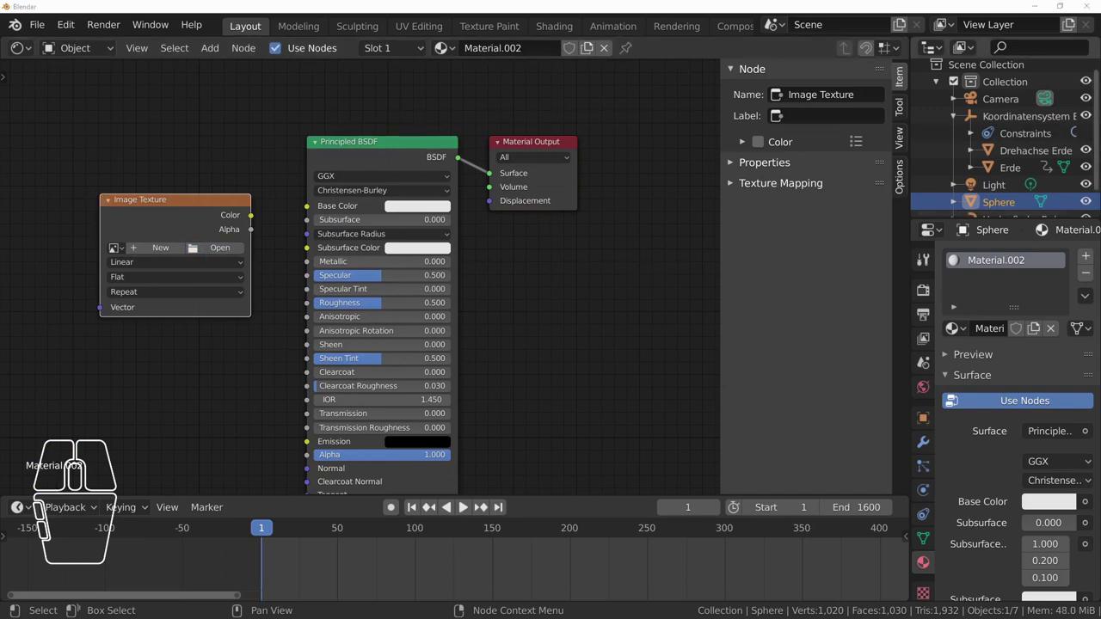
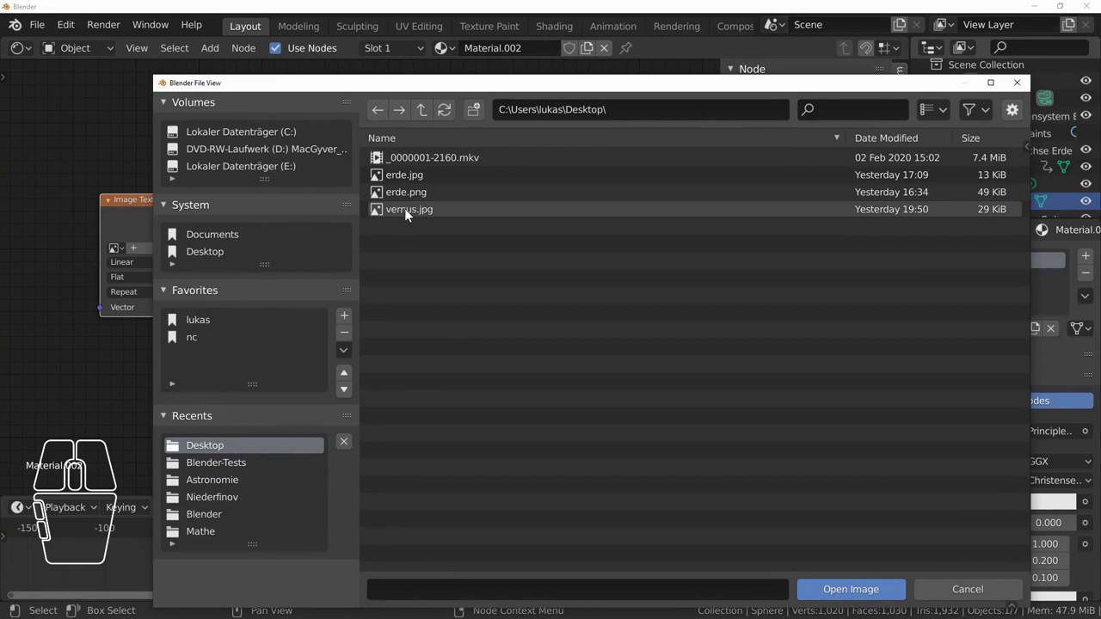
# - Load venus.jpg into the texture node and wire its Color into the Principled BSDF's Base Color
pyautogui.click(409, 216)
pyautogui.click(884, 598)
pyautogui.moveTo(180, 202); pyautogui.dragTo(122, 161)
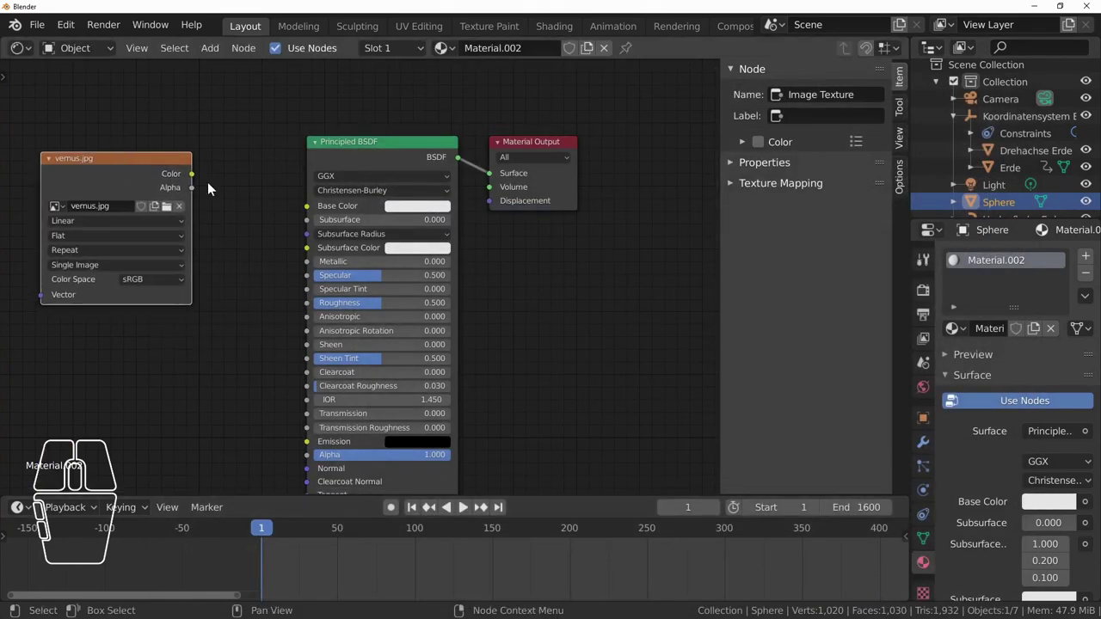
pyautogui.moveTo(195, 179); pyautogui.dragTo(257, 181)
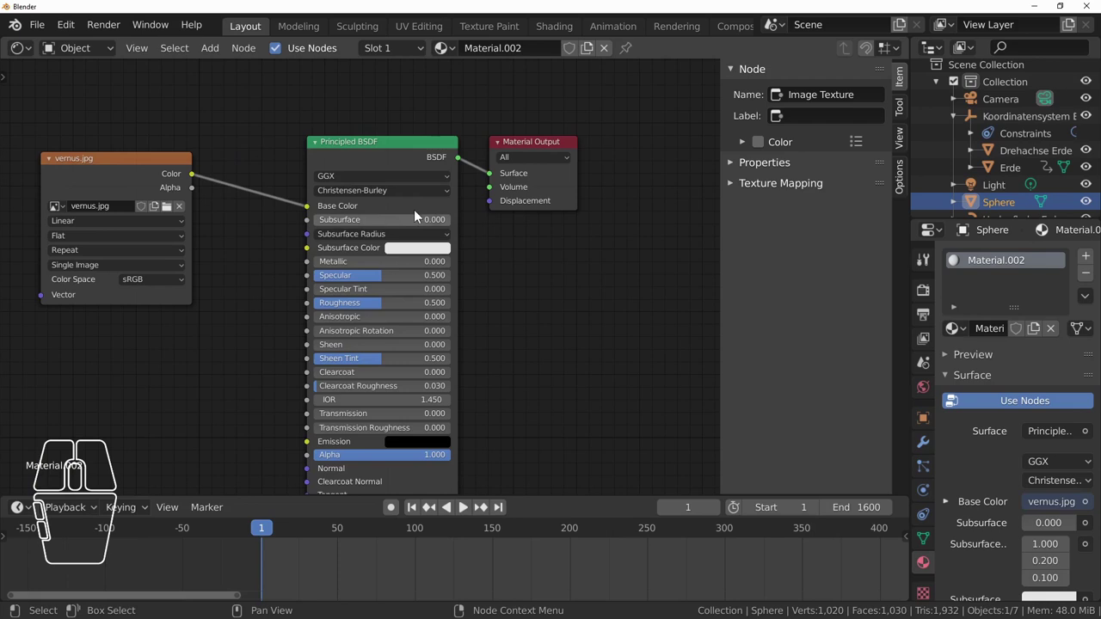
# - Rename the textured sphere object to Sonne in the Outliner
pyautogui.doubleClick(1023, 207)
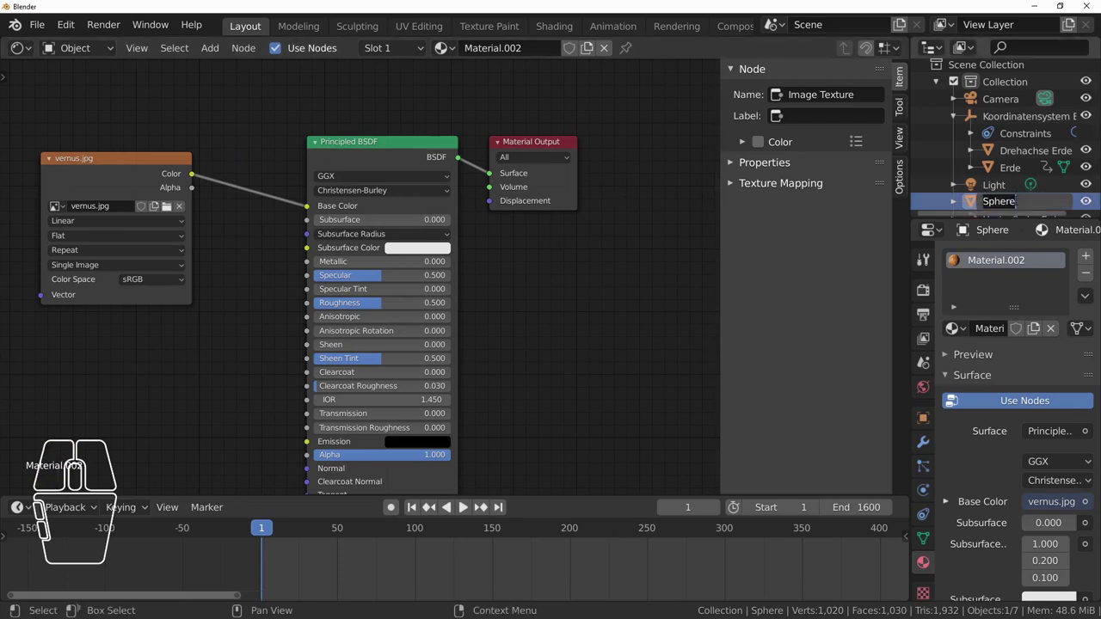
pyautogui.press('shift+s')
pyautogui.press('n')
pyautogui.press('e')
pyautogui.press('Return')
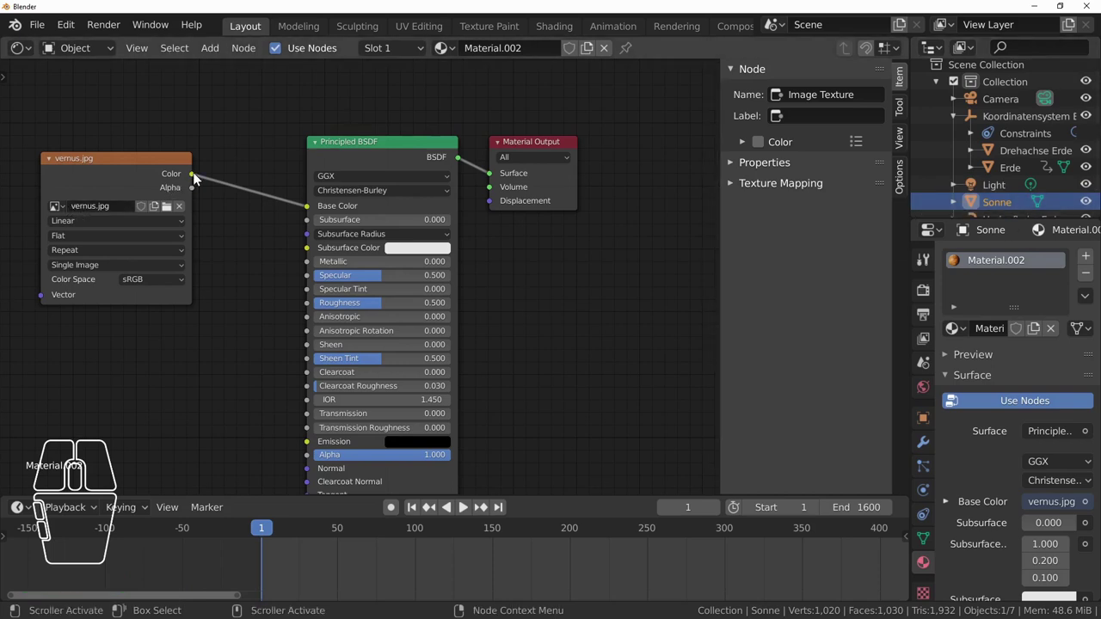
# - Link the venus colour to another BSDF input and return the area to the 3D Viewport
pyautogui.click(200, 179)
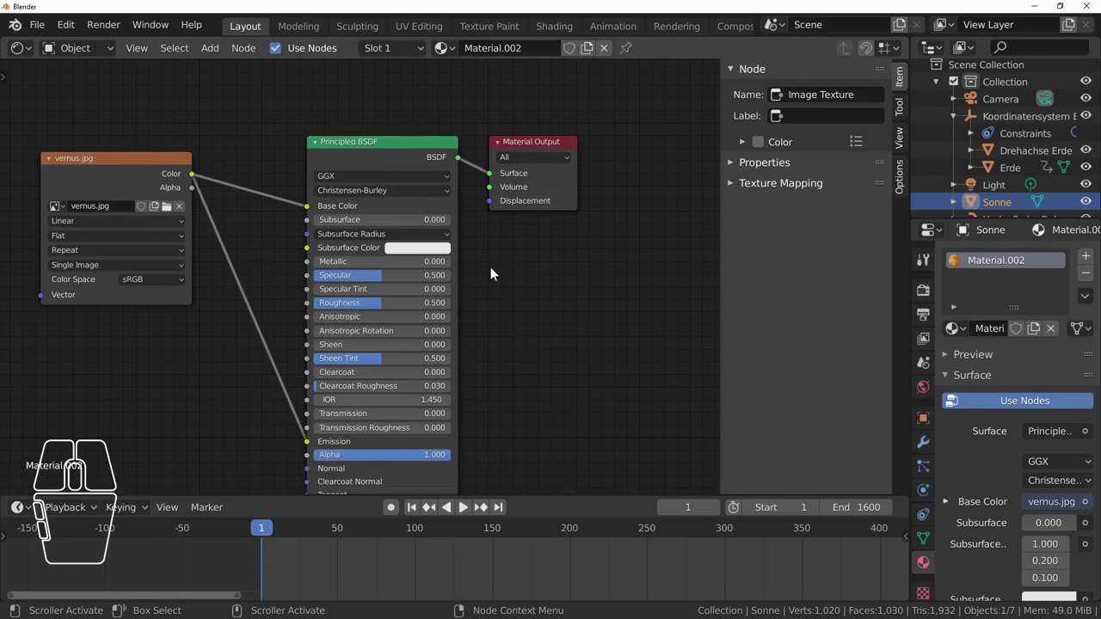
pyautogui.click(31, 50)
pyautogui.click(55, 113)
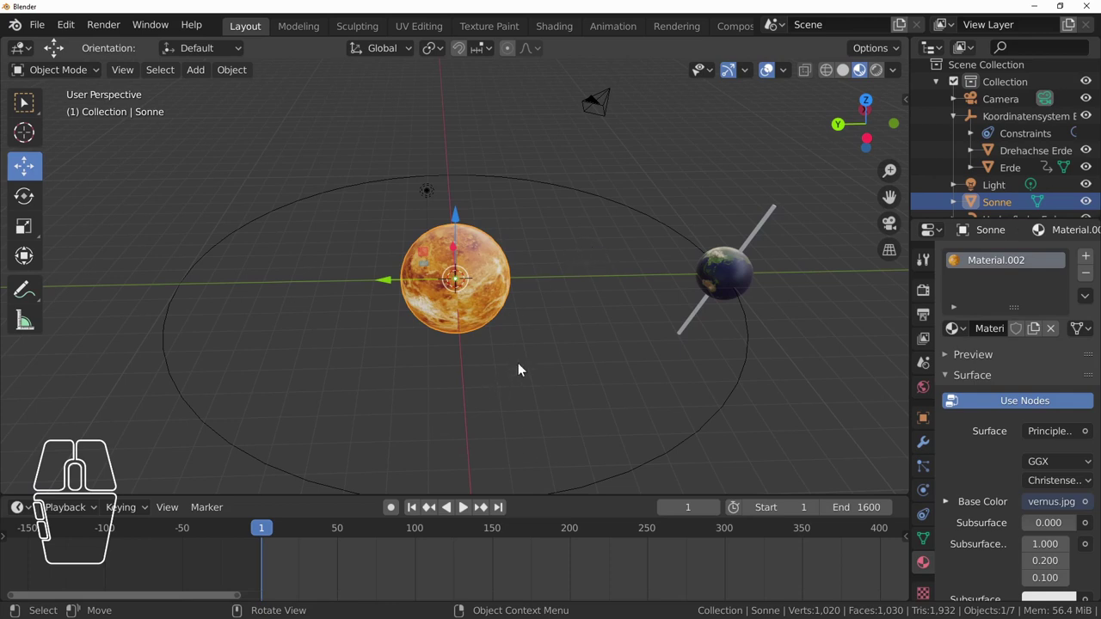
# - In Sonne's object properties, set Rotation Z to 360° at frame 1600 and keyframe it
pyautogui.click(925, 423)
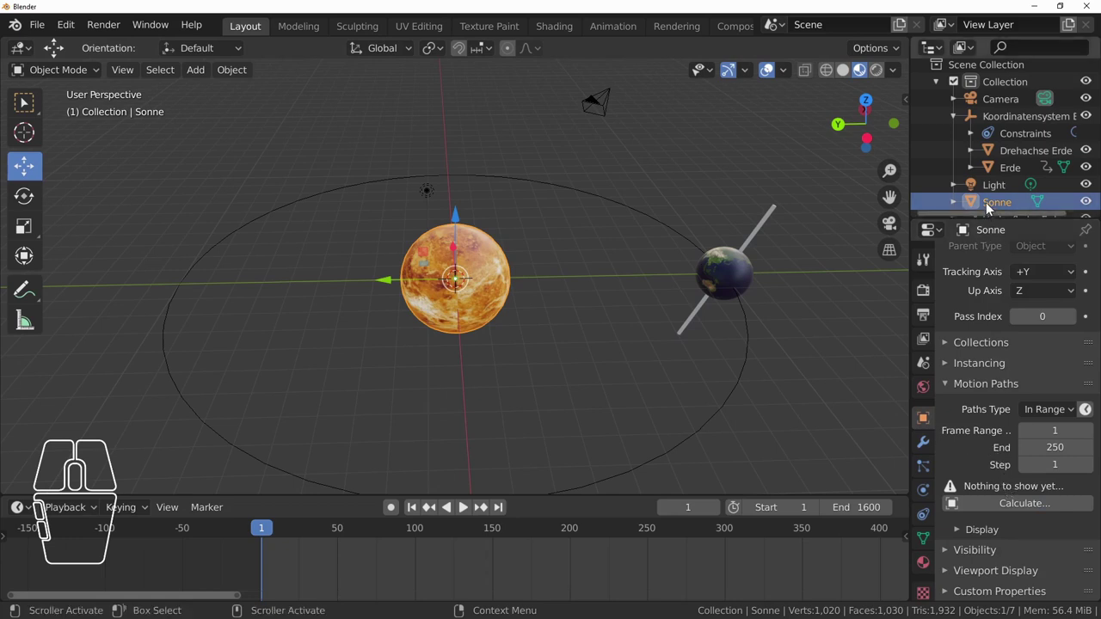
pyautogui.scroll(-3)
pyautogui.scroll(3)
pyautogui.scroll(-3)
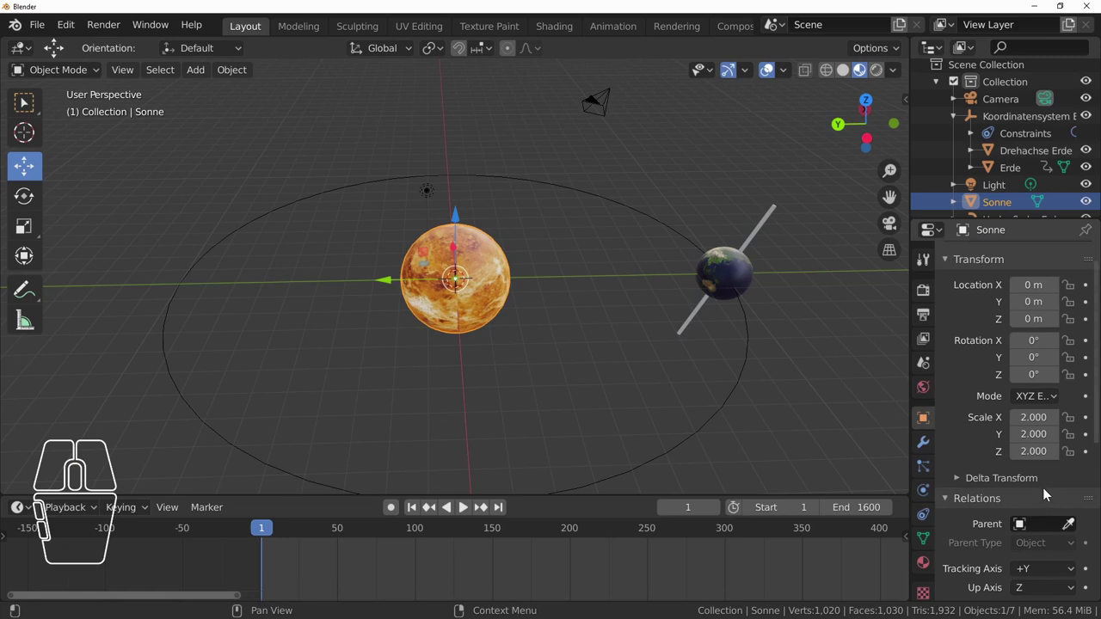
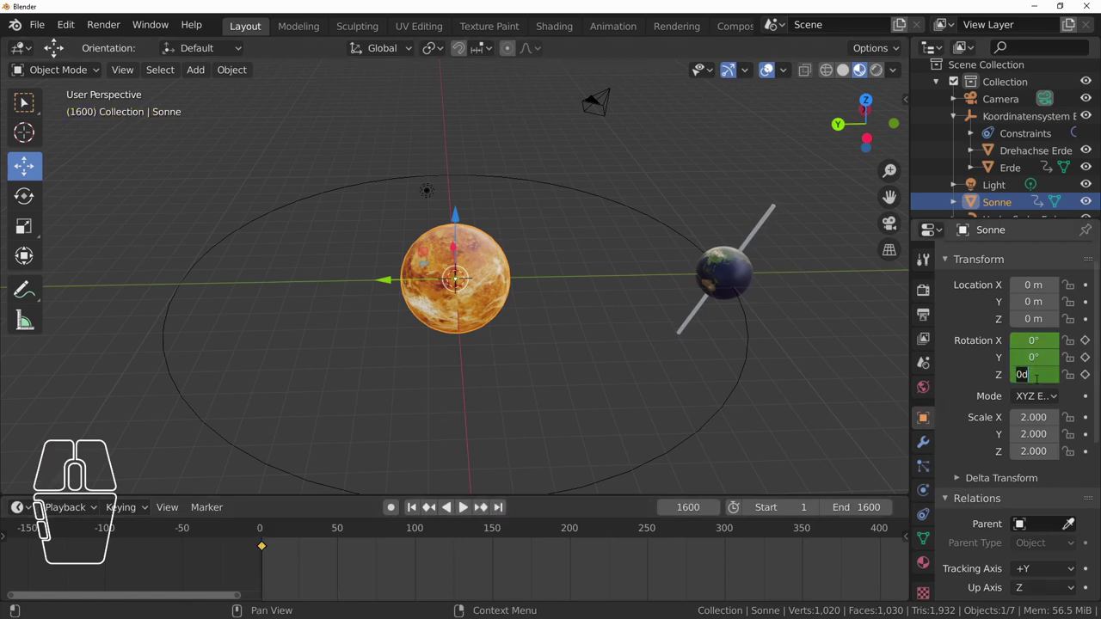
pyautogui.press('KP_3')
pyautogui.press('KP_6')
pyautogui.press('KP_0')
pyautogui.press('Return')
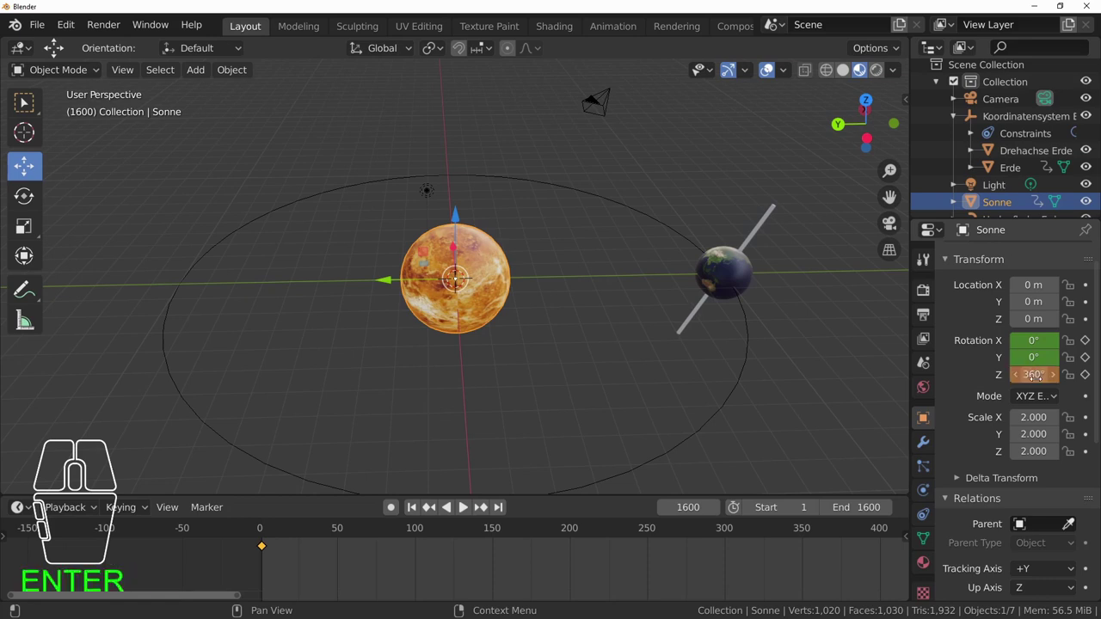
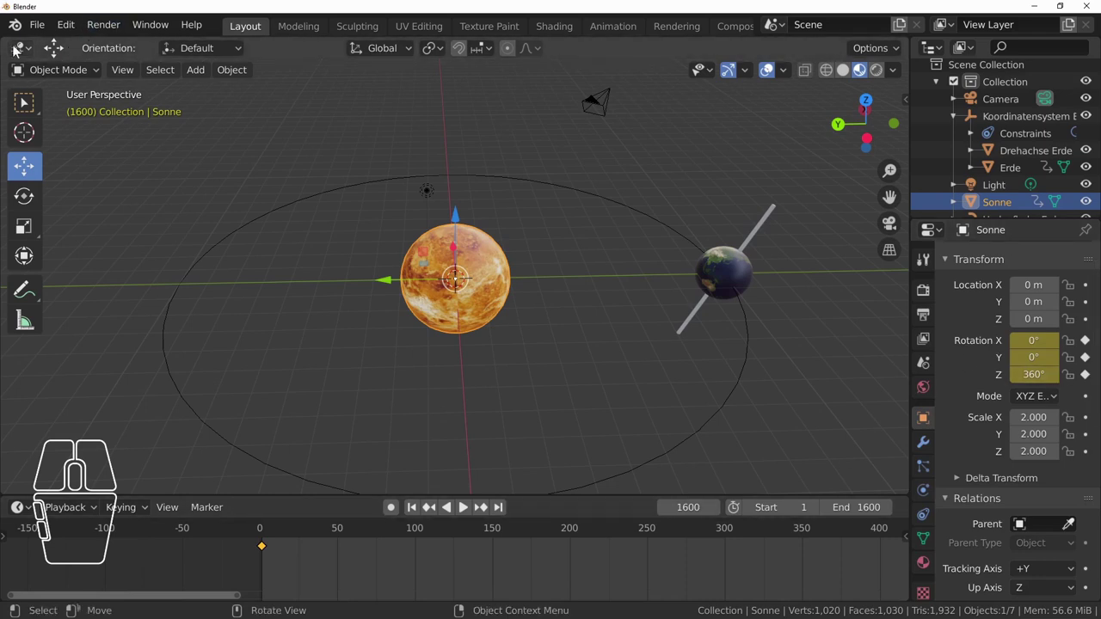
# - In the Graph Editor, set the sun's rotation keyframes to Linear interpolation
pyautogui.click(23, 54)
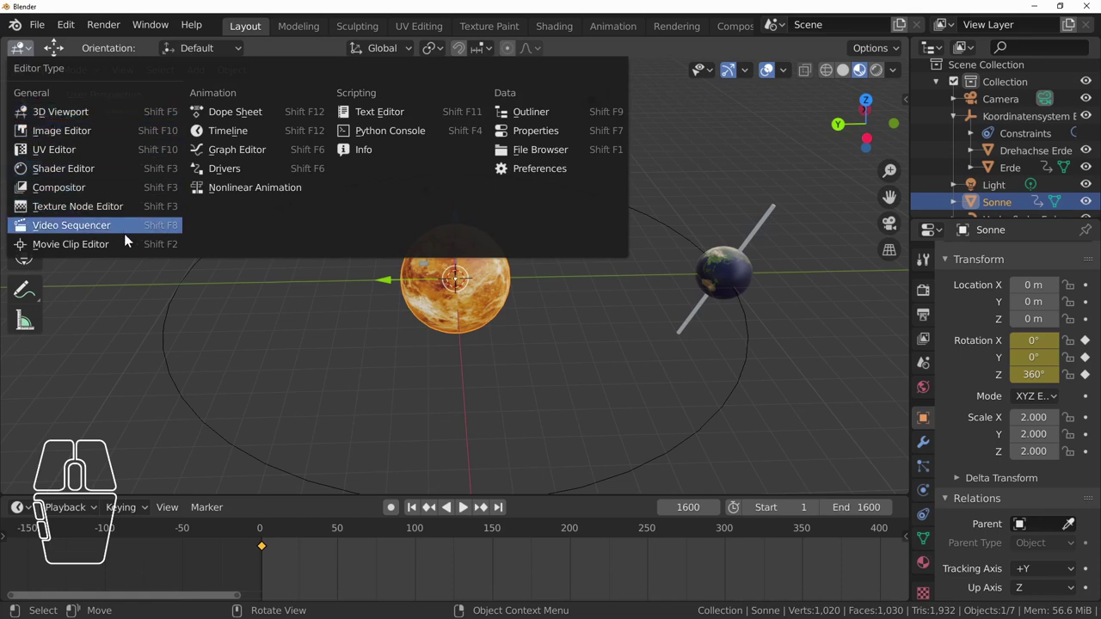
pyautogui.click(267, 154)
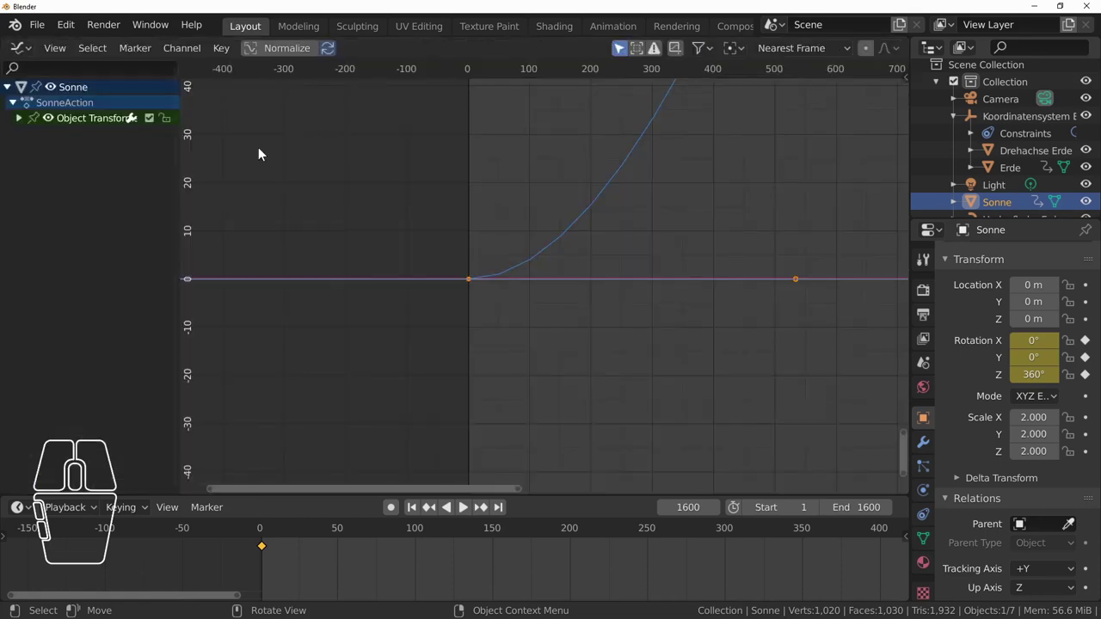
pyautogui.scroll(-3)
pyautogui.scroll(-3)
pyautogui.scroll(3)
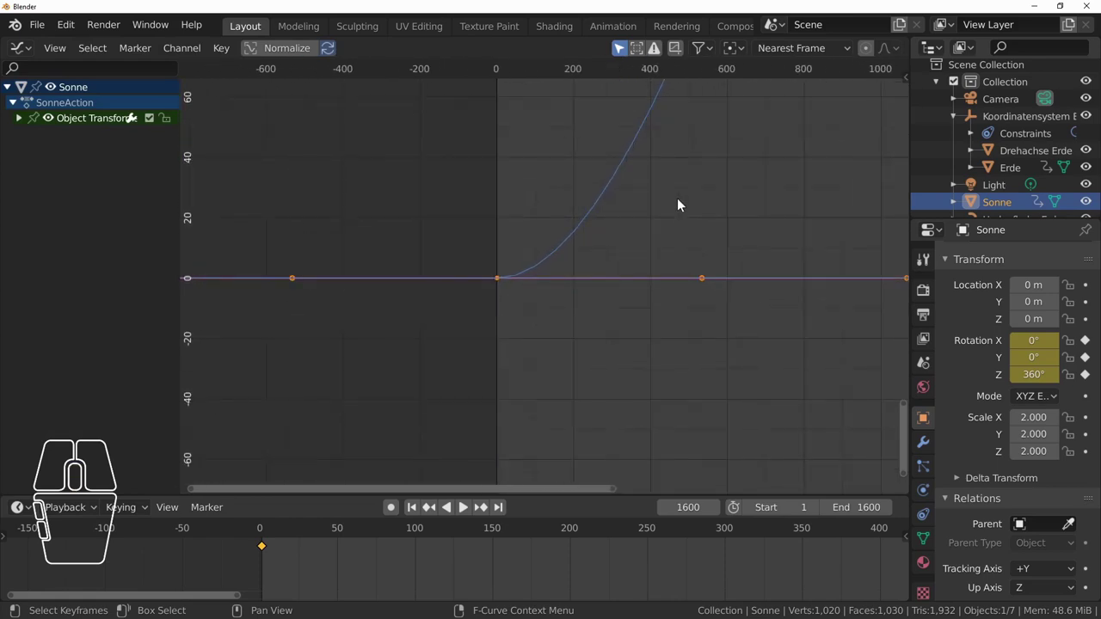
pyautogui.scroll(3)
pyautogui.click(223, 54)
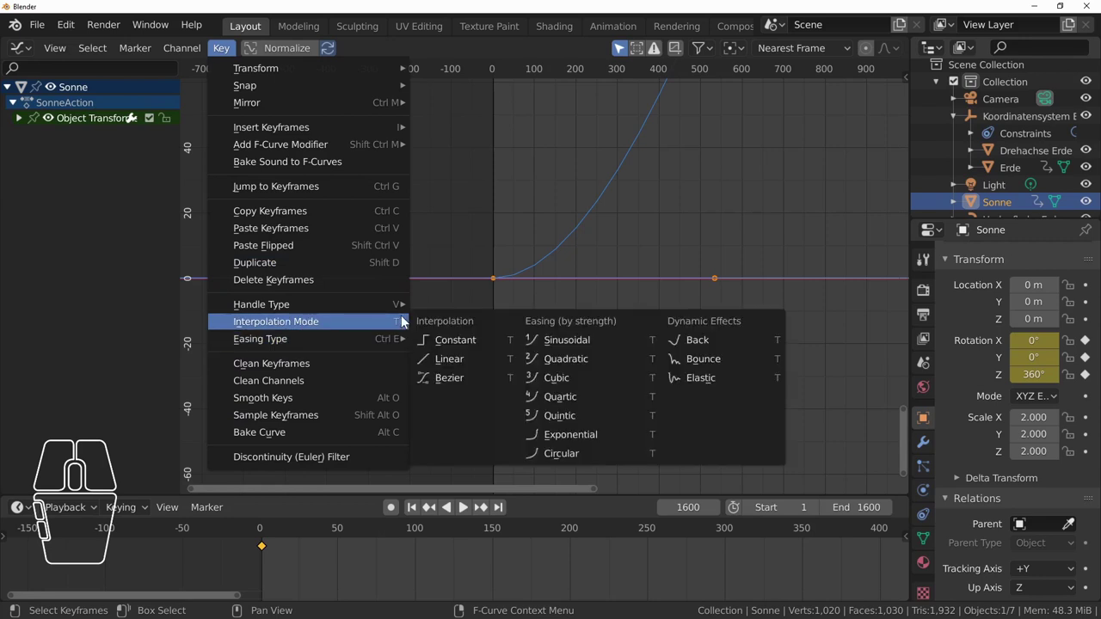
pyautogui.click(468, 363)
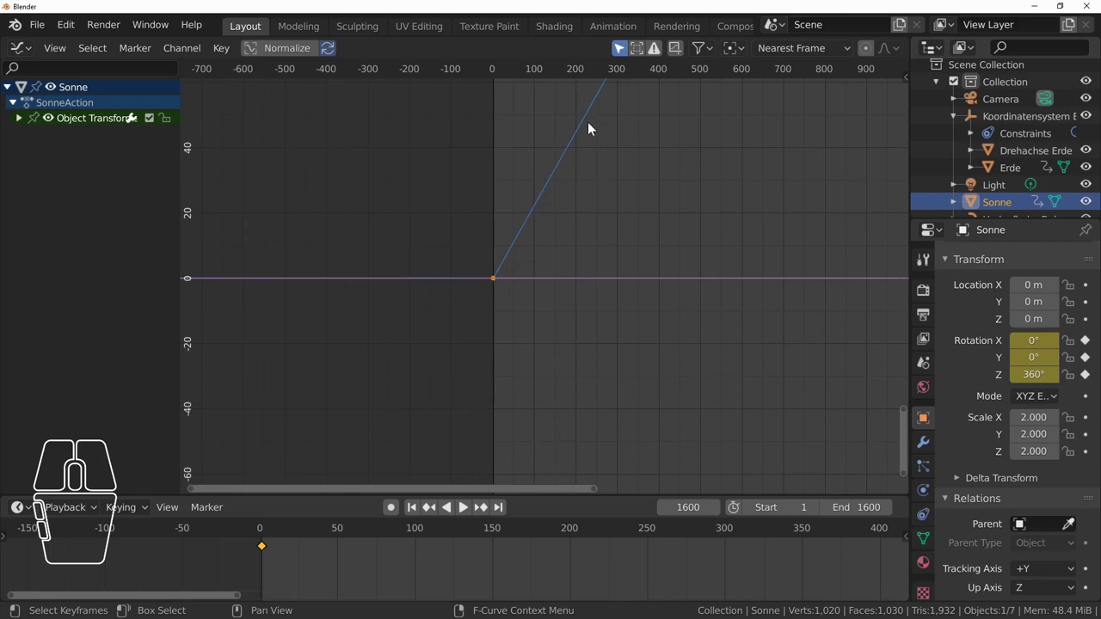
# - Switch the main area back to the 3D Viewport
pyautogui.click(32, 57)
pyautogui.click(64, 116)
pyautogui.scroll(-3)
pyautogui.scroll(3)
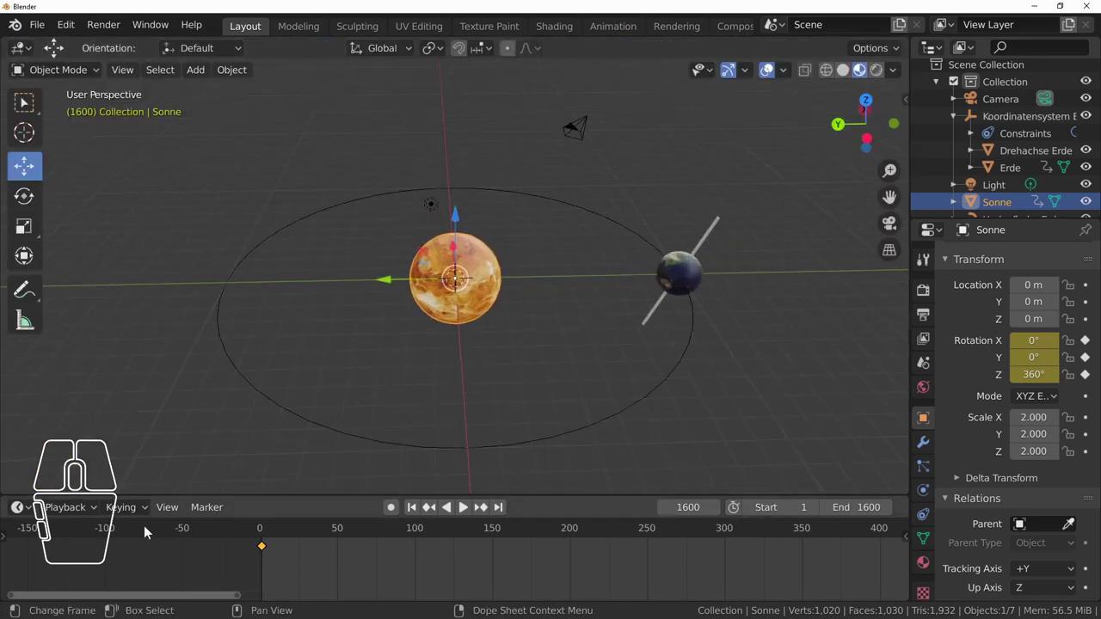
# - Play the animation from frame 1, rewind, and switch the viewport to Rendered shading
pyautogui.click(422, 510)
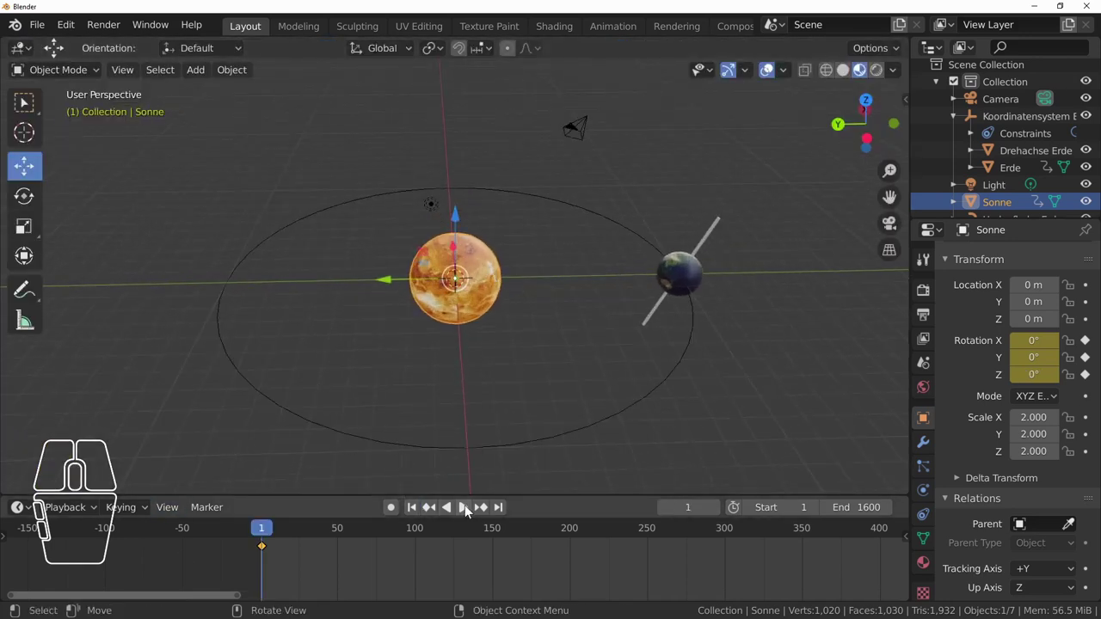
pyautogui.click(473, 512)
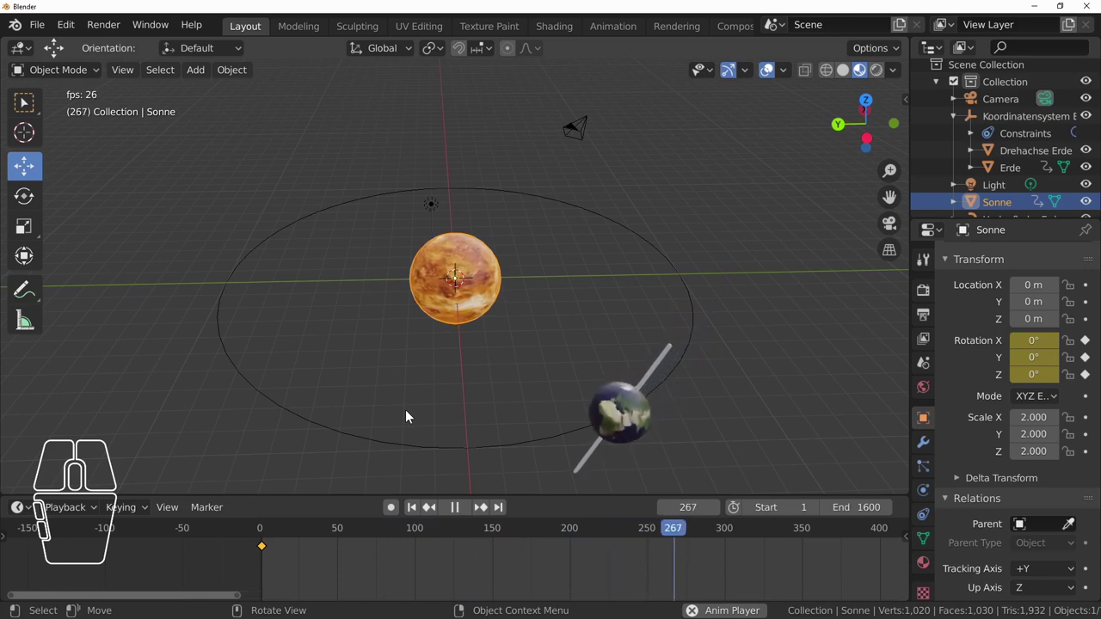
pyautogui.click(461, 512)
pyautogui.click(417, 511)
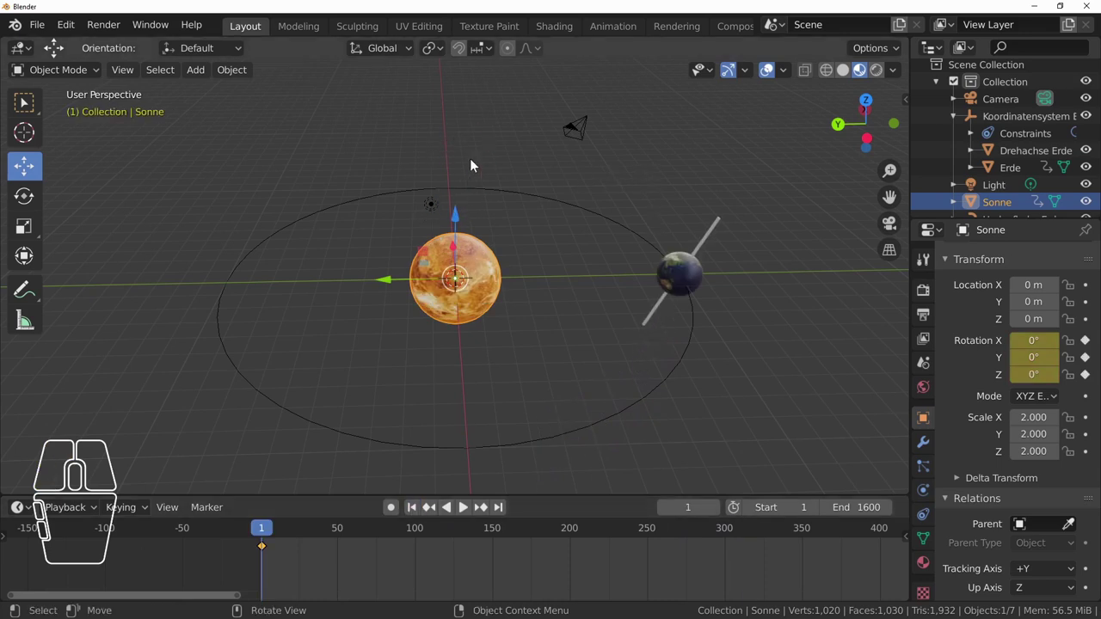
pyautogui.click(882, 73)
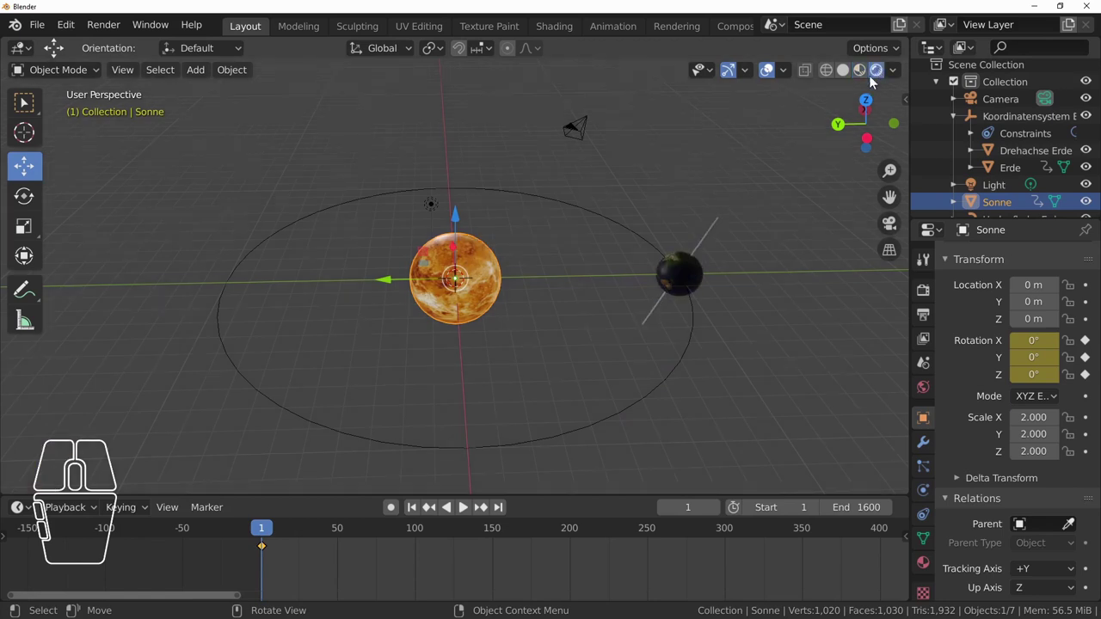
# - Select the Light and set its location to 0 m so it sits at the Sun's centre
pyautogui.moveTo(376, 310); pyautogui.dragTo(427, 329)
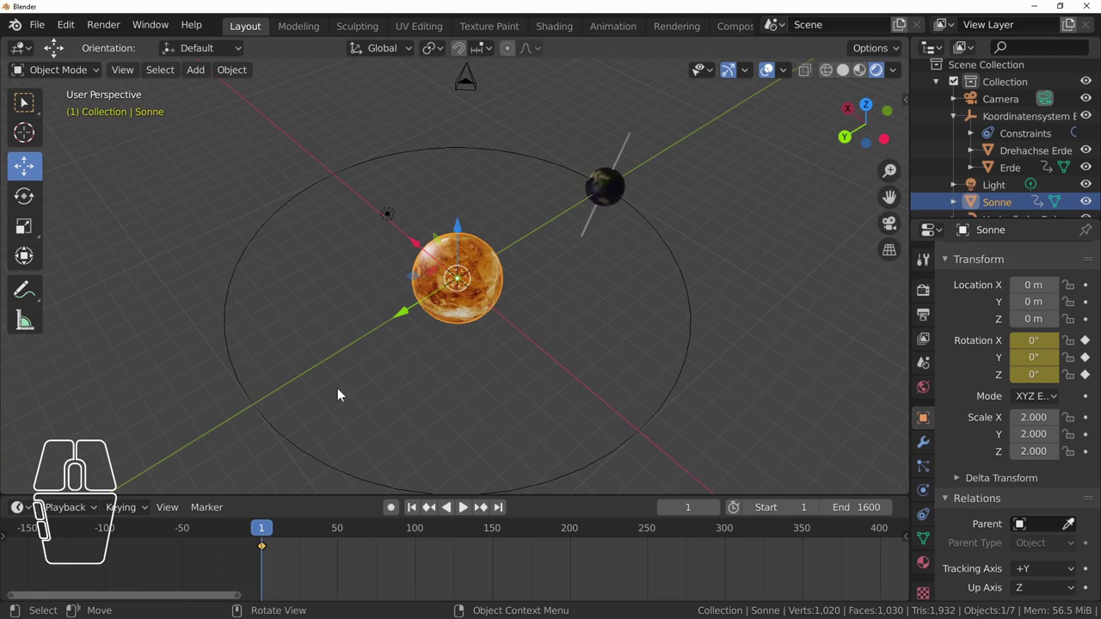
pyautogui.click(393, 222)
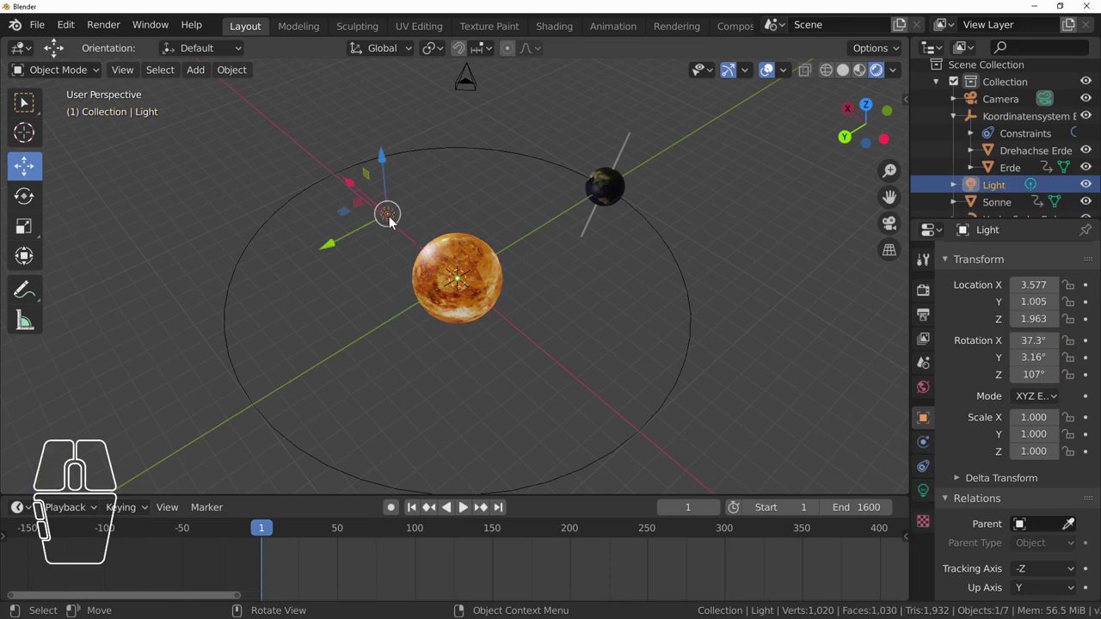
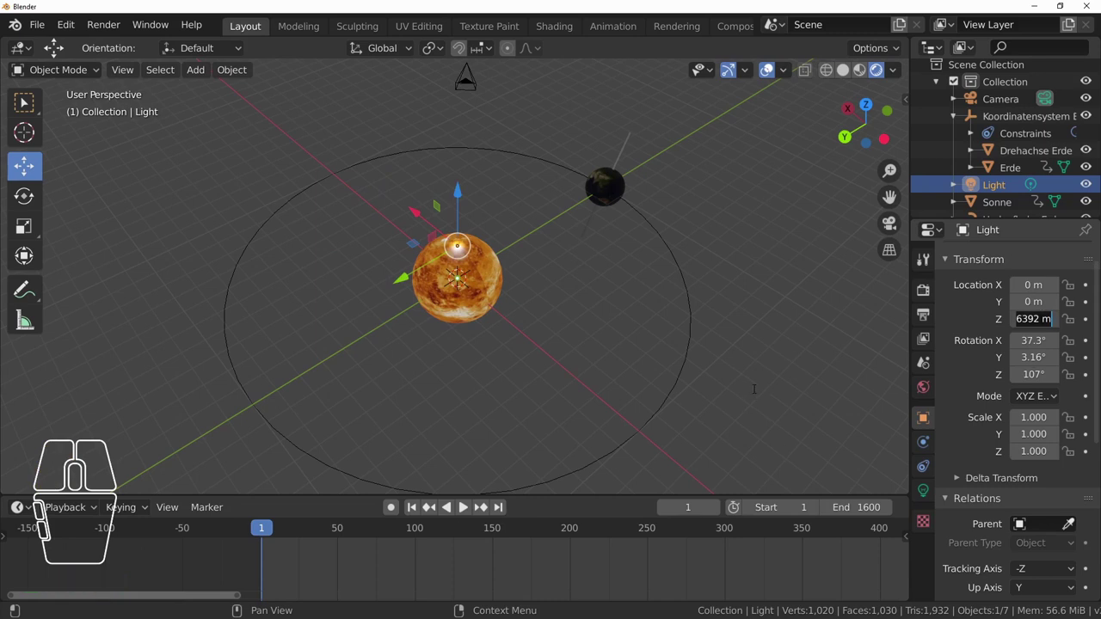
pyautogui.press('KP_0')
pyautogui.press('Return')
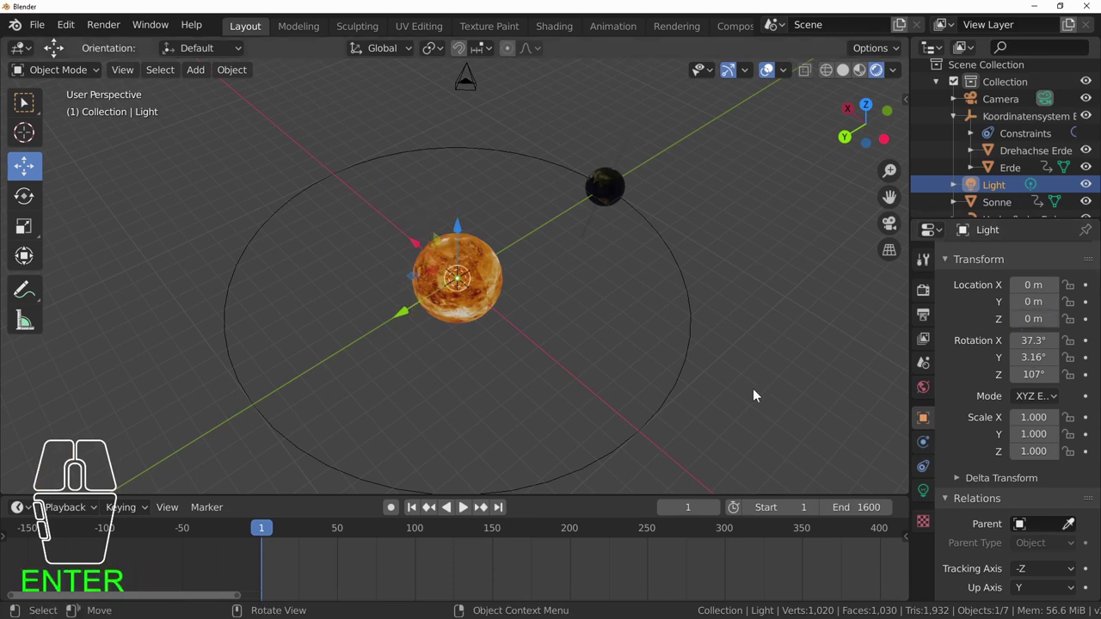
pyautogui.moveTo(560, 336); pyautogui.dragTo(500, 323)
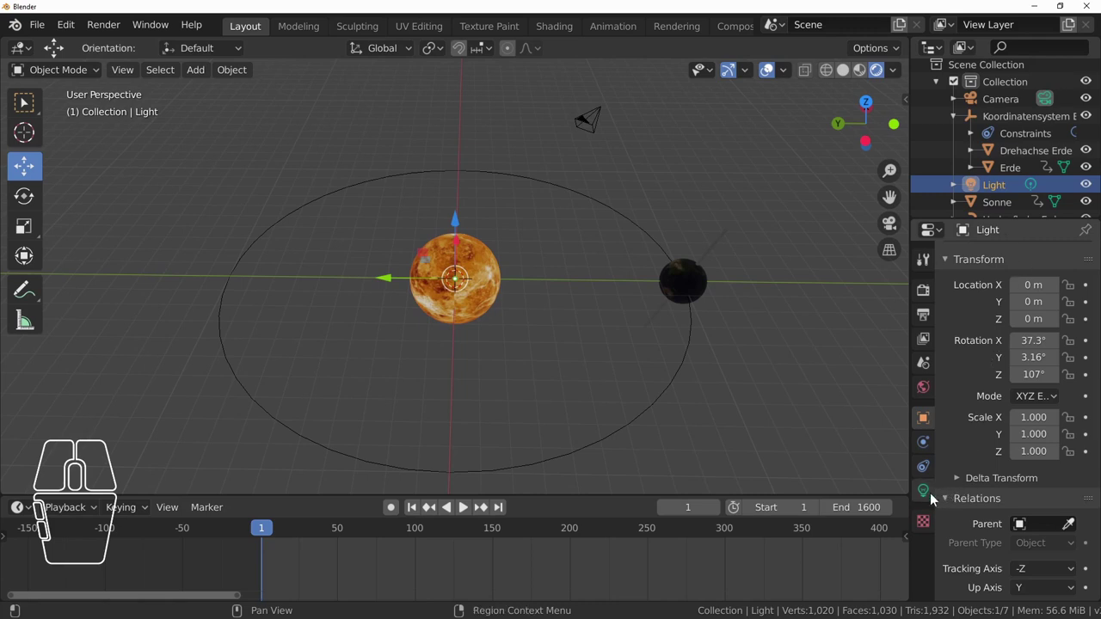
# - In the light's data properties, raise the point light Power from 1000 W to 20000 W
pyautogui.click(924, 495)
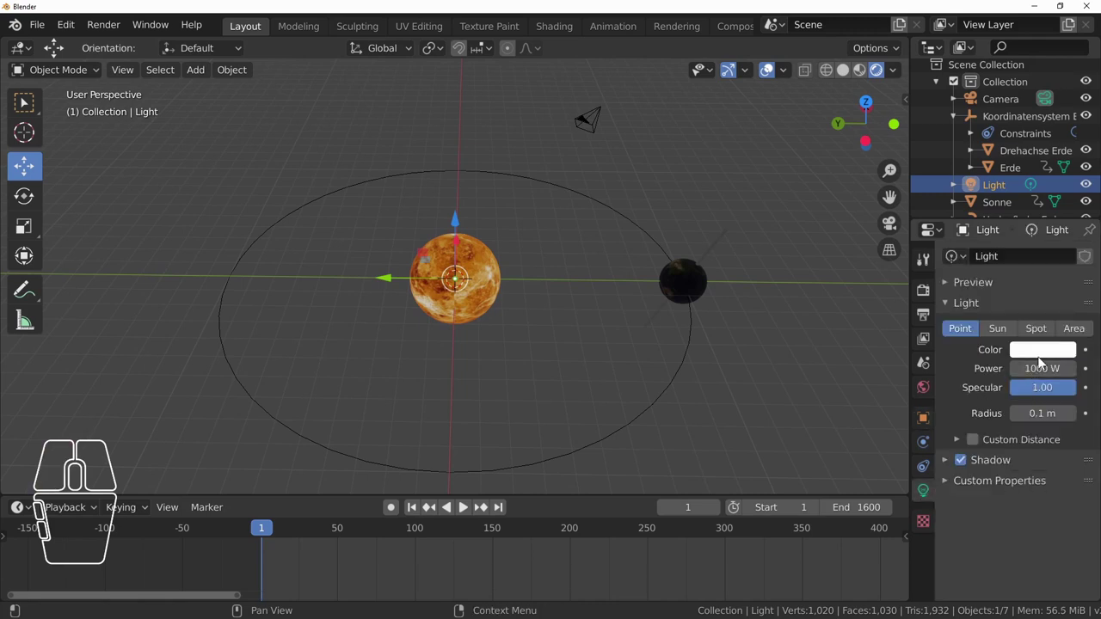
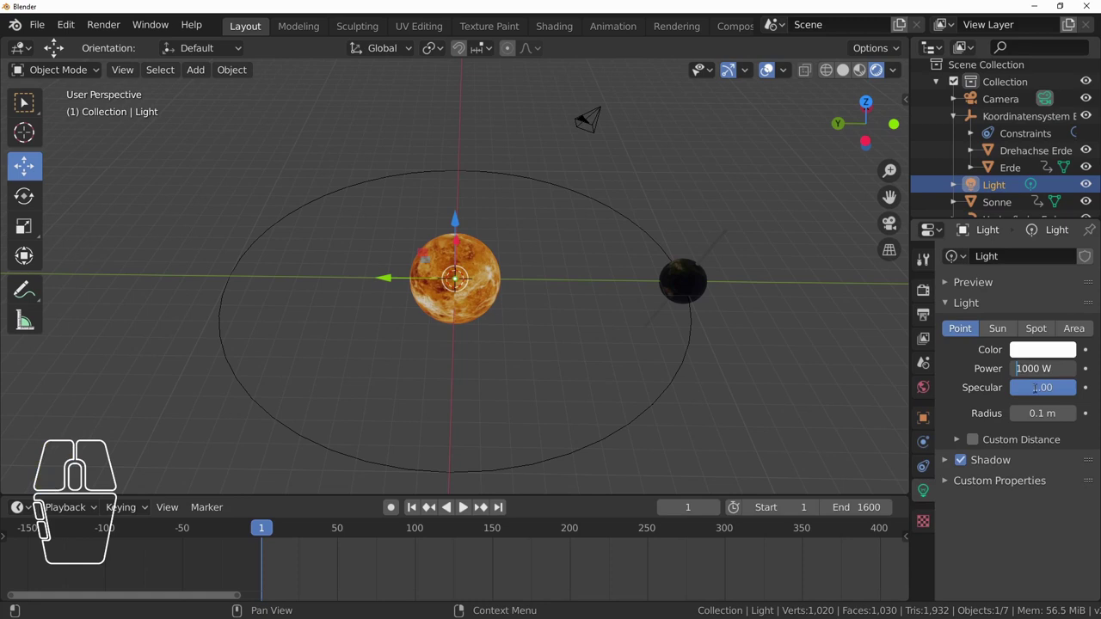
pyautogui.press('Right')
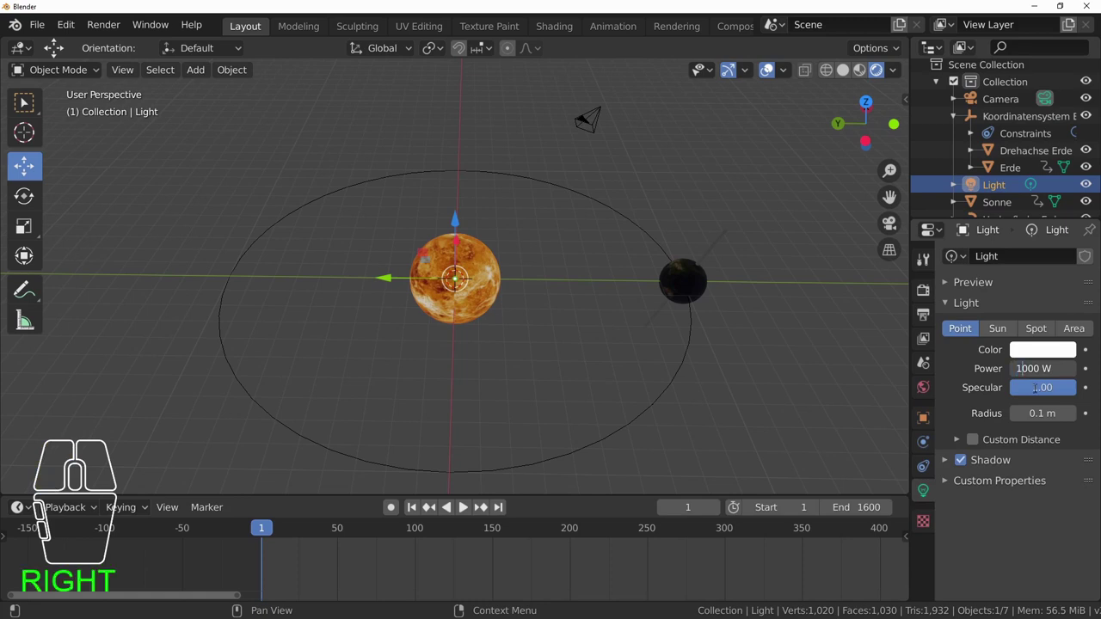
pyautogui.press('2')
pyautogui.press('0')
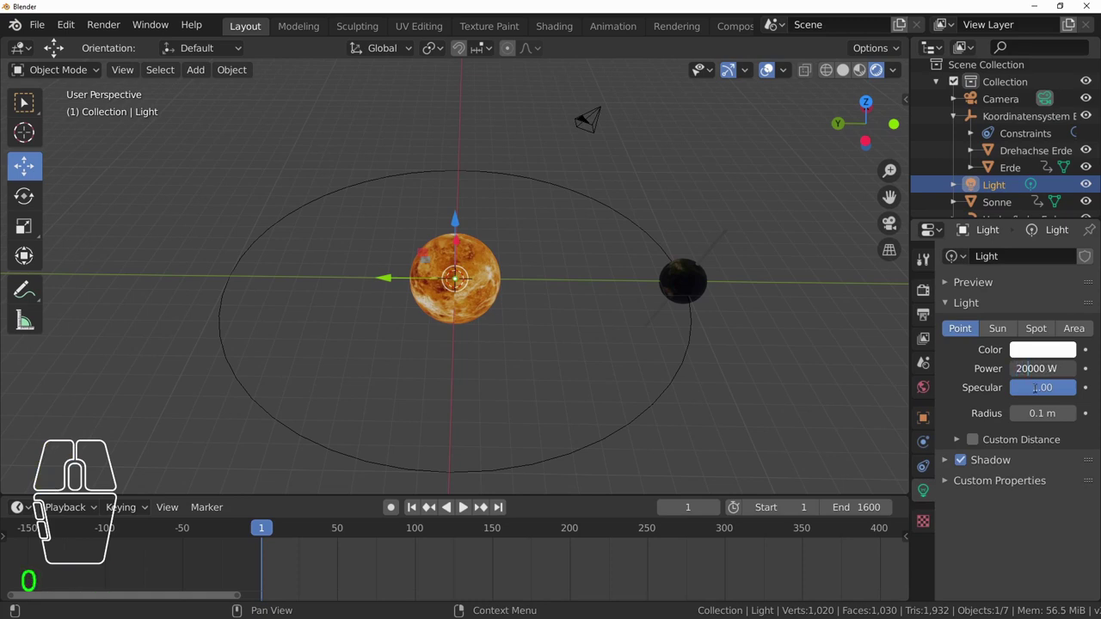
pyautogui.press('Return')
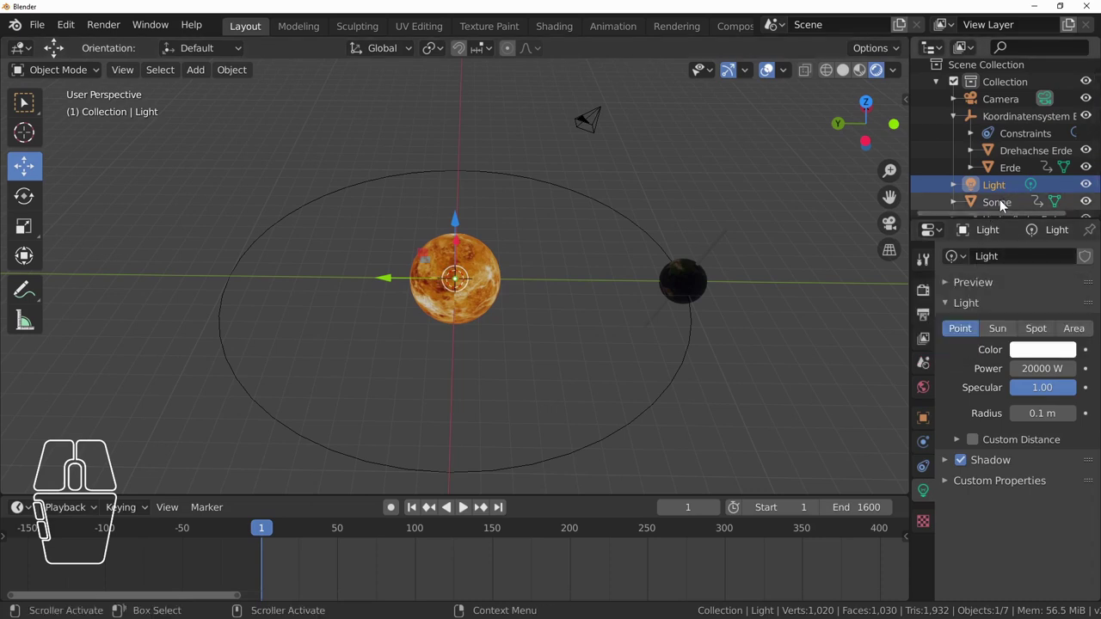
# - Select Sonne and scroll its Material properties down to the Settings panel
pyautogui.click(1007, 205)
pyautogui.moveTo(1055, 380); pyautogui.dragTo(926, 567)
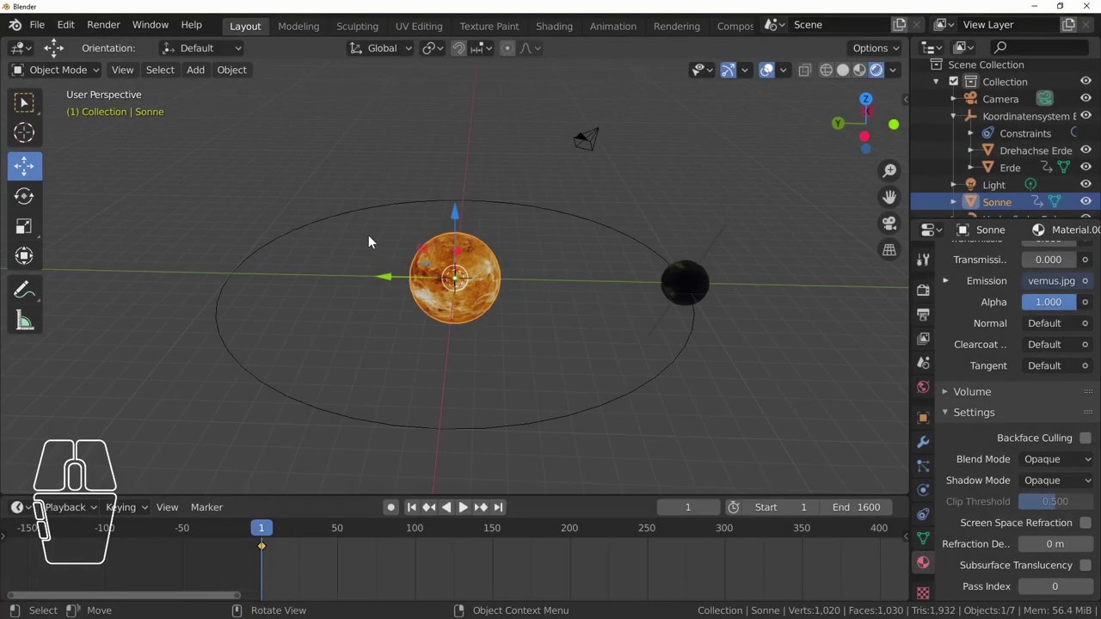
pyautogui.scroll(-3)
pyautogui.scroll(3)
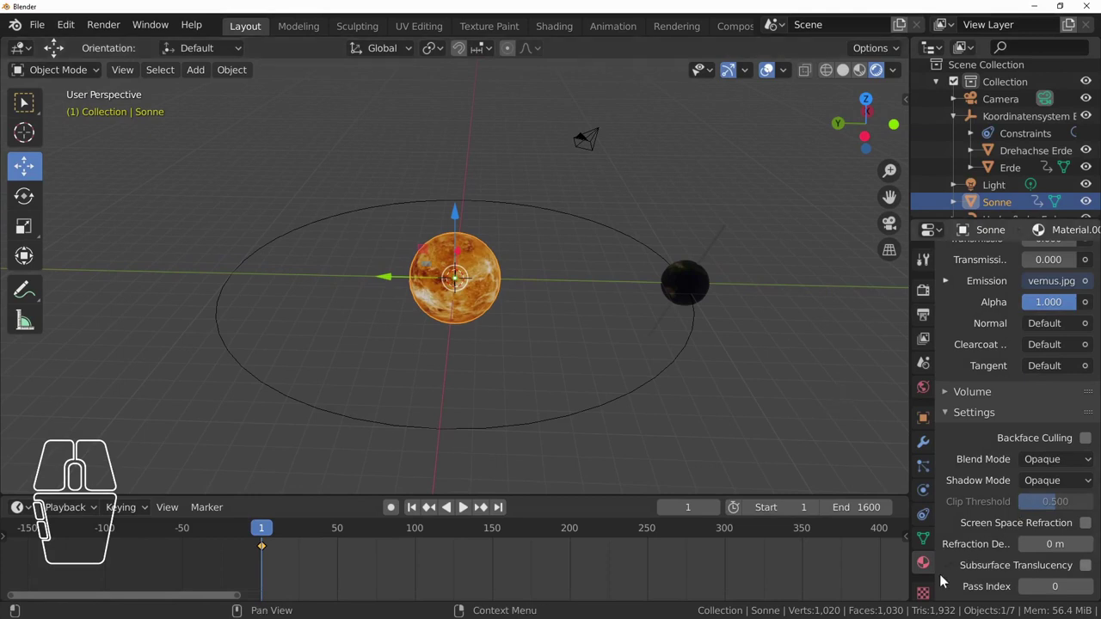
pyautogui.click(946, 418)
pyautogui.scroll(-3)
pyautogui.click(946, 482)
pyautogui.scroll(-3)
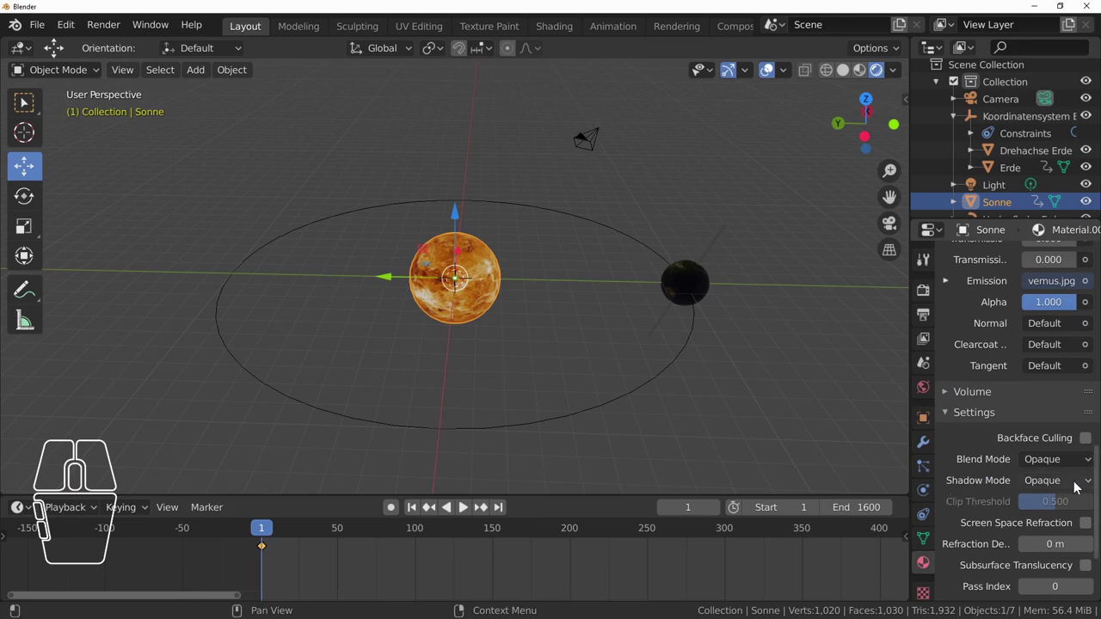
# - Set the Sonne material's Shadow Mode from Opaque to None
pyautogui.click(1055, 485)
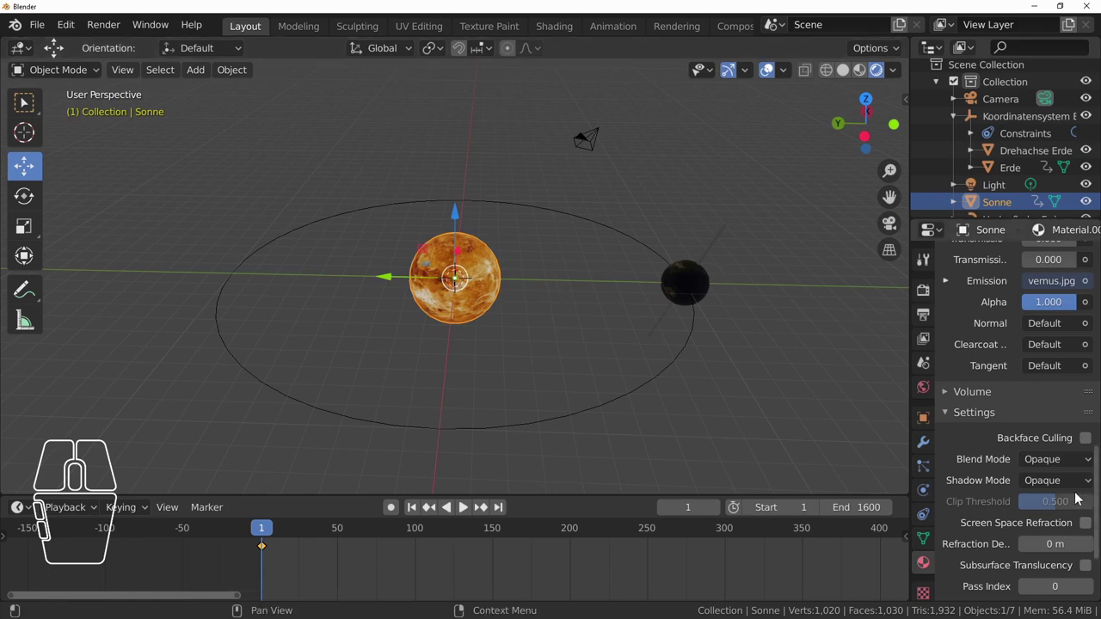
pyautogui.click(1058, 487)
pyautogui.click(1033, 510)
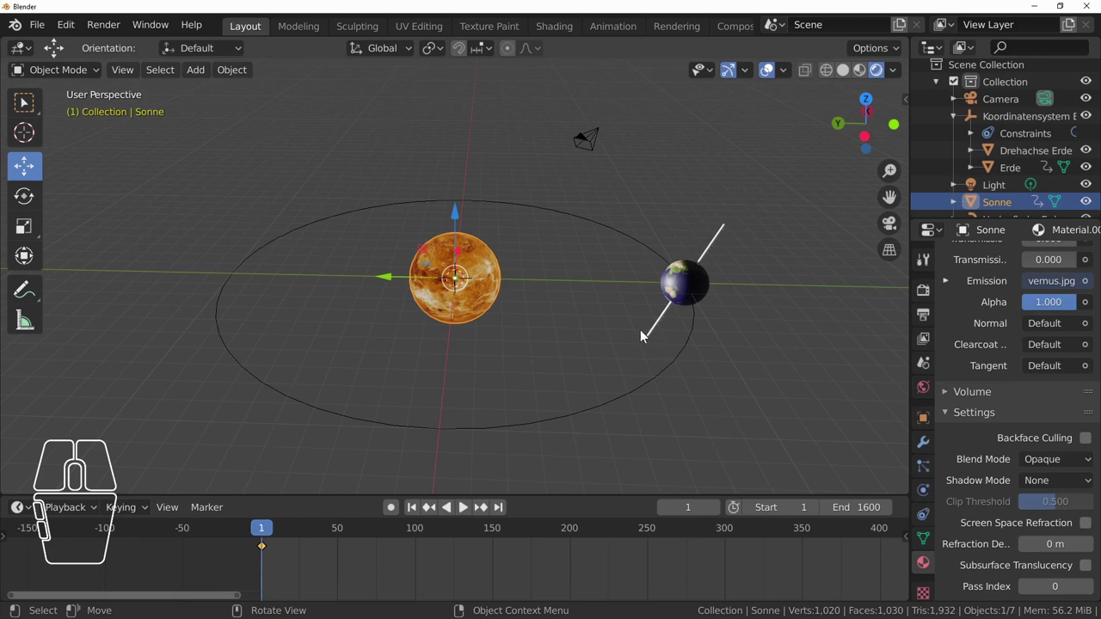
pyautogui.moveTo(601, 343); pyautogui.dragTo(543, 342)
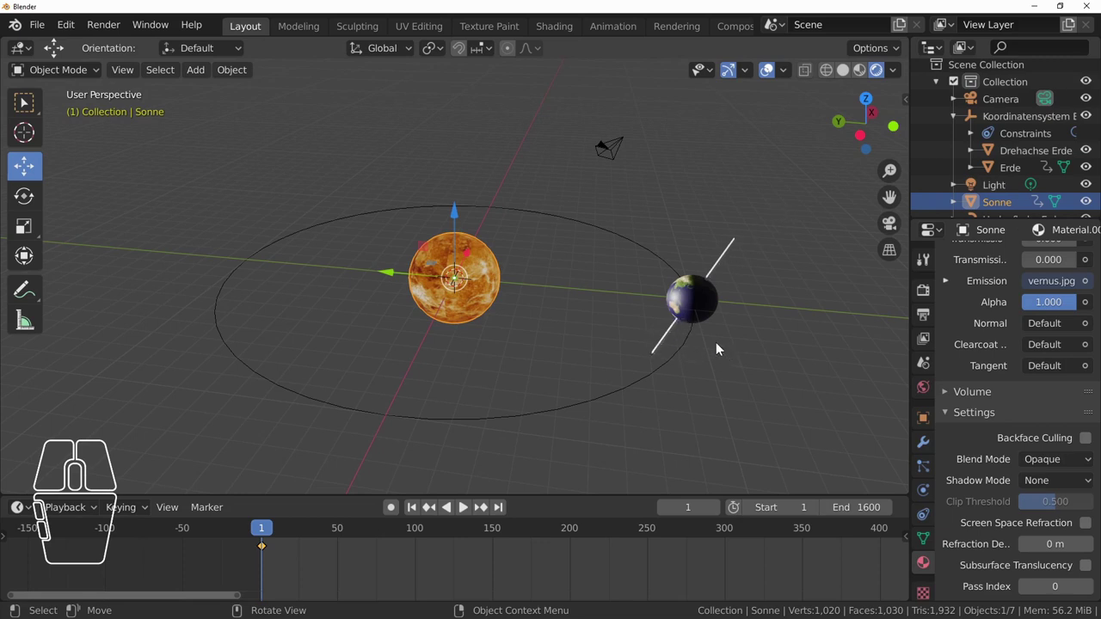
pyautogui.scroll(3)
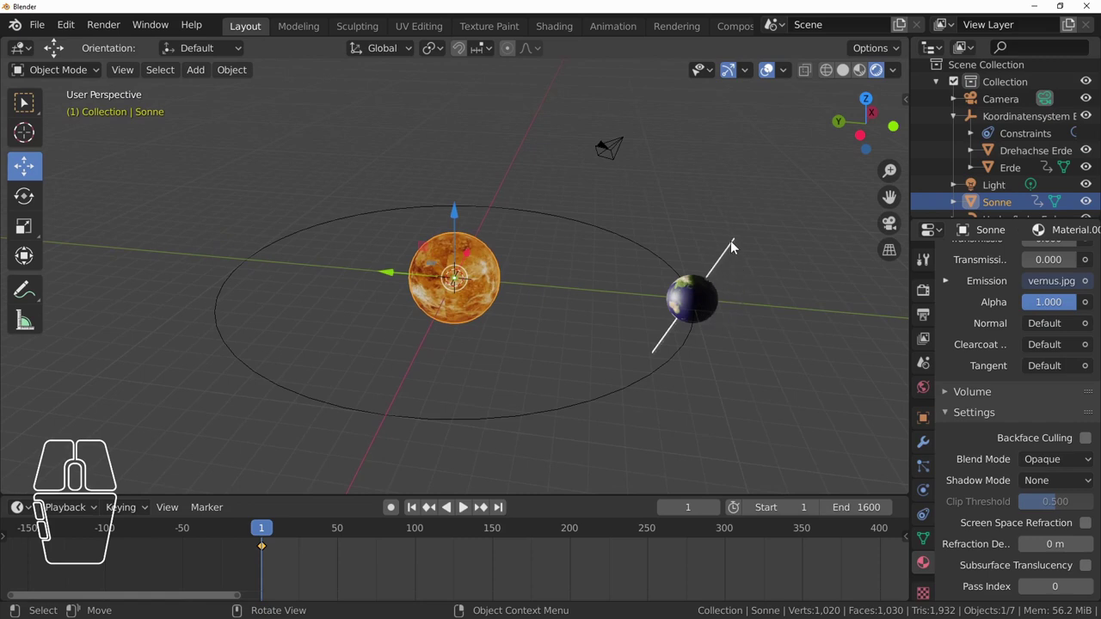
pyautogui.moveTo(748, 291); pyautogui.dragTo(680, 301)
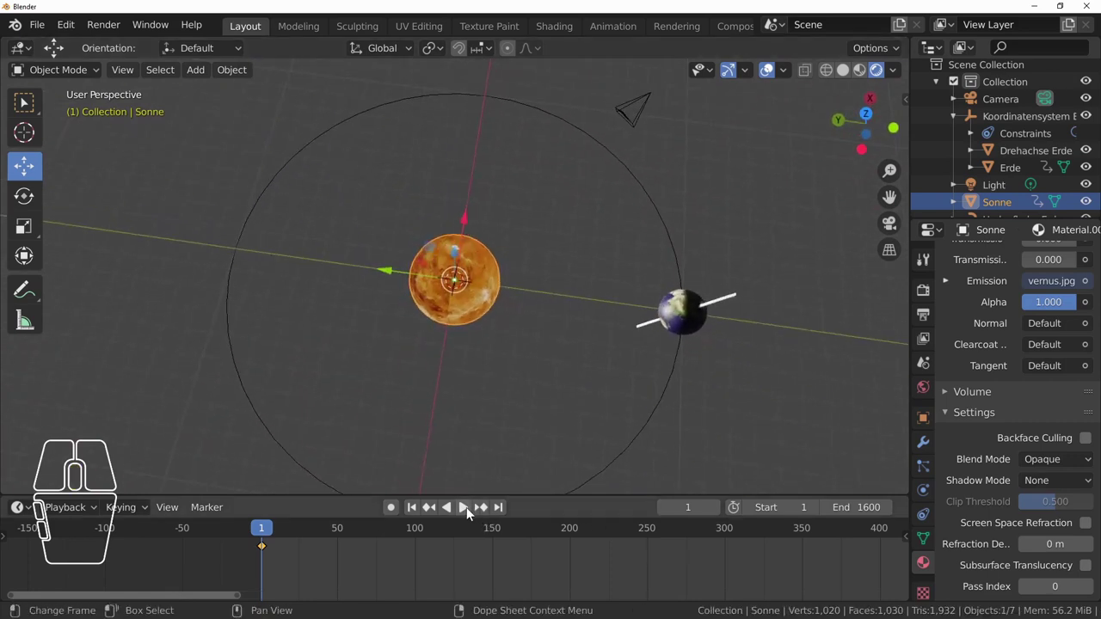
# - Play and pause the orbit animation, then orbit the view to see the orbit side-on
pyautogui.click(474, 514)
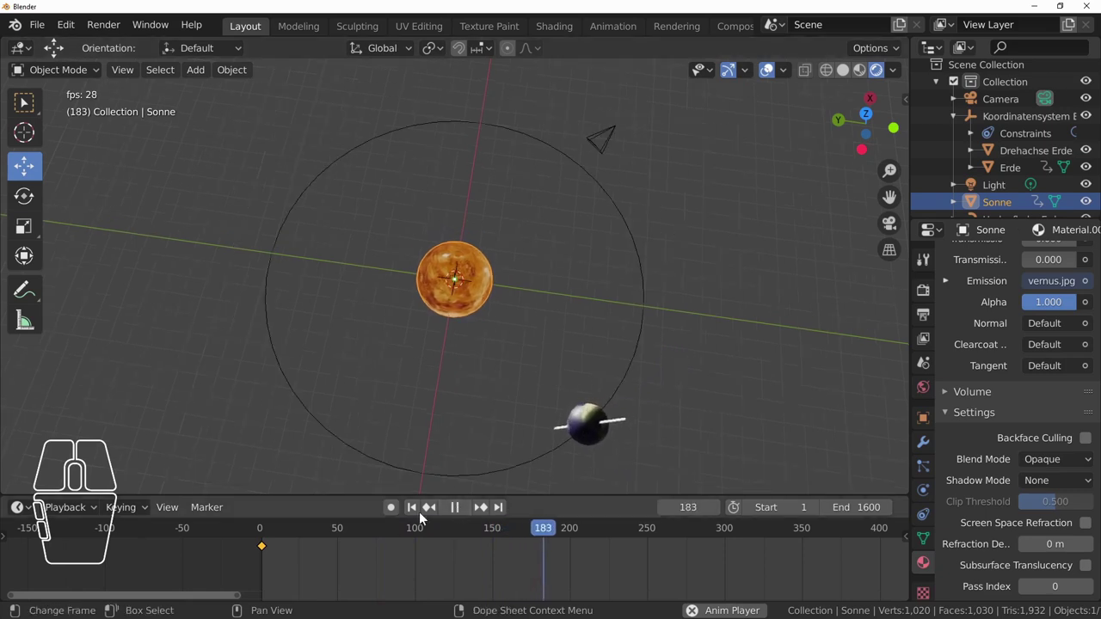
pyautogui.click(462, 512)
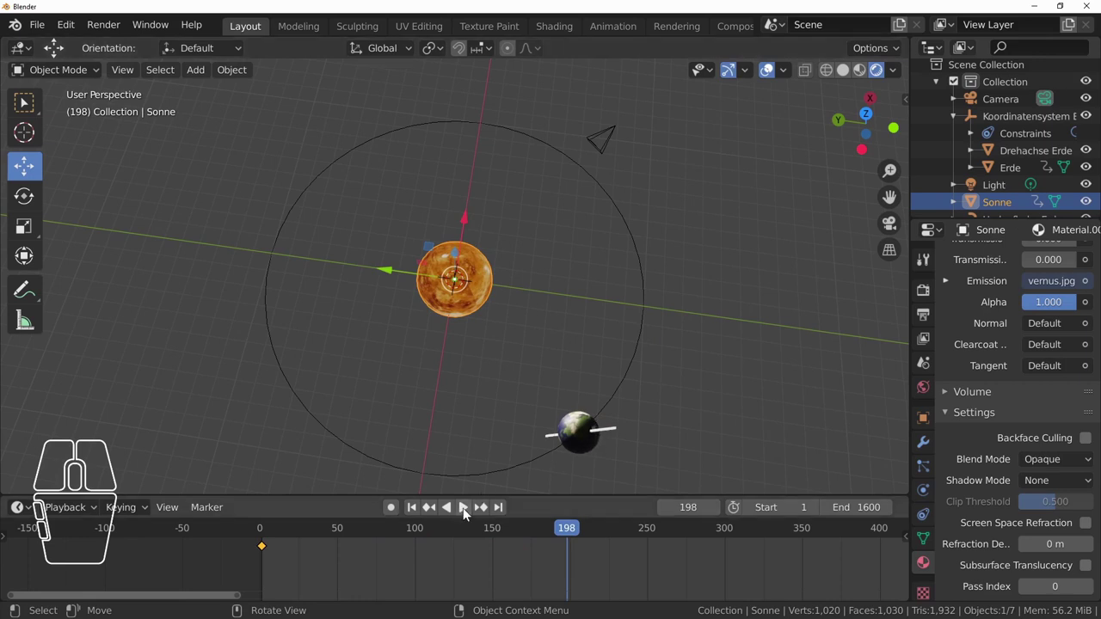
pyautogui.click(471, 513)
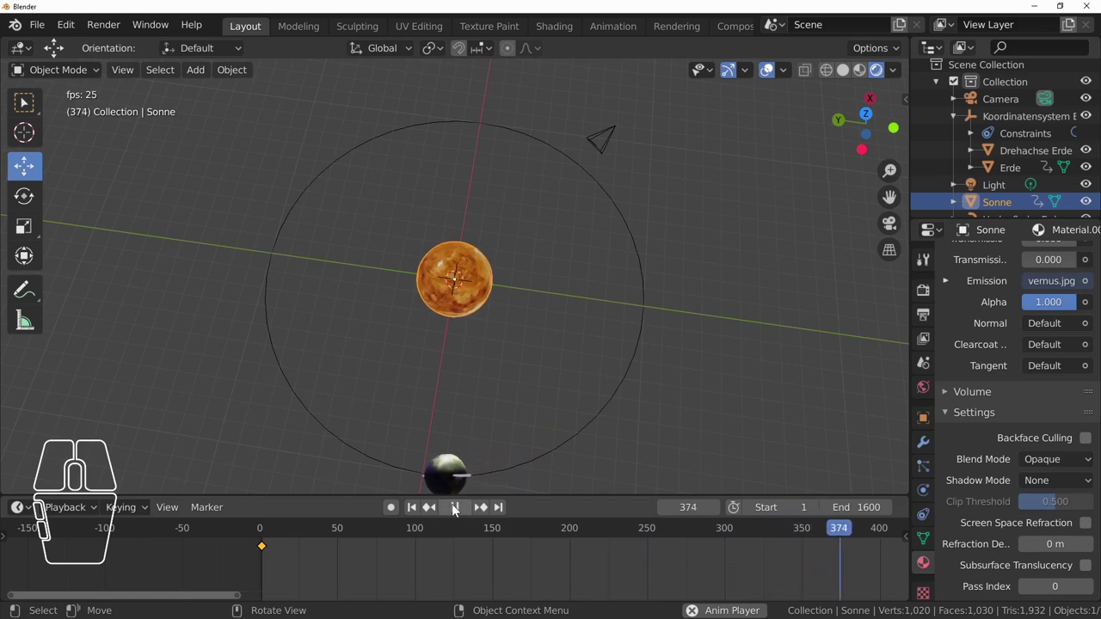
pyautogui.click(460, 510)
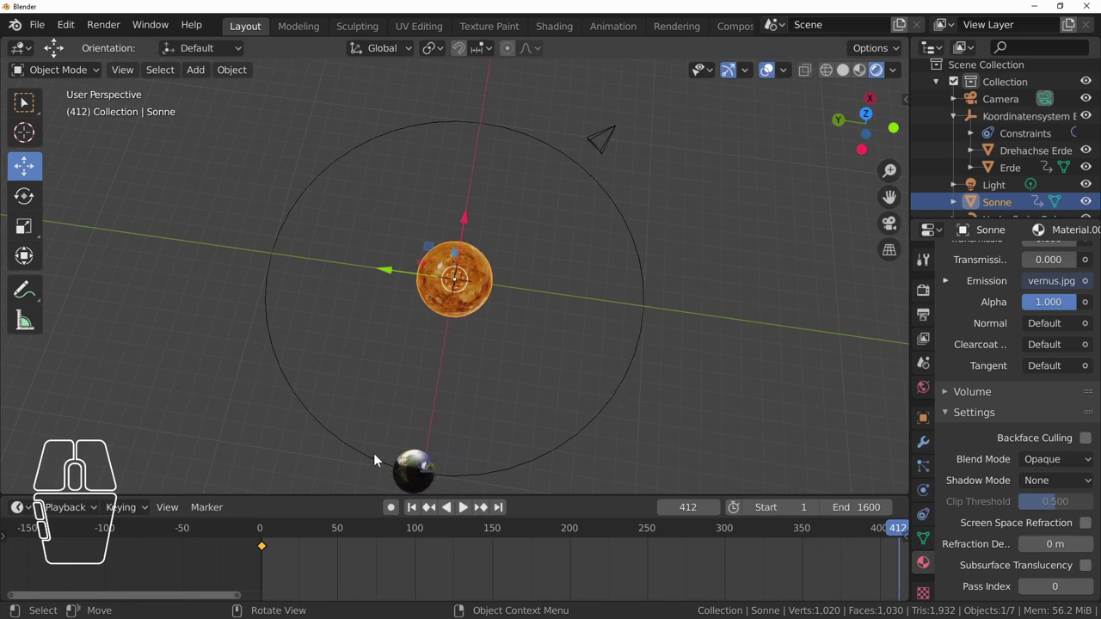
pyautogui.moveTo(351, 469); pyautogui.dragTo(480, 405)
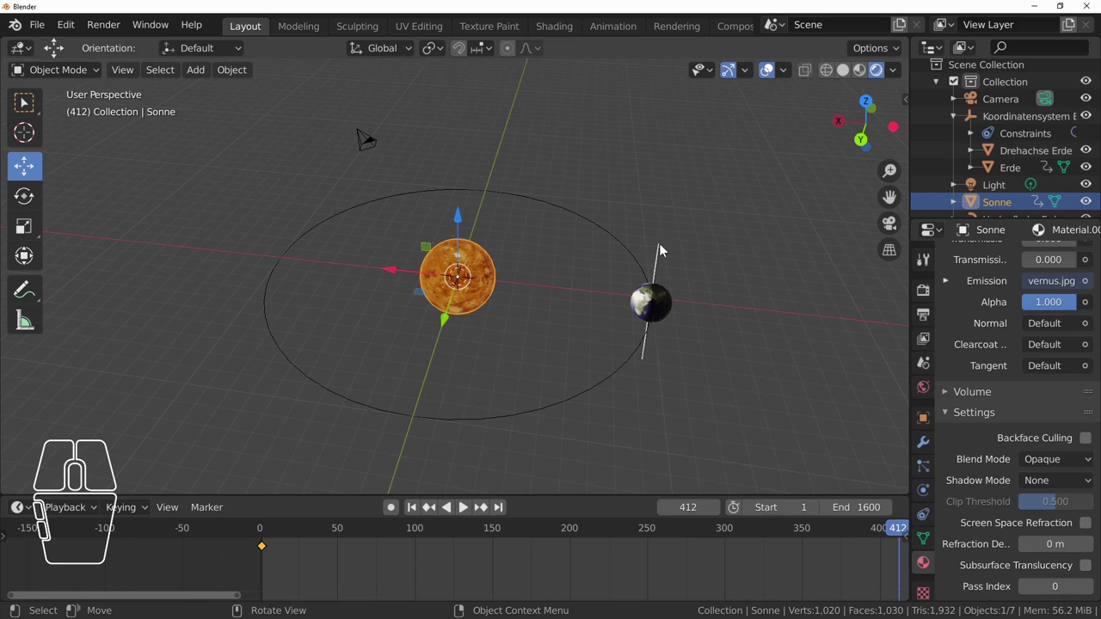
pyautogui.moveTo(634, 329); pyautogui.dragTo(636, 340)
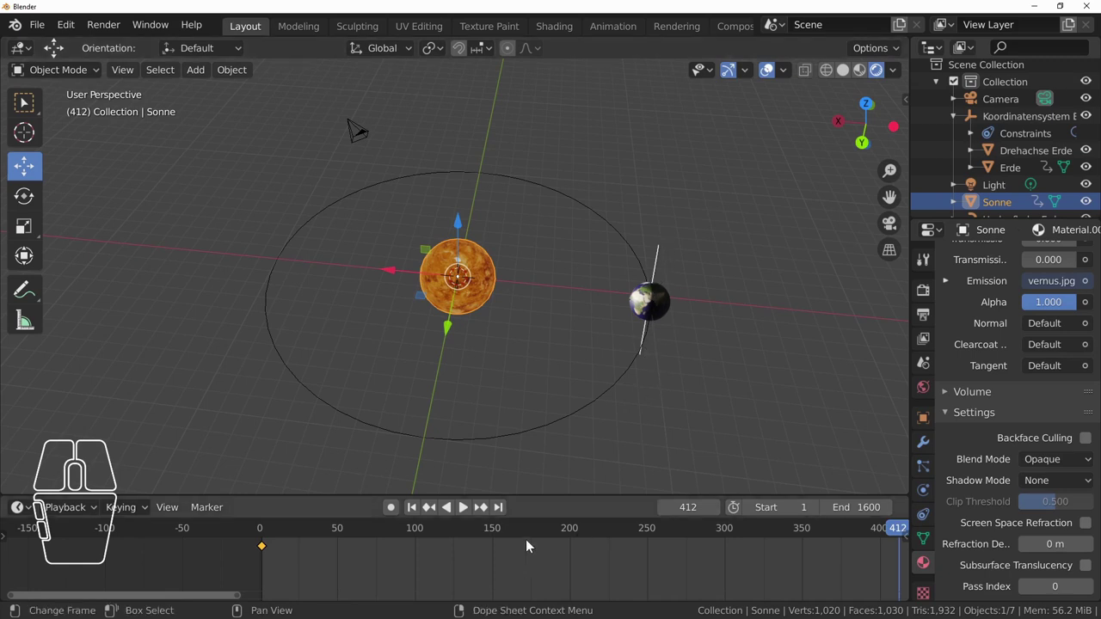
# - Play again viewed from above, pause at frame 1472, and select the Camera
pyautogui.click(466, 513)
pyautogui.moveTo(662, 416); pyautogui.dragTo(645, 423)
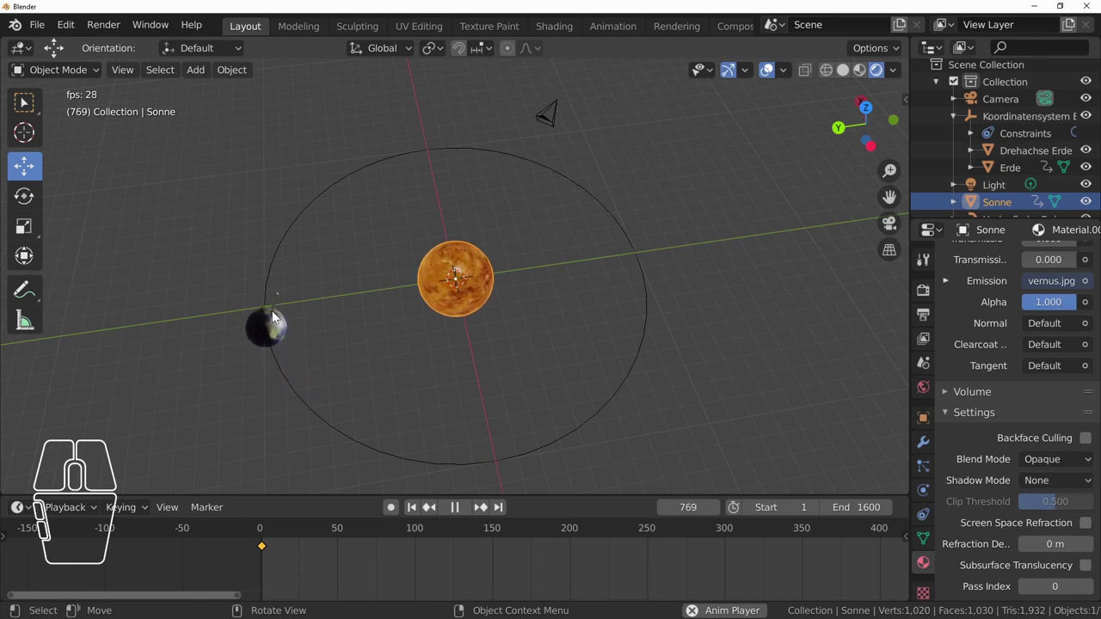
pyautogui.click(462, 509)
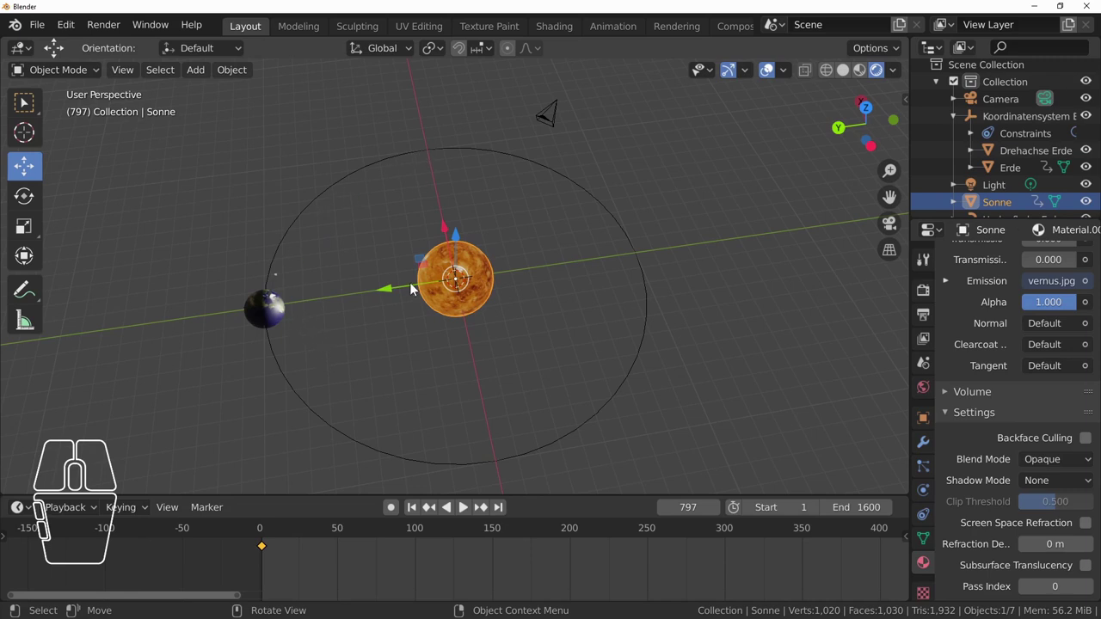
pyautogui.click(467, 512)
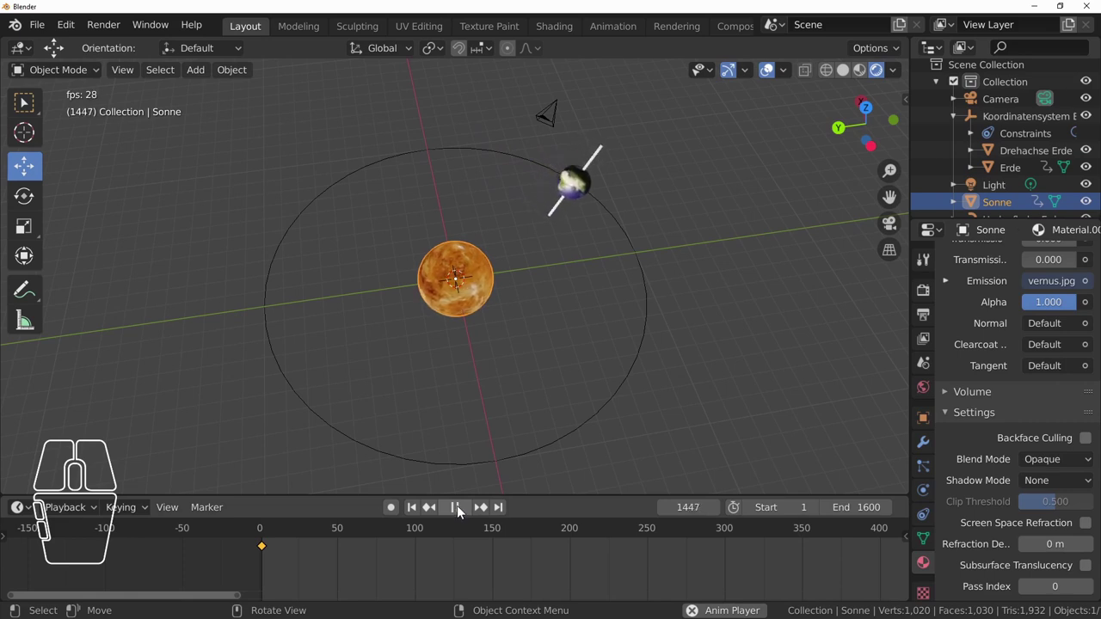
pyautogui.click(461, 511)
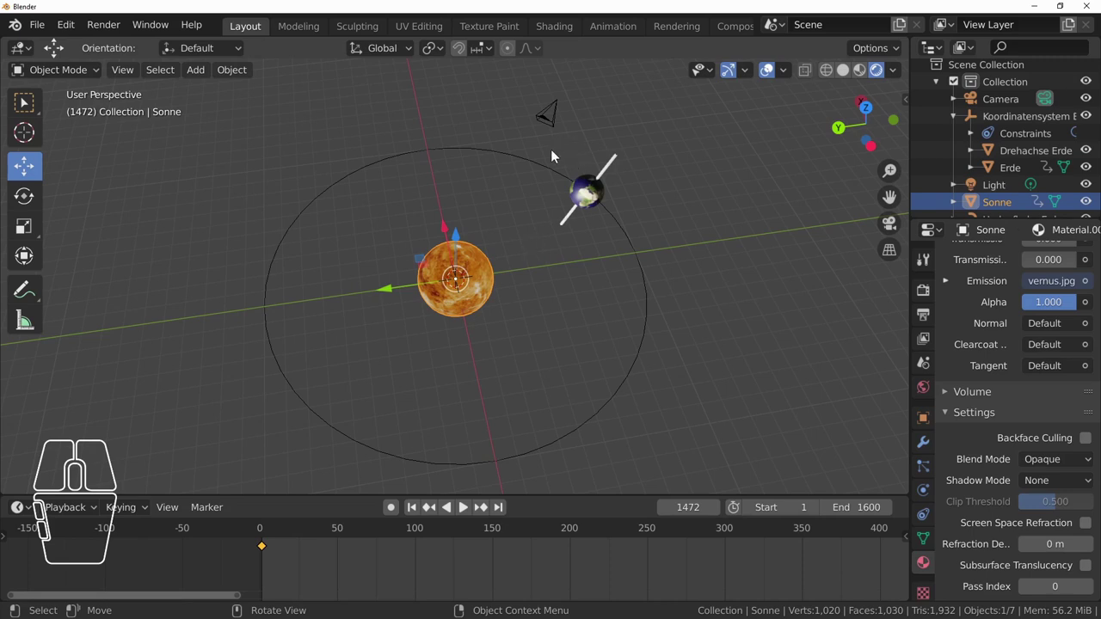
pyautogui.click(554, 120)
pyautogui.click(929, 427)
pyautogui.scroll(3)
pyautogui.scroll(3)
pyautogui.scroll(3)
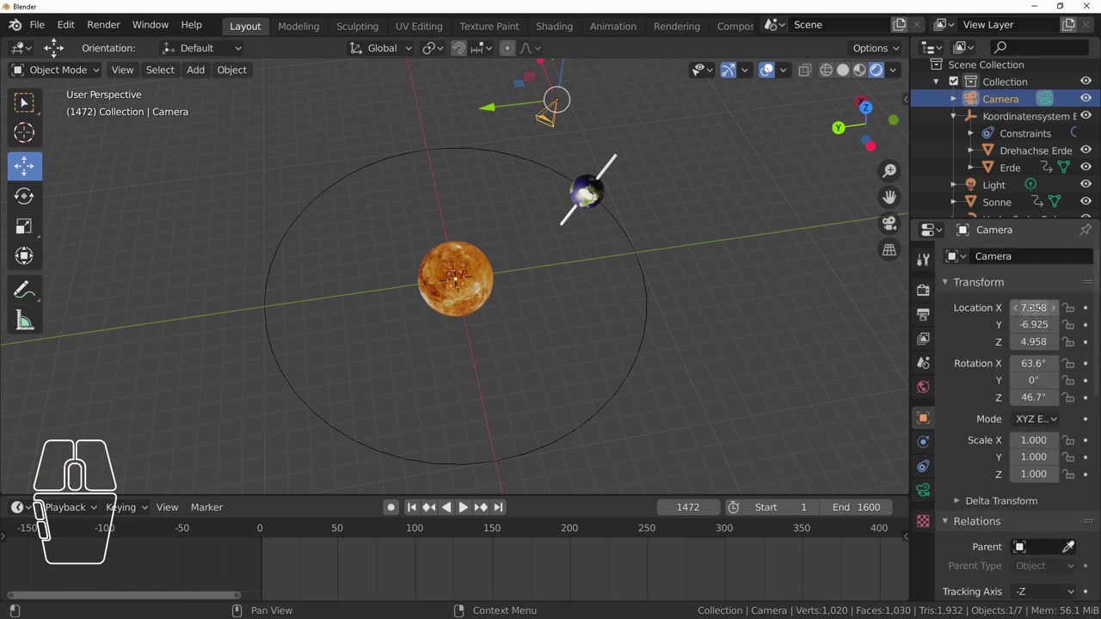
pyautogui.click(125, 73)
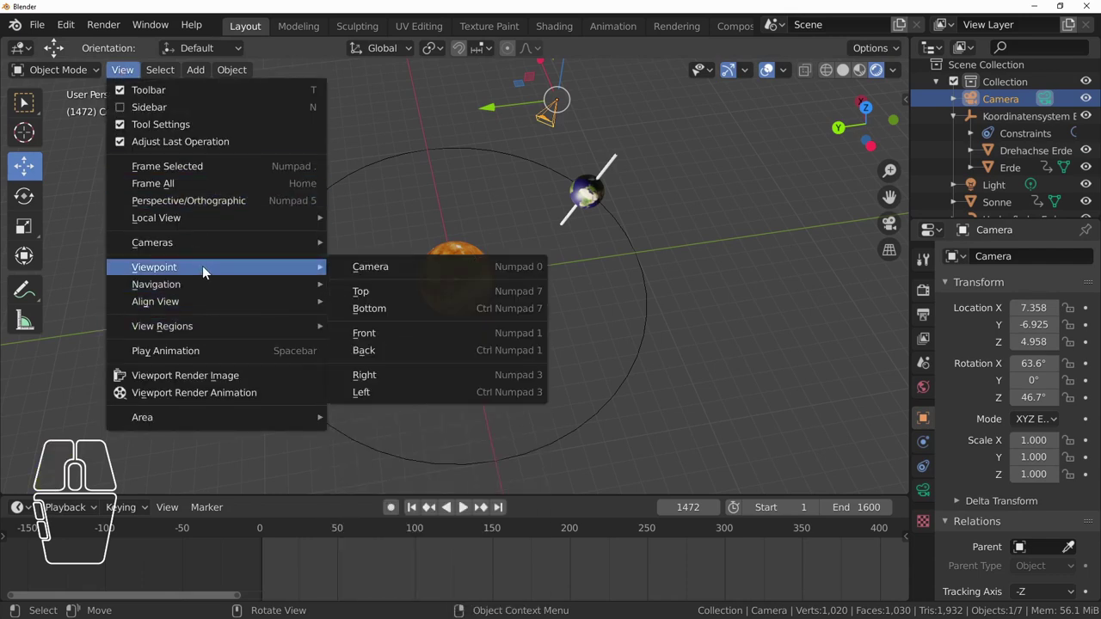
pyautogui.click(389, 271)
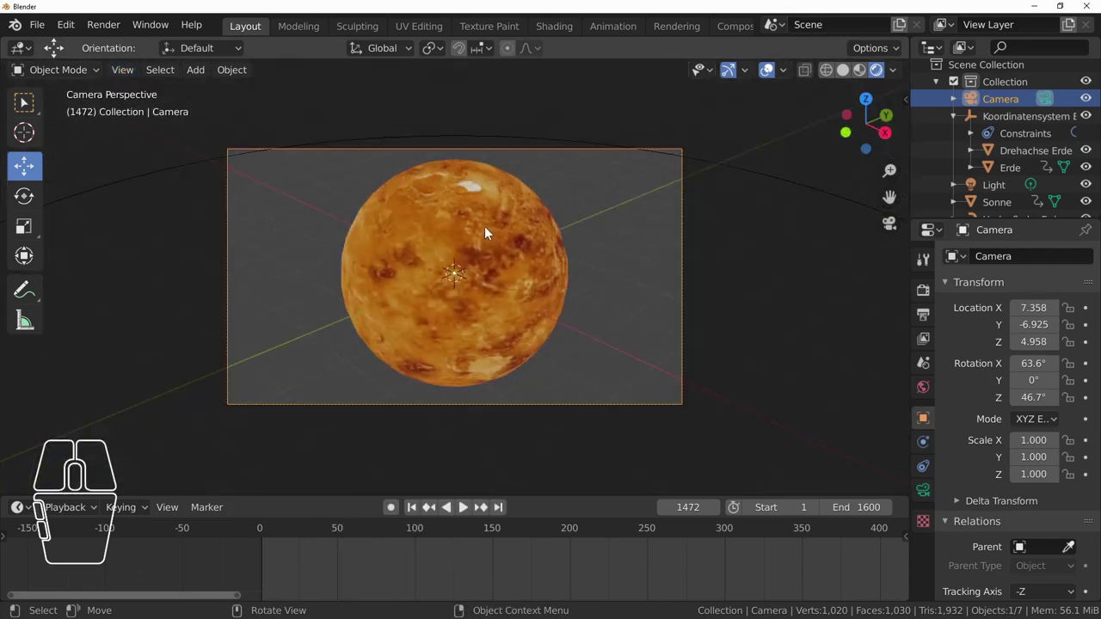
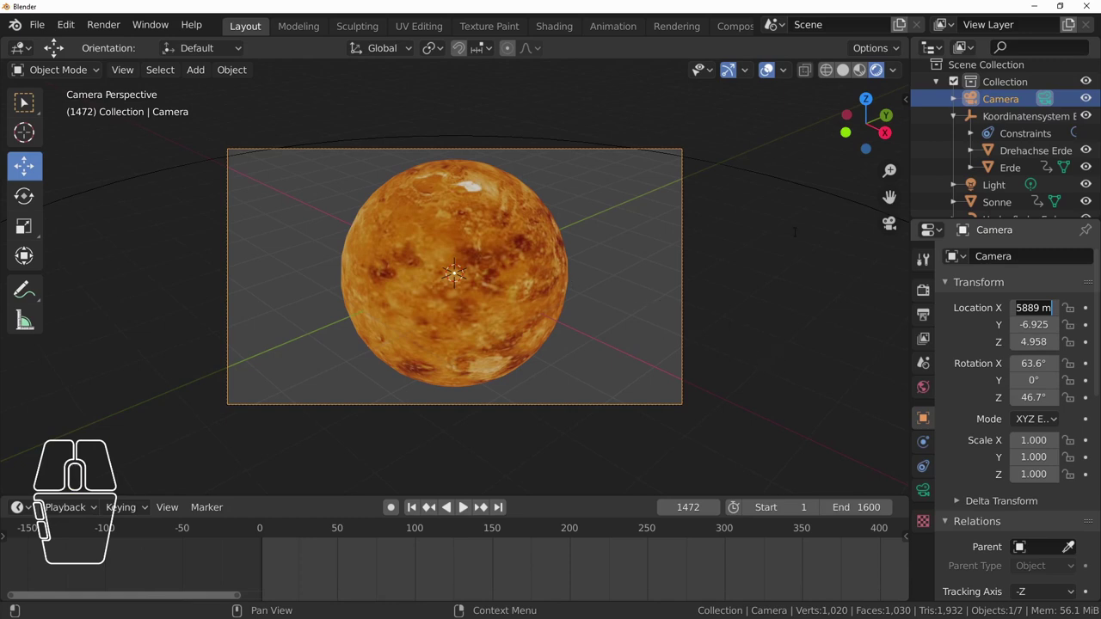
pyautogui.click(949, 295)
pyautogui.moveTo(673, 317); pyautogui.dragTo(569, 326)
pyautogui.scroll(-3)
pyautogui.scroll(3)
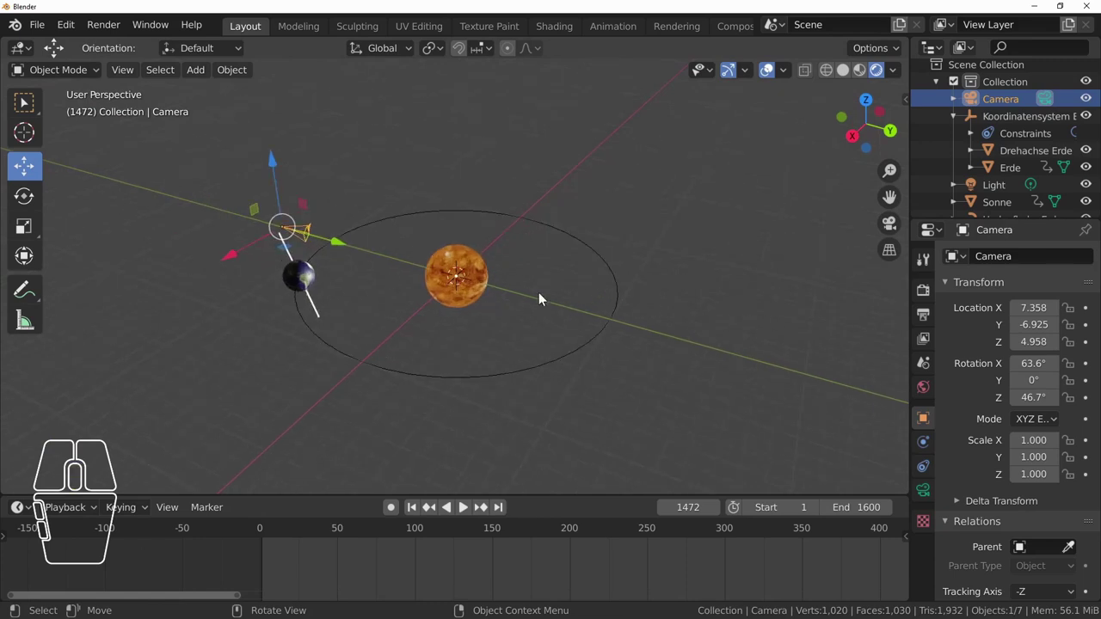
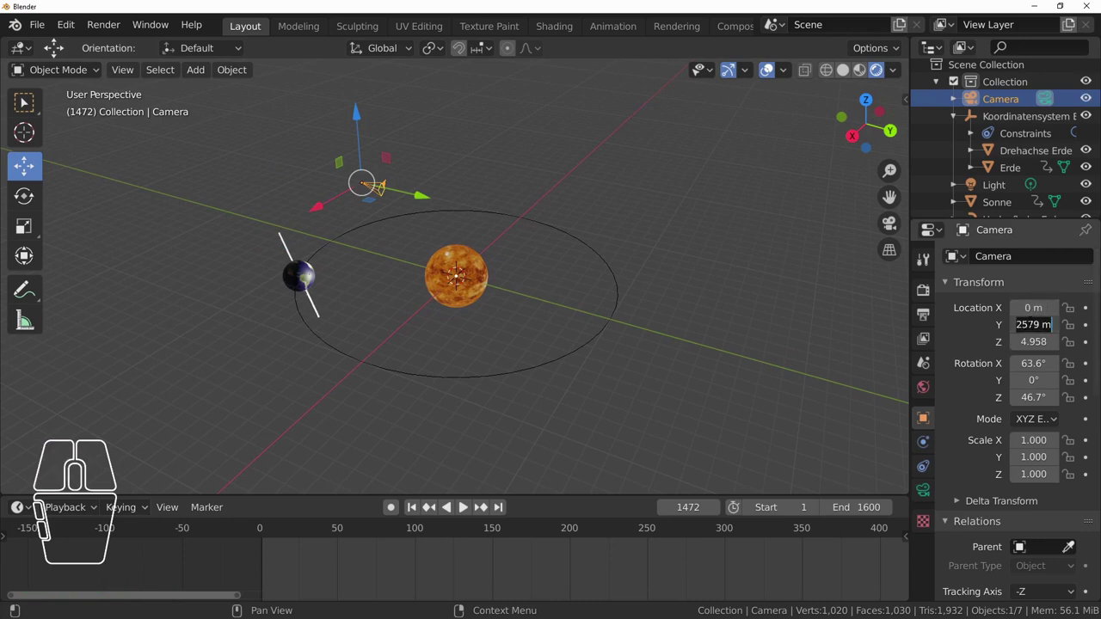
# - Set the camera's Y location to 0 m
pyautogui.press('KP_0')
pyautogui.press('Return')
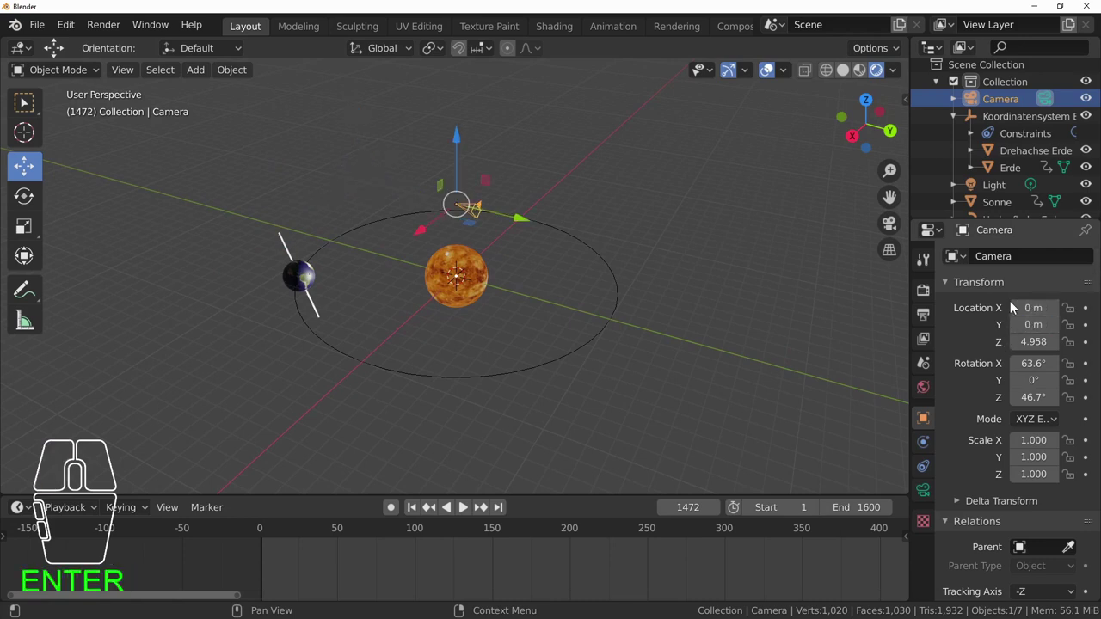
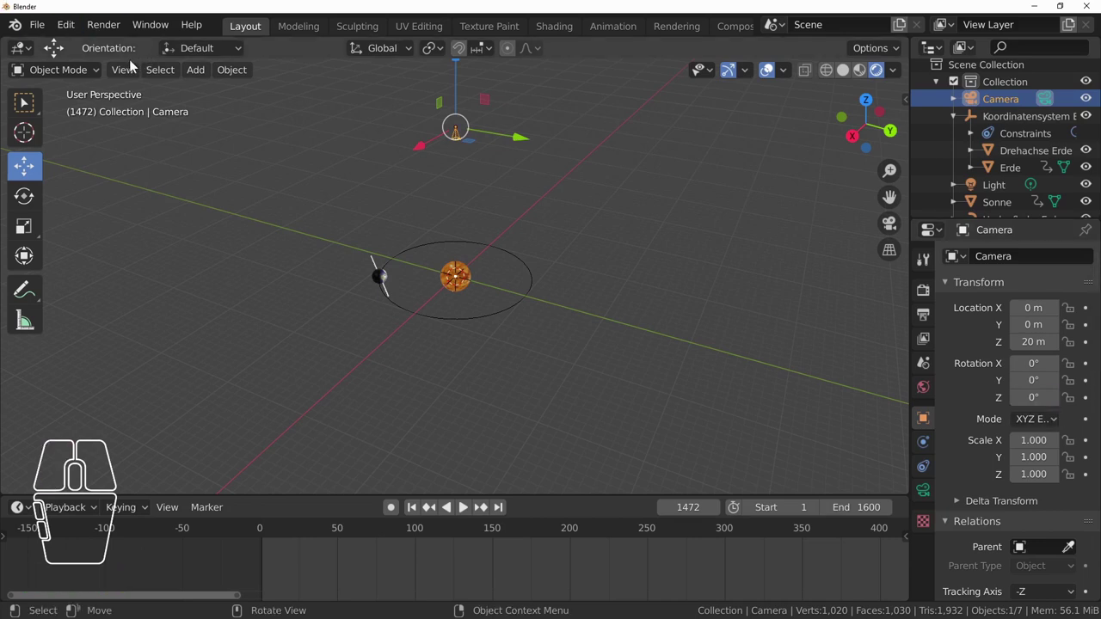
# - Switch the viewport to look through the camera
pyautogui.click(135, 72)
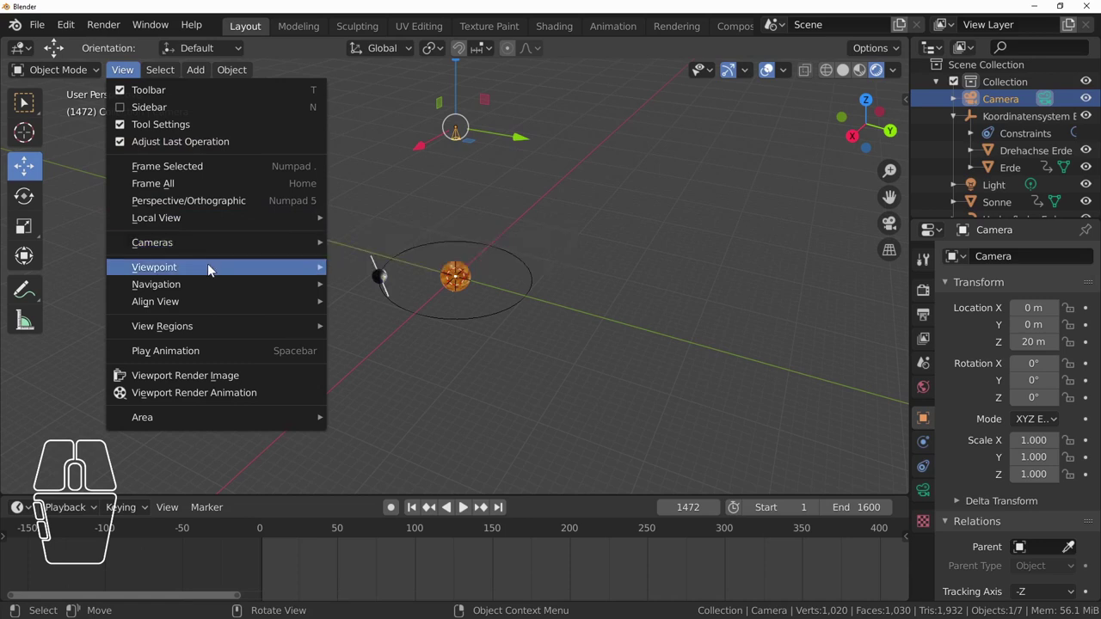
pyautogui.click(359, 269)
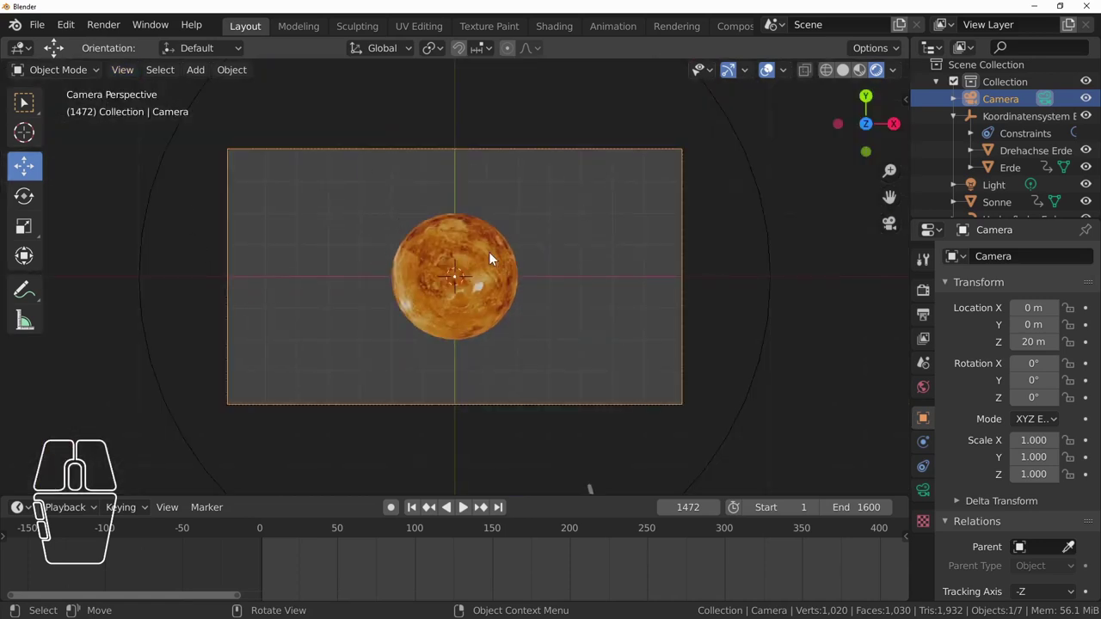
pyautogui.moveTo(543, 229); pyautogui.dragTo(542, 228)
pyautogui.scroll(-3)
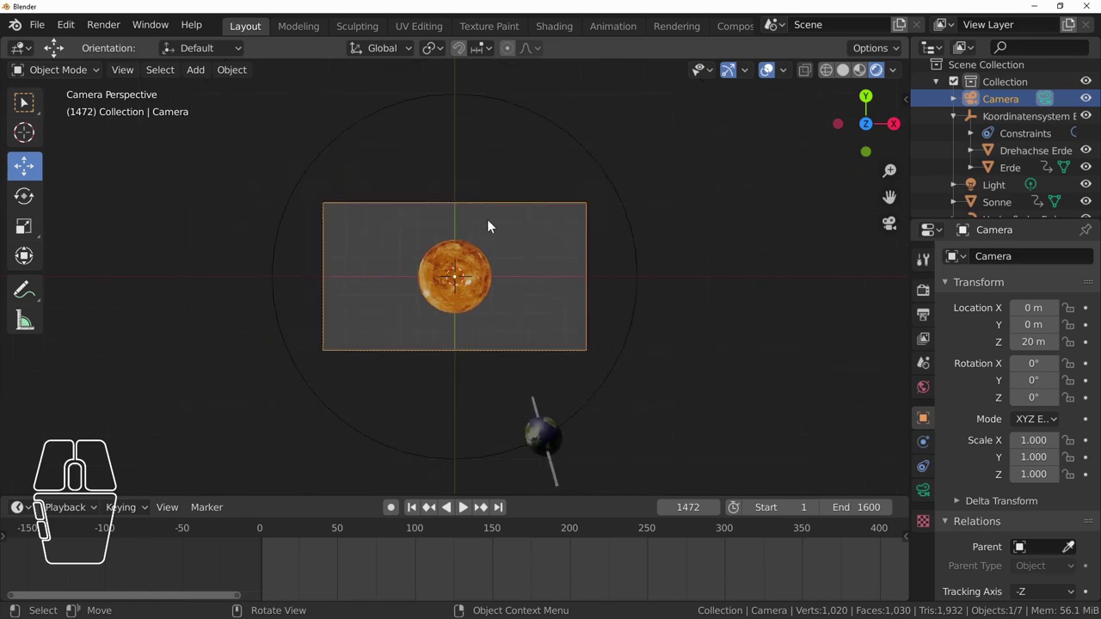
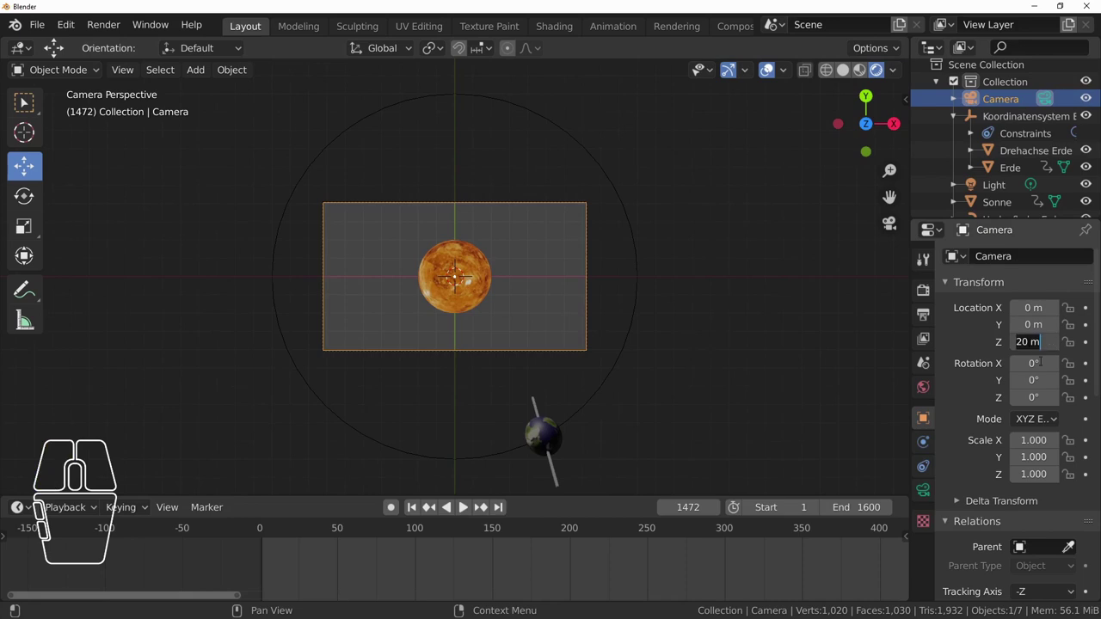
# - Raise the camera's Z location to 35 m so more of the orbit fits in frame
pyautogui.press('KP_3')
pyautogui.press('KP_5')
pyautogui.press('Return')
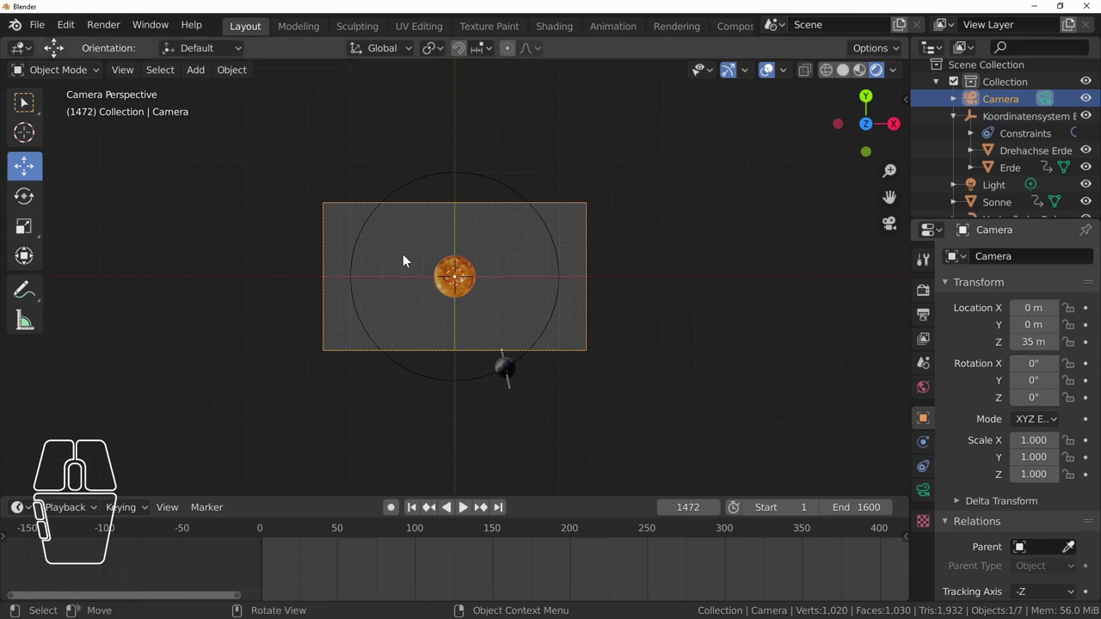
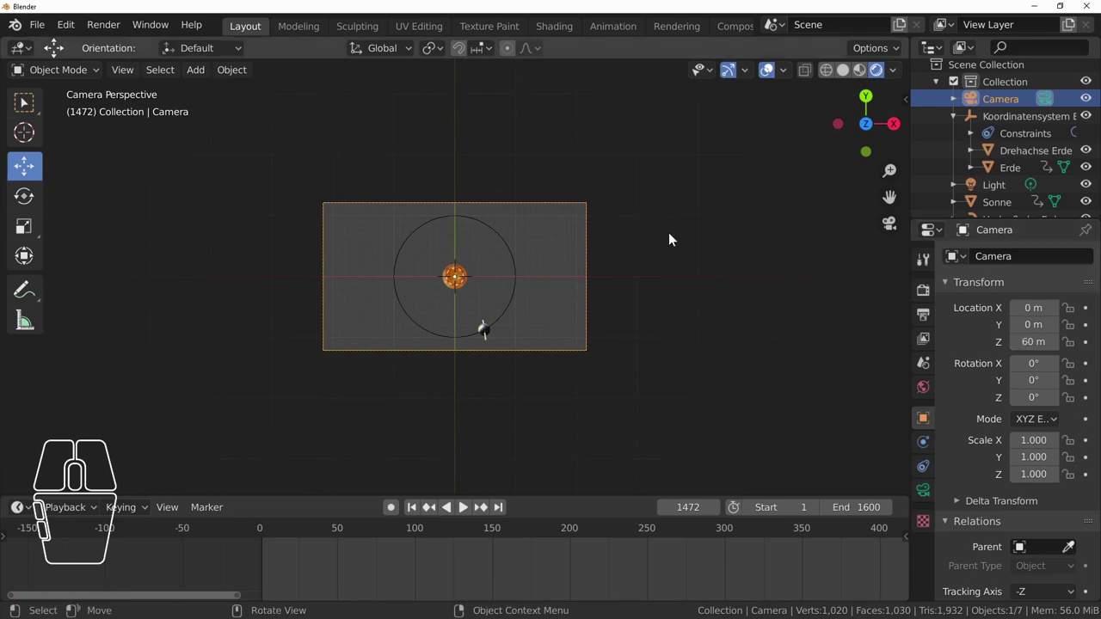
pyautogui.scroll(3)
pyautogui.scroll(-3)
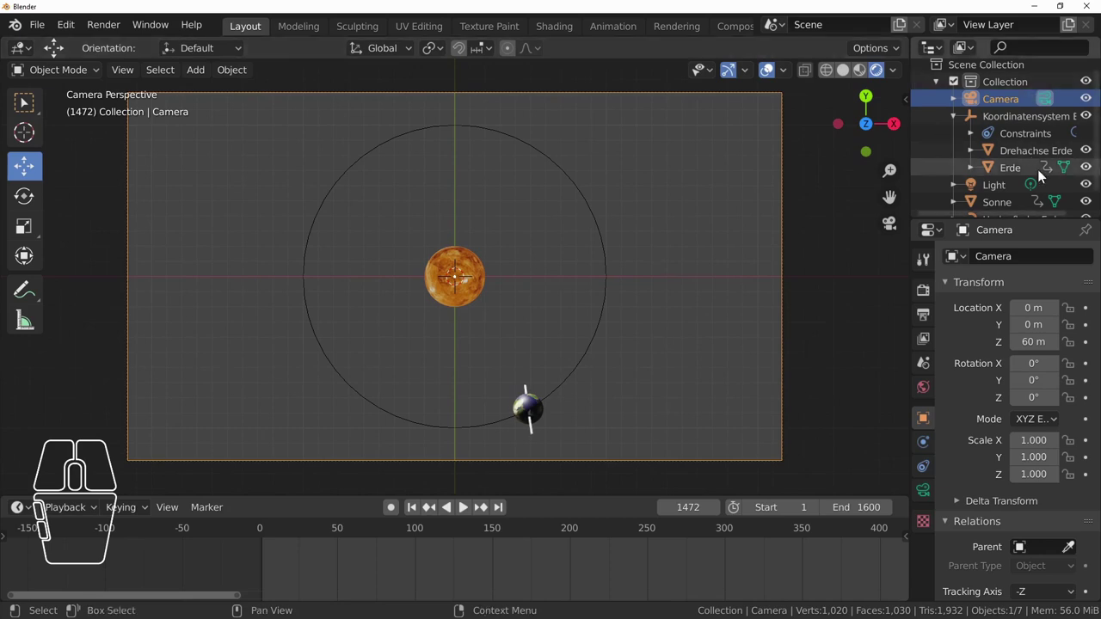
# - Select Drehachse Erde and toggle its Show in Renders off and back on
pyautogui.click(1043, 154)
pyautogui.scroll(-3)
pyautogui.scroll(-3)
pyautogui.scroll(-3)
pyautogui.scroll(-3)
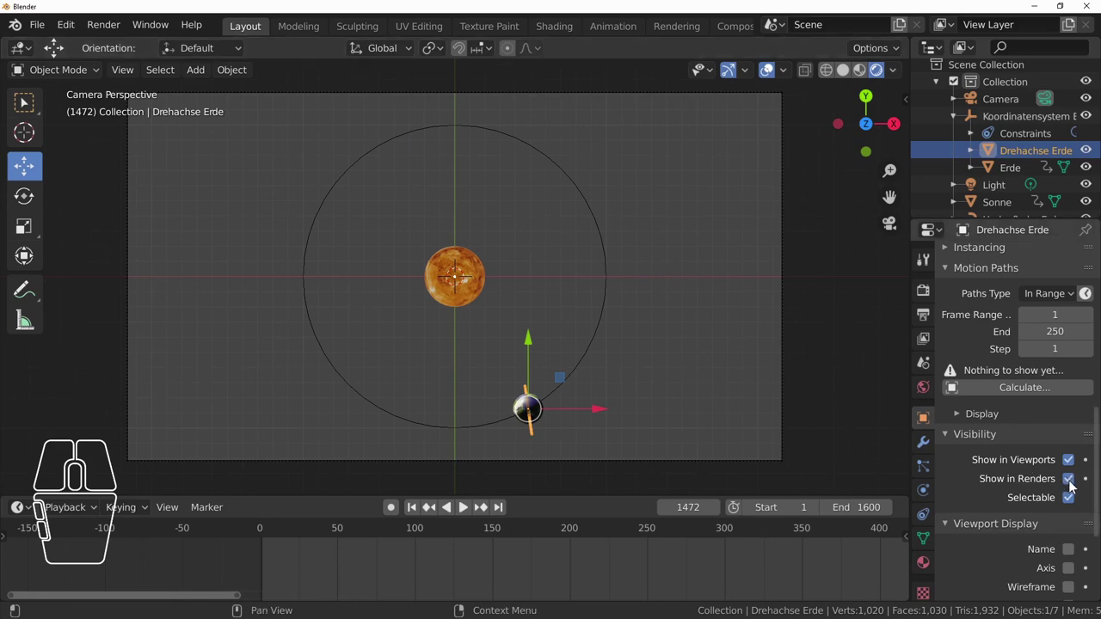
pyautogui.click(1076, 485)
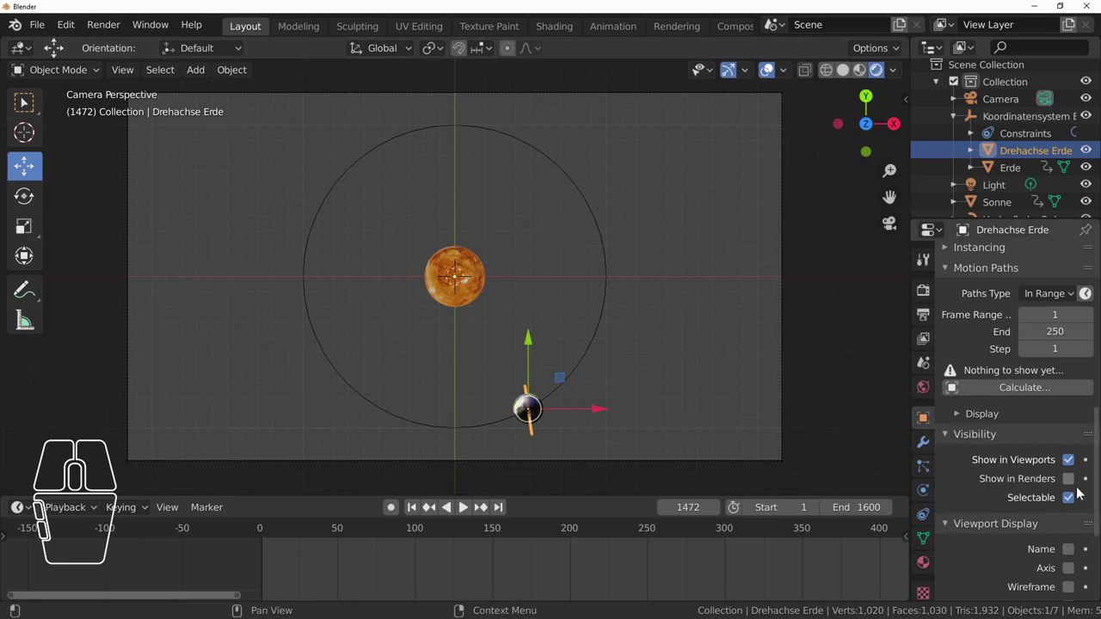
pyautogui.click(1072, 486)
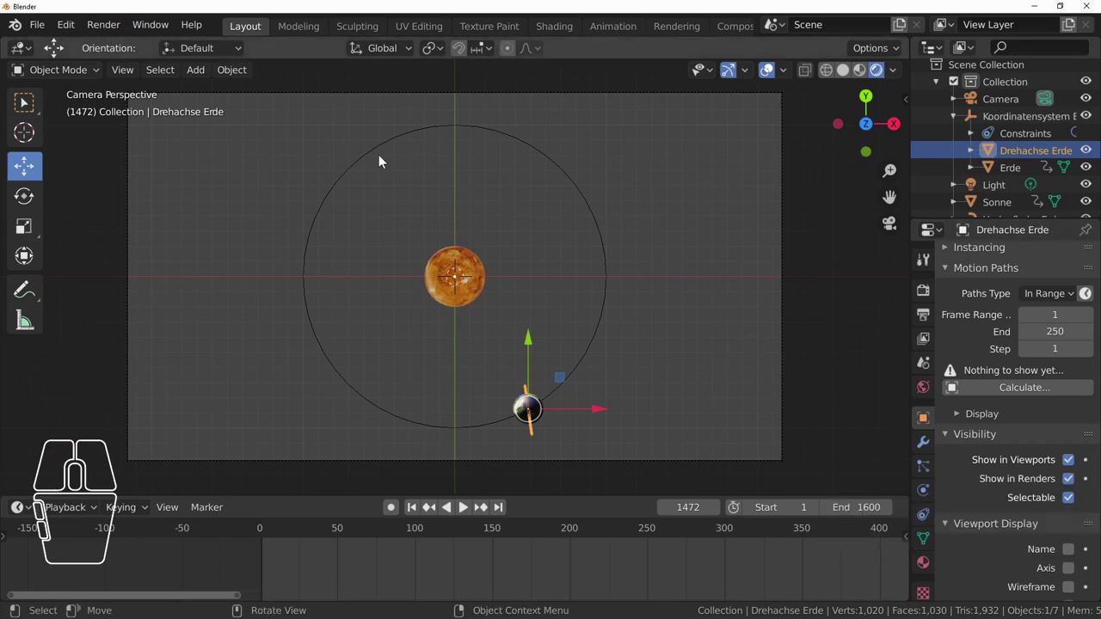
# - Render the current frame as a still image from the overhead camera
pyautogui.click(112, 30)
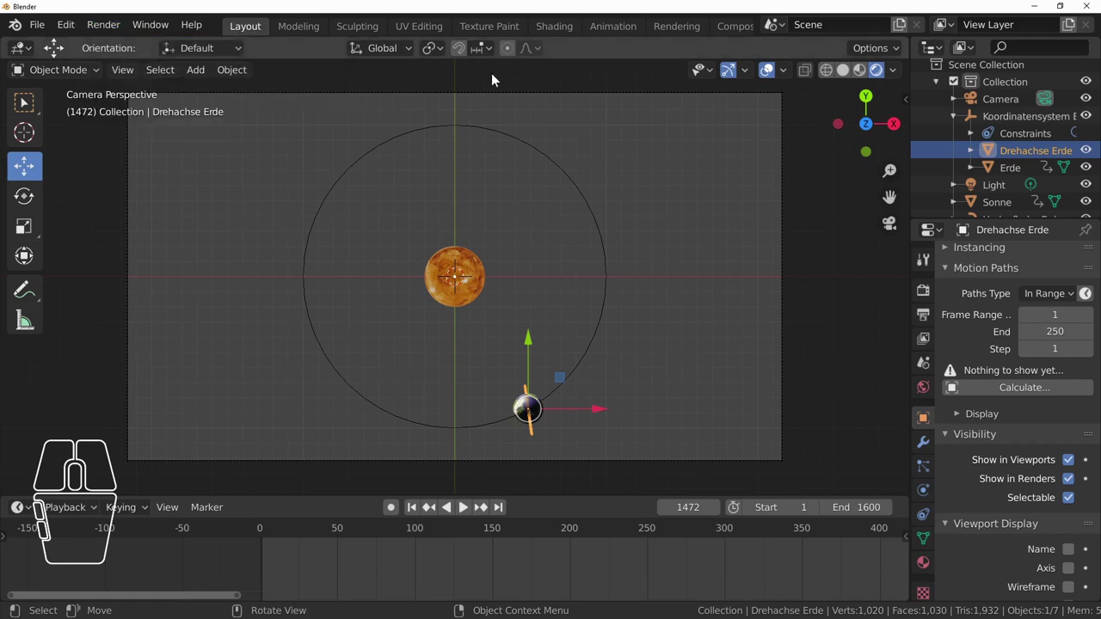
pyautogui.click(115, 30)
pyautogui.click(148, 46)
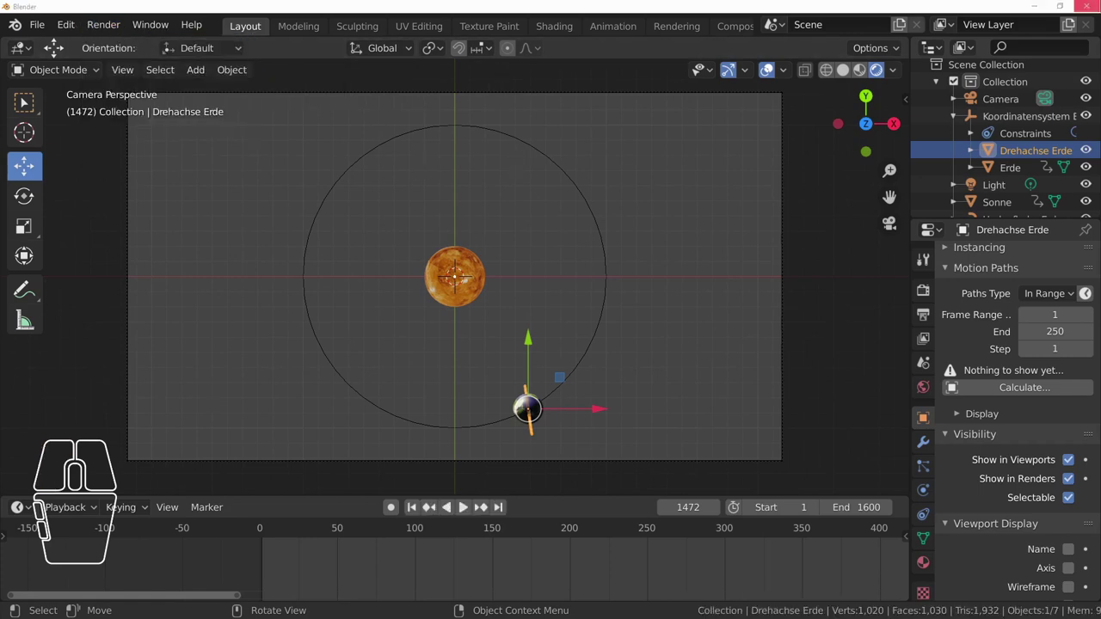
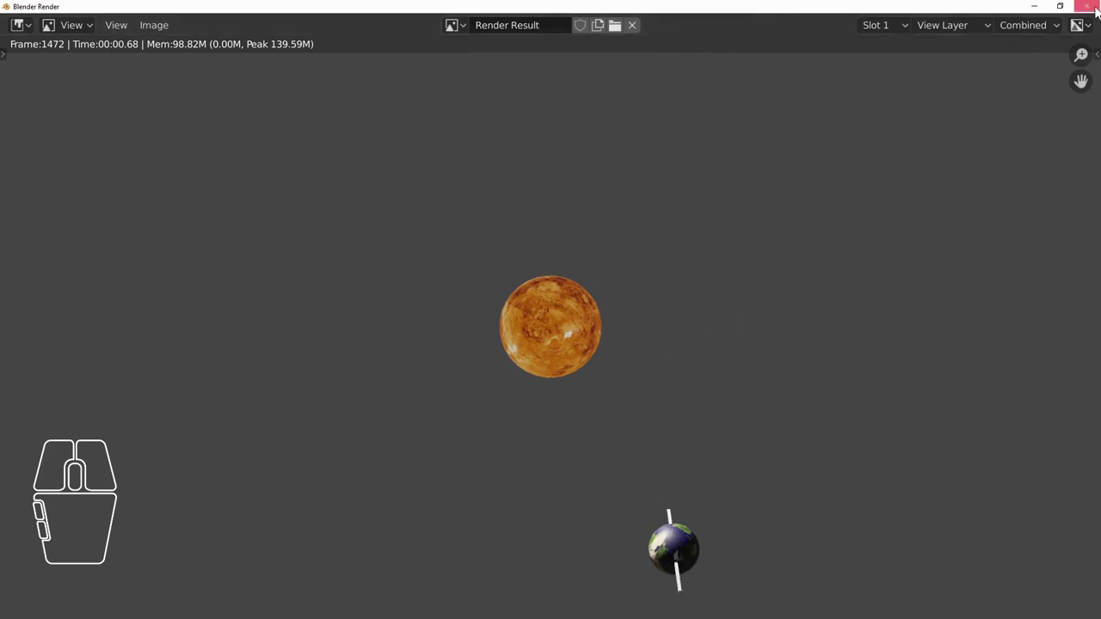
# - Exclude Drehachse Erde from renders and render the frame again without the axis rod
pyautogui.click(916, 10)
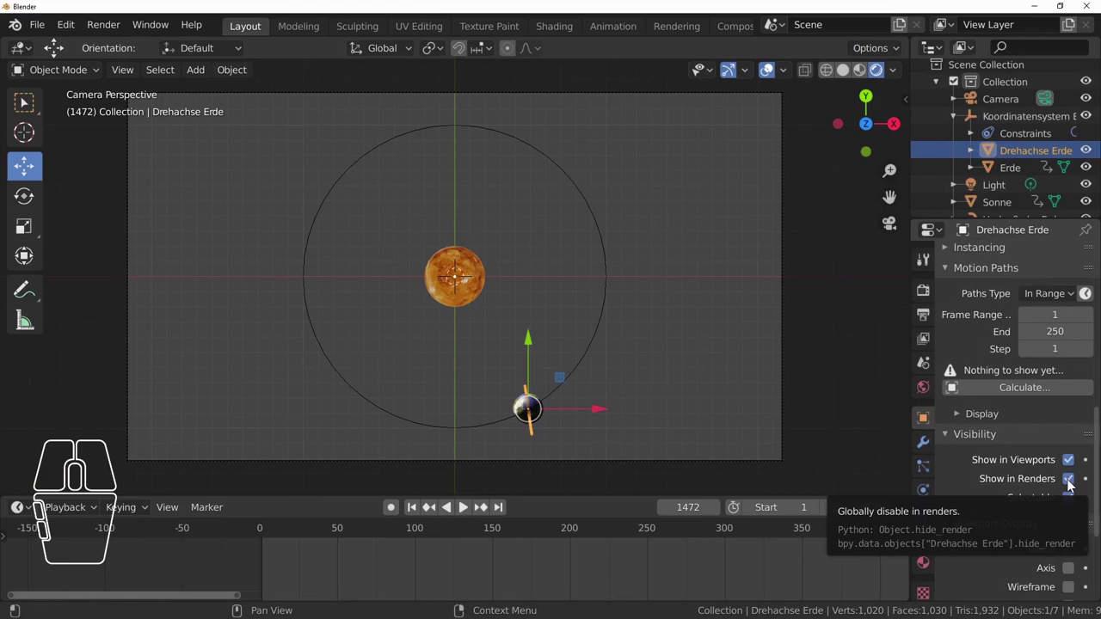
pyautogui.click(1072, 486)
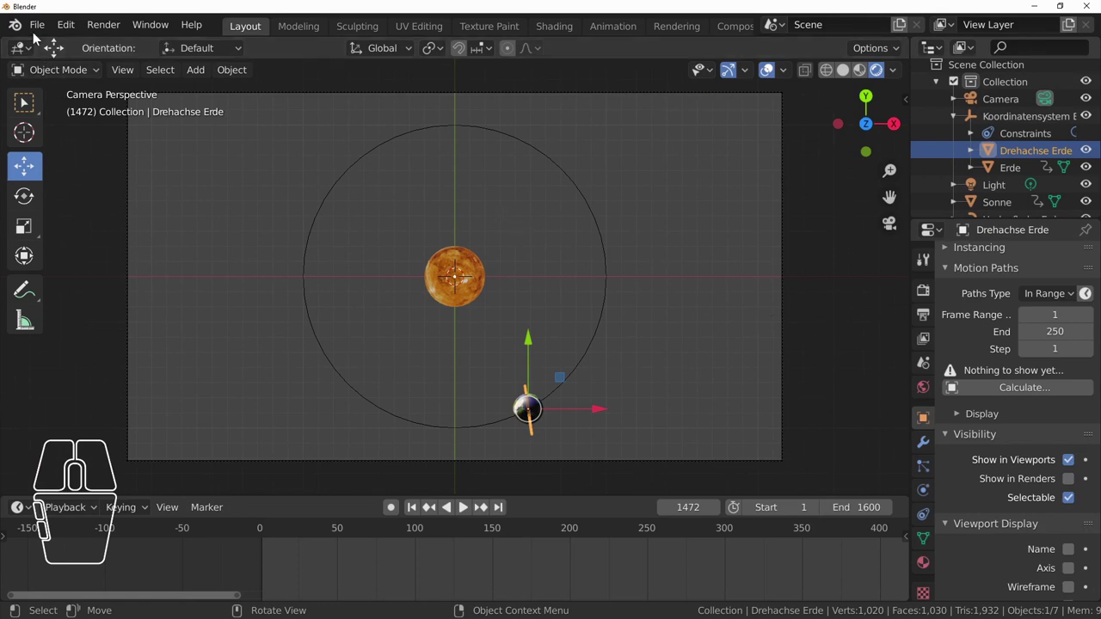
pyautogui.click(112, 28)
pyautogui.click(127, 45)
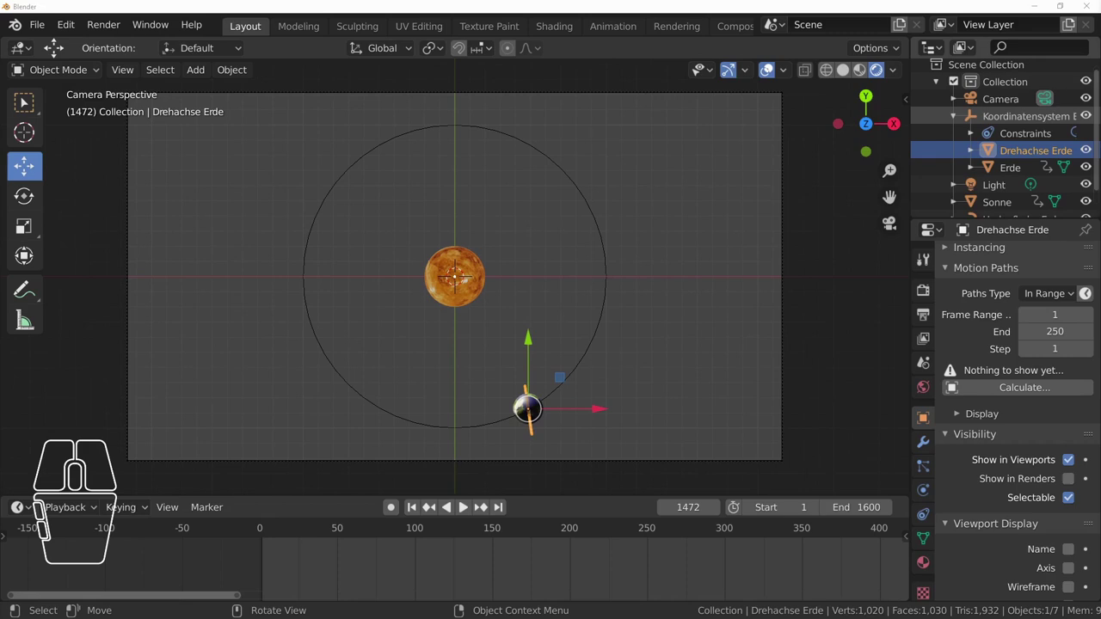
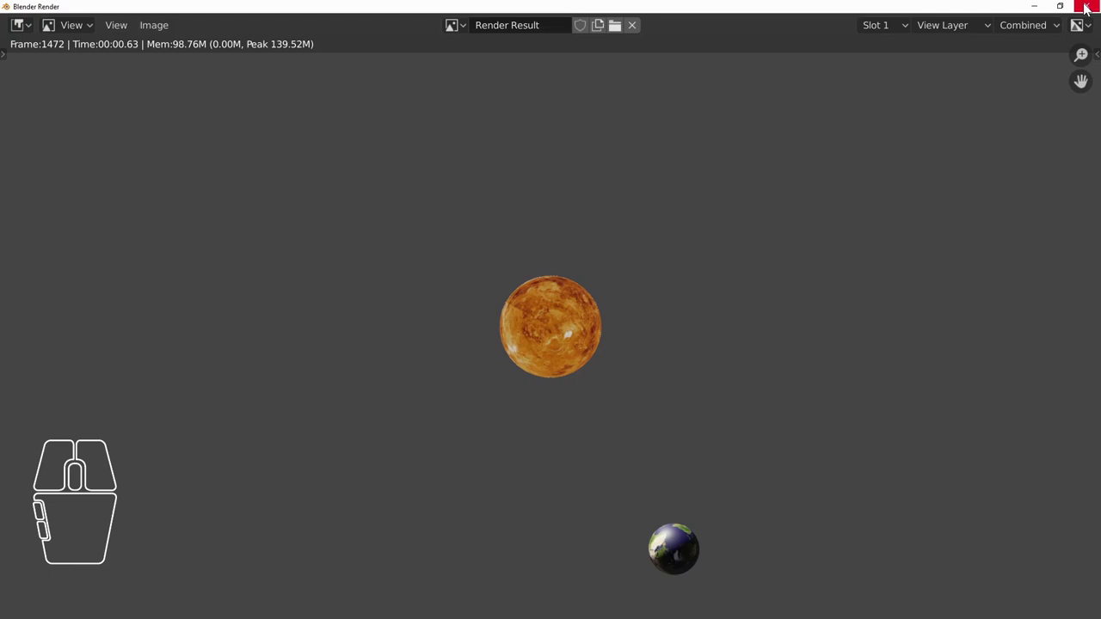
# - Close the render result and scroll Output Properties to the Output panel with the /tmp\ path
pyautogui.click(1085, 7)
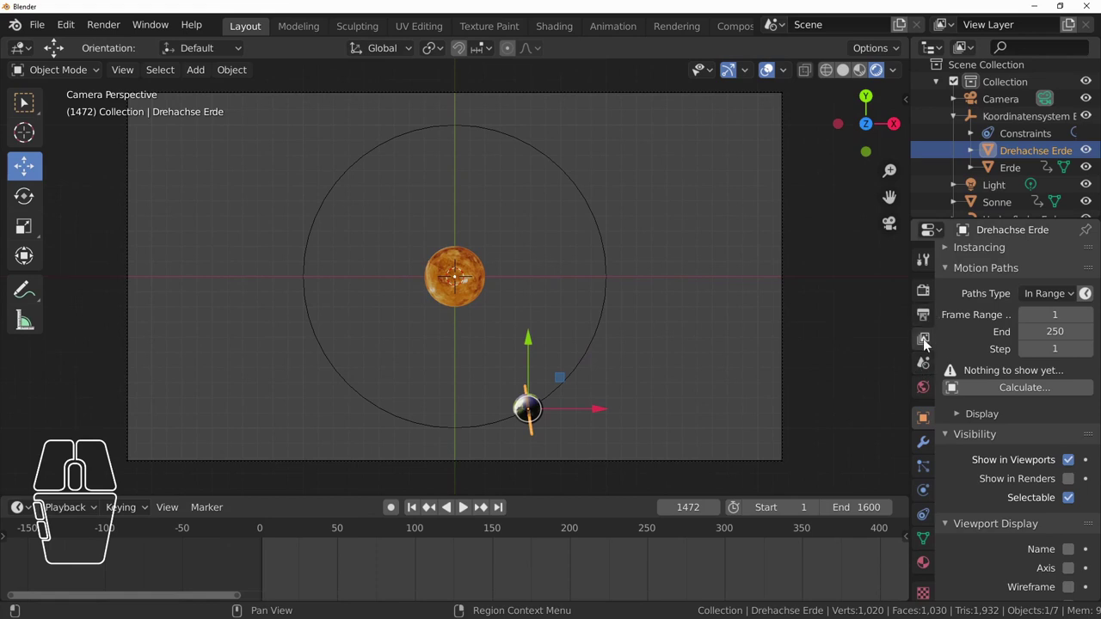
pyautogui.click(931, 346)
pyautogui.scroll(3)
pyautogui.click(931, 323)
pyautogui.scroll(3)
pyautogui.scroll(-3)
pyautogui.scroll(-3)
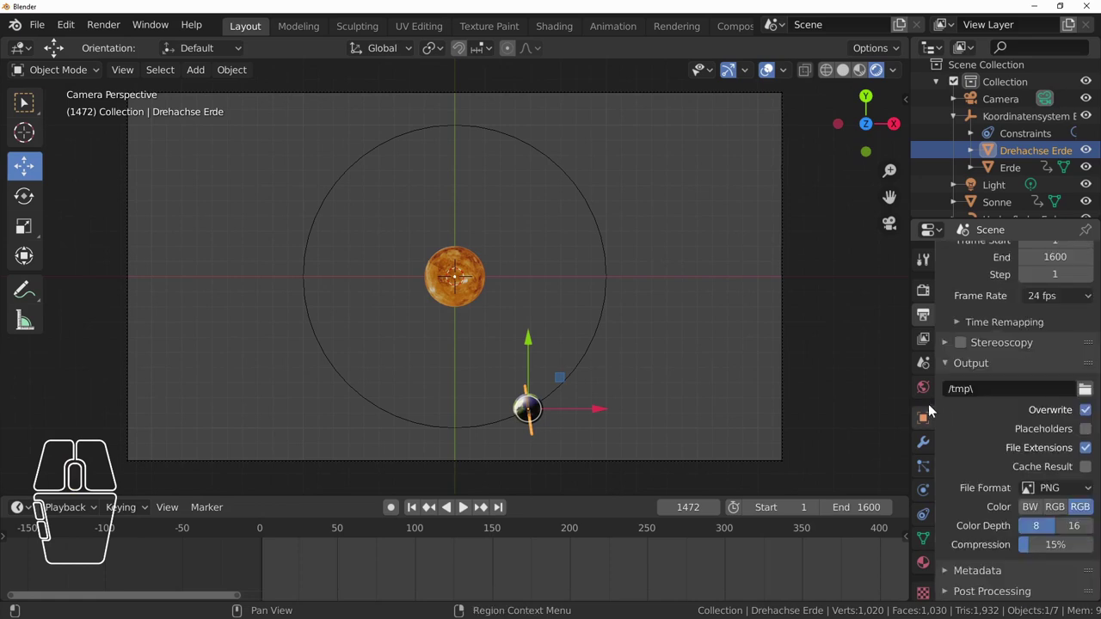
pyautogui.scroll(-3)
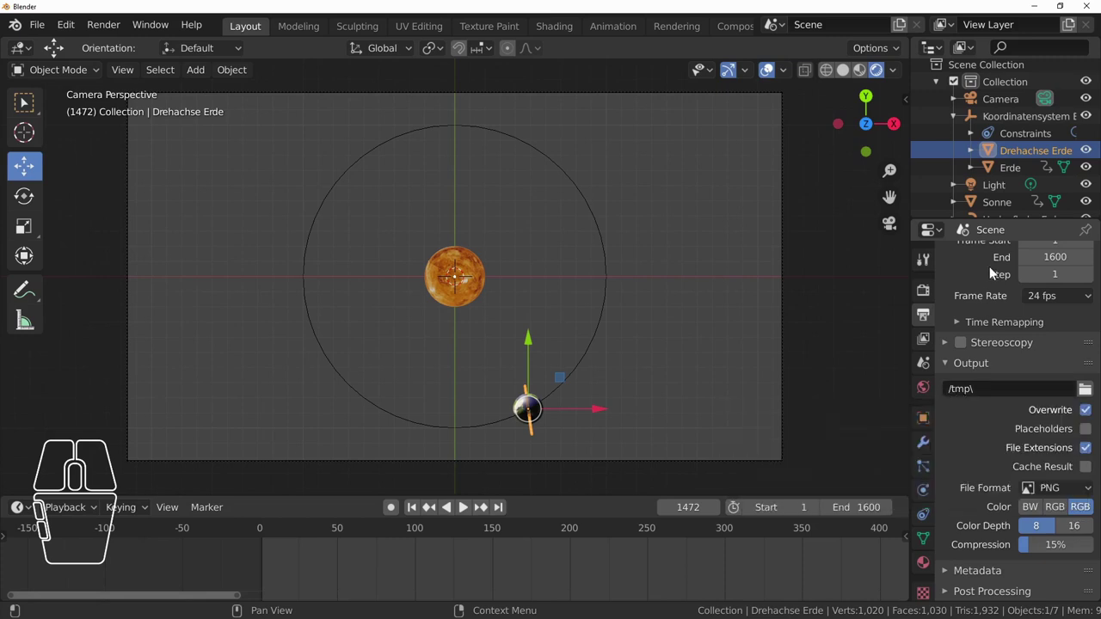
pyautogui.scroll(3)
pyautogui.scroll(-3)
pyautogui.scroll(-3)
# - Change the render output file format from PNG to FFmpeg video
pyautogui.click(1076, 493)
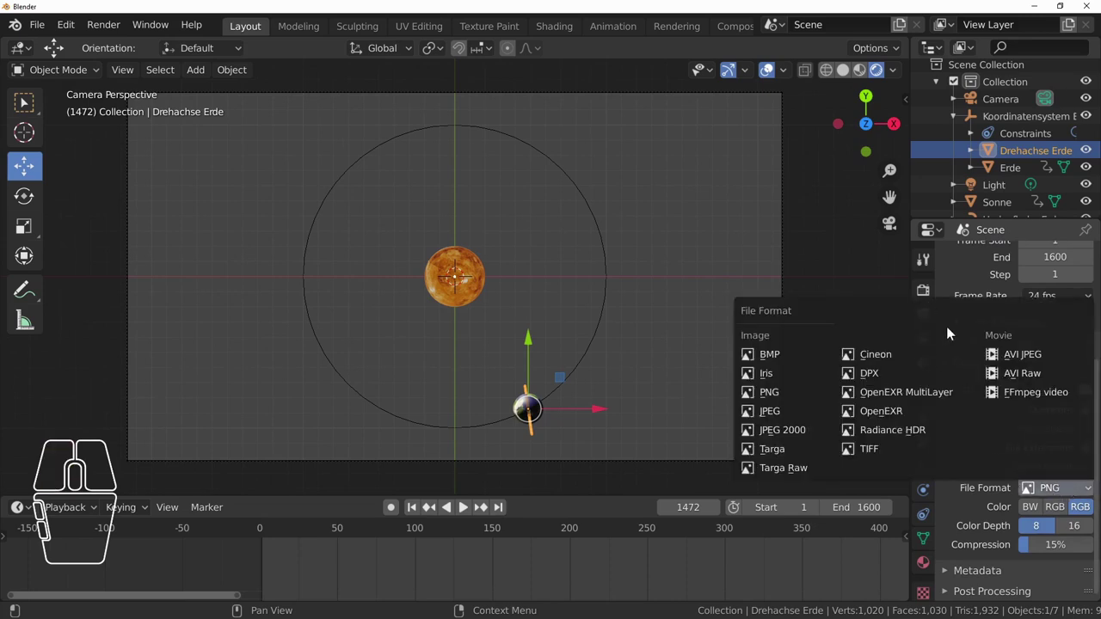
pyautogui.click(965, 270)
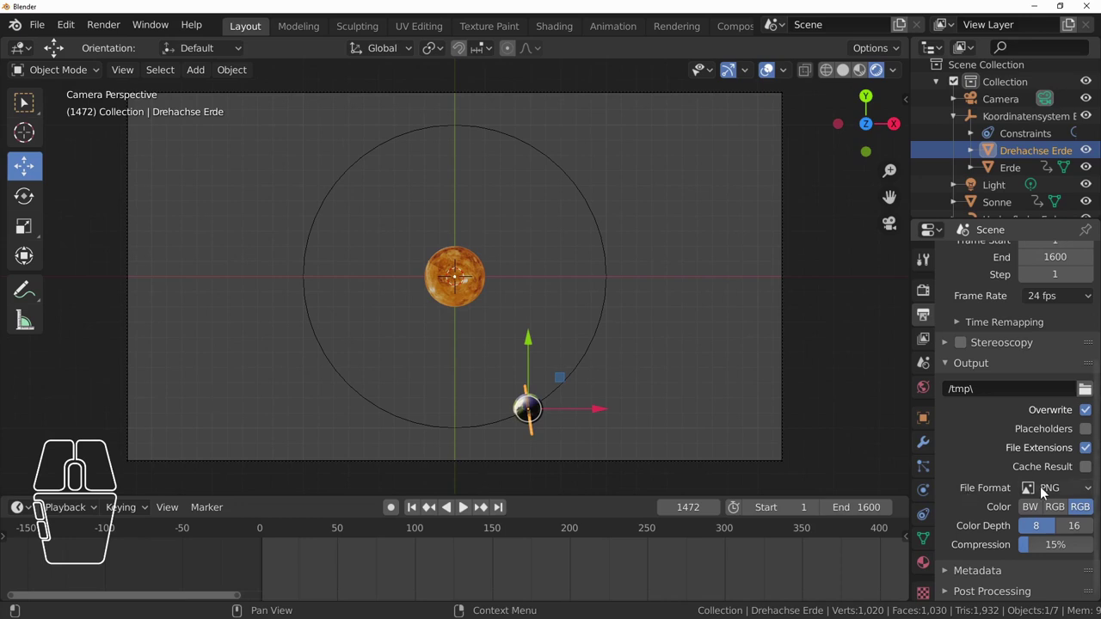
pyautogui.click(1063, 494)
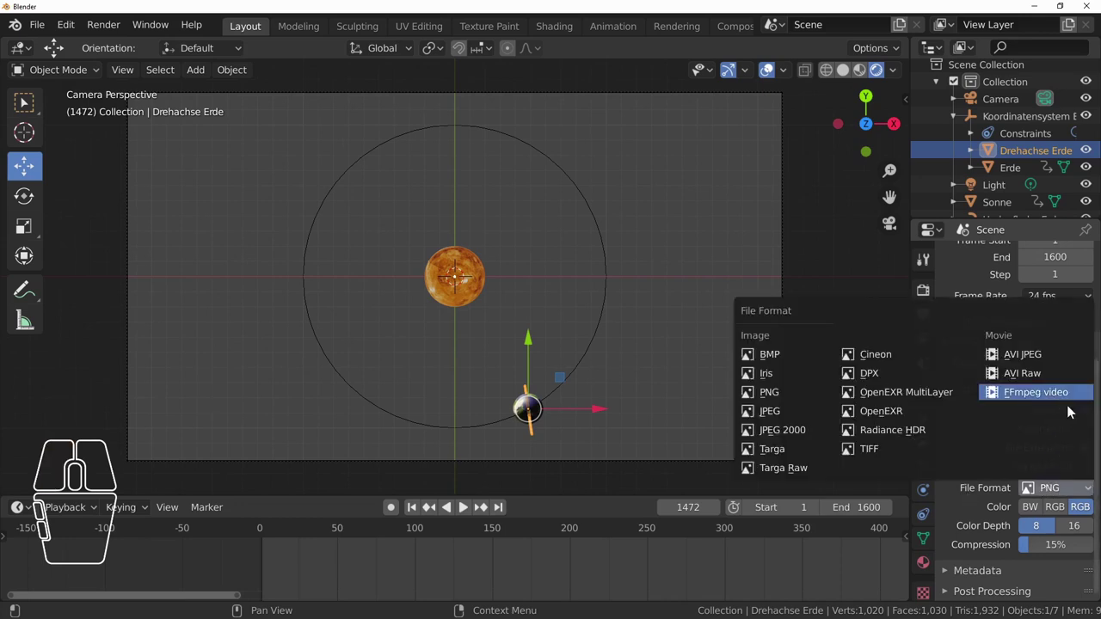
pyautogui.click(1033, 398)
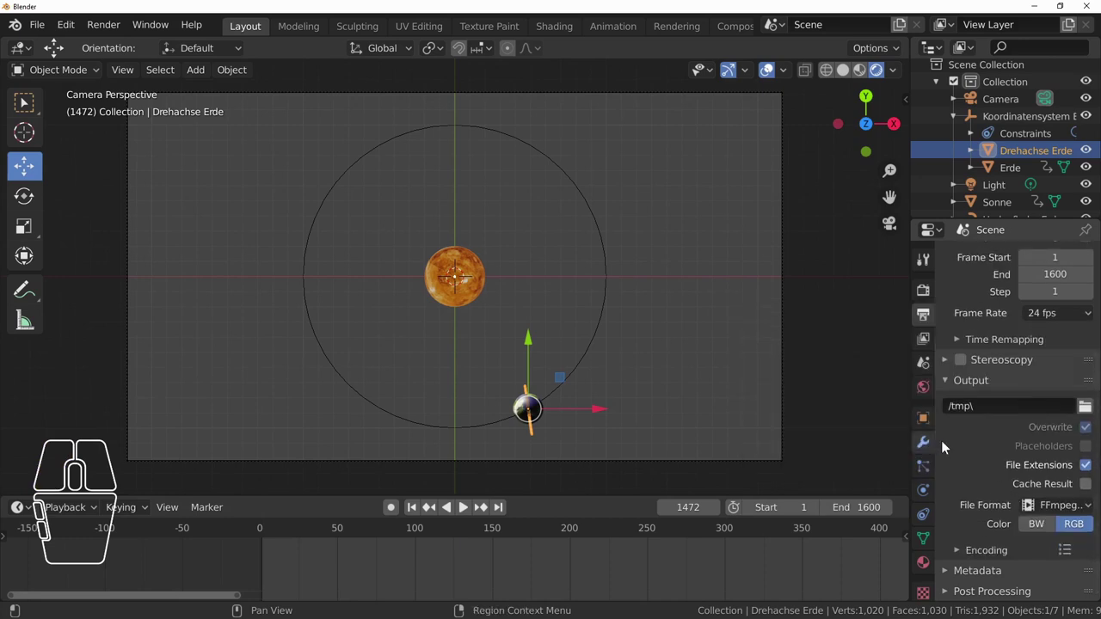
pyautogui.scroll(-3)
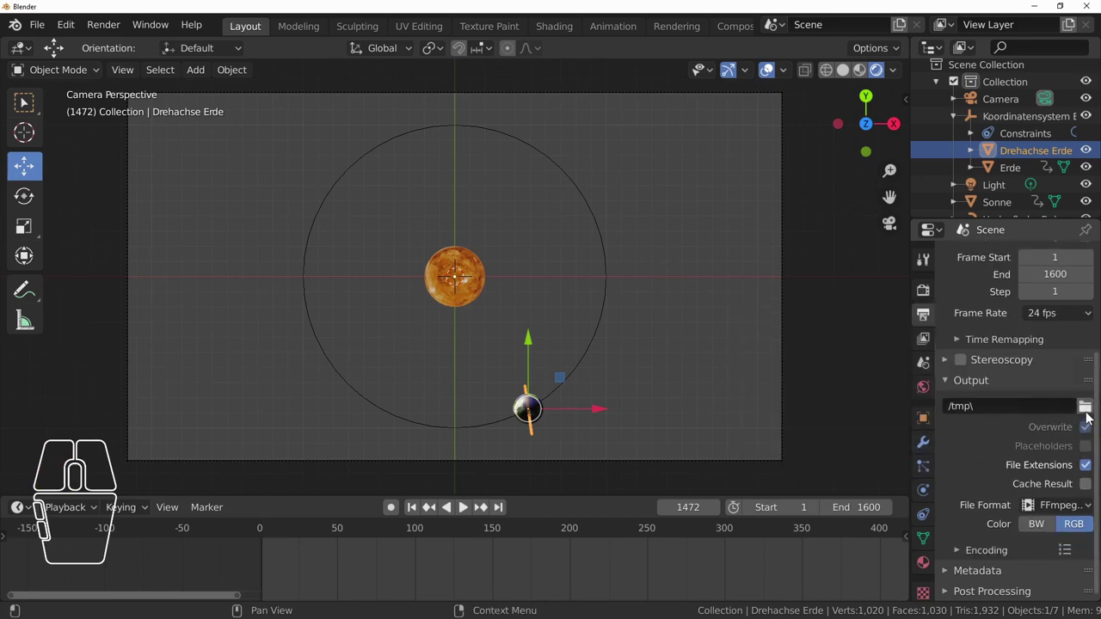
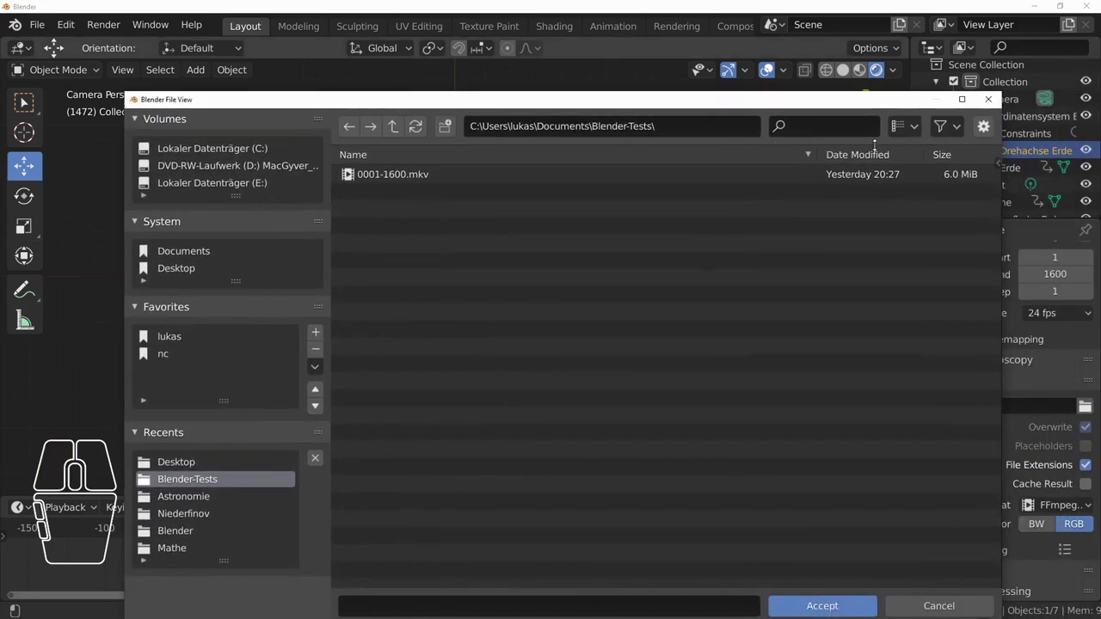
# - Choose 0001-1600.mkv in the Blender-Tests folder as the render output file
pyautogui.moveTo(535, 110); pyautogui.dragTo(591, 77)
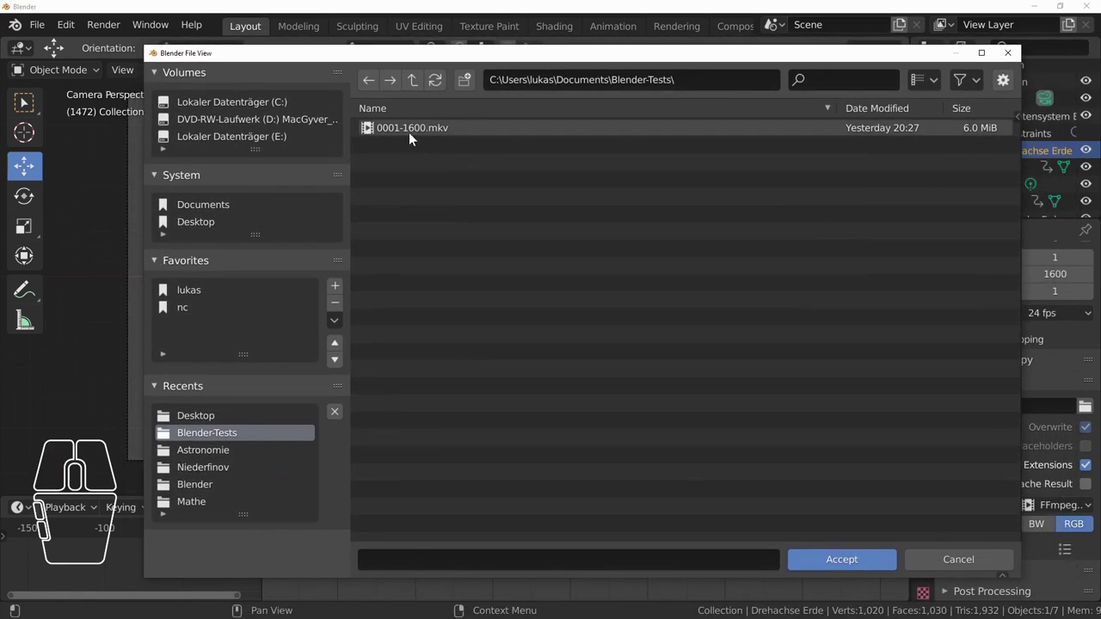
pyautogui.click(416, 135)
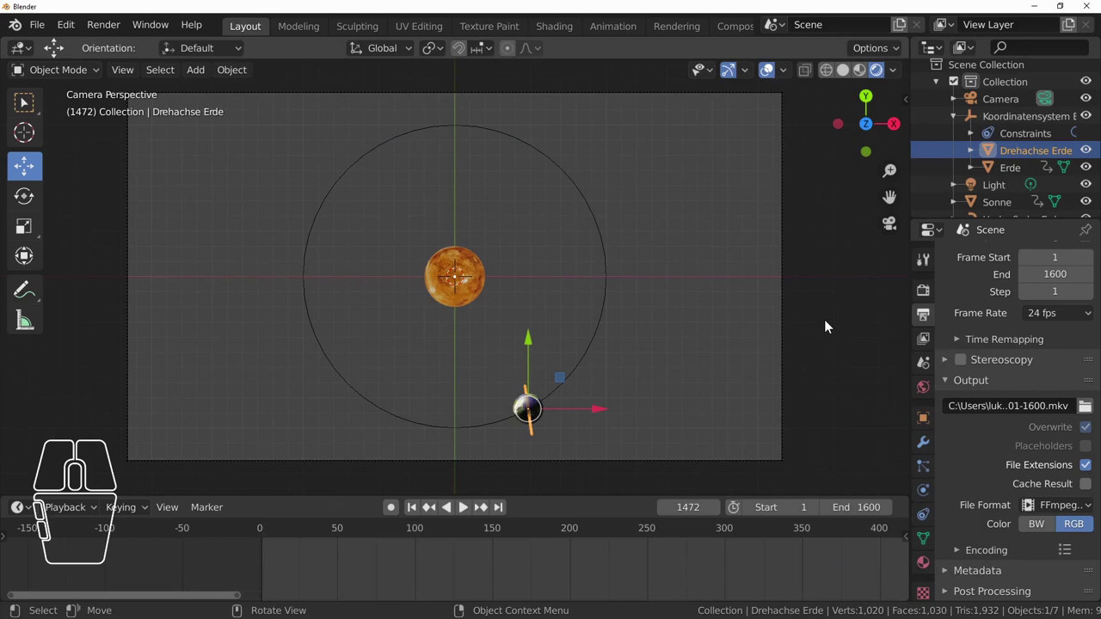
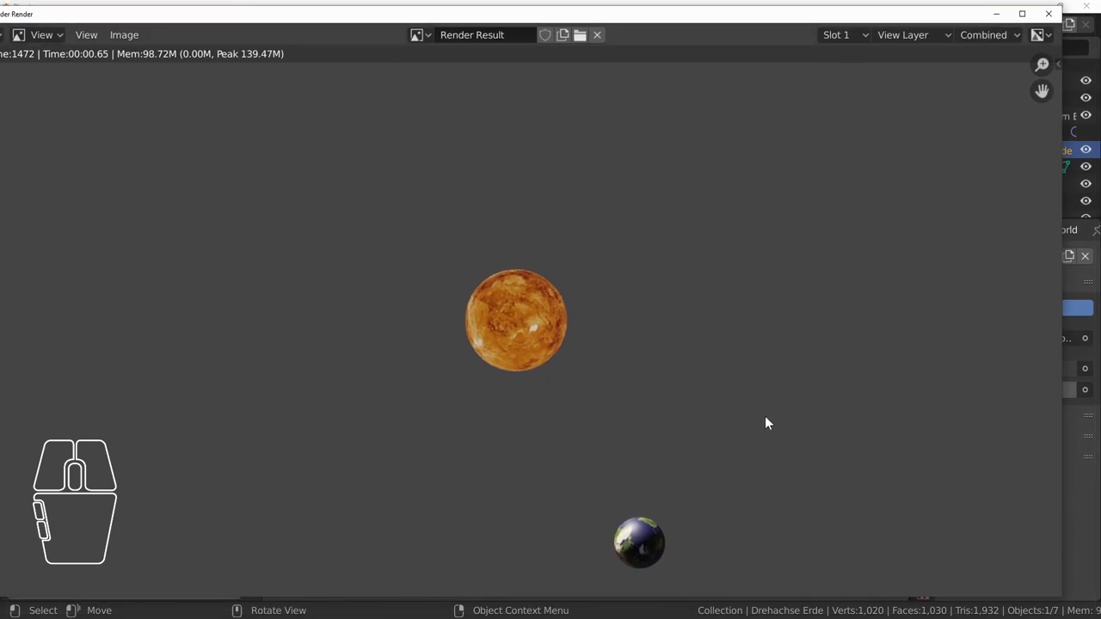
# - Close the render result and set the World background colour to black
pyautogui.click(1050, 19)
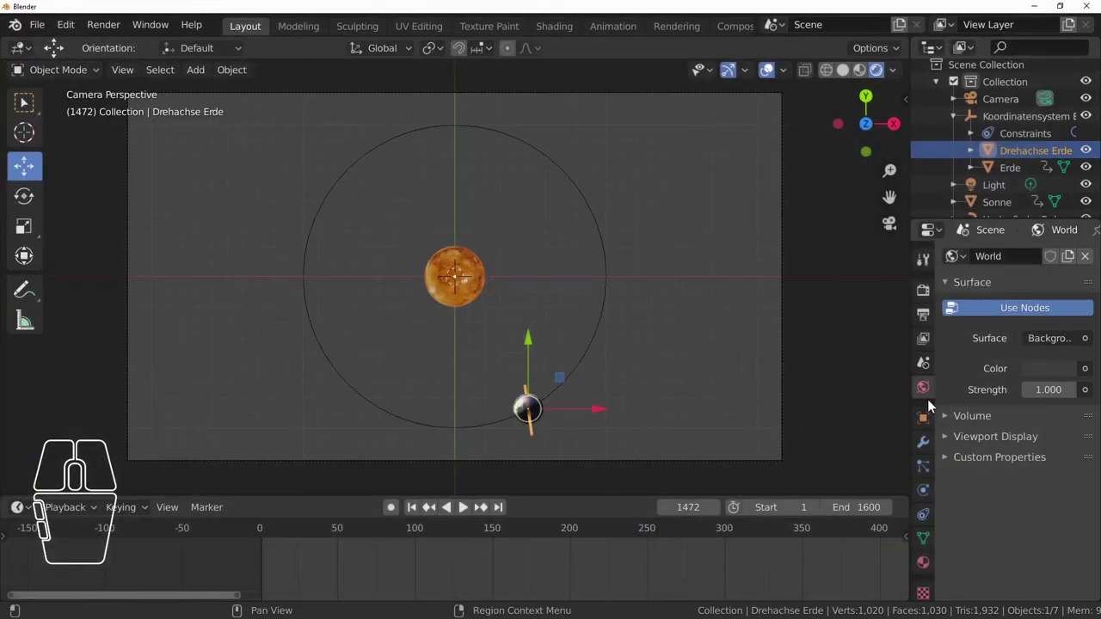
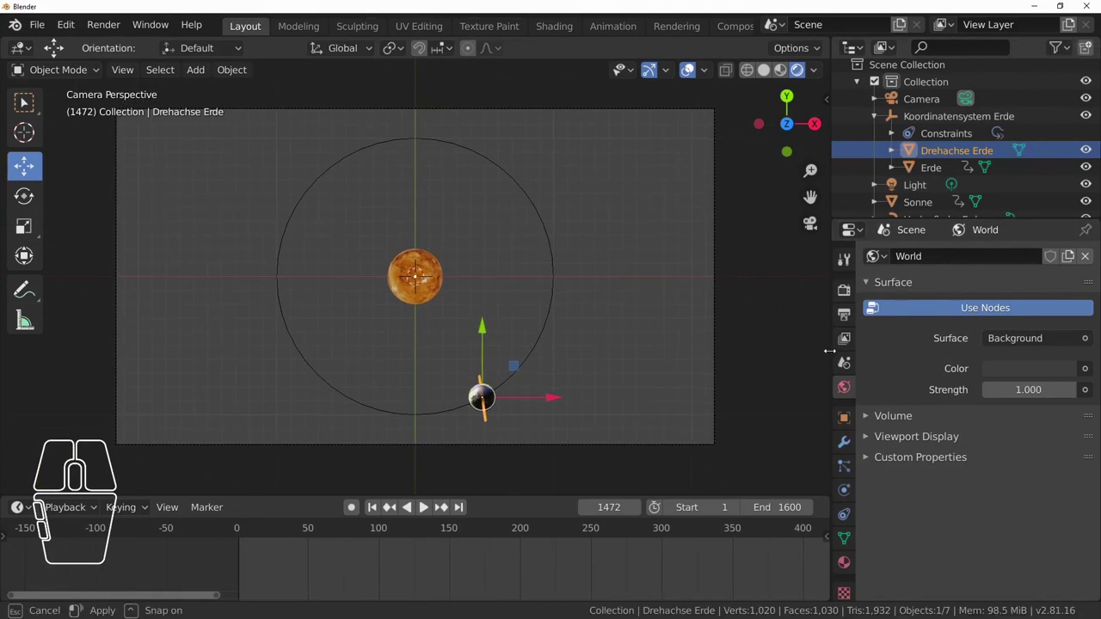
pyautogui.click(1005, 371)
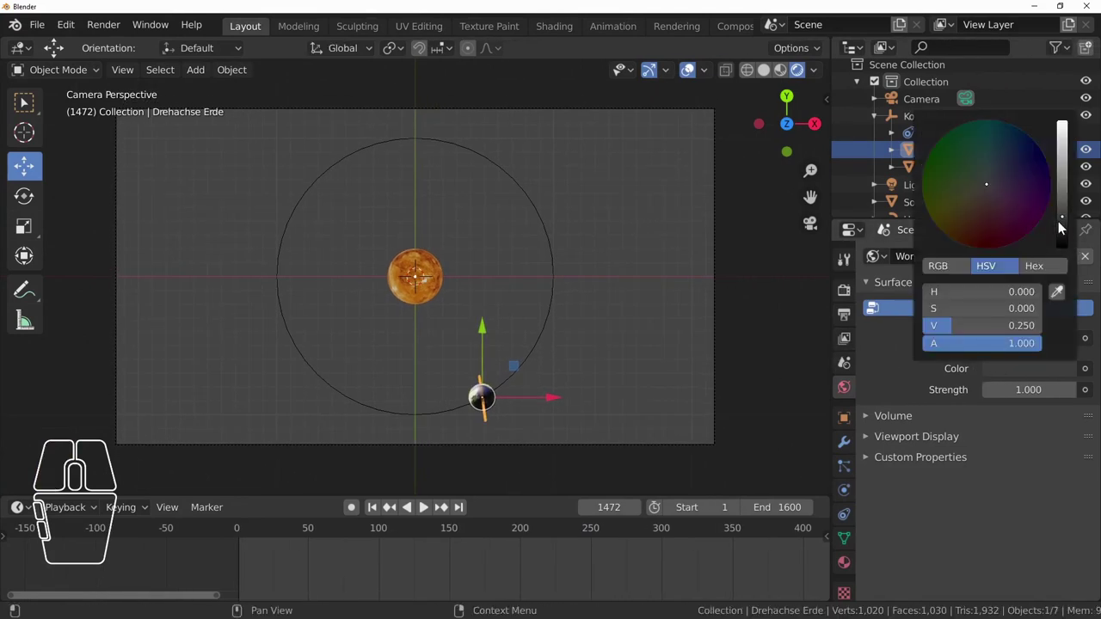
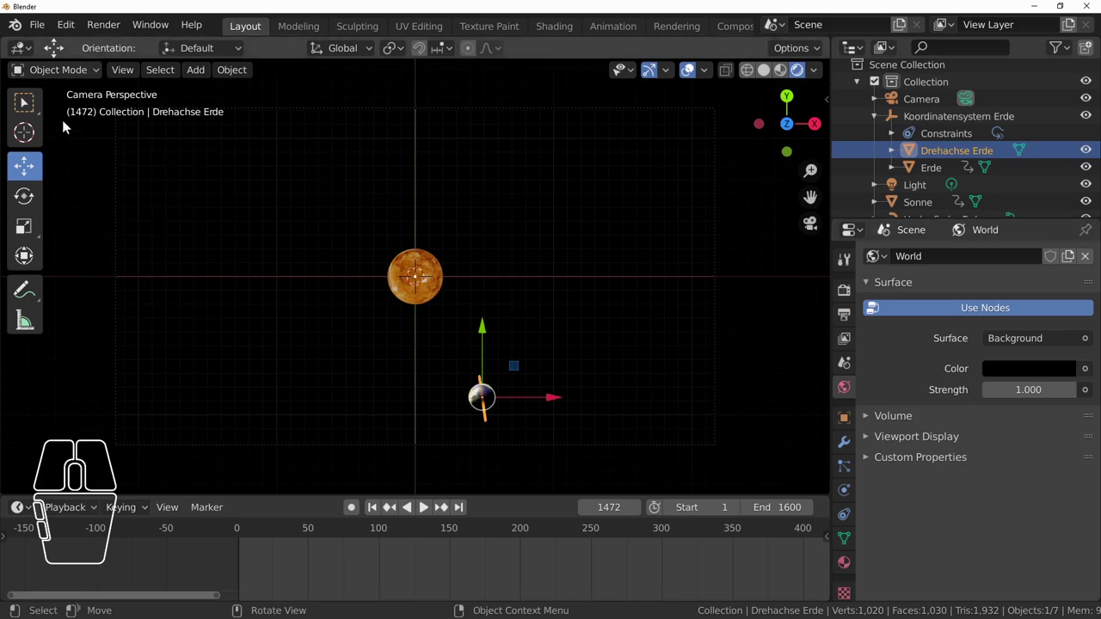
pyautogui.click(104, 30)
pyautogui.click(117, 45)
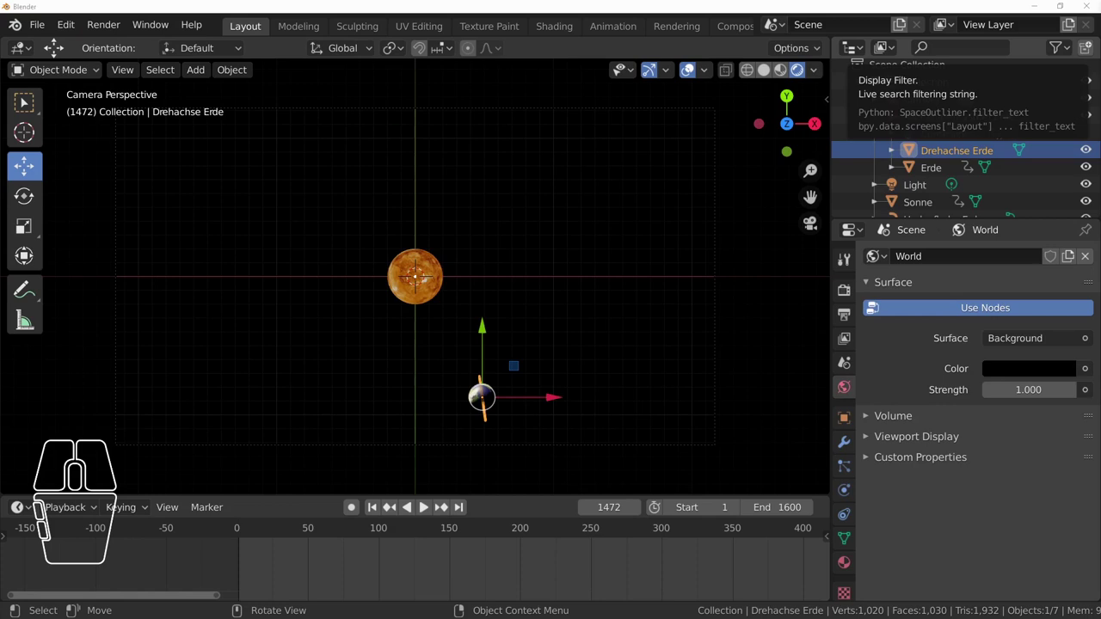
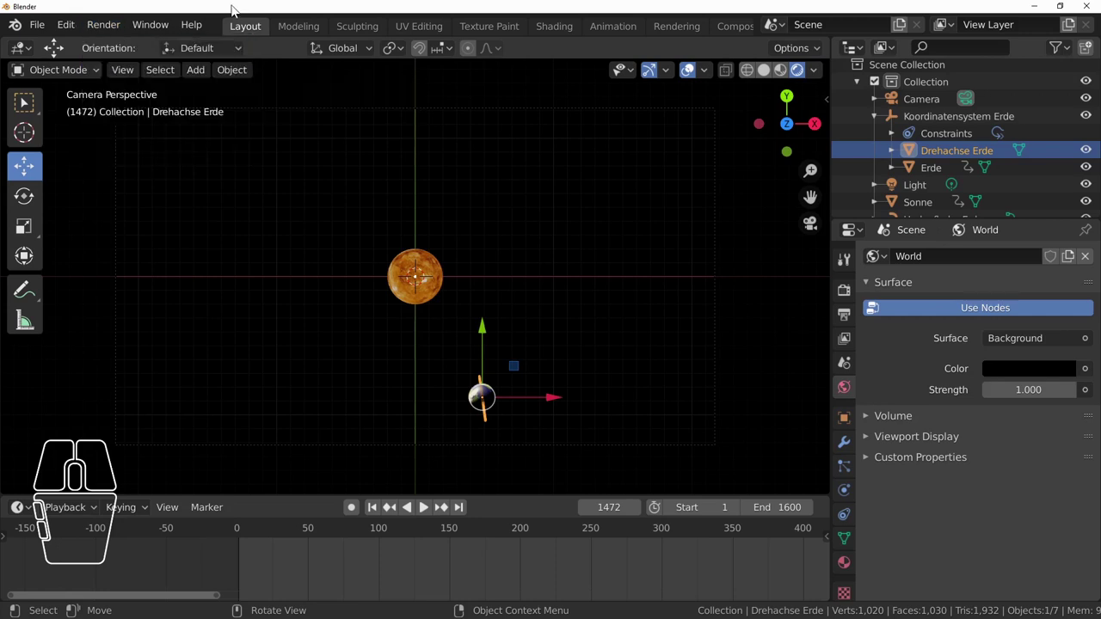
# - Lower the render resolution scale from 100% to 10% in Output Properties
pyautogui.click(851, 322)
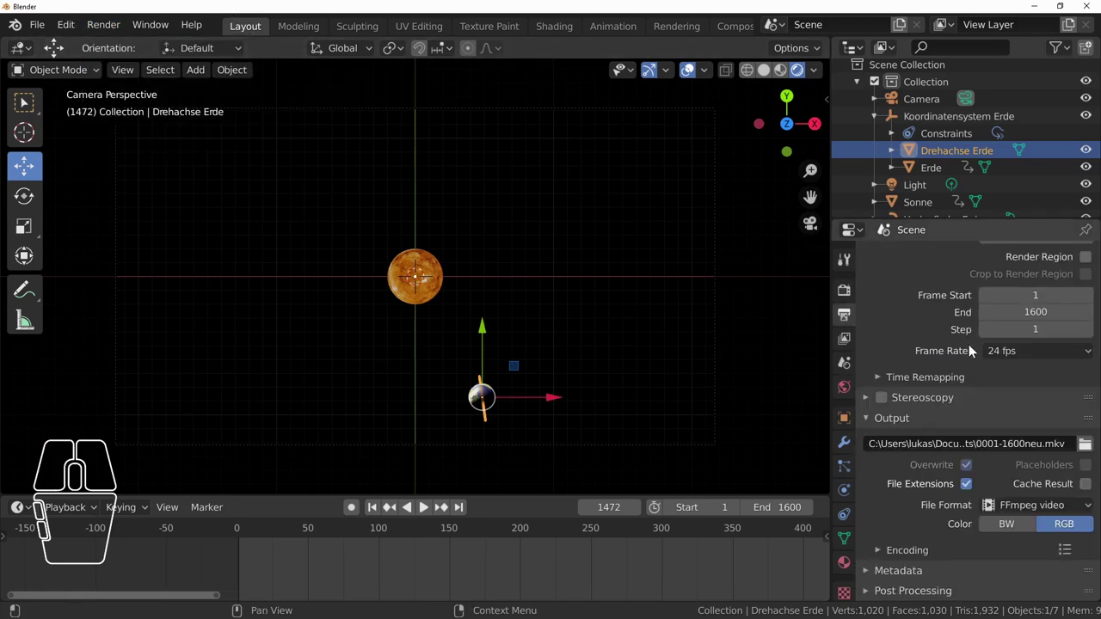
pyautogui.scroll(3)
pyautogui.scroll(3)
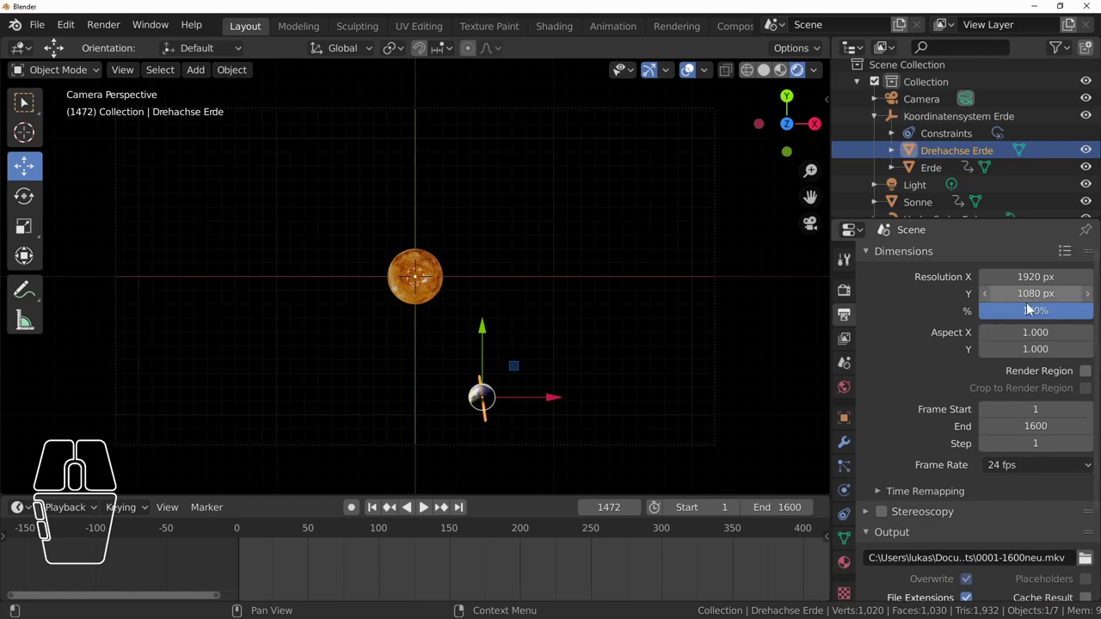
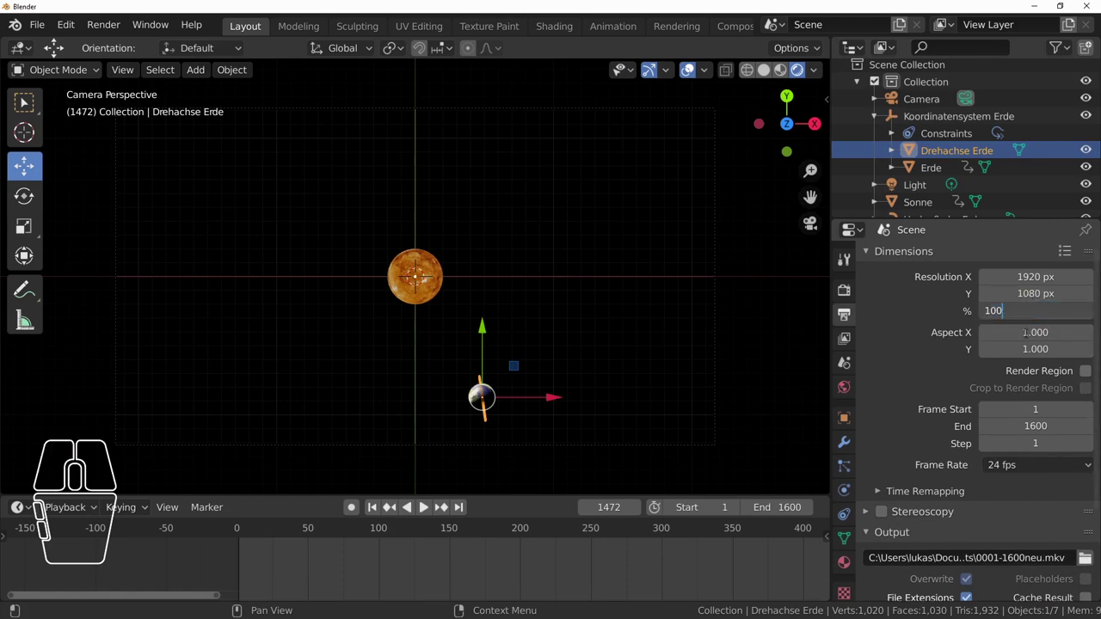
pyautogui.press('BackSpace')
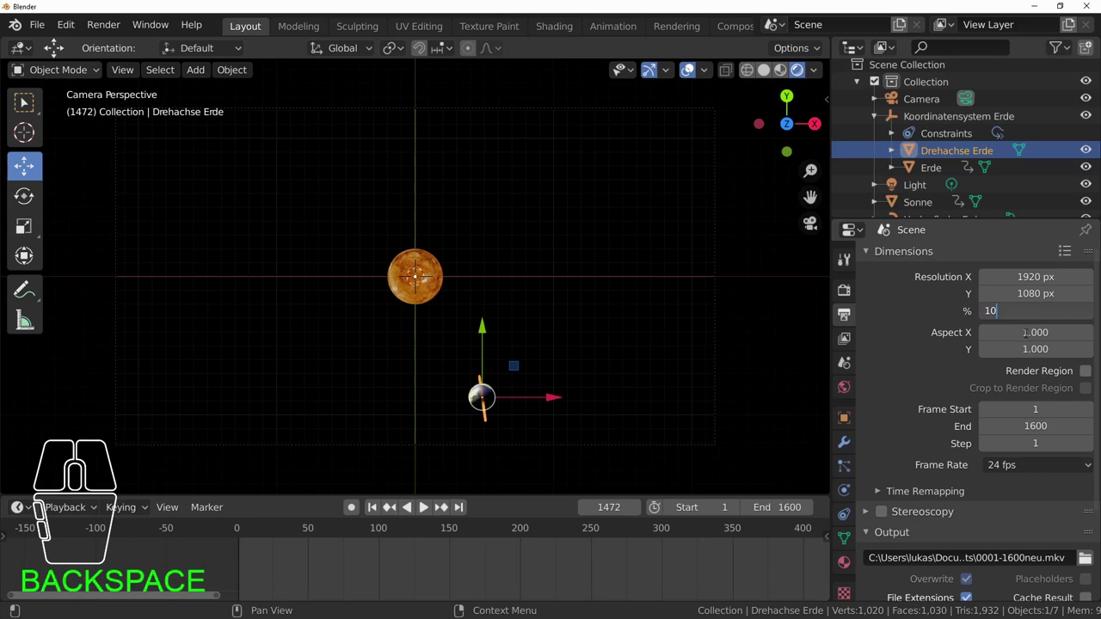
pyautogui.press('Return')
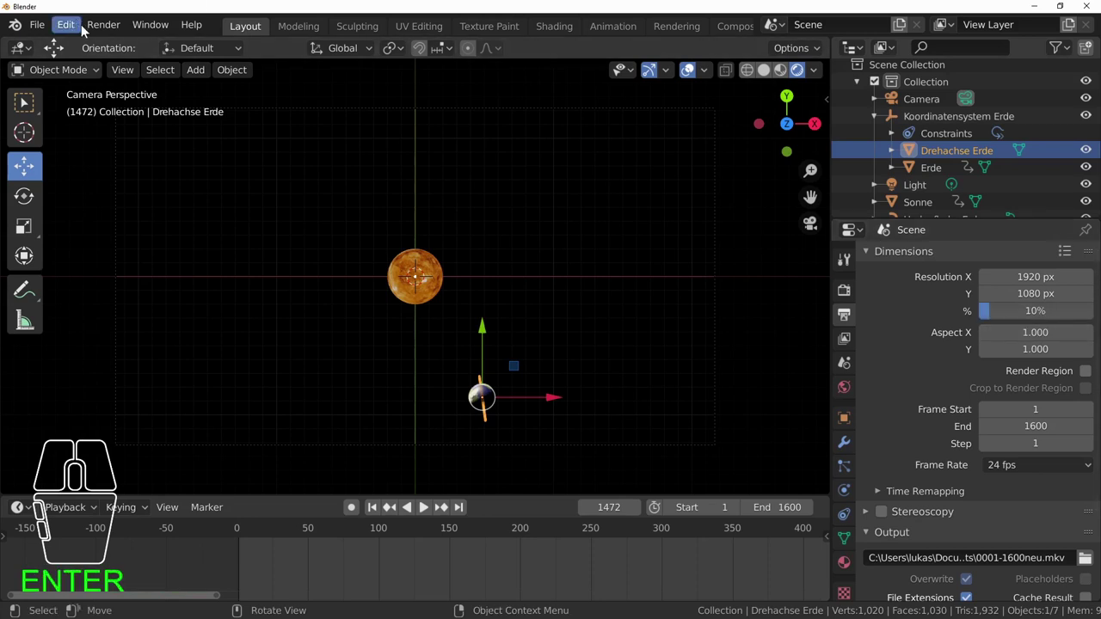
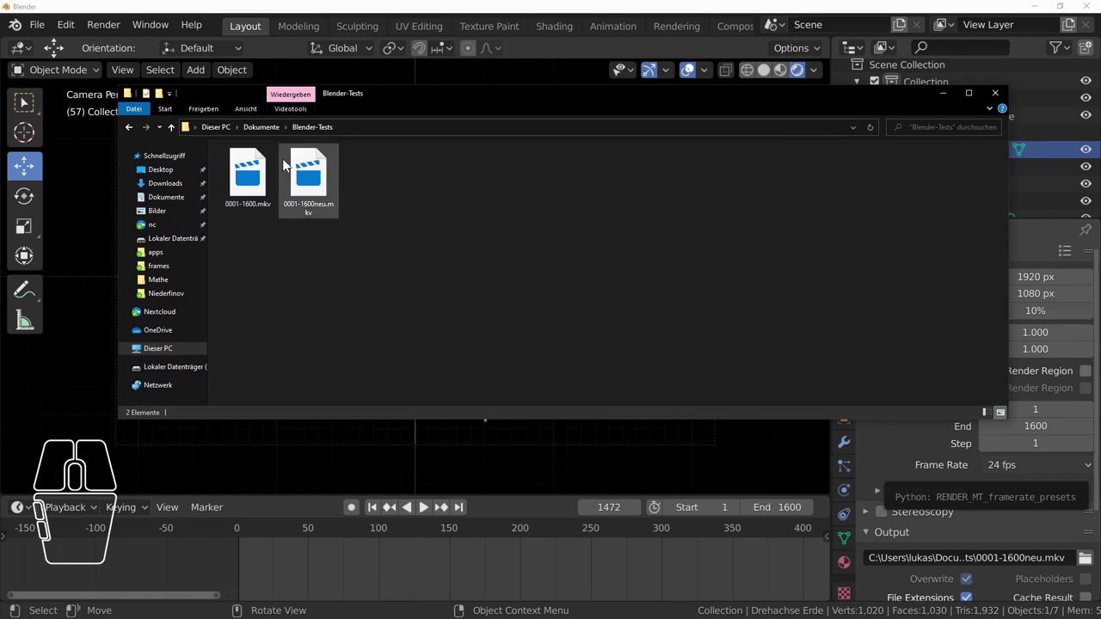
# - Play the newly rendered 0001-1600neu.mkv video from the Blender-Tests folder
pyautogui.doubleClick(315, 192)
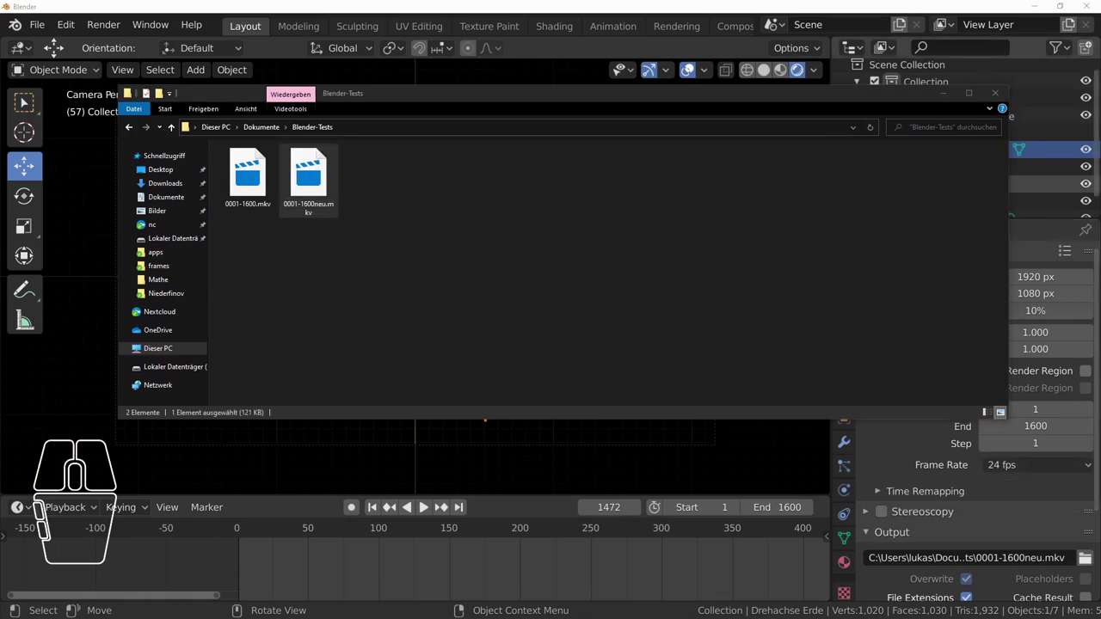
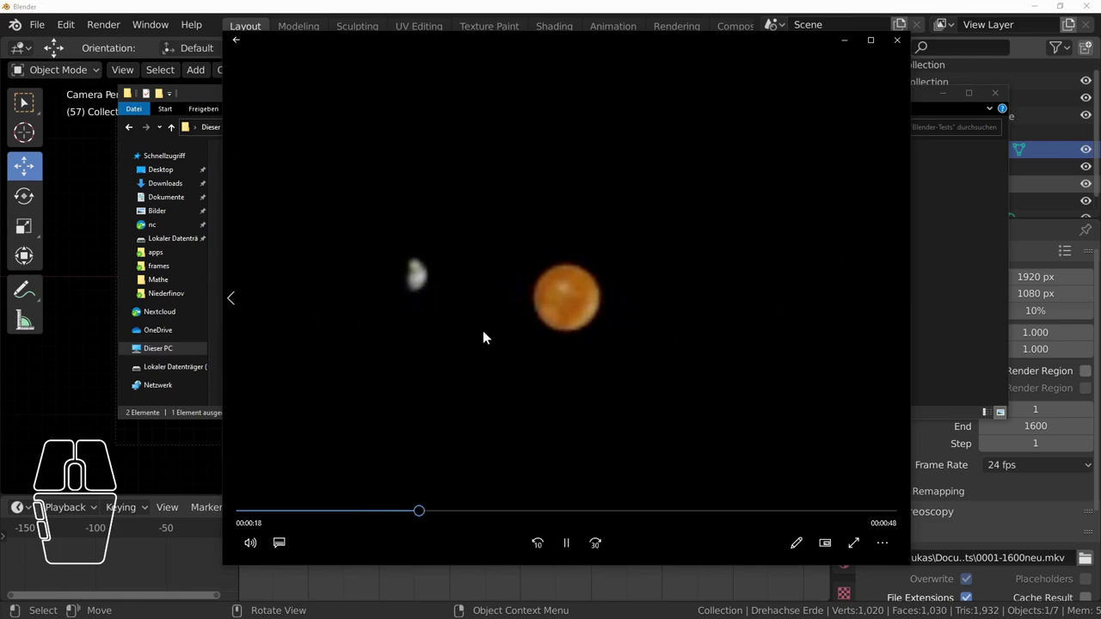
pyautogui.scroll(3)
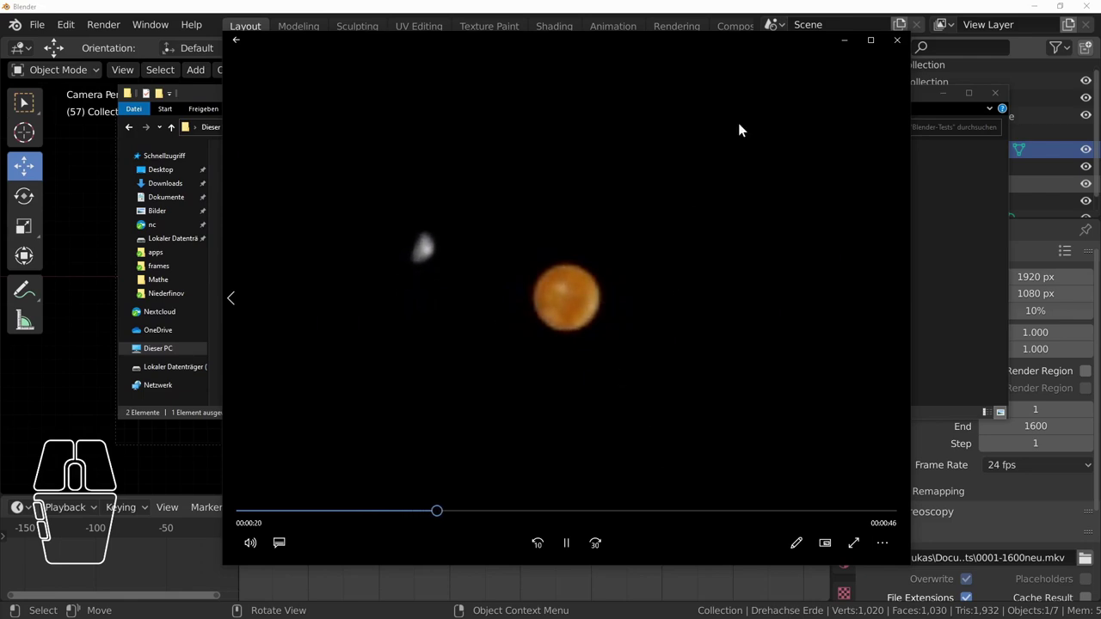
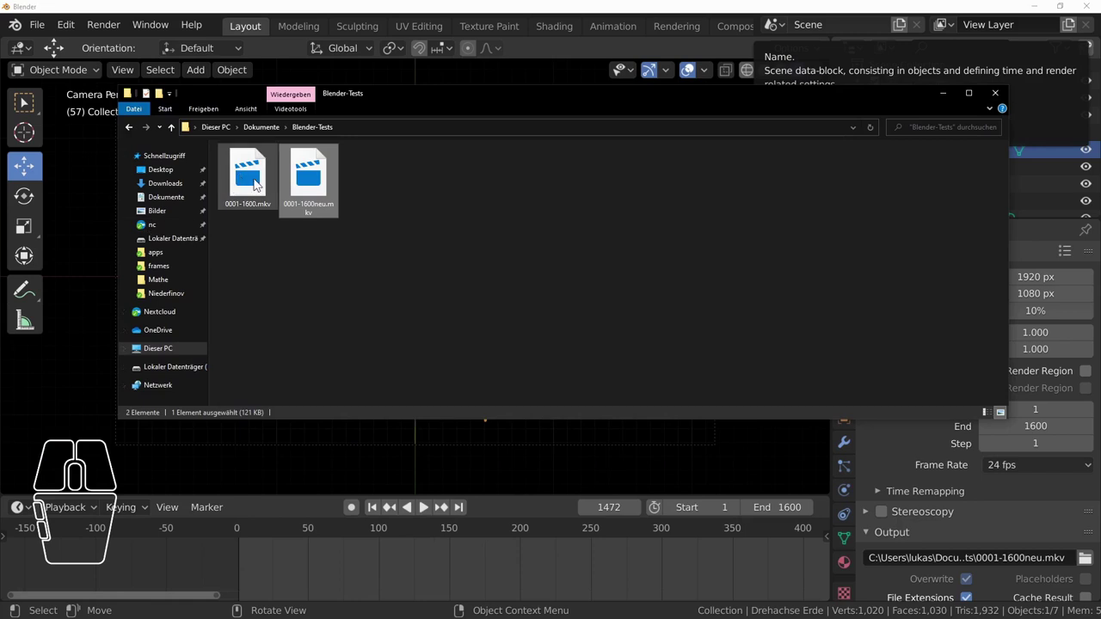
# - Play 0001-1600.mkv full screen showing Sun and Earth on black, then leave full screen
pyautogui.doubleClick(256, 181)
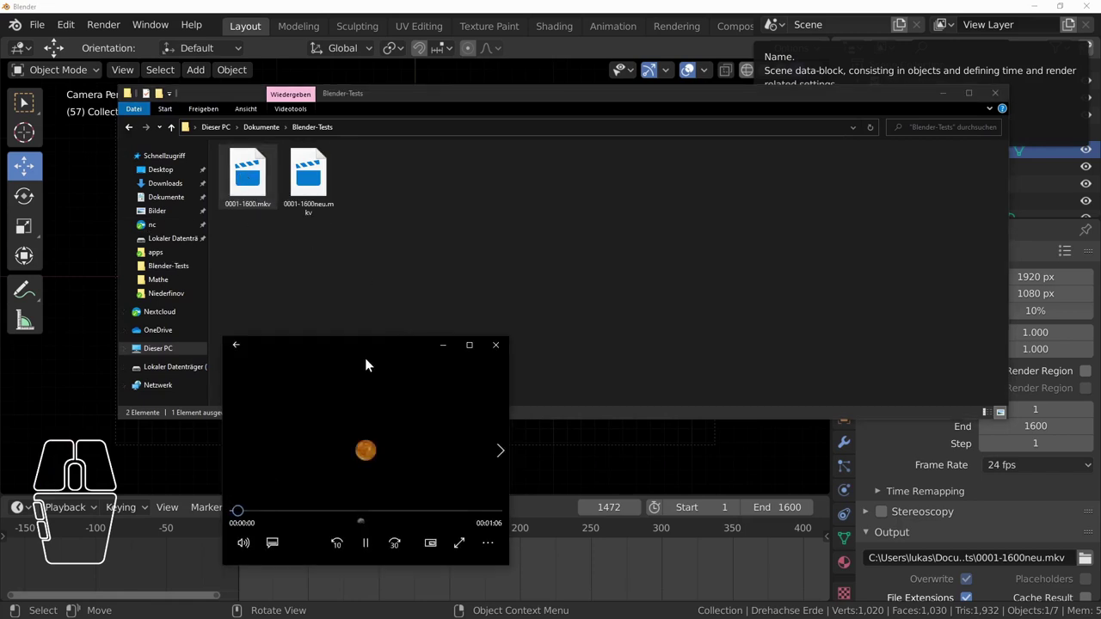
pyautogui.doubleClick(374, 456)
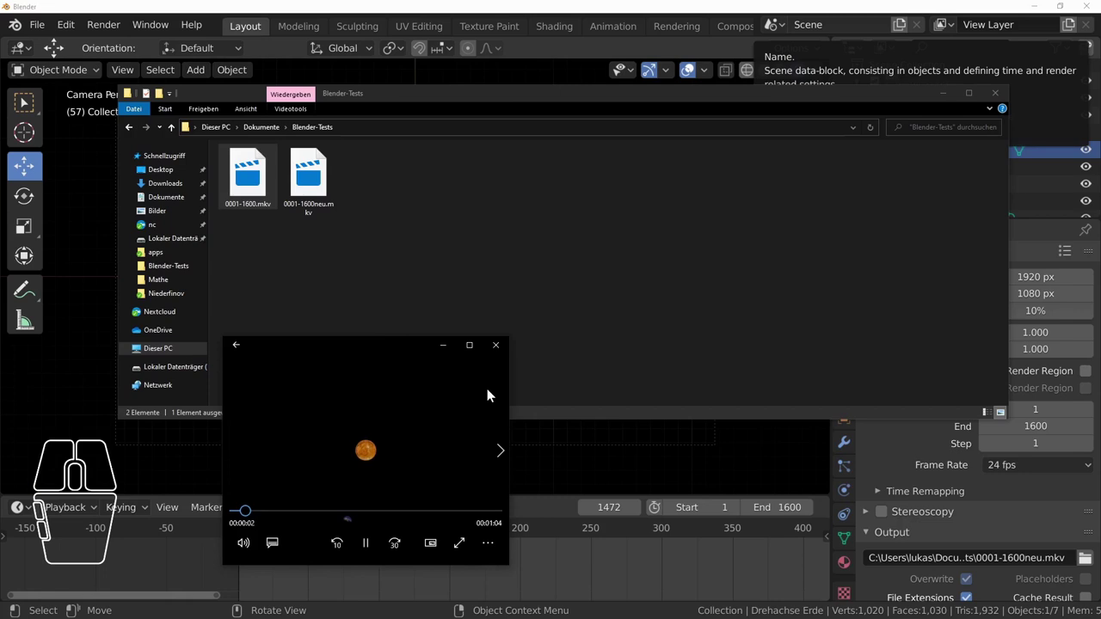
pyautogui.click(468, 350)
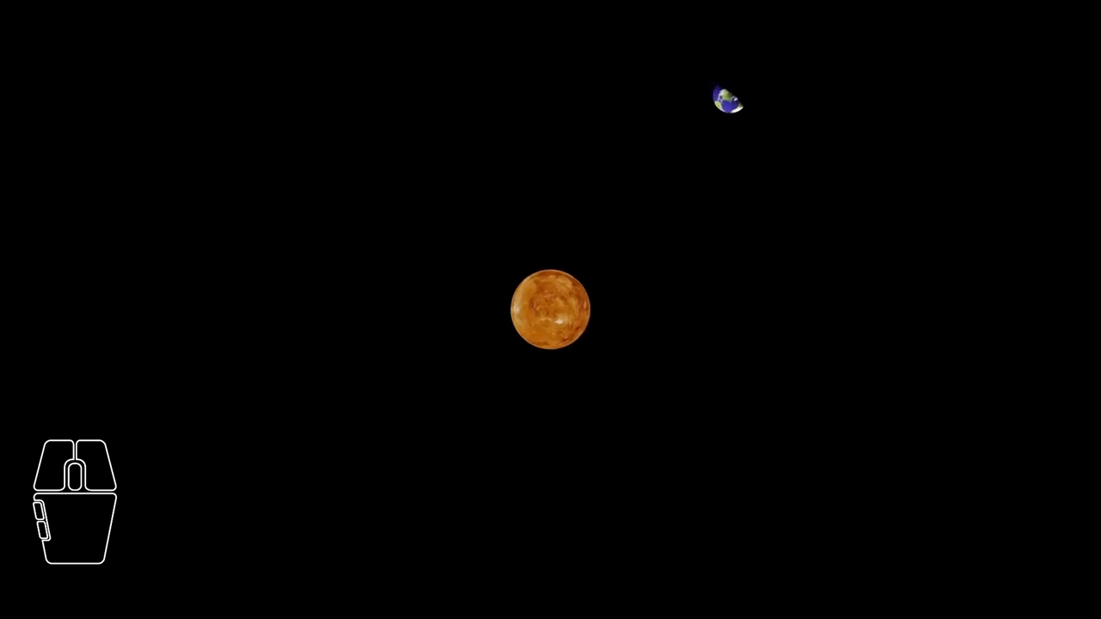
pyautogui.press('Escape')
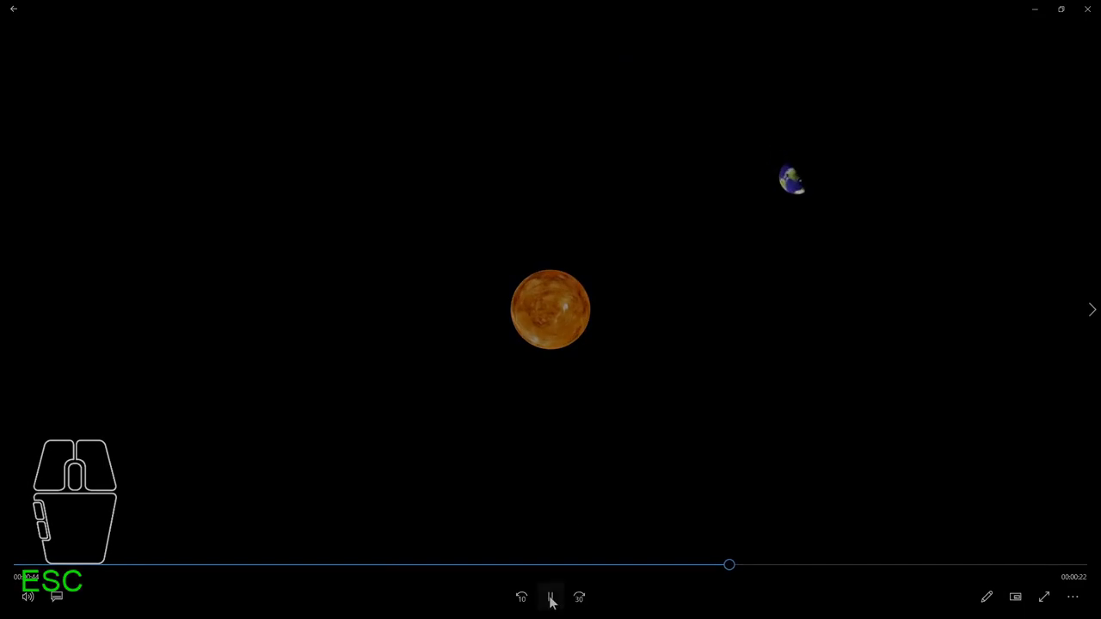